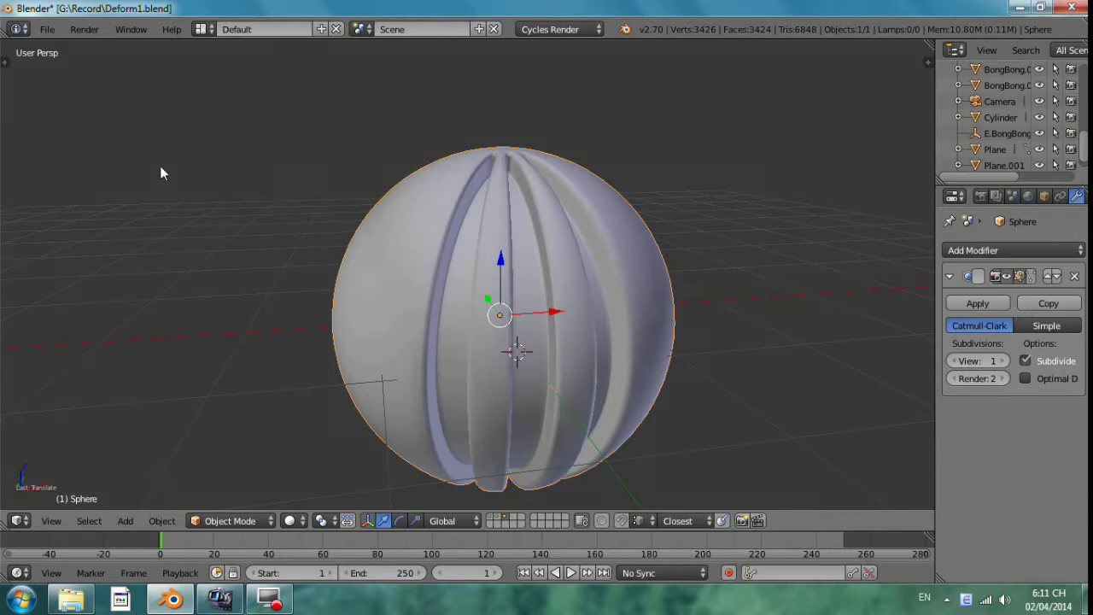
Step: Orbit around the subdivided sphere to inspect its pole-to-pole grooves, ending front-facing
middle_click(464, 233)
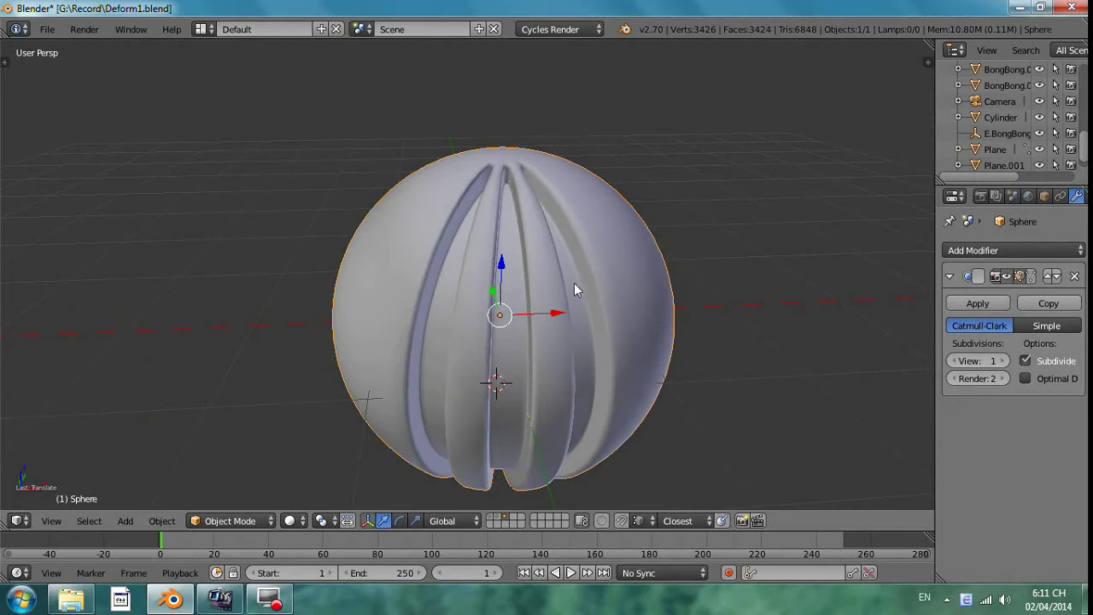
middle_click(516, 267)
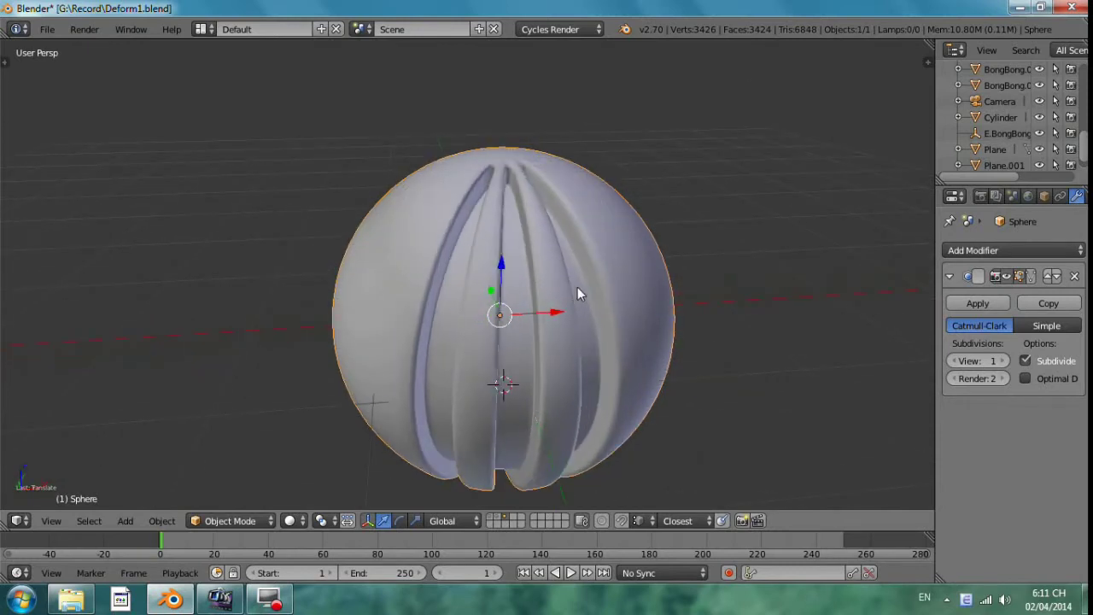
scroll(up, 3)
scroll(down, 3)
middle_click(559, 275)
middle_click(524, 313)
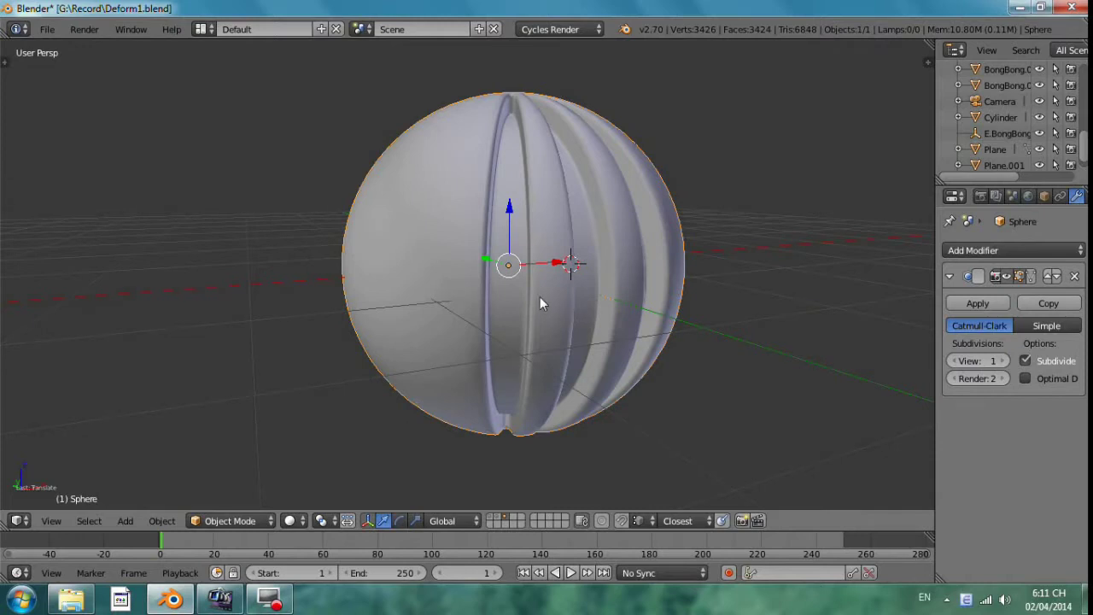
middle_click(574, 283)
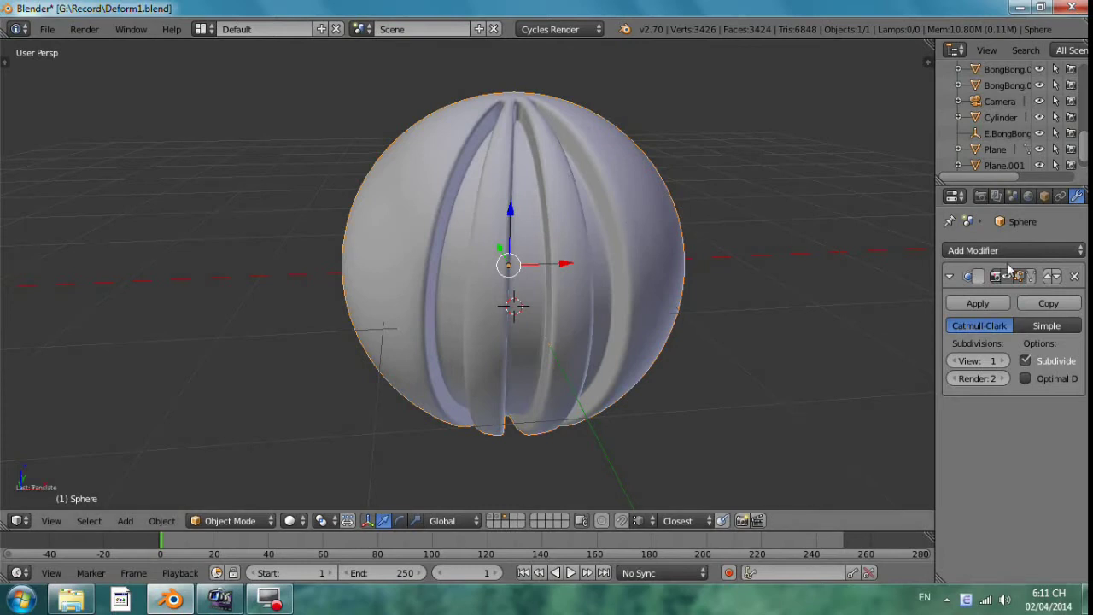
Step: Add a Simple Deform modifier in Twist mode at 45 degrees below the subdivision
click(1027, 256)
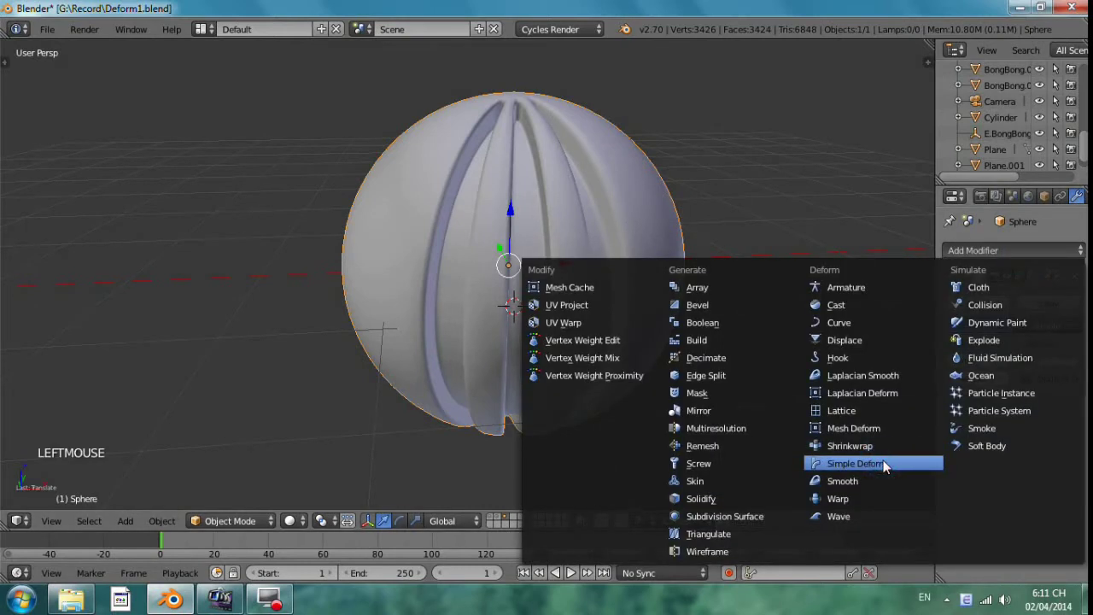
scroll(down, 3)
scroll(up, 3)
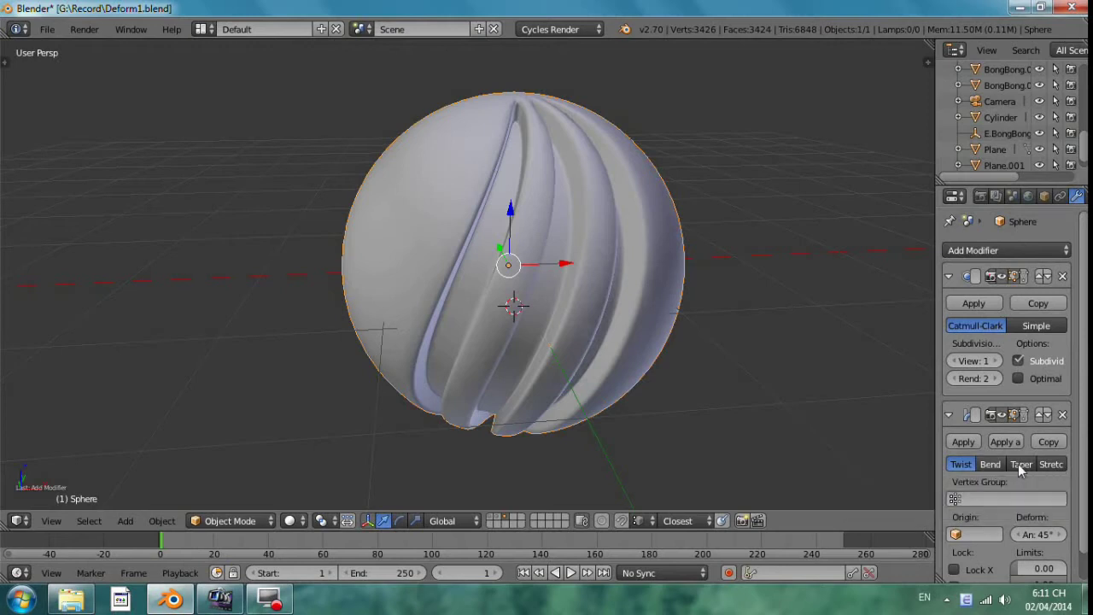
scroll(down, 3)
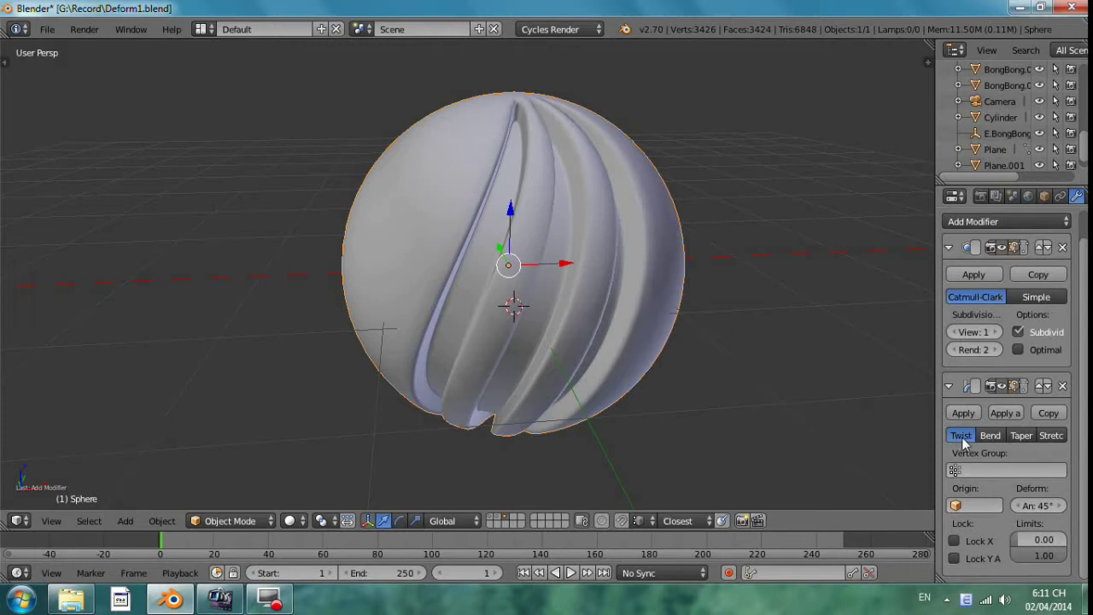
scroll(down, 3)
scroll(down, 3)
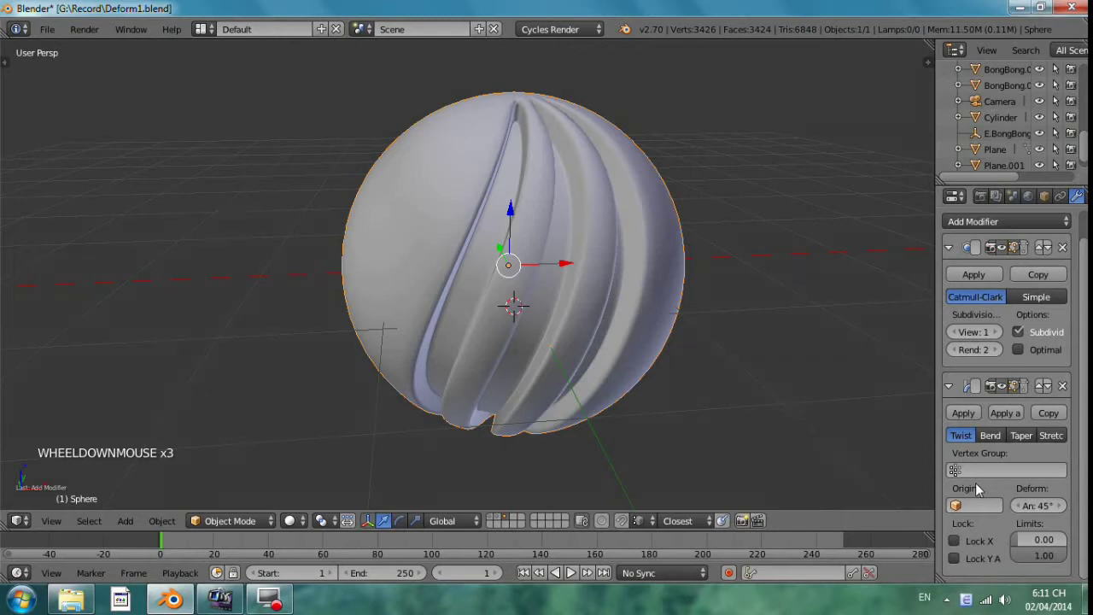
scroll(down, 3)
Step: View the twisted sphere straight from the front in orthographic projection
middle_click(534, 289)
key(KP_3)
key(KP_1)
scroll(up, 3)
scroll(up, 3)
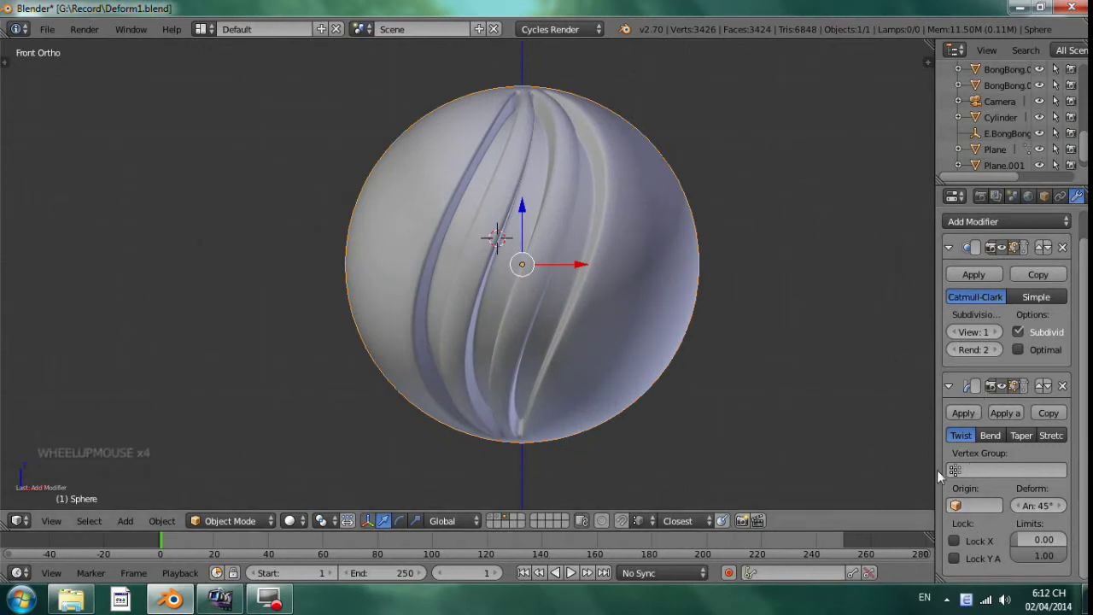
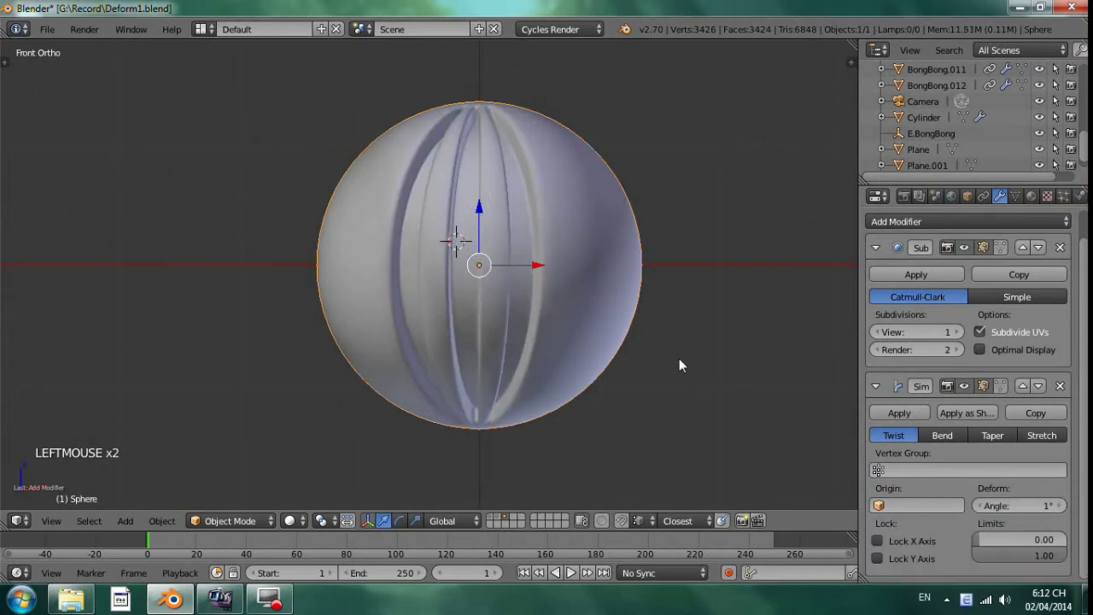
Step: Briefly inspect a vertical strip of the mesh in Edit Mode, then return to the 45° twisted object
key(Tab)
right_click(536, 248)
key(Tab)
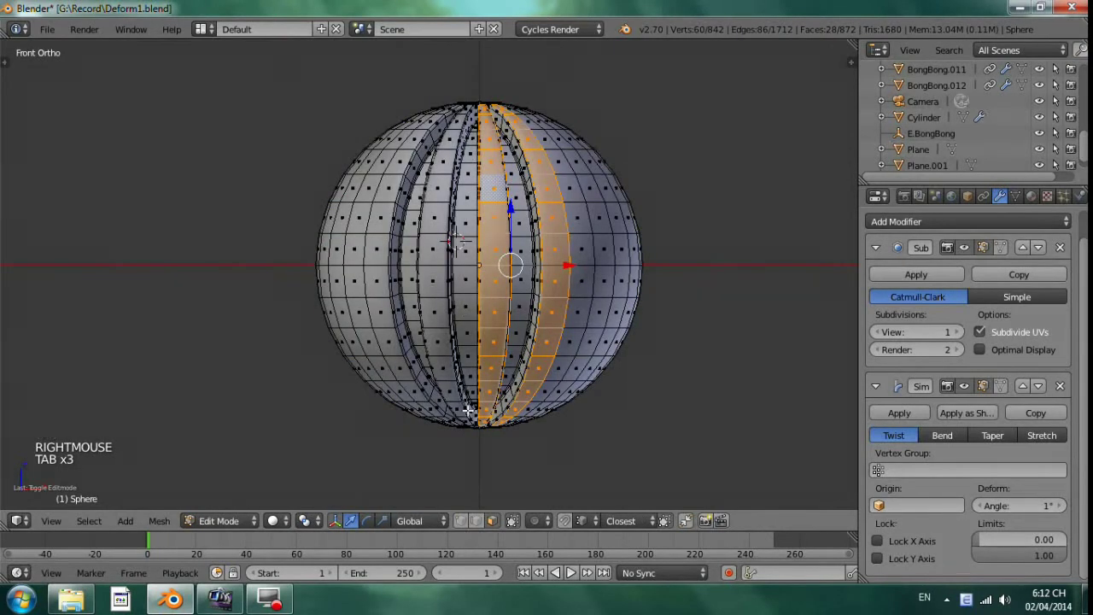
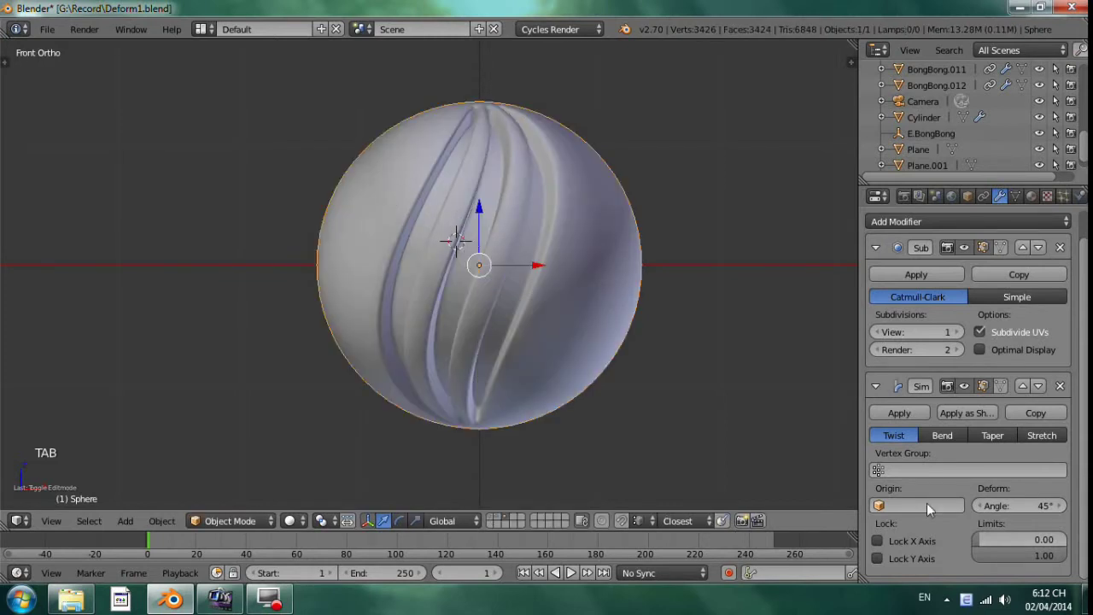
scroll(down, 3)
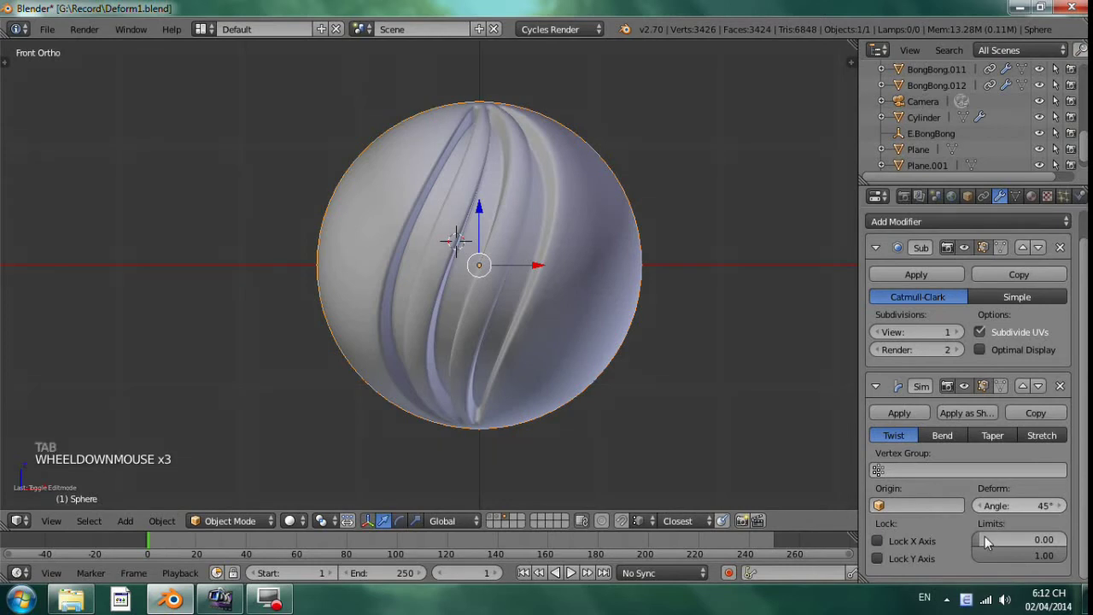
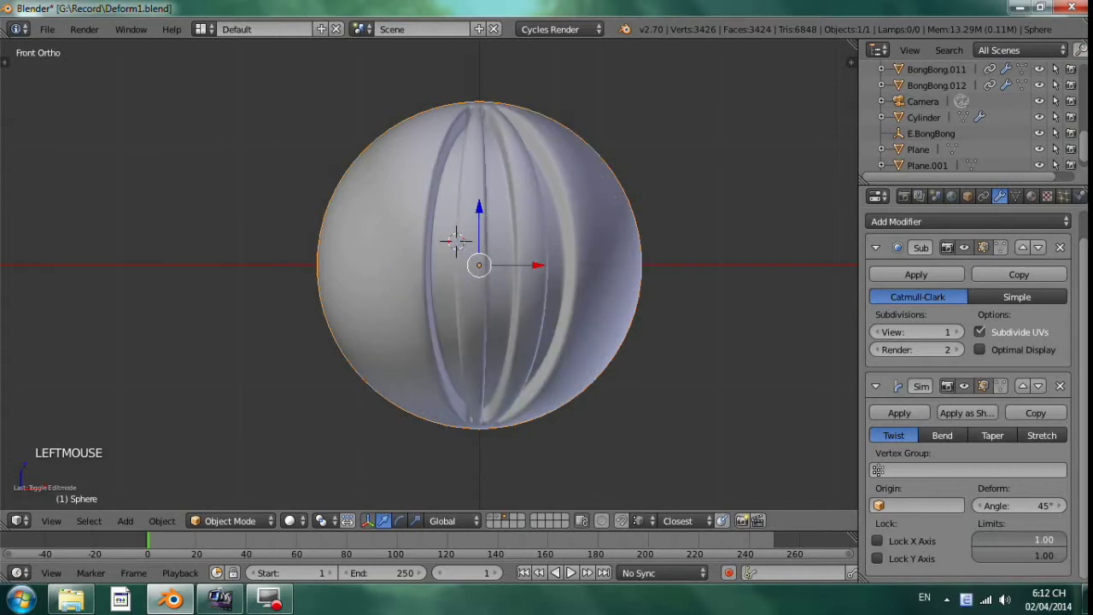
Step: Limit the twist to the 0.27–0.78 range and inspect the kinked middle band from several angles
click(1049, 545)
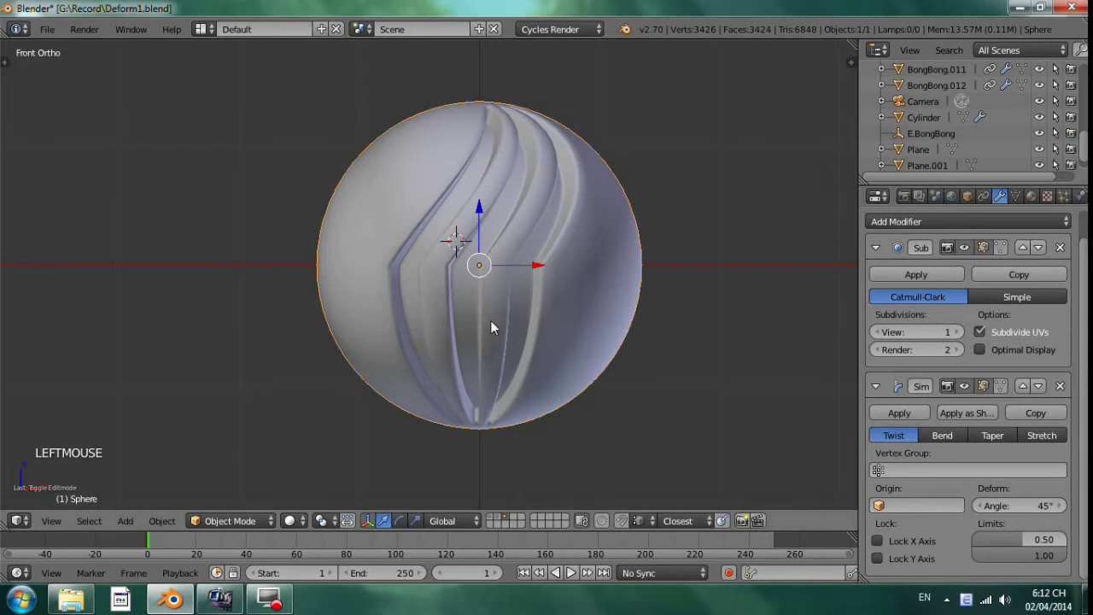
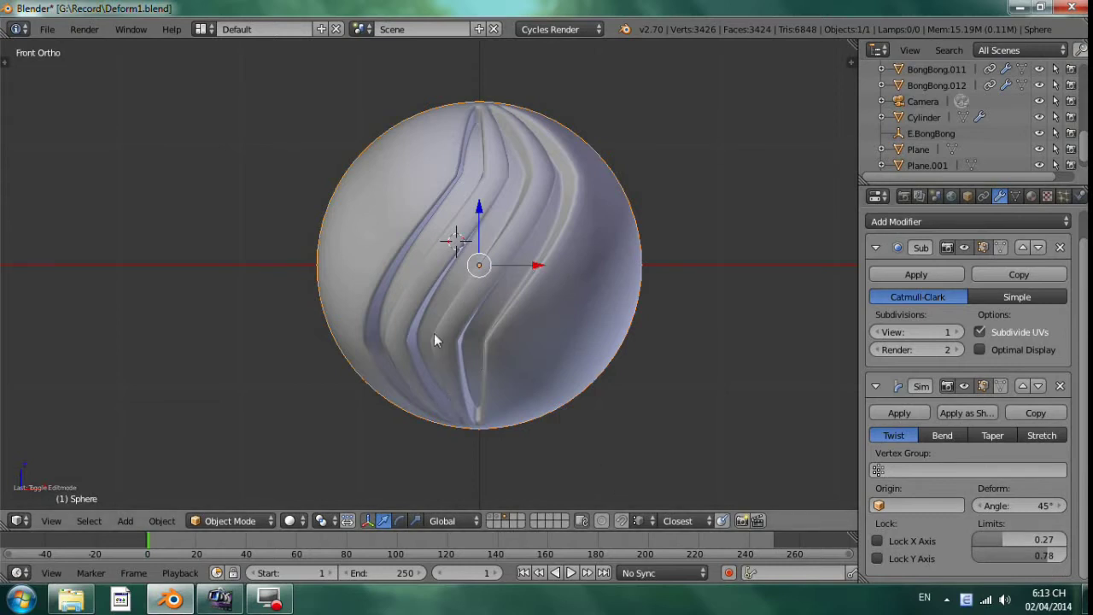
middle_click(458, 336)
key(KP_Decimal)
middle_click(462, 333)
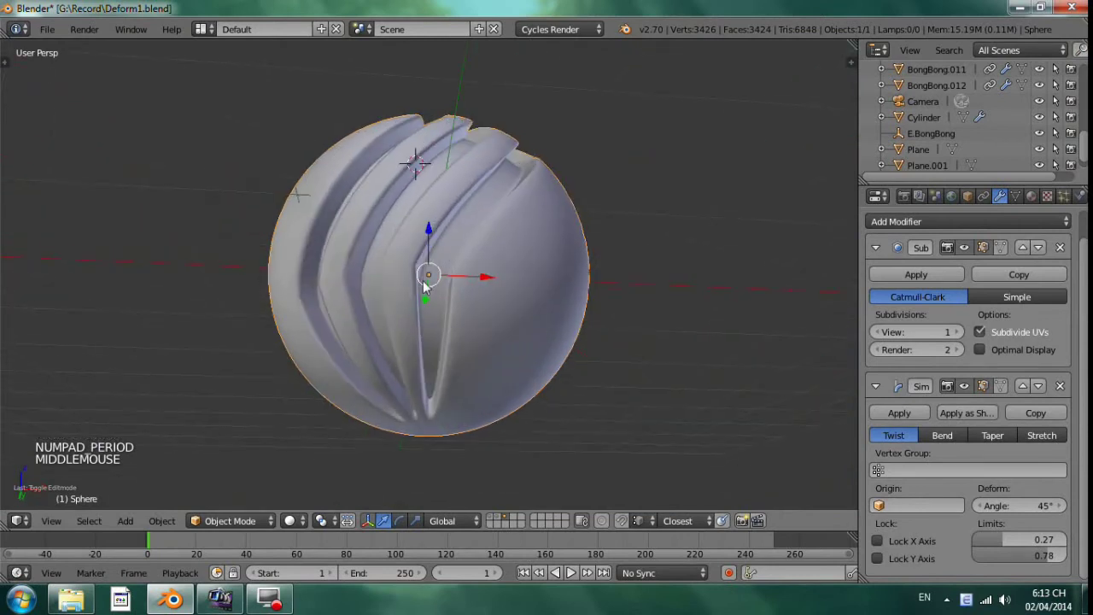
key(KP_3)
key(KP_1)
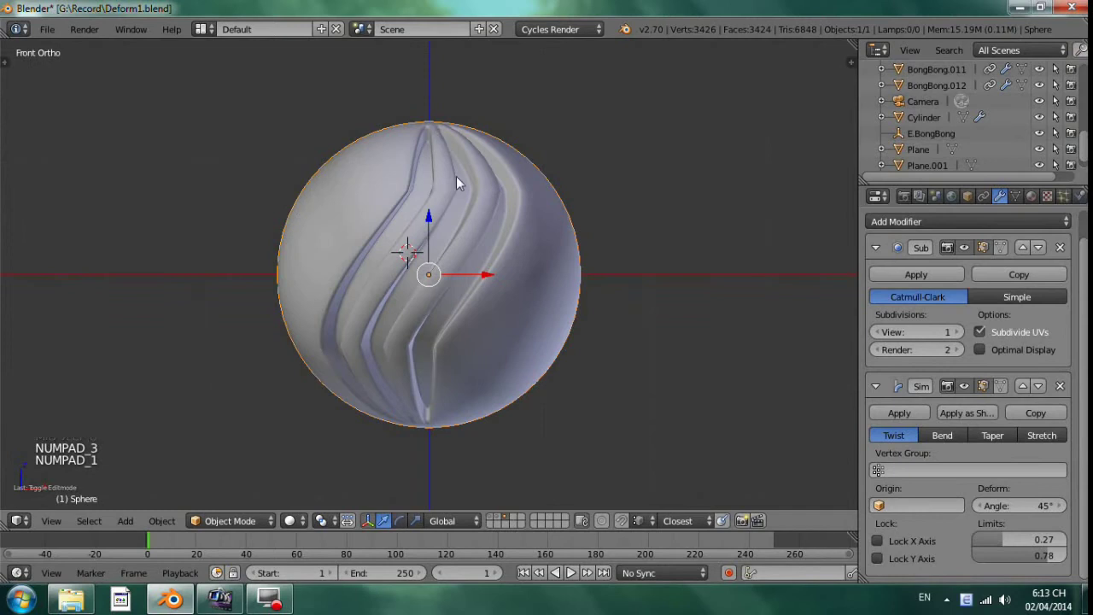
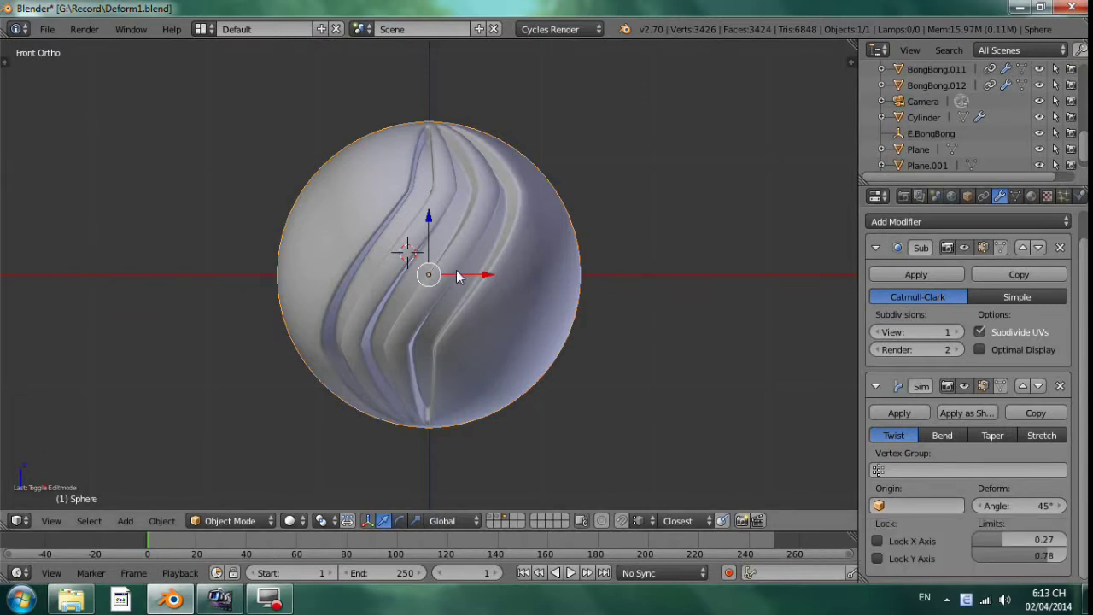
Step: Add an Empty at the centre and assign it as the Simple Deform origin
key(shift+a)
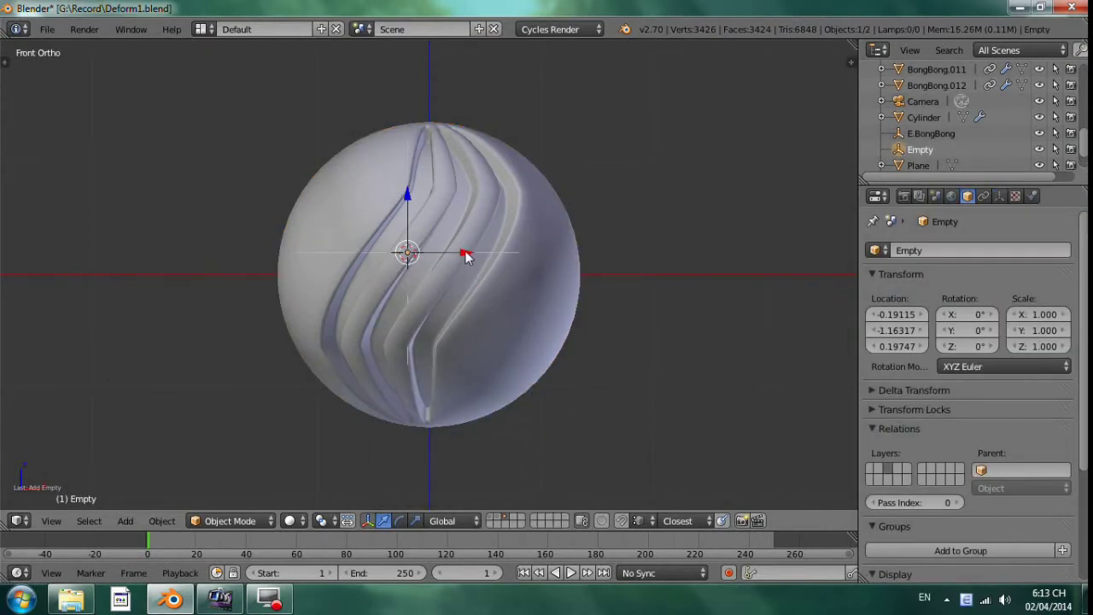
key(shift+s)
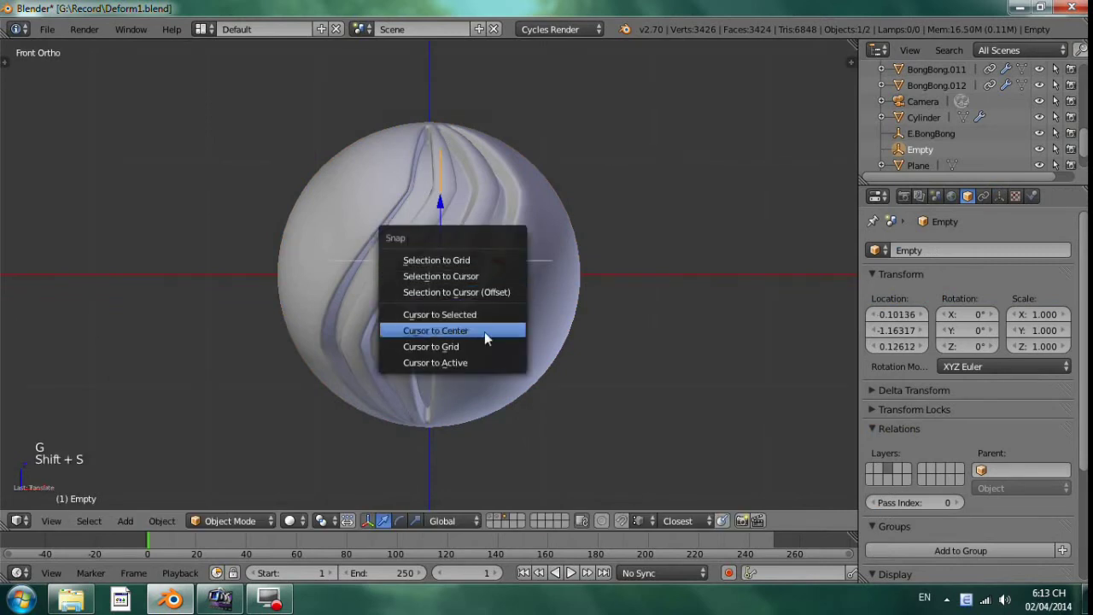
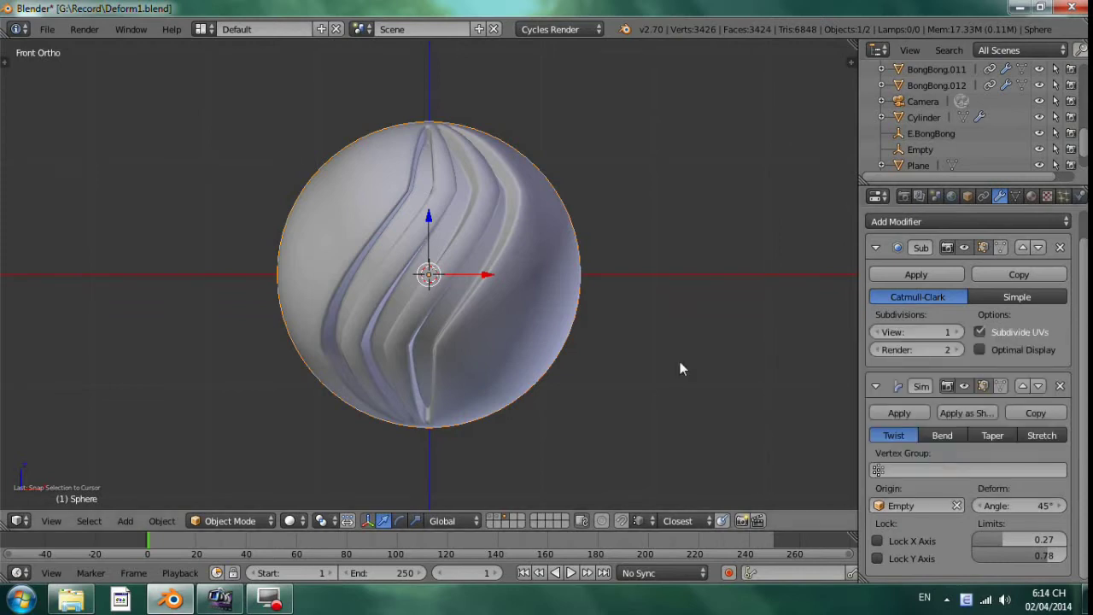
right_click(523, 310)
key(Tab)
scroll(down, 3)
click(918, 117)
Step: Move the Empty off-centre so the sphere's groove kink shifts with it
key(g)
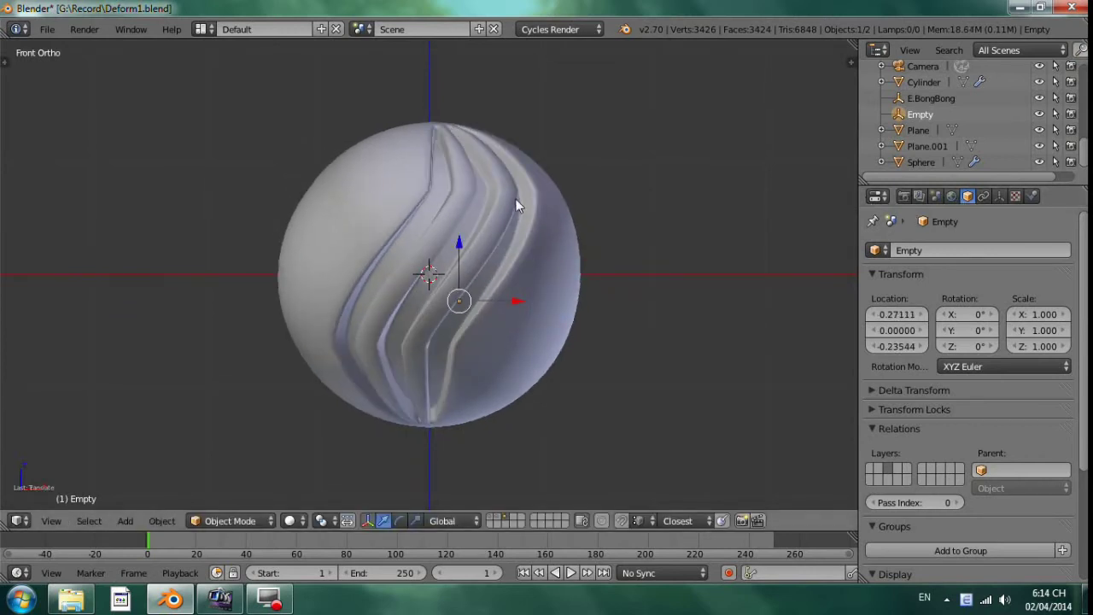
right_click(545, 255)
scroll(down, 3)
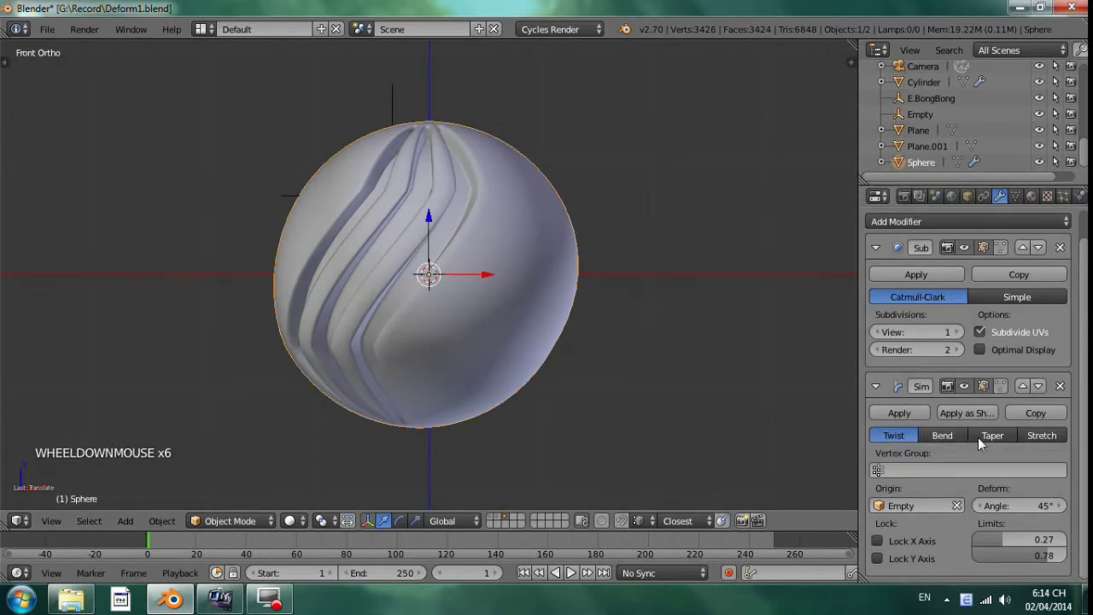
Step: Switch the deform to Taper at factor 0.785 and move the Empty to shape the teardrop
click(991, 444)
right_click(397, 107)
key(g)
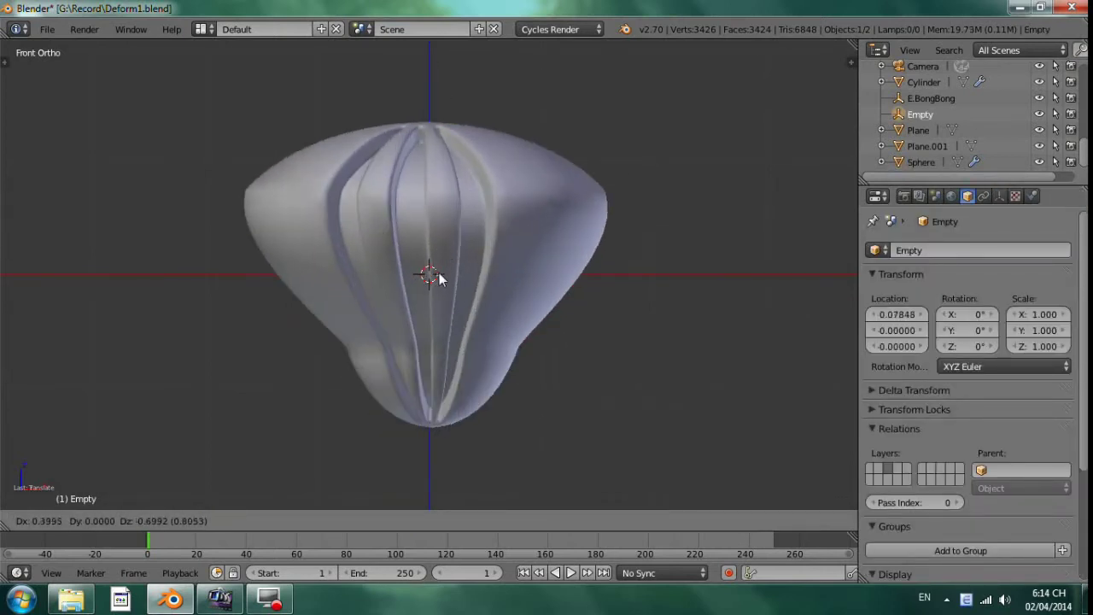
right_click(500, 289)
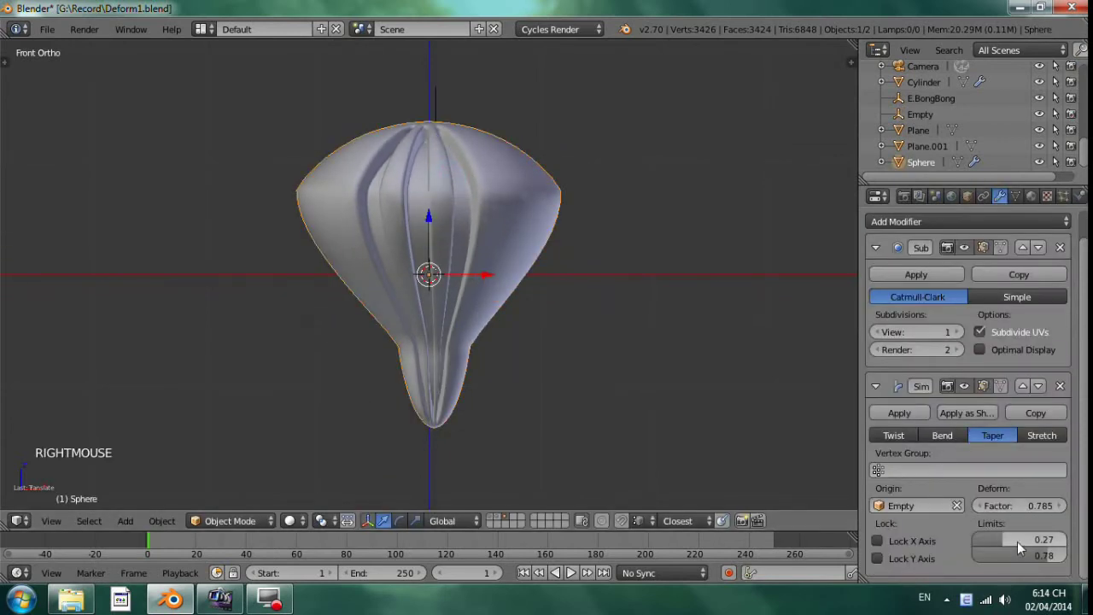
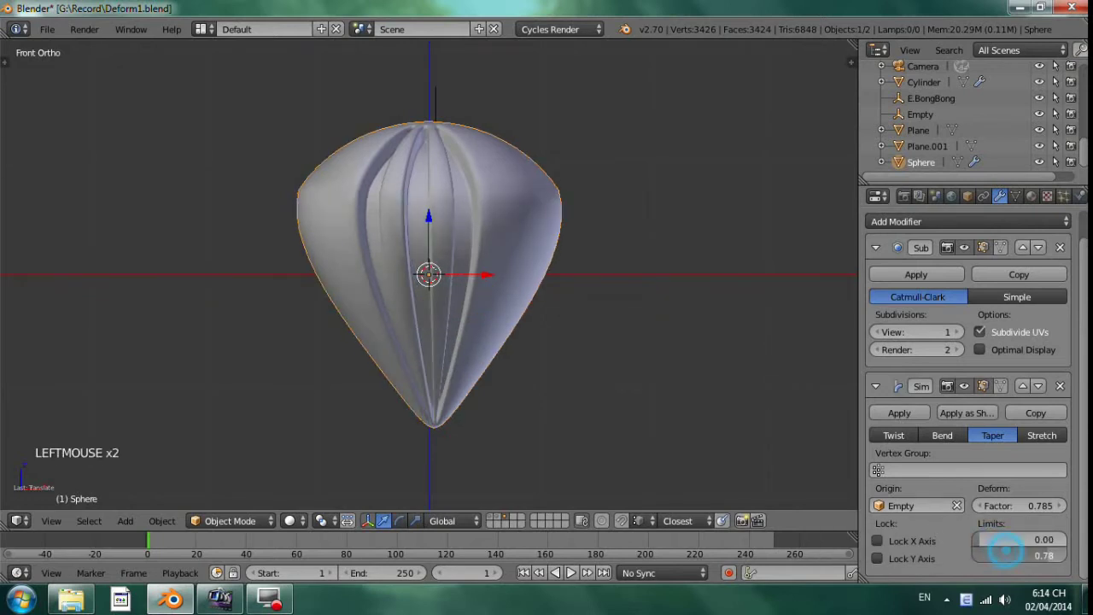
Step: Reposition the Empty again and check the resulting pointed balloon shape on the sphere
right_click(456, 208)
key(Tab)
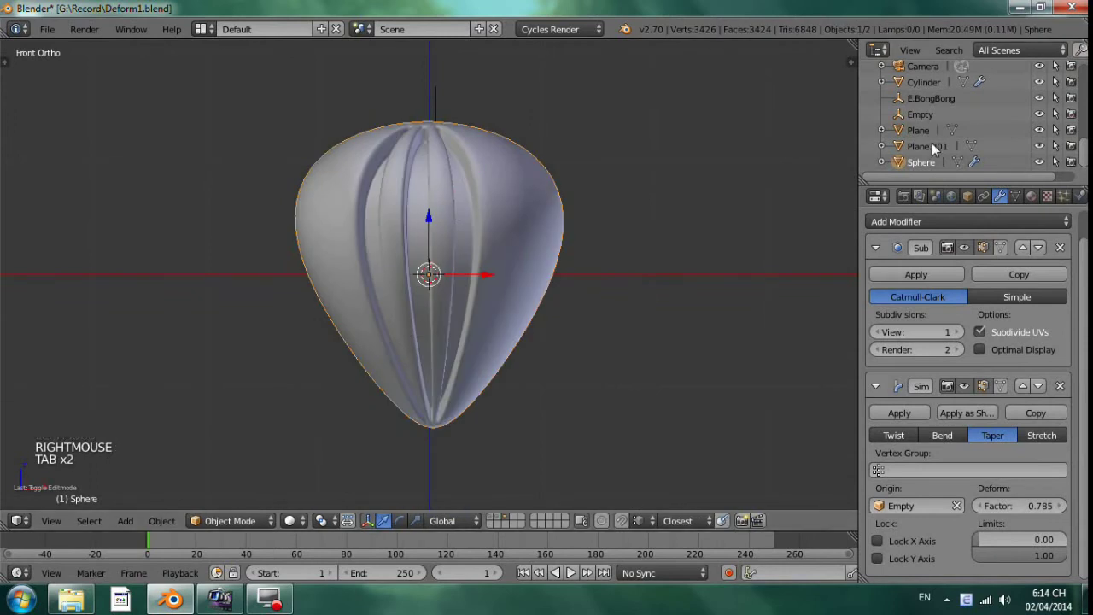
click(859, 141)
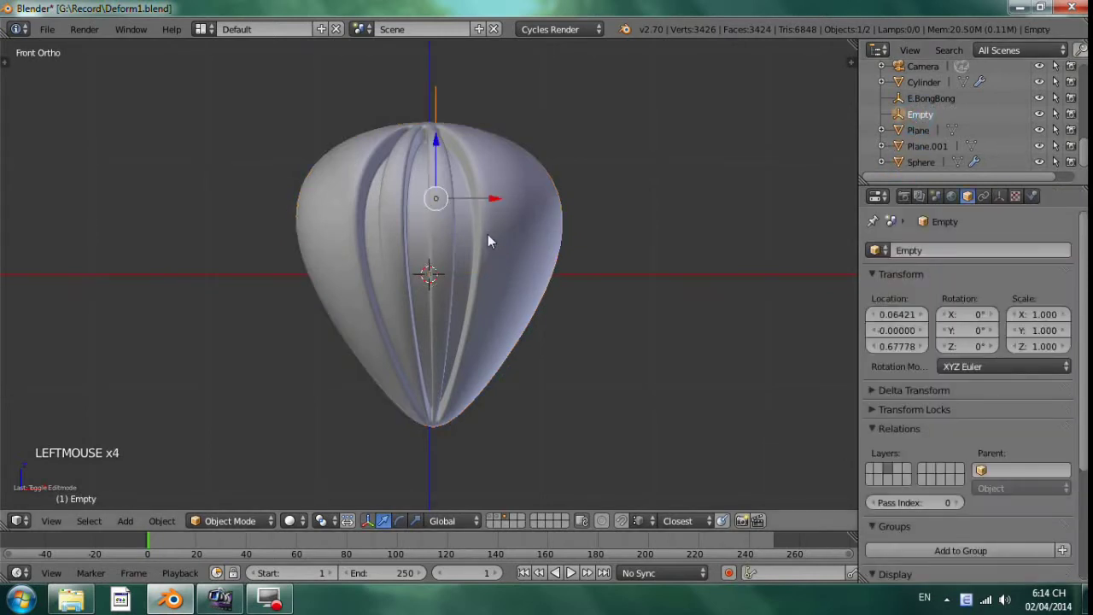
key(g)
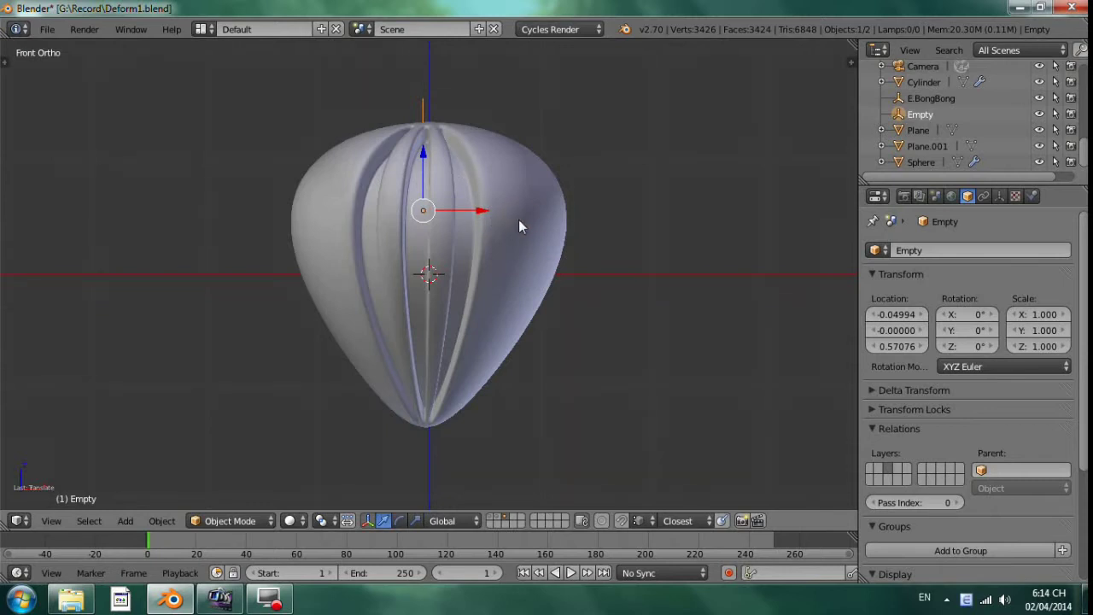
right_click(523, 227)
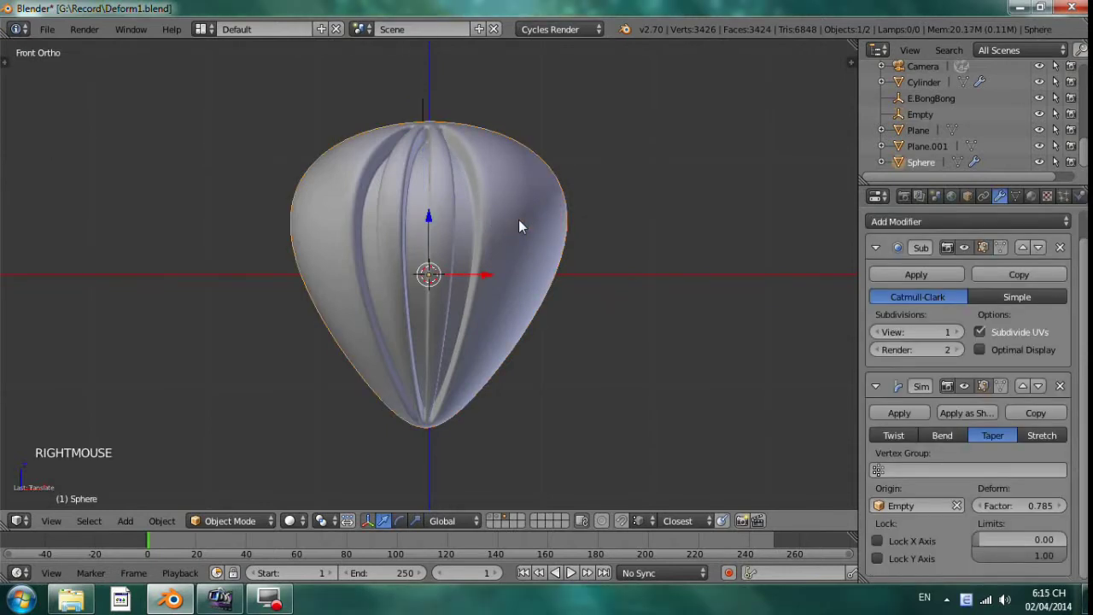
Step: Try Stretch mode on the balloon, moving the Empty to see how it reshapes
click(1053, 447)
right_click(534, 214)
key(g)
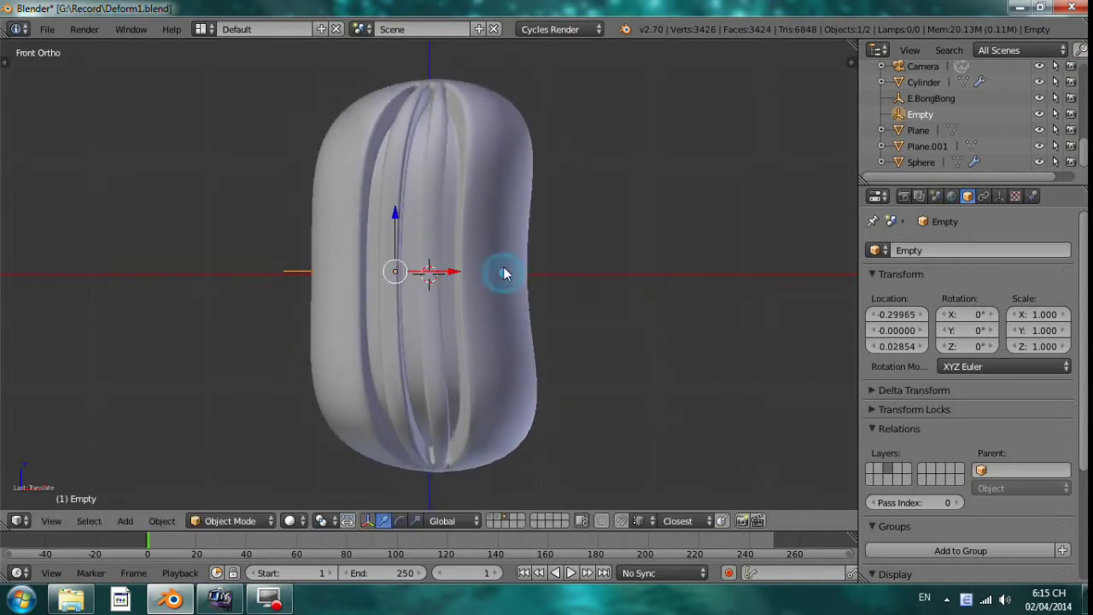
right_click(508, 208)
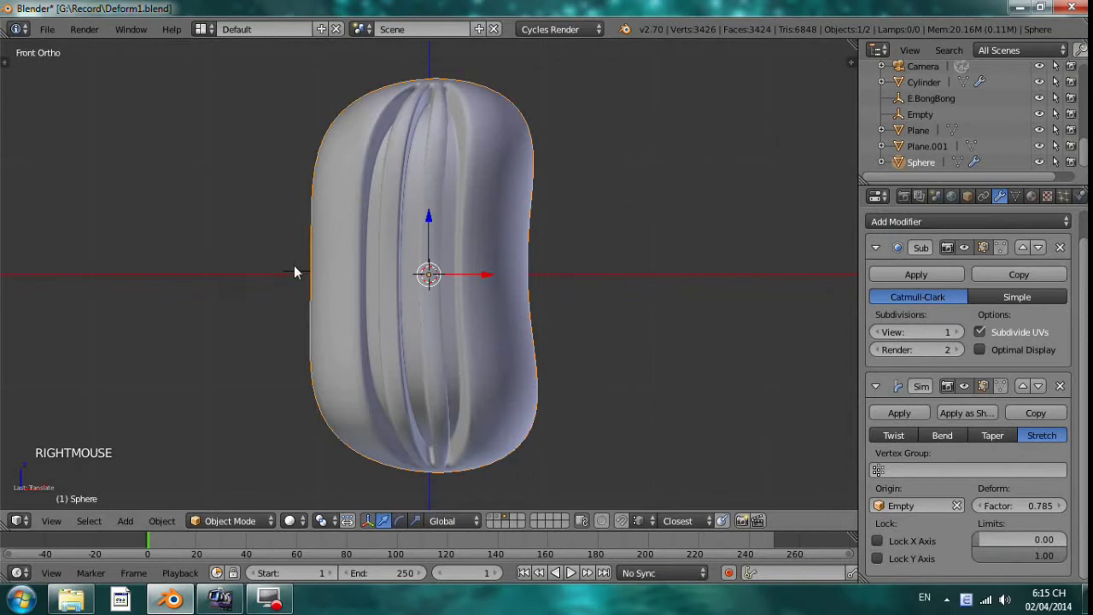
scroll(down, 3)
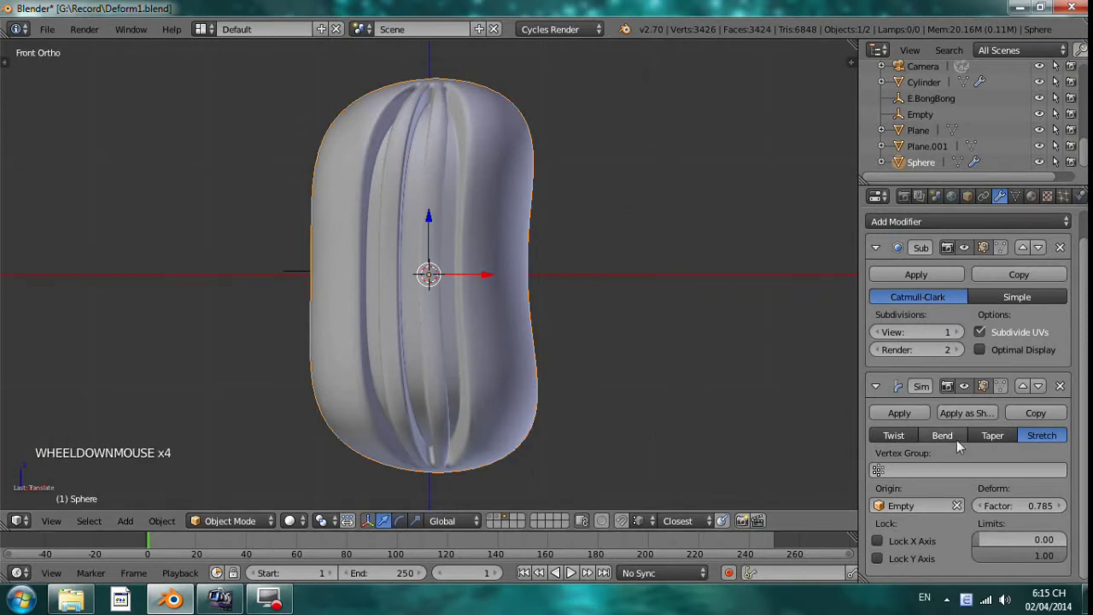
click(963, 445)
Step: Test moving the Empty sideways on the stretched balloon, then undo the move
key(Tab)
key(z)
right_click(479, 274)
key(z)
key(g)
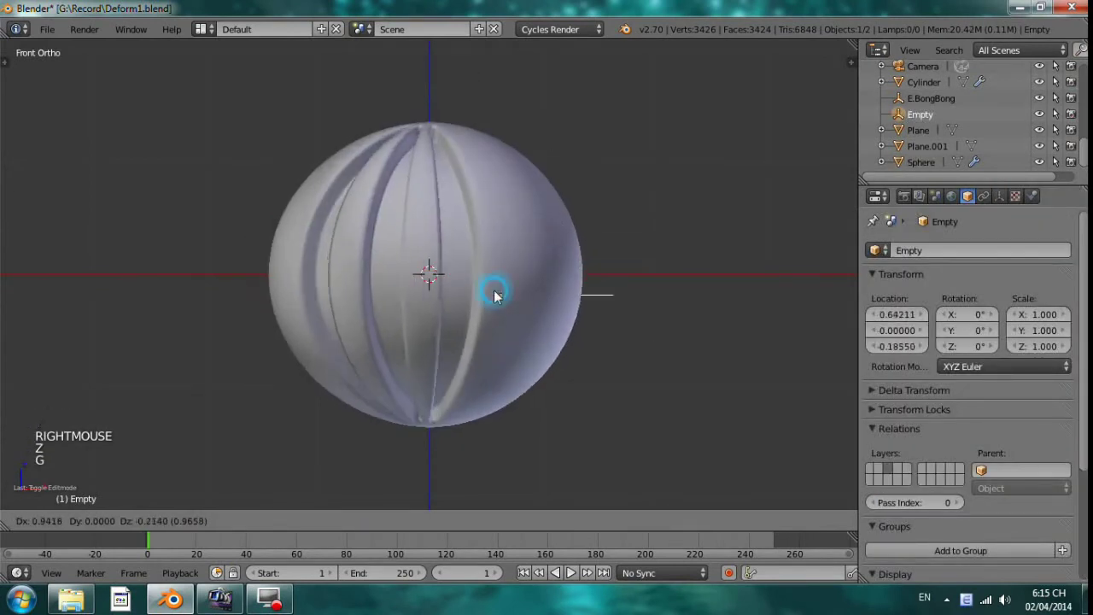
key(ctrl+z)
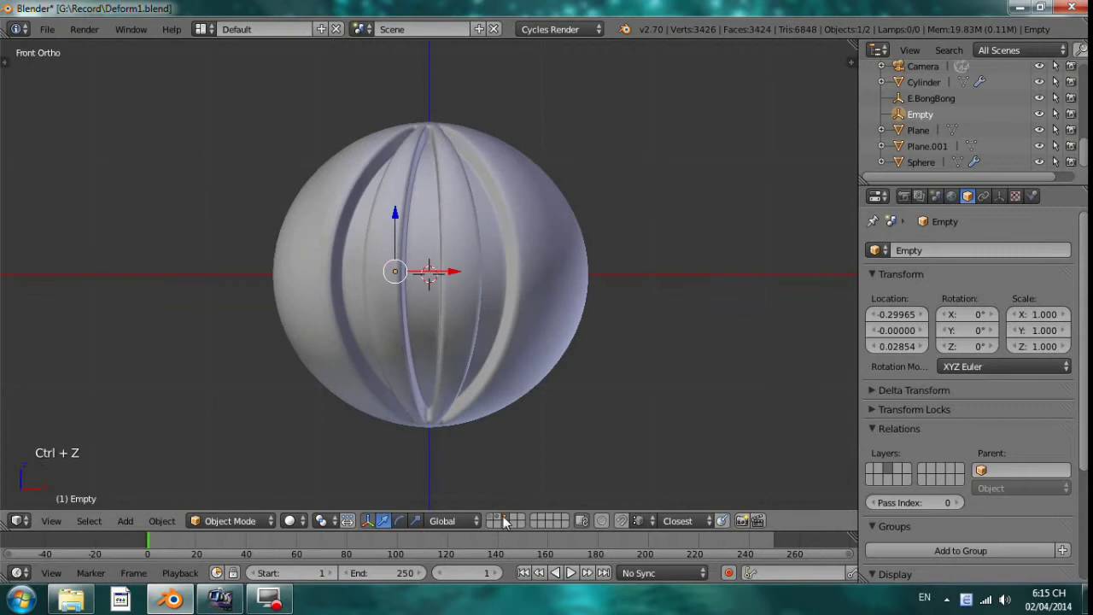
Step: Switch to the ladder's layer and select the −39° twisted ladder model
click(500, 520)
right_click(396, 249)
key(ctrl+z)
middle_click(500, 247)
Step: Select the ladder and orbit around it to study the twist on its rails and rungs
scroll(up, 3)
click(926, 122)
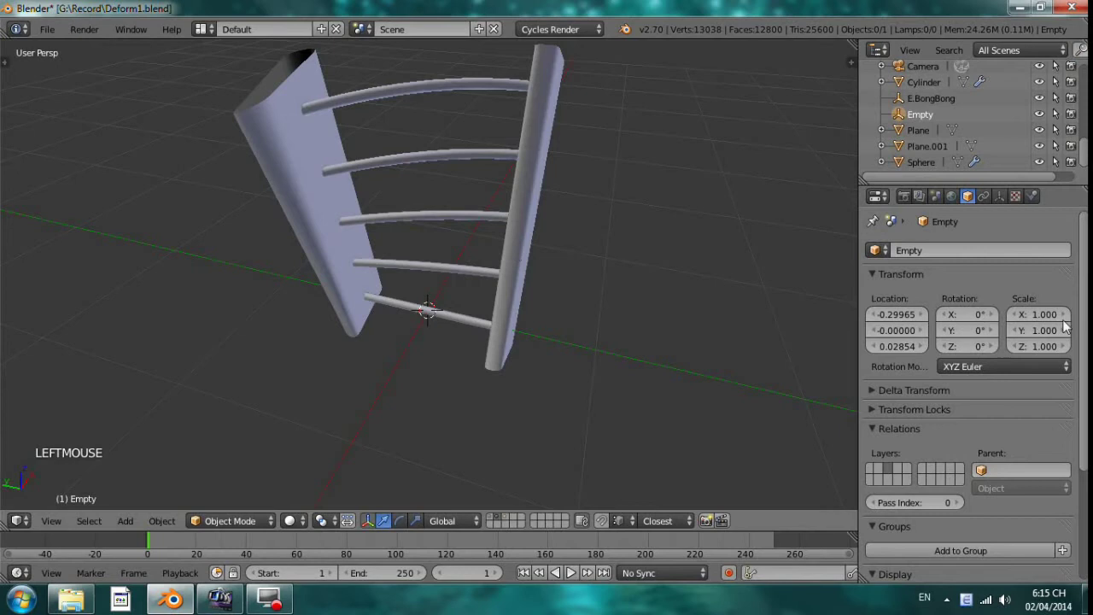
right_click(559, 219)
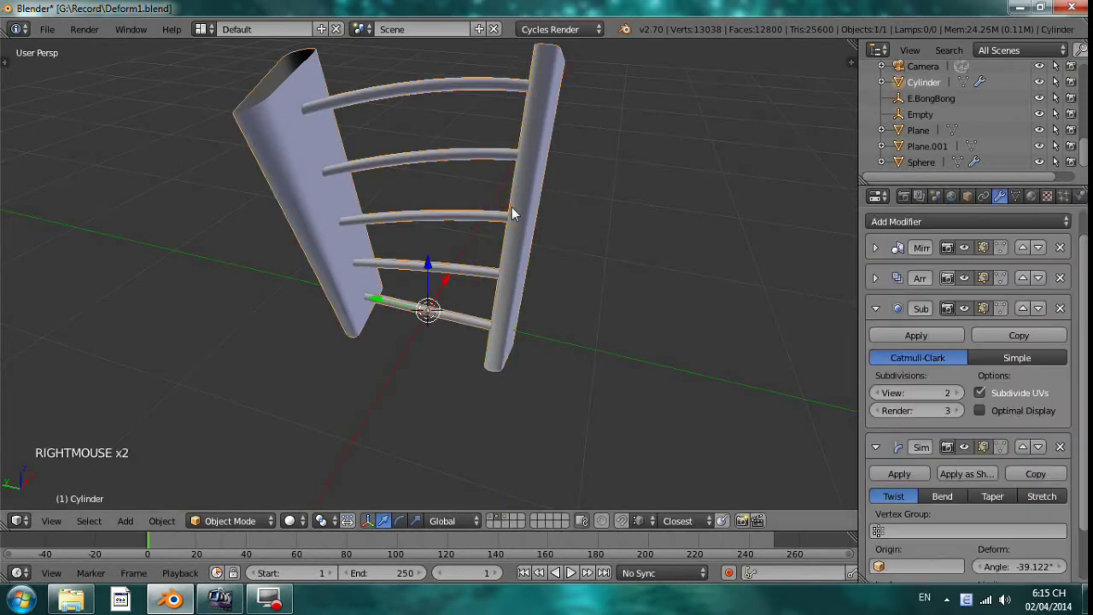
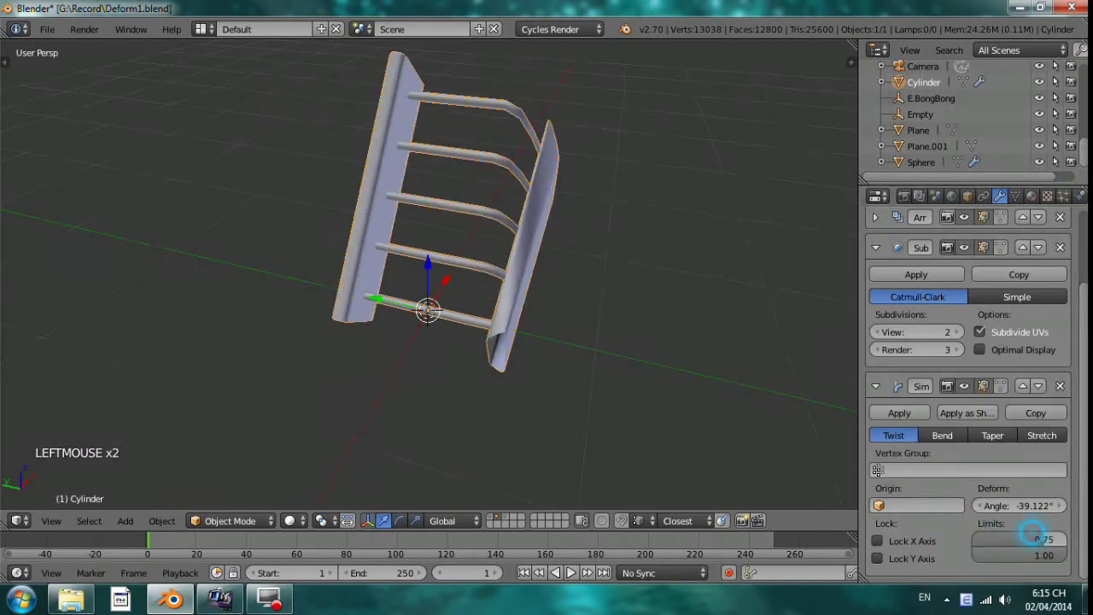
middle_click(580, 253)
middle_click(621, 319)
middle_click(532, 297)
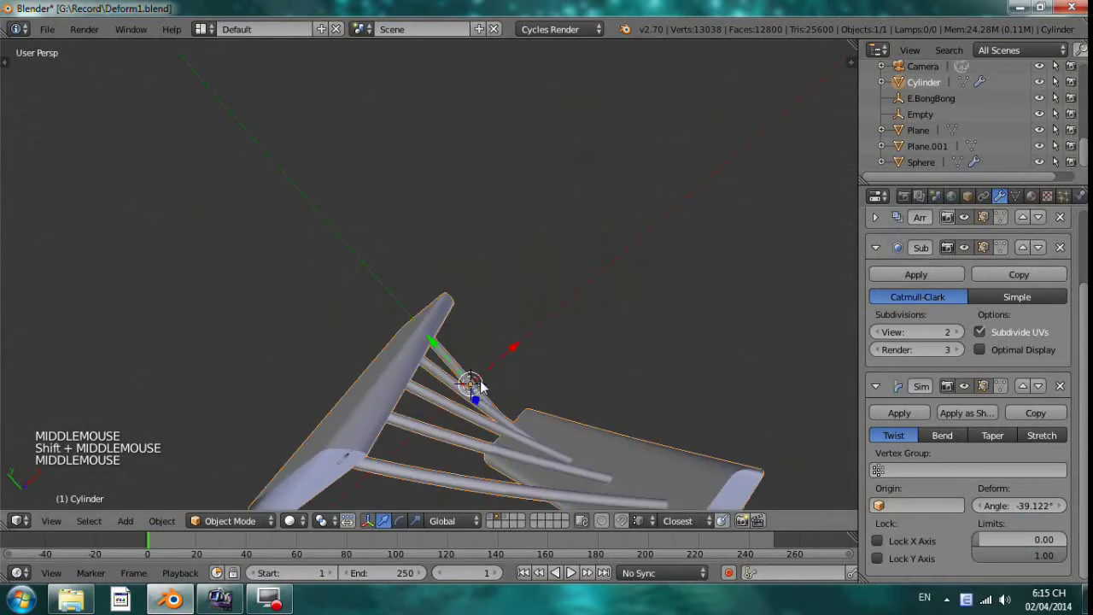
middle_click(533, 303)
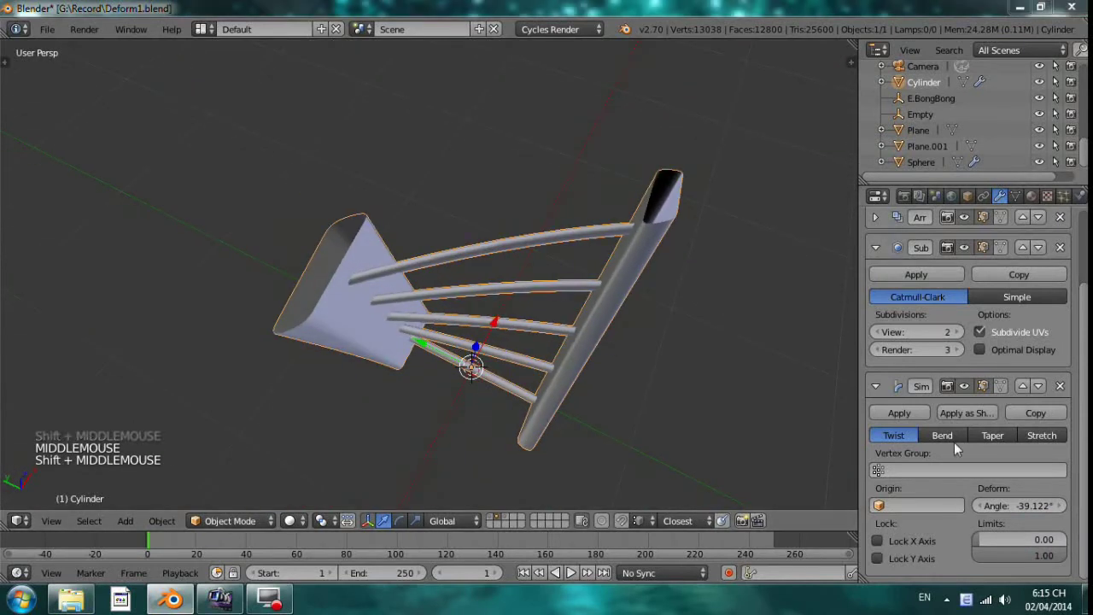
Step: Cycle the ladder's Simple Deform through Bend and Taper, inspecting each result
click(649, 355)
middle_click(622, 327)
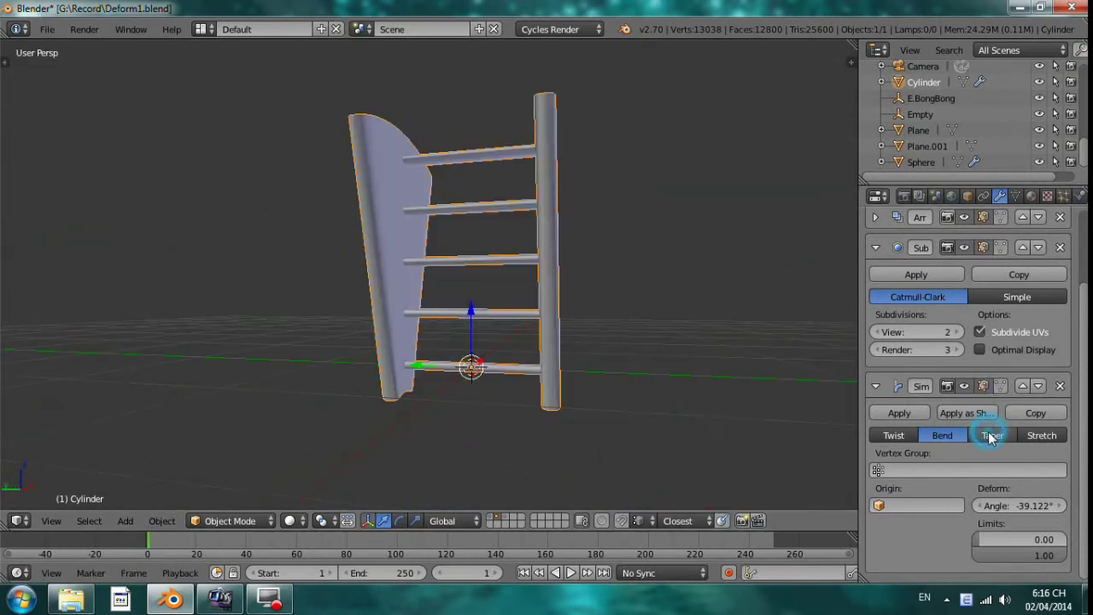
click(995, 436)
middle_click(627, 279)
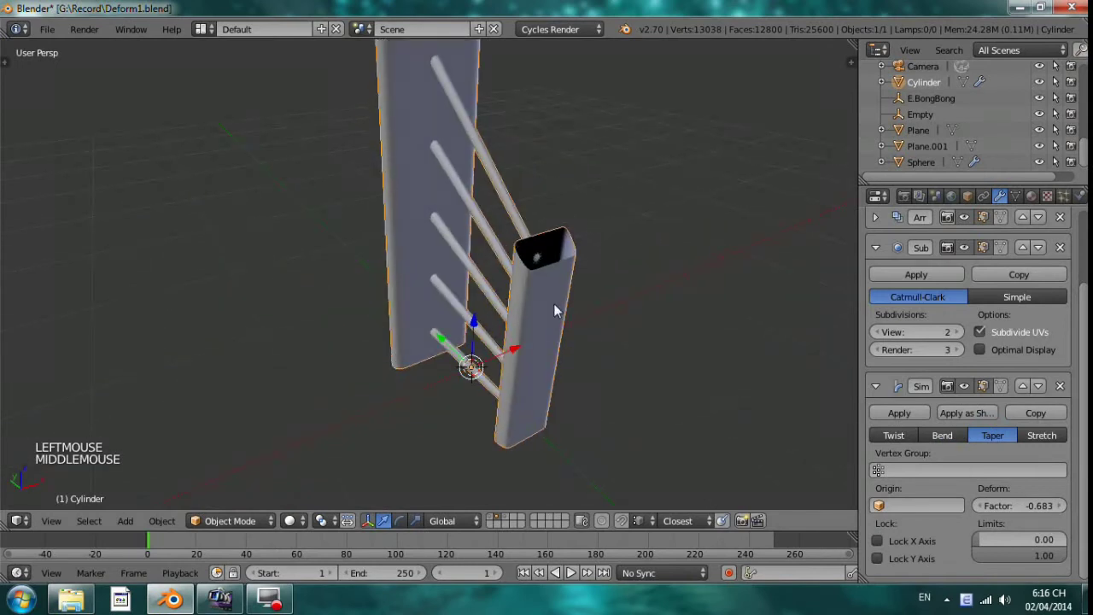
middle_click(483, 236)
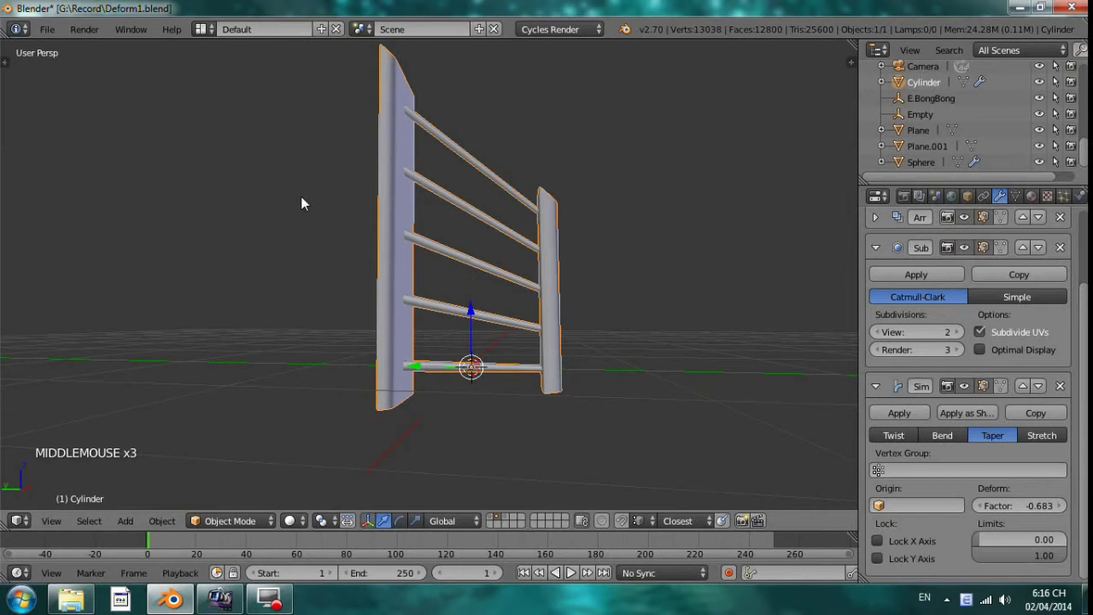
Step: Set the ladder's deform to Stretch, arching its rungs, then return to the balloon layer
click(1055, 442)
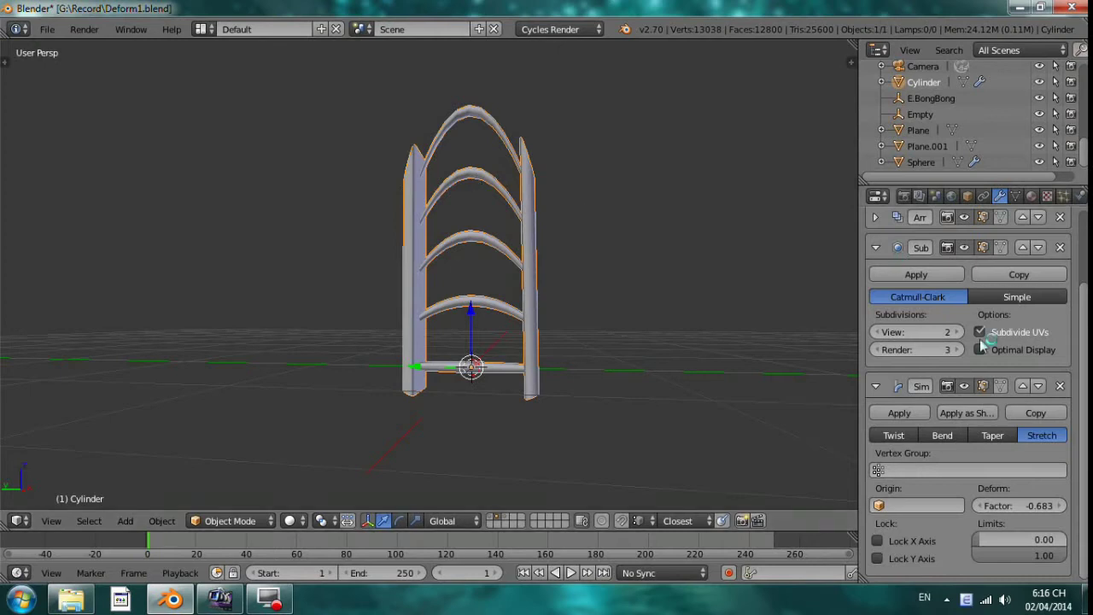
scroll(up, 3)
scroll(down, 3)
scroll(up, 3)
scroll(down, 3)
scroll(down, 3)
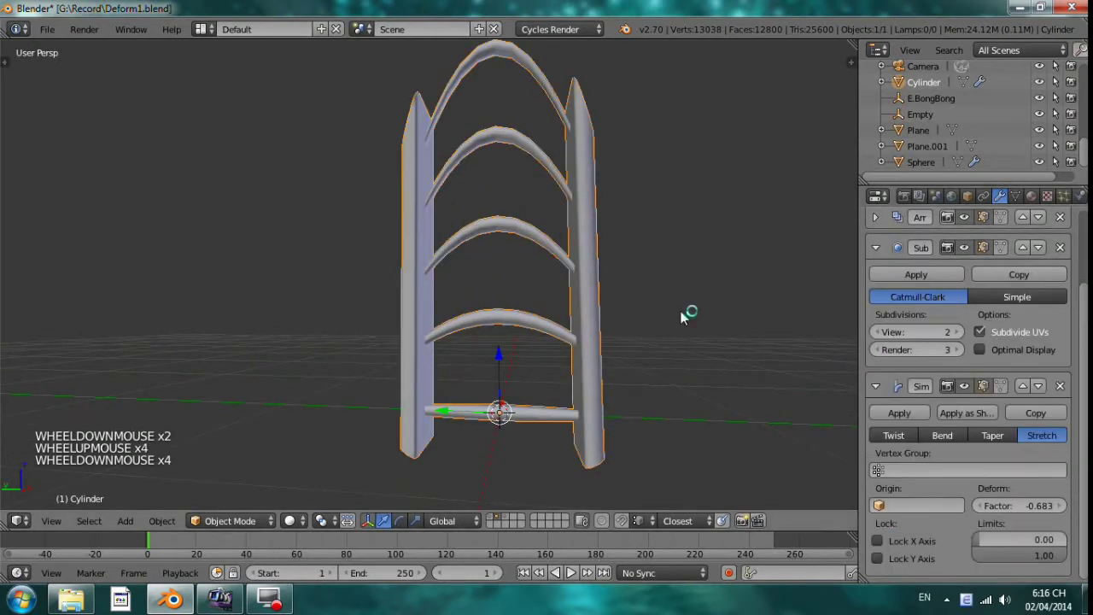
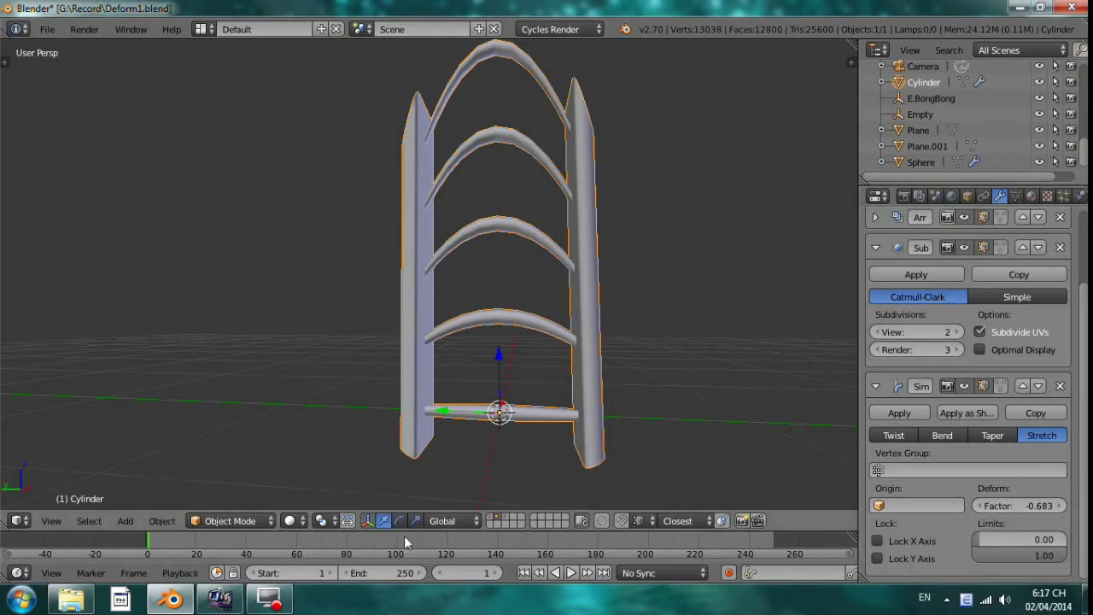
click(513, 522)
Step: Select the balloon sphere and restore Taper at factor 0.785 for the teardrop shape
right_click(609, 303)
scroll(down, 3)
middle_click(478, 364)
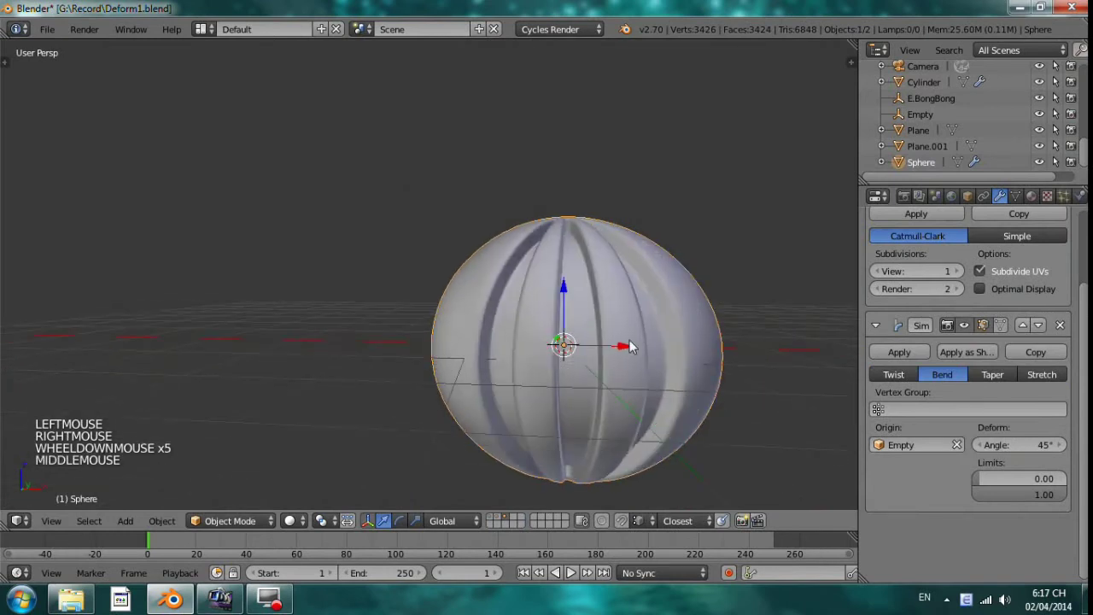
scroll(up, 3)
click(883, 377)
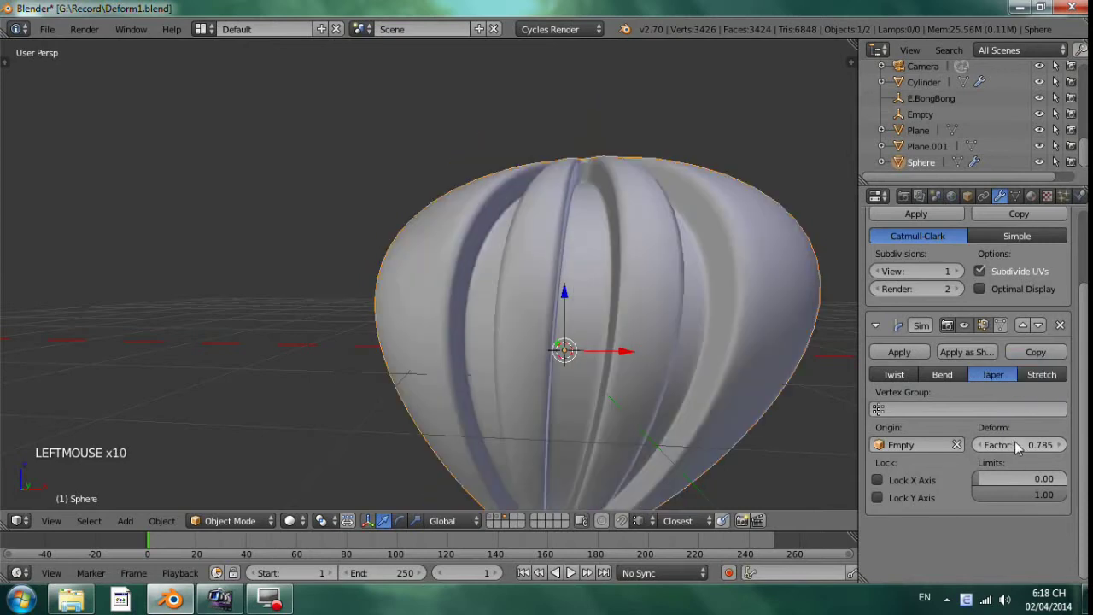
Step: Orbit the view around the tapered teardrop balloon
middle_click(678, 277)
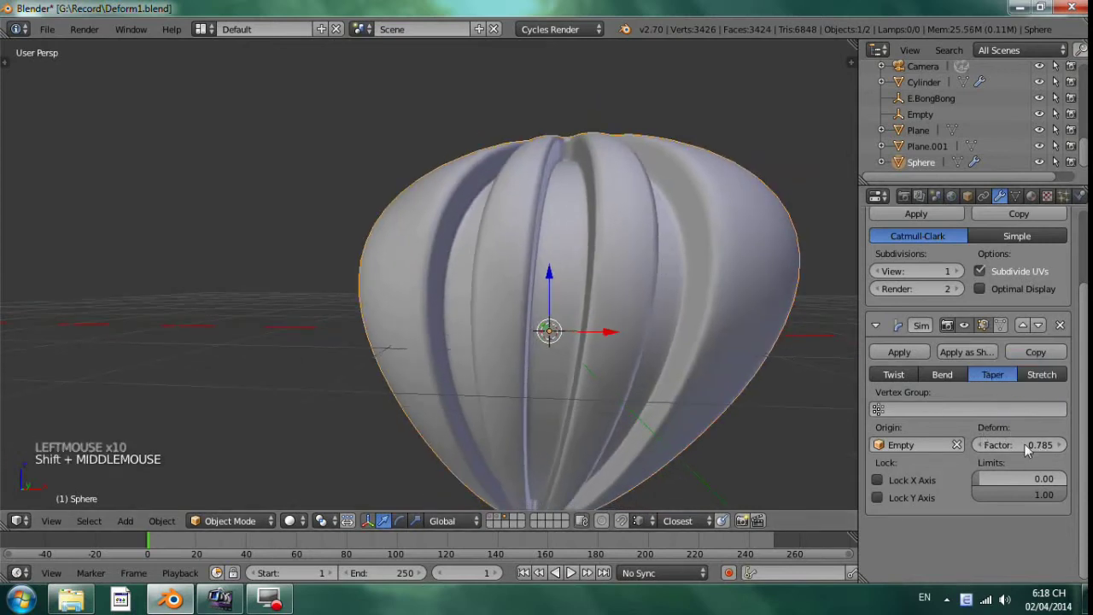
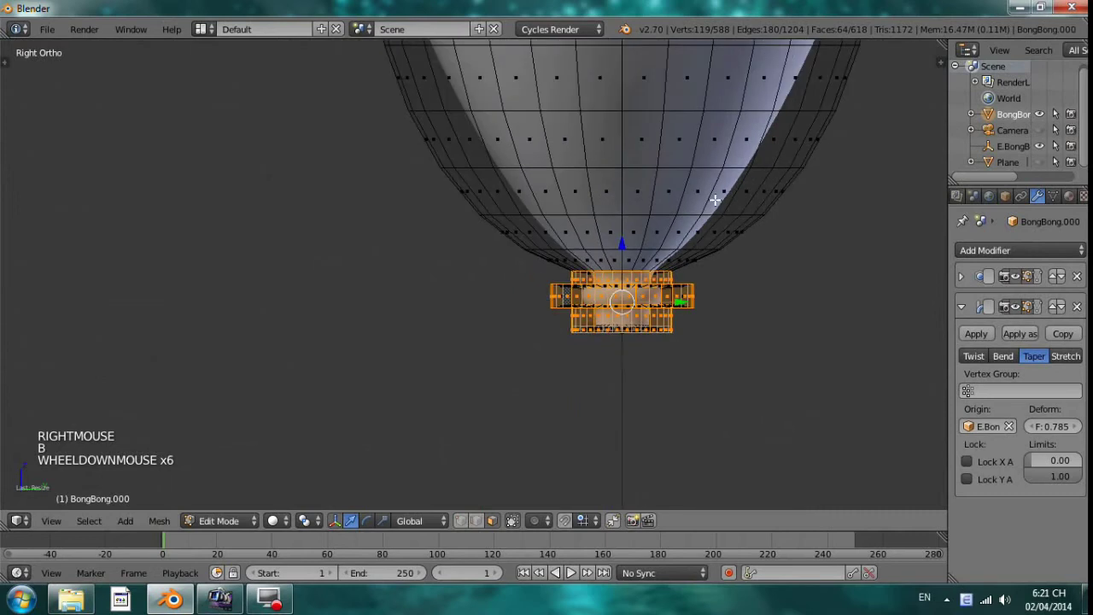
Step: Remove the flared ring of faces above the knot and scale the small knot mesh down
scroll(up, 3)
key(s)
key(ctrl+z)
key(b)
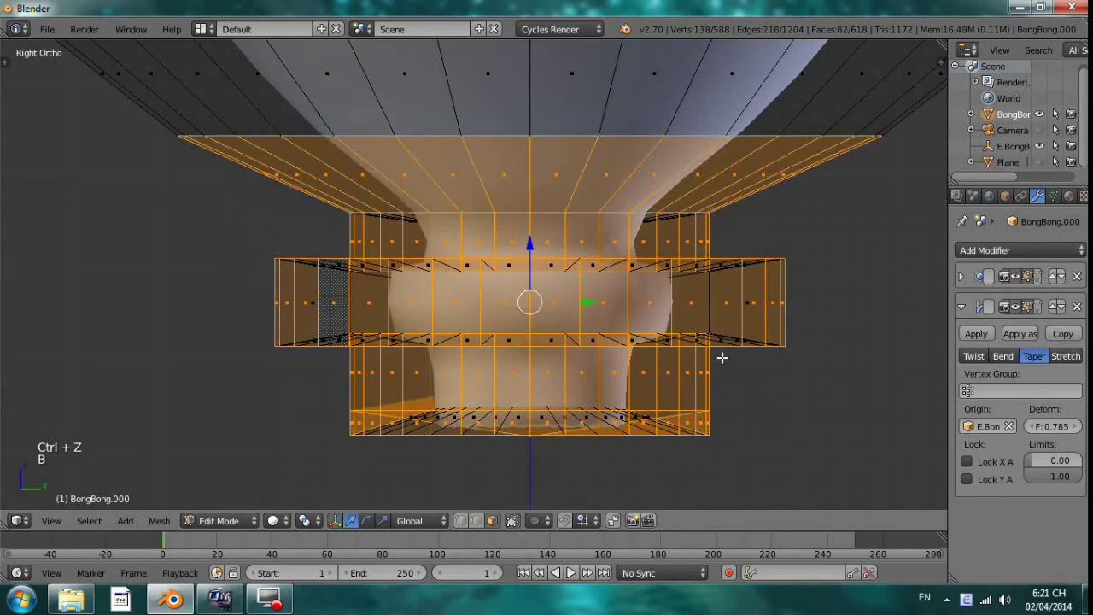
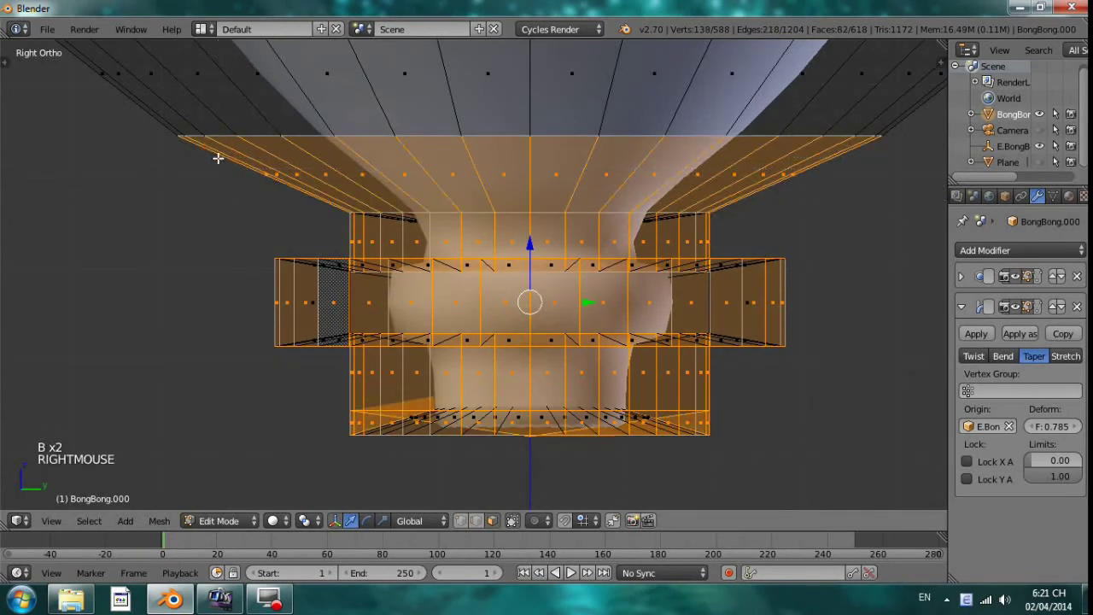
key(b)
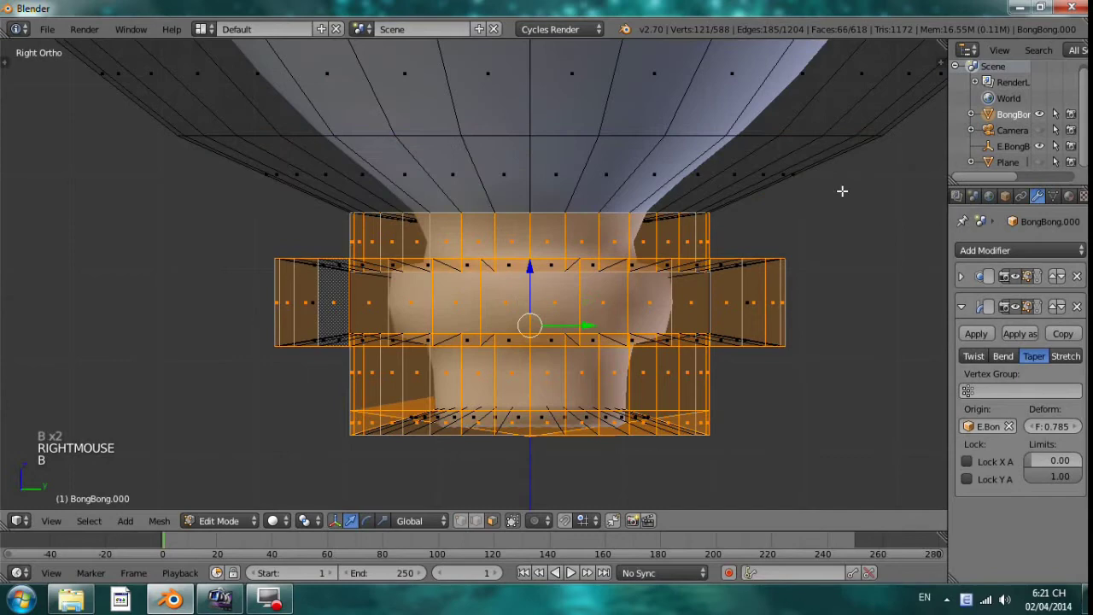
key(s)
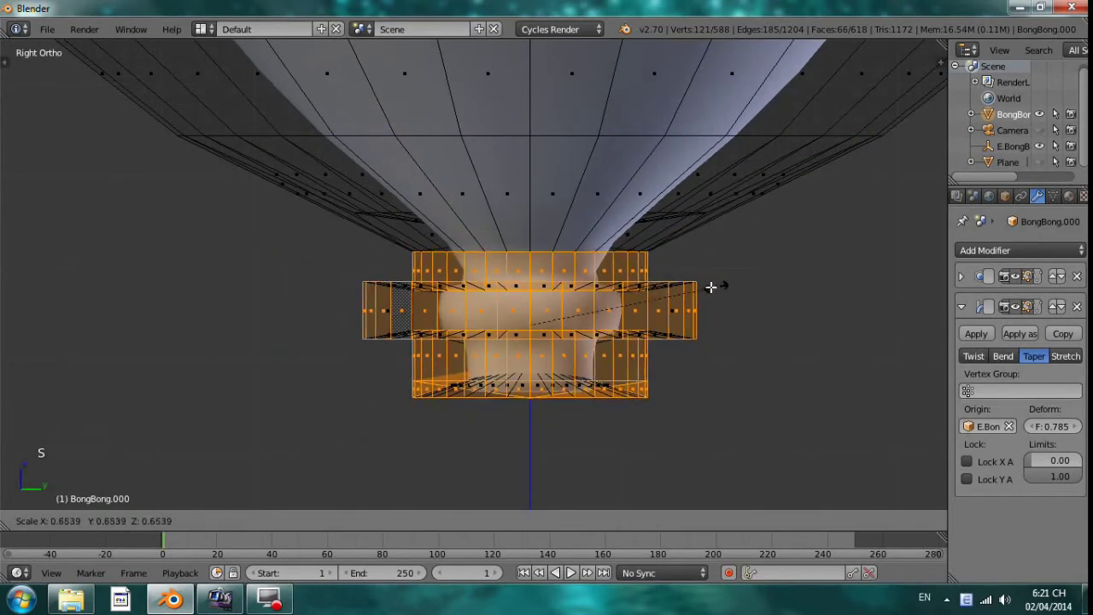
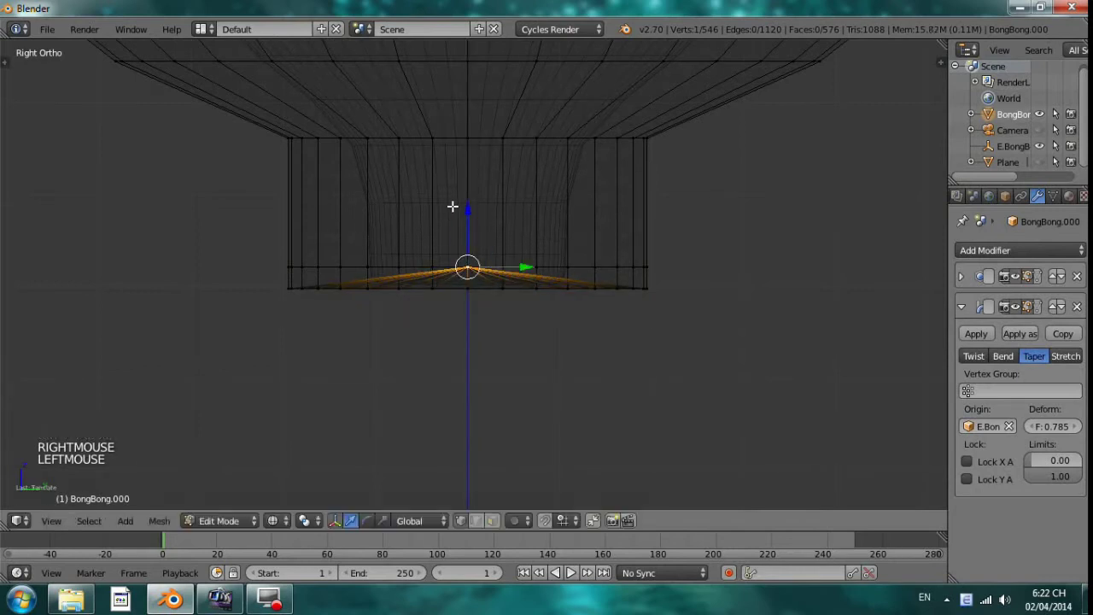
Step: Add an edge loop around the neck's middle and shrink it into a narrow tube under a wider ring
key(ctrl+r)
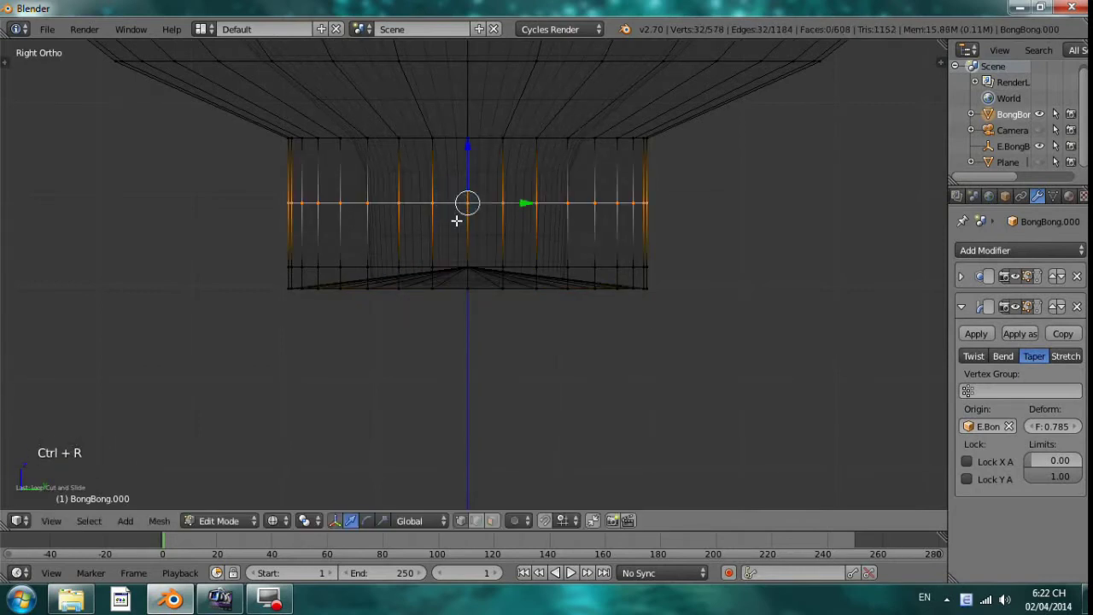
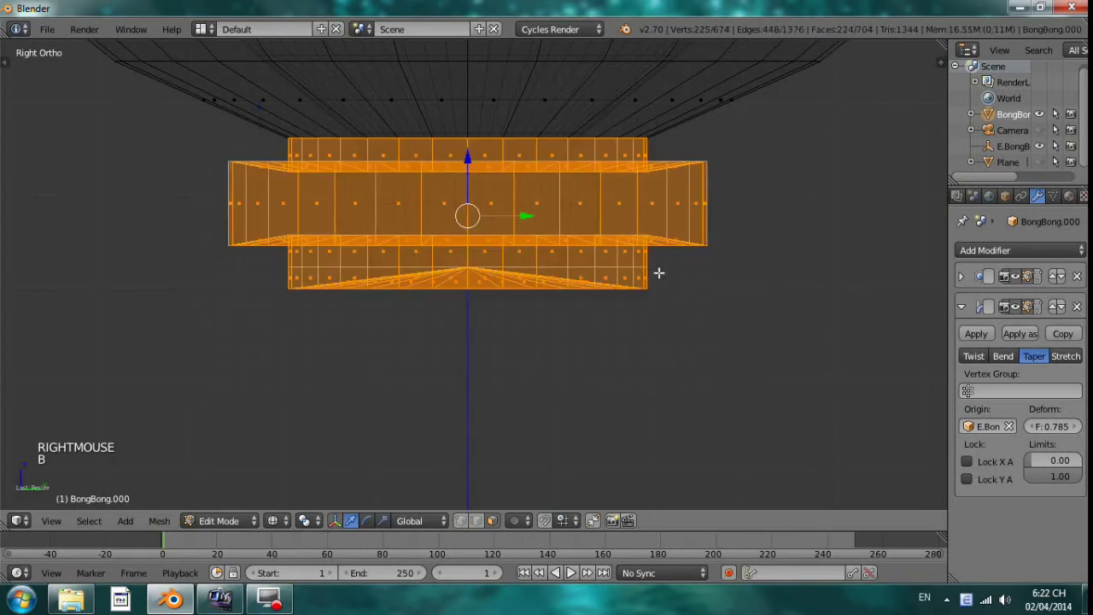
key(s)
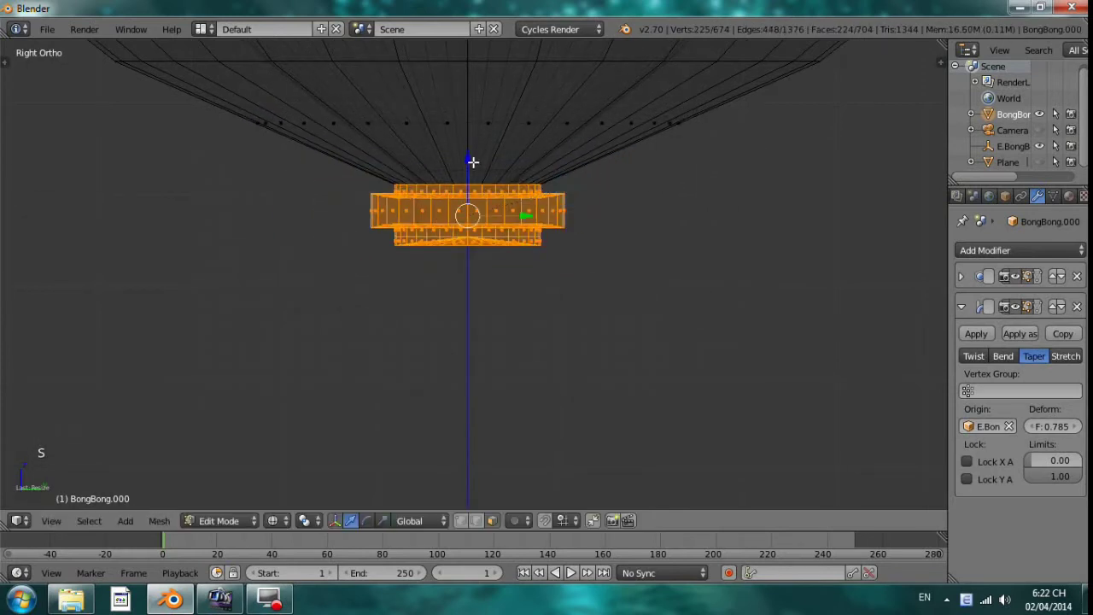
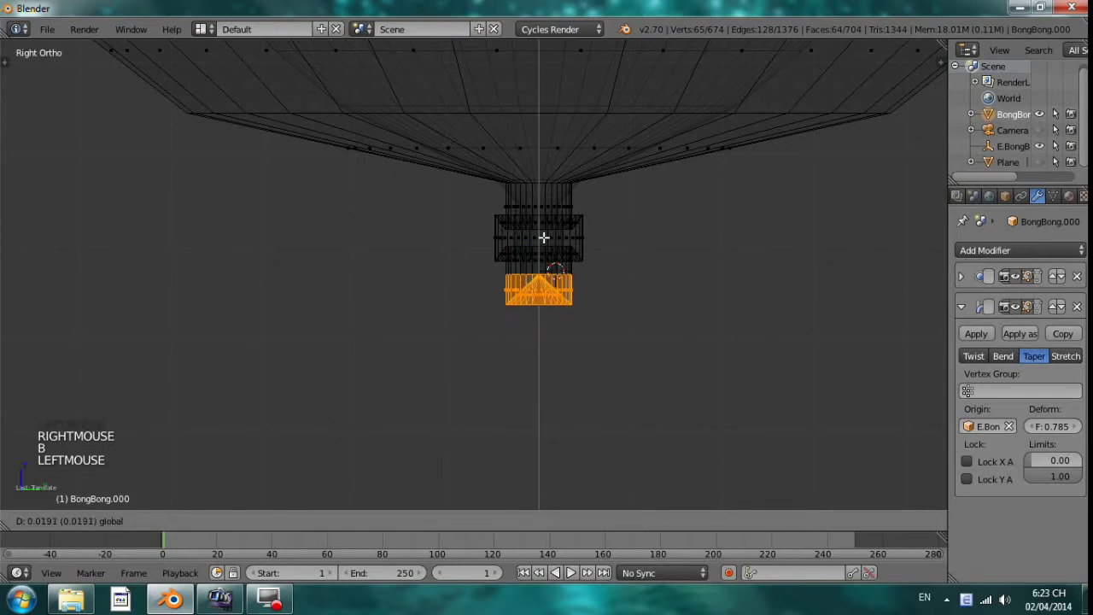
key(Tab)
key(z)
Step: Reselect the whole BongBong balloon in solid shading to review the two-tier knot
scroll(down, 3)
middle_click(628, 288)
scroll(up, 3)
right_click(584, 366)
scroll(up, 3)
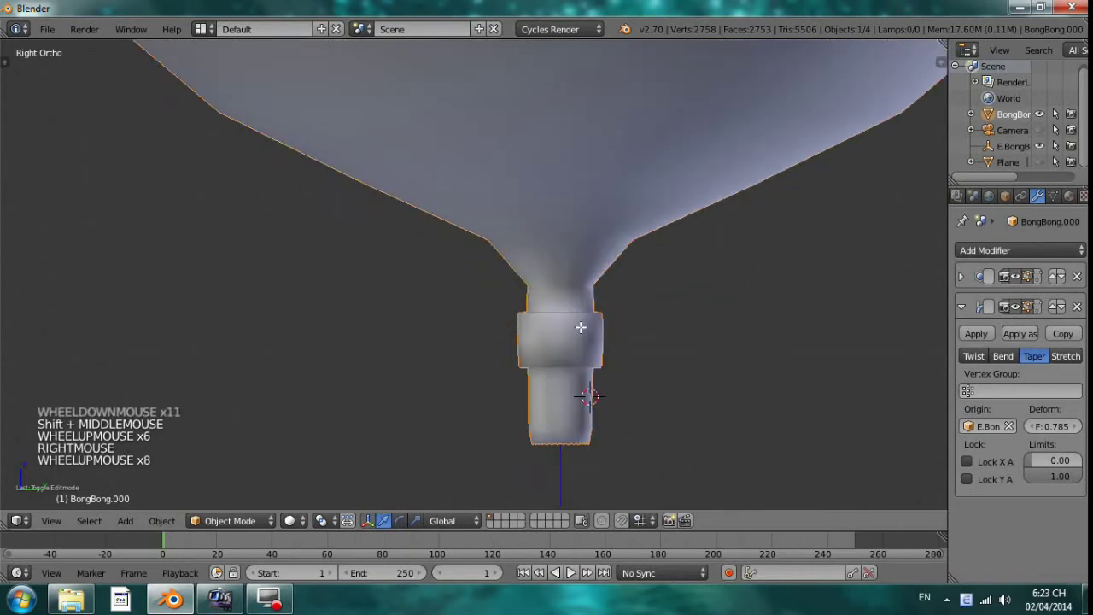
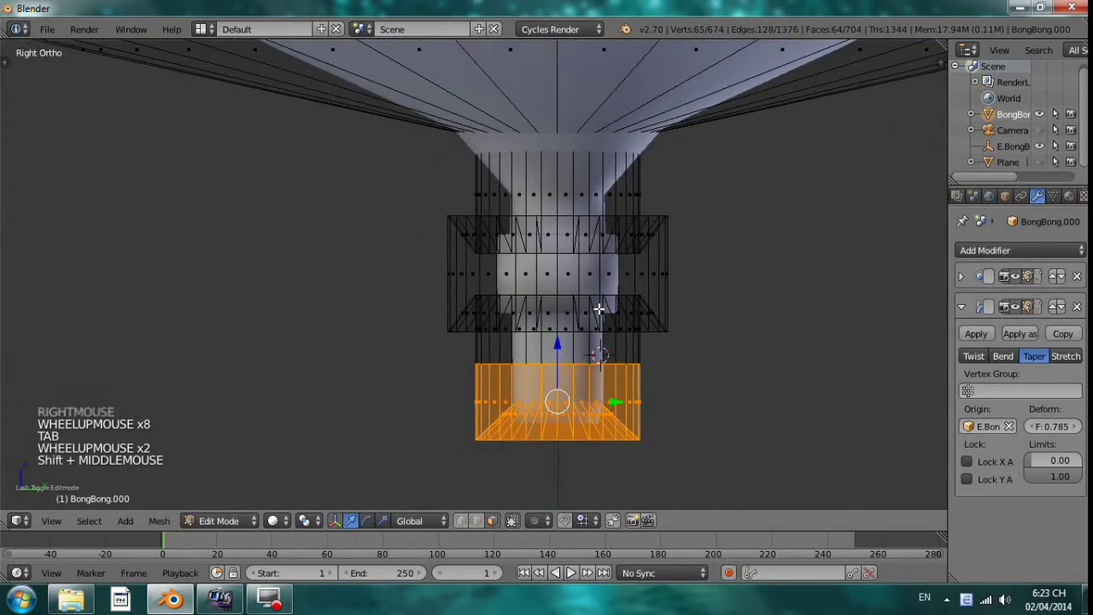
Step: In vertex select mode add loop cuts sharpening the neck ring, then inspect it in solid perspective view
key(ctrl+Tab)
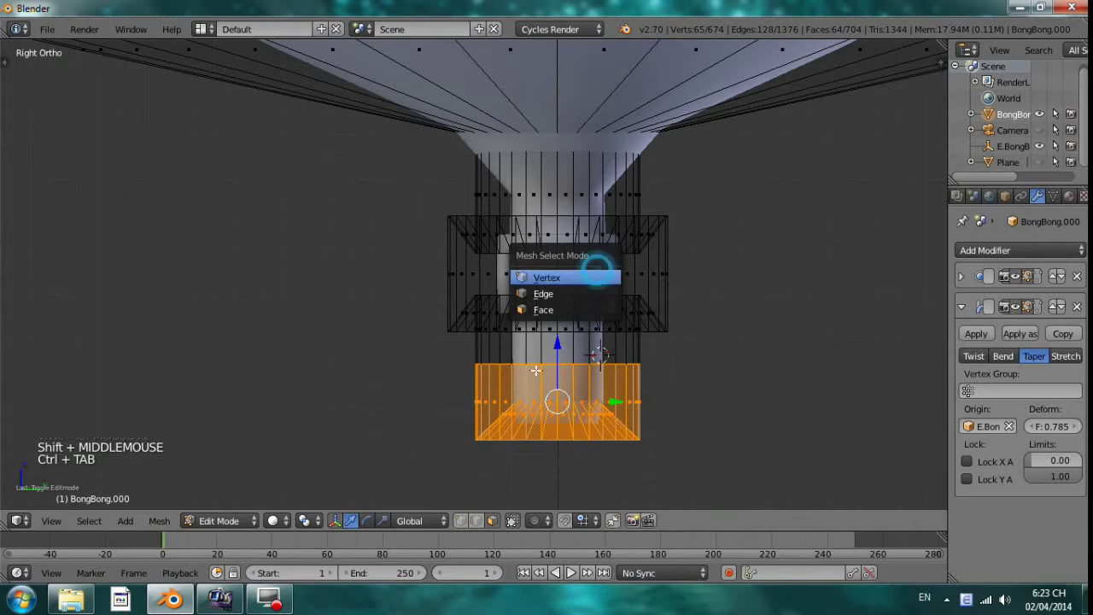
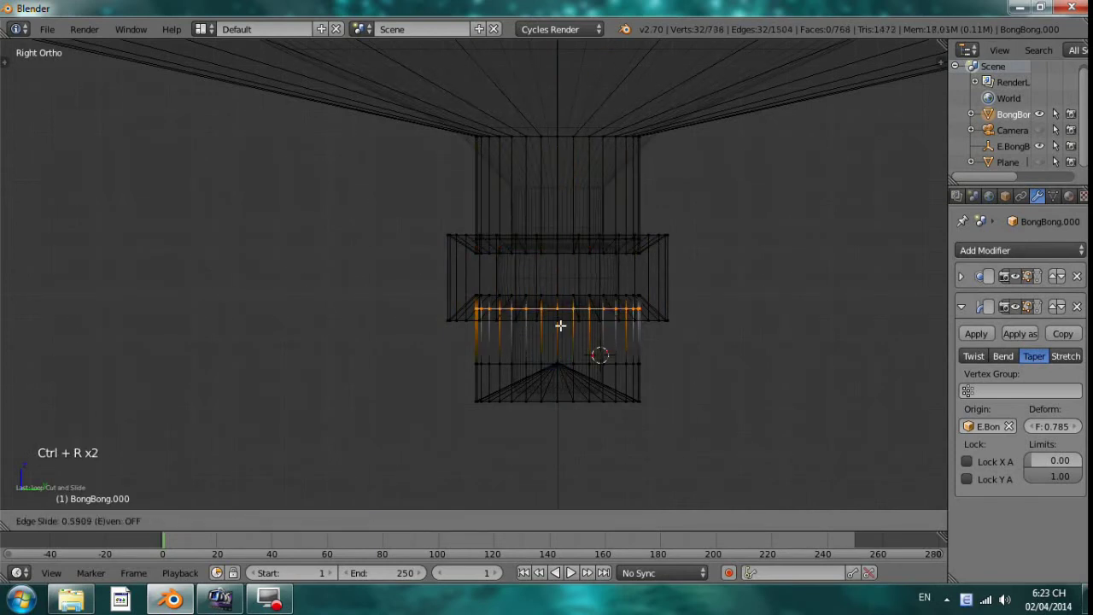
key(Tab)
key(z)
scroll(down, 3)
middle_click(703, 294)
scroll(up, 3)
middle_click(667, 292)
scroll(up, 3)
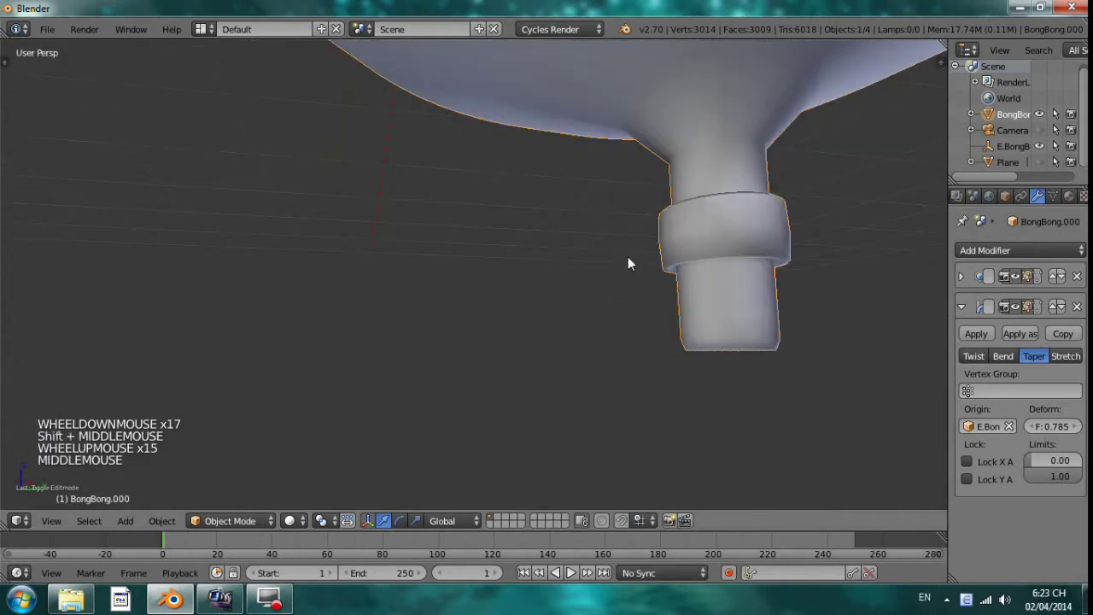
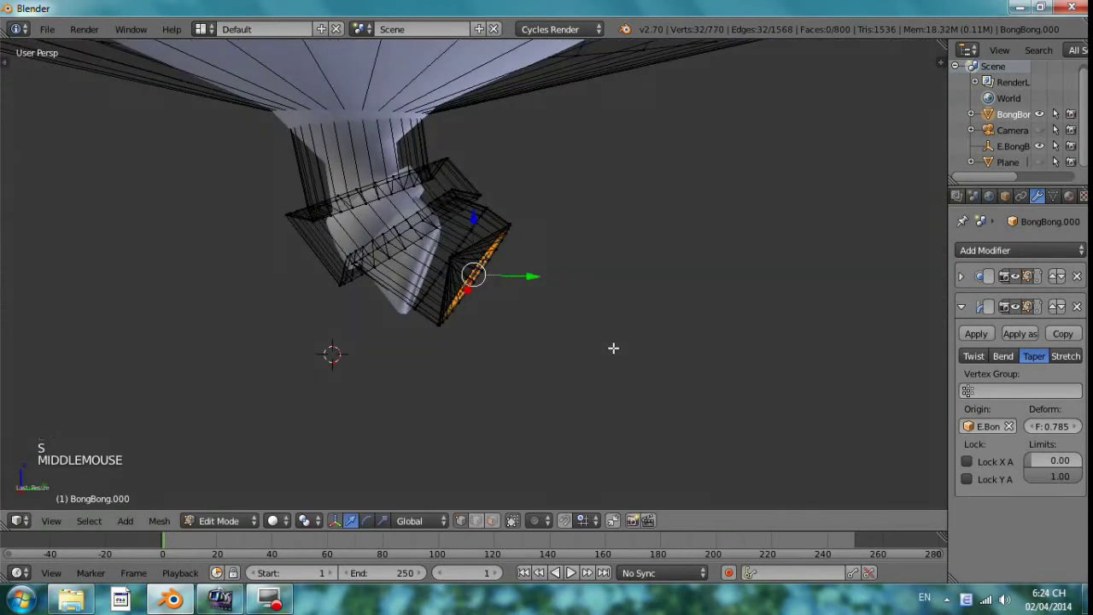
Step: Rotate and move the tube's end loops so it bends sideways, flaring its open mouth outward
key(z)
scroll(up, 3)
key(z)
key(Tab)
key(ctrl+z)
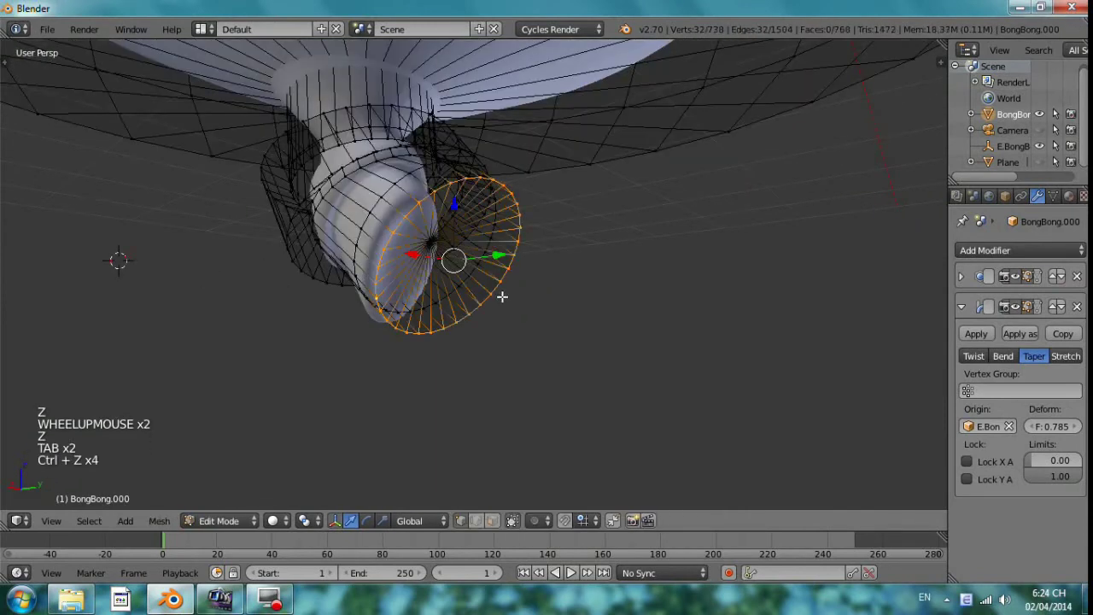
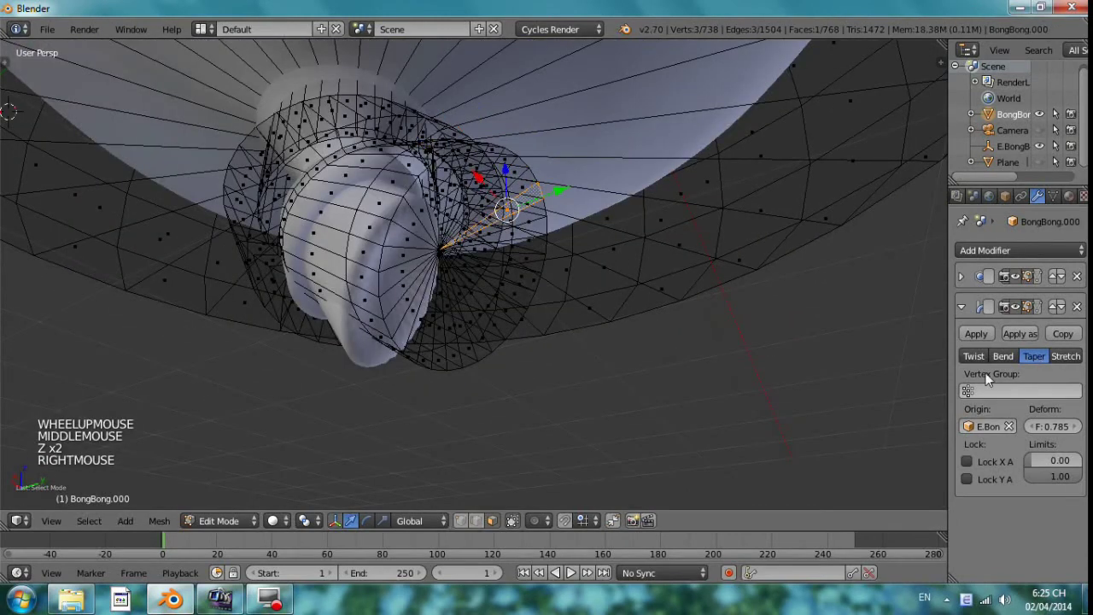
Step: Toggle the Simple Deform modifier's edit-mode preview off and on, selecting the tube's end edge loop
click(1014, 284)
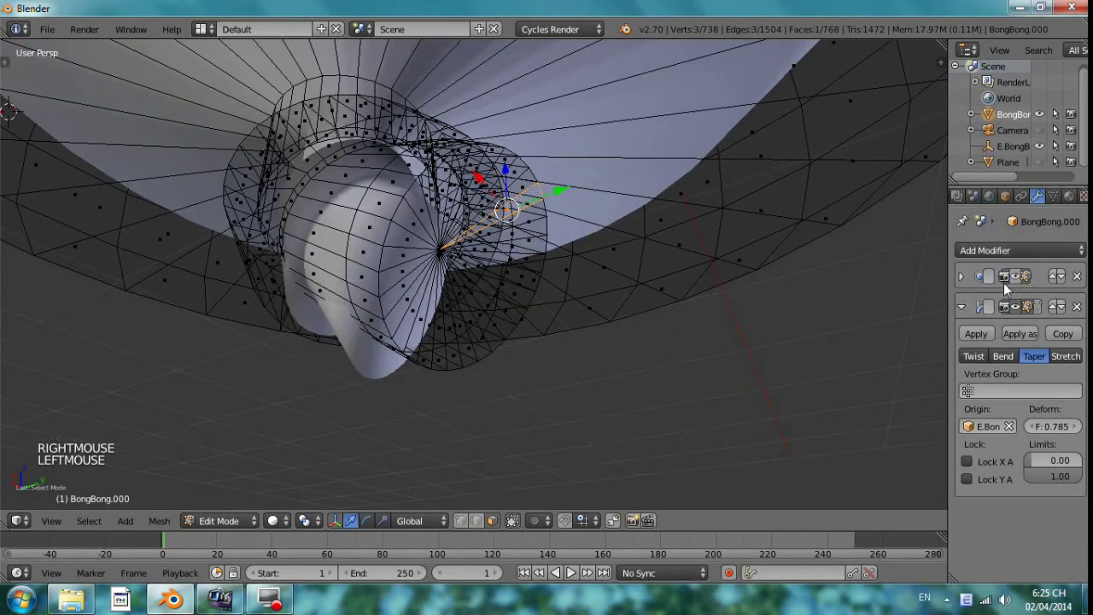
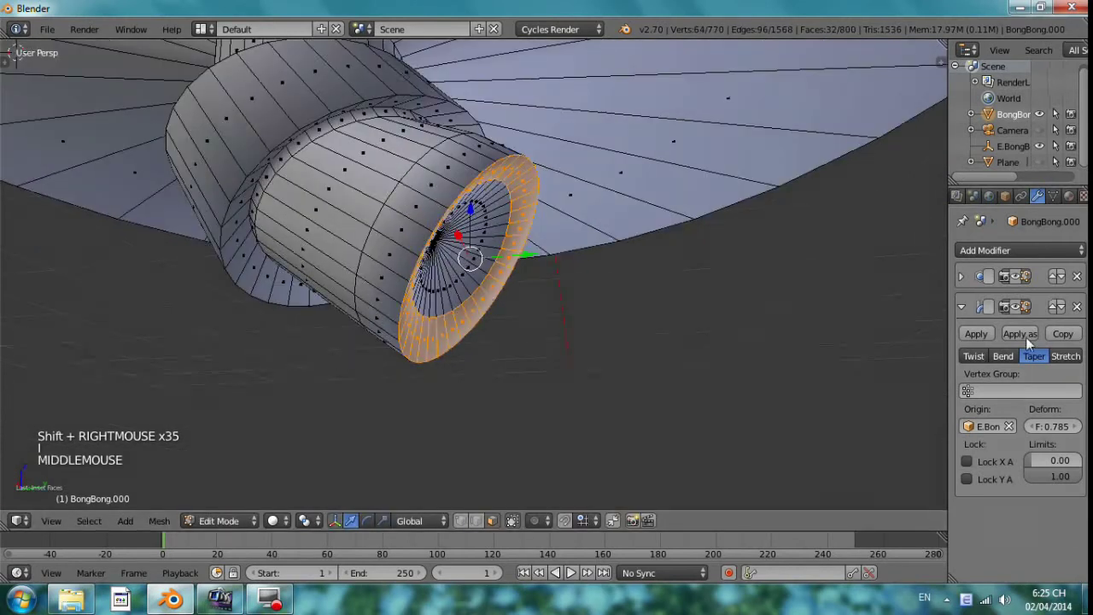
click(1014, 306)
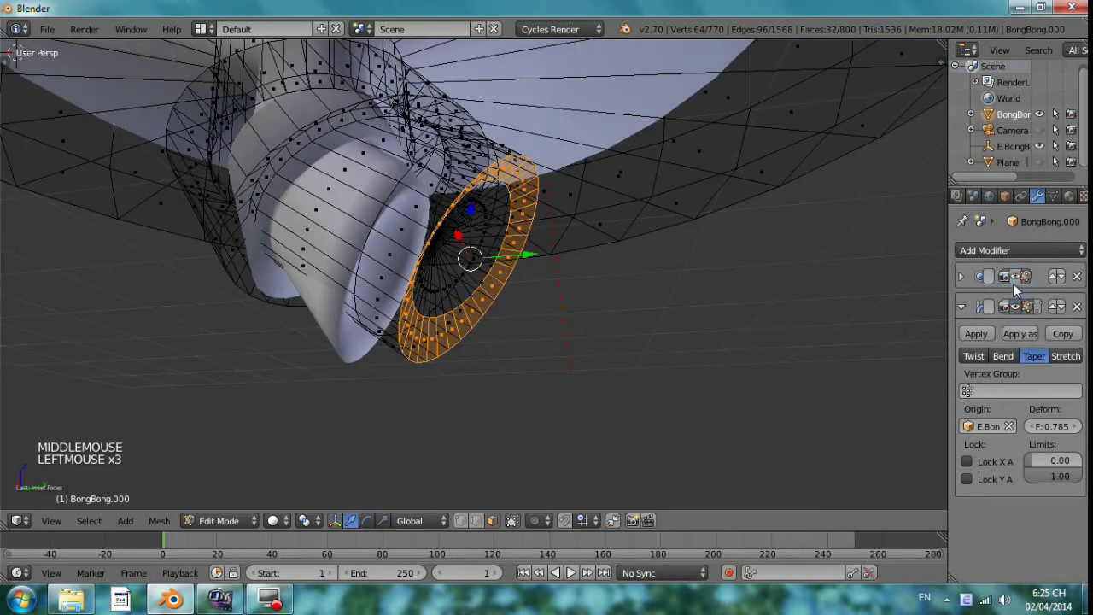
key(z)
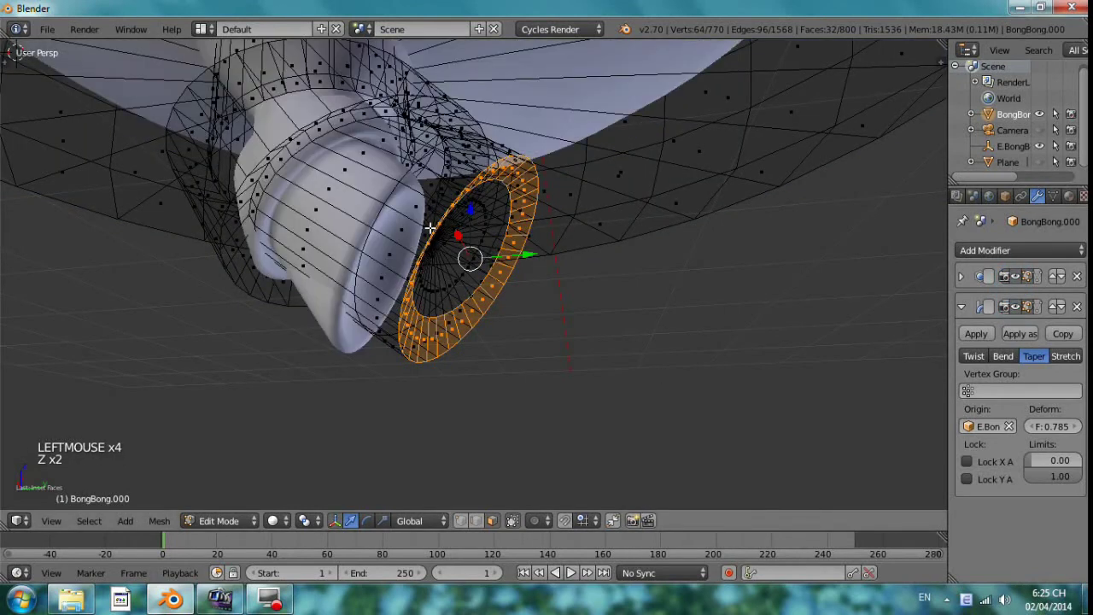
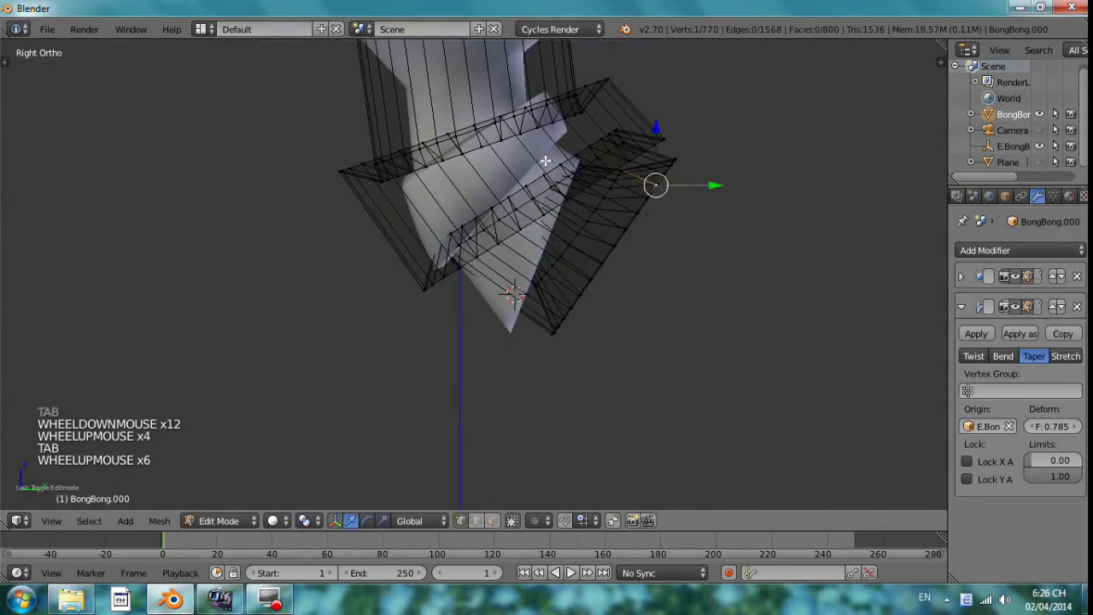
Step: Grab the mouth's end edge loops and slide them along the tube to taper it into the knot
scroll(up, 3)
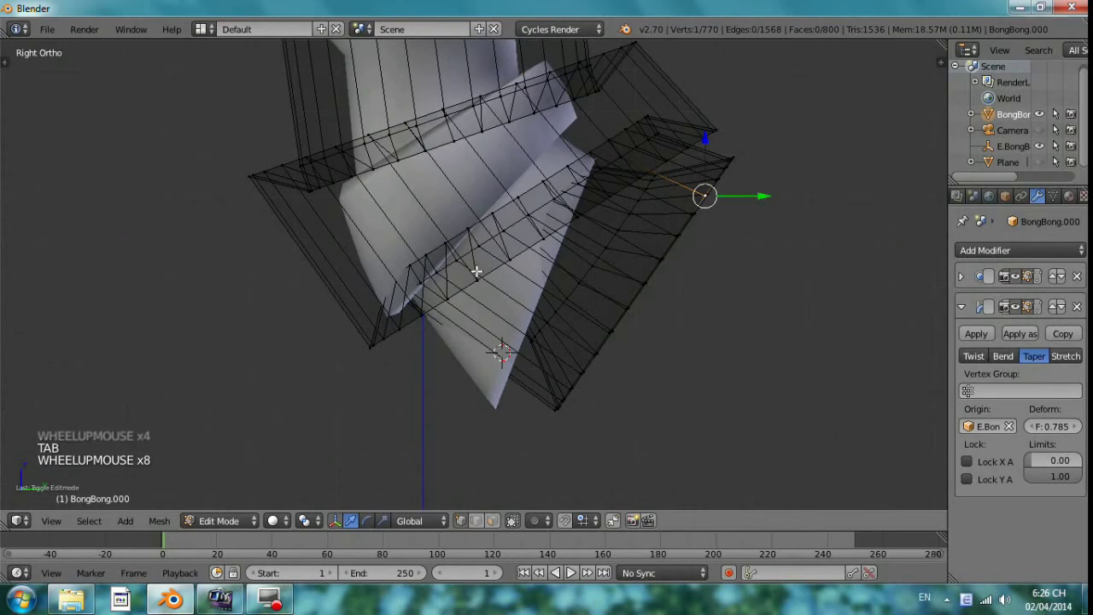
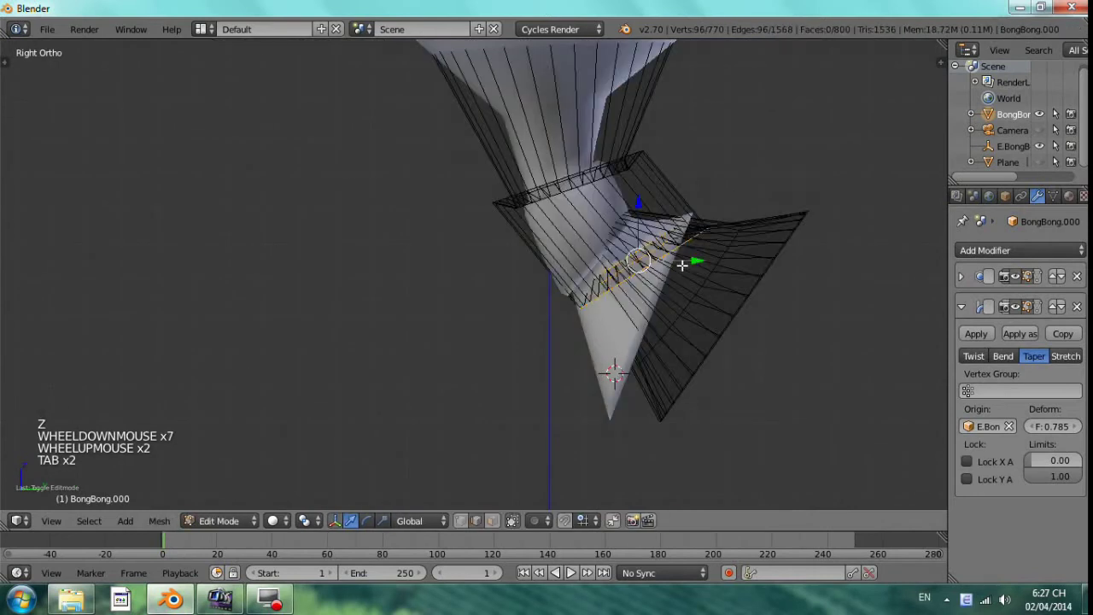
key(g)
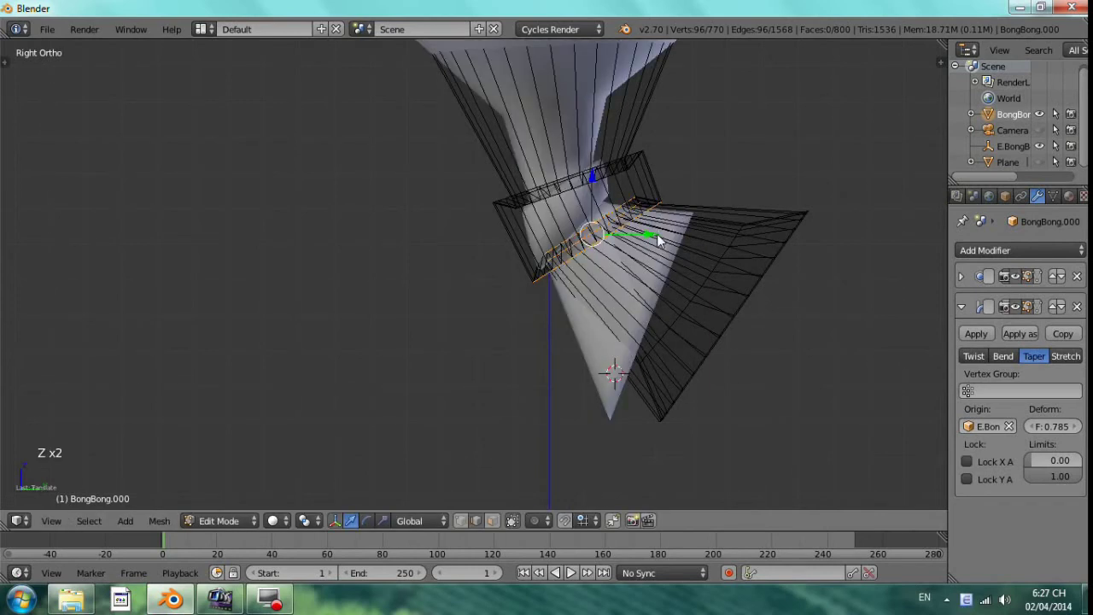
Step: Frame the whole balloon in Right Ortho view centred on the neck
scroll(down, 3)
middle_click(670, 267)
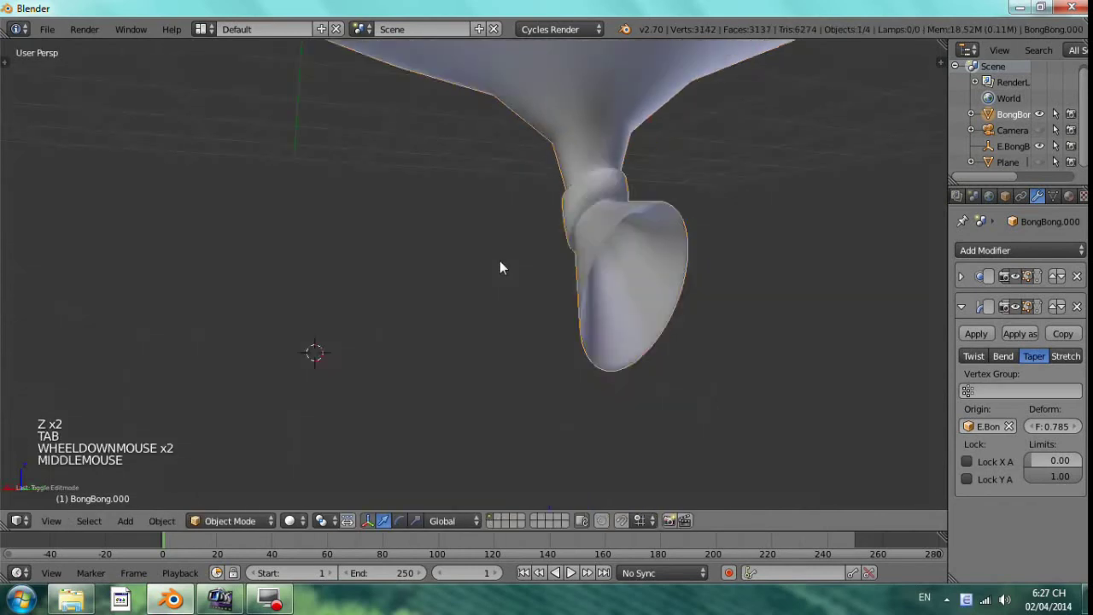
scroll(down, 3)
scroll(up, 3)
scroll(down, 3)
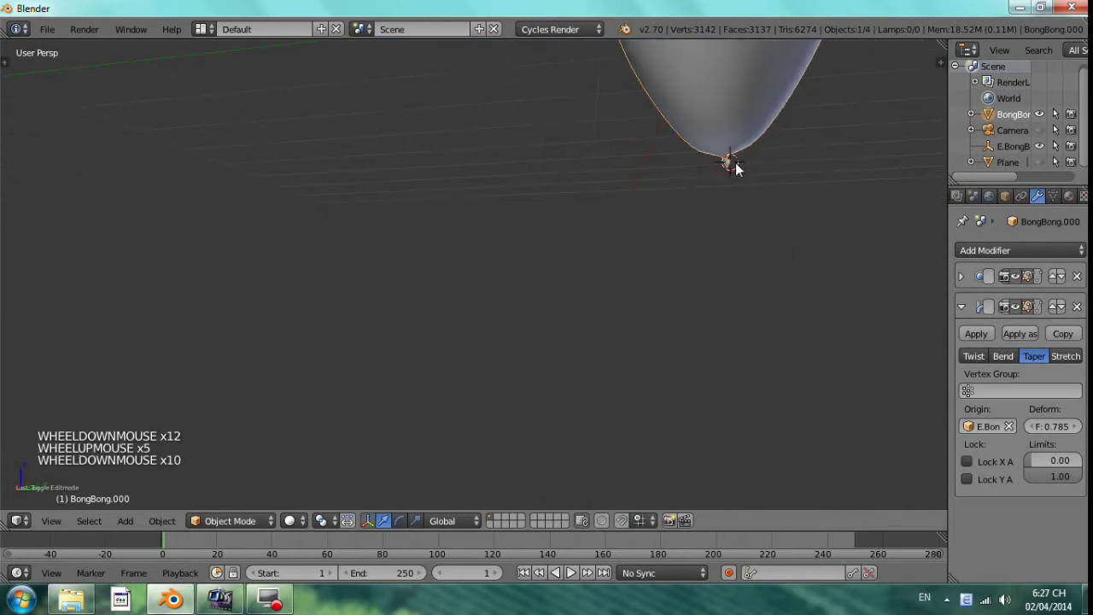
key(KP_Decimal)
scroll(up, 3)
middle_click(581, 276)
scroll(down, 3)
key(KP_3)
scroll(down, 3)
scroll(up, 3)
scroll(up, 3)
scroll(up, 3)
scroll(down, 3)
scroll(up, 3)
scroll(down, 3)
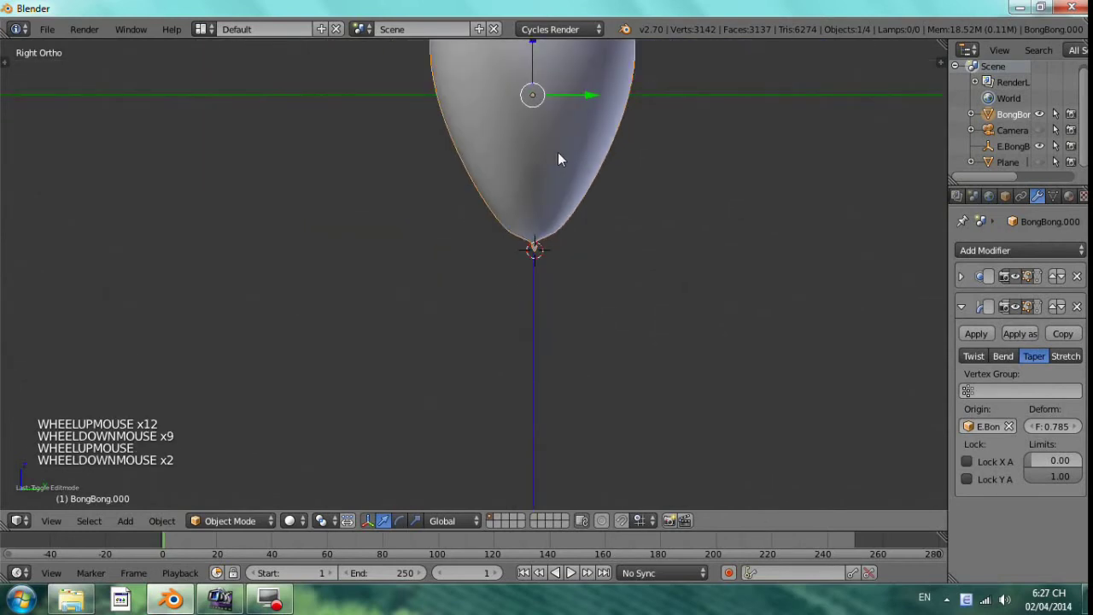
middle_click(581, 188)
middle_click(586, 216)
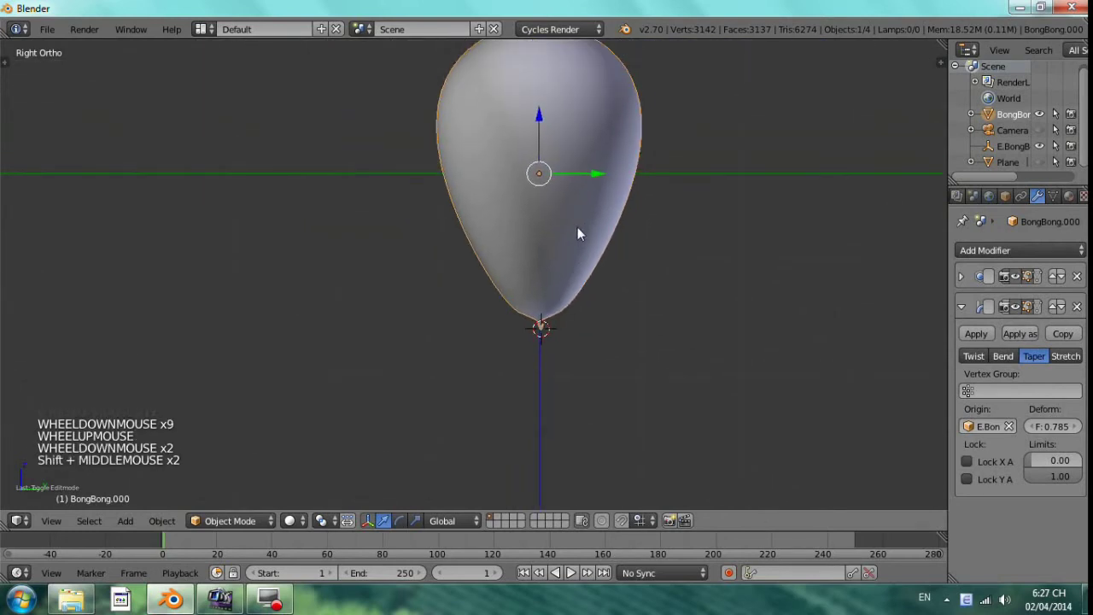
Step: Box-select the tip faces, scale the knot down and return to object mode in solid shading
key(Tab)
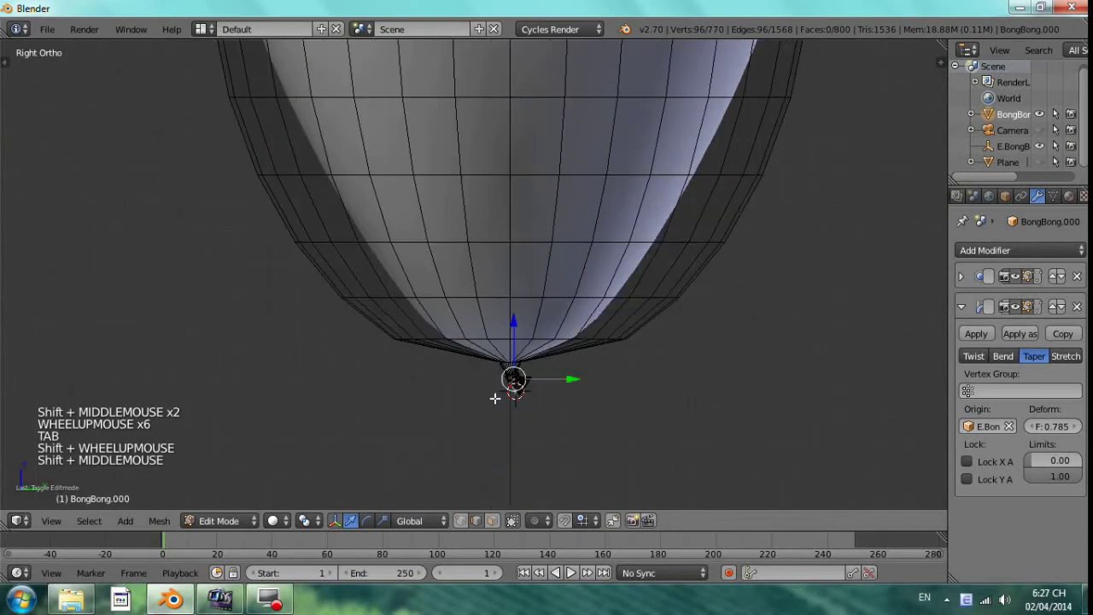
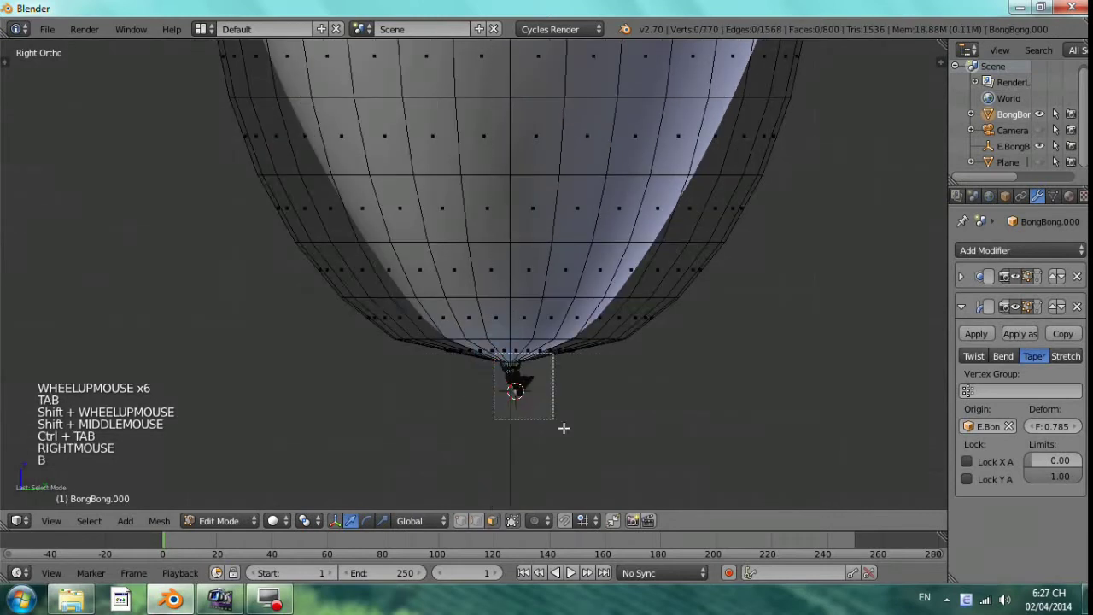
key(s)
key(ctrl+z)
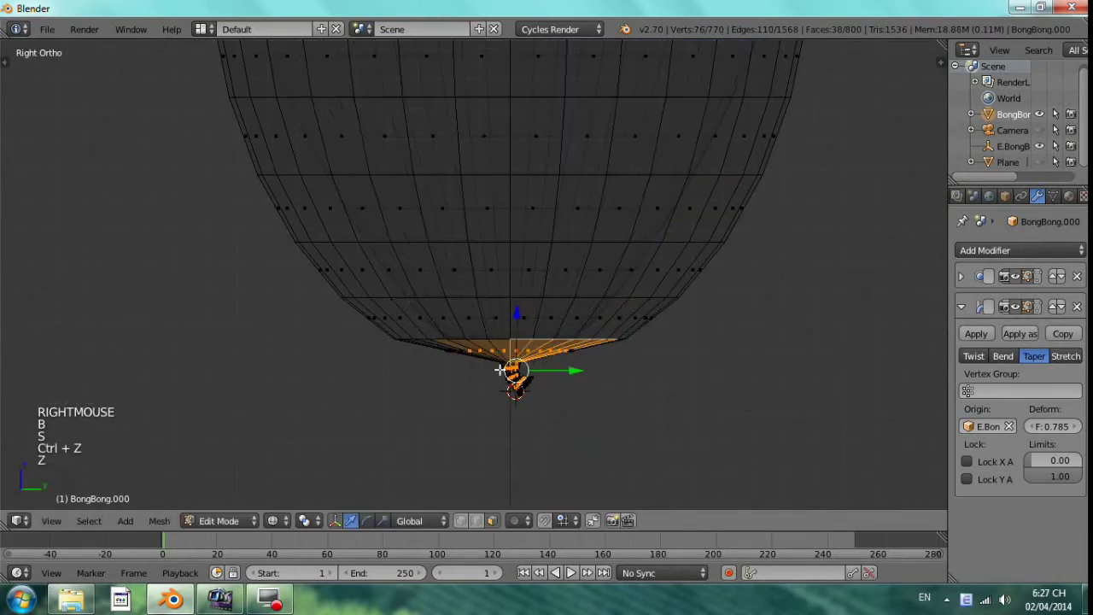
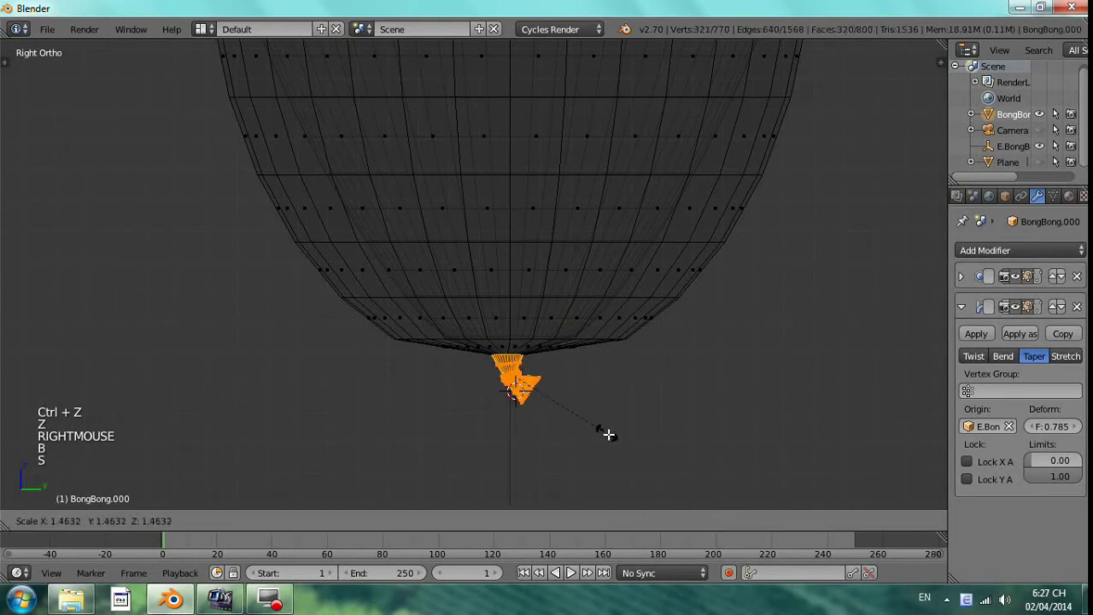
key(g)
key(z)
scroll(down, 3)
key(g)
key(z)
key(Tab)
scroll(down, 3)
middle_click(613, 317)
scroll(up, 3)
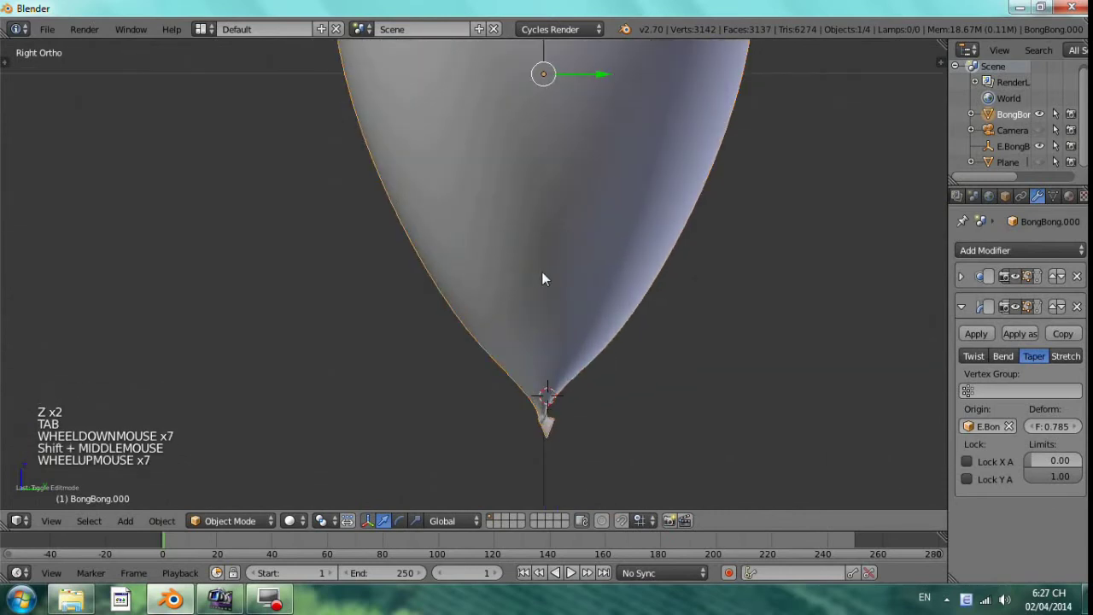
scroll(up, 3)
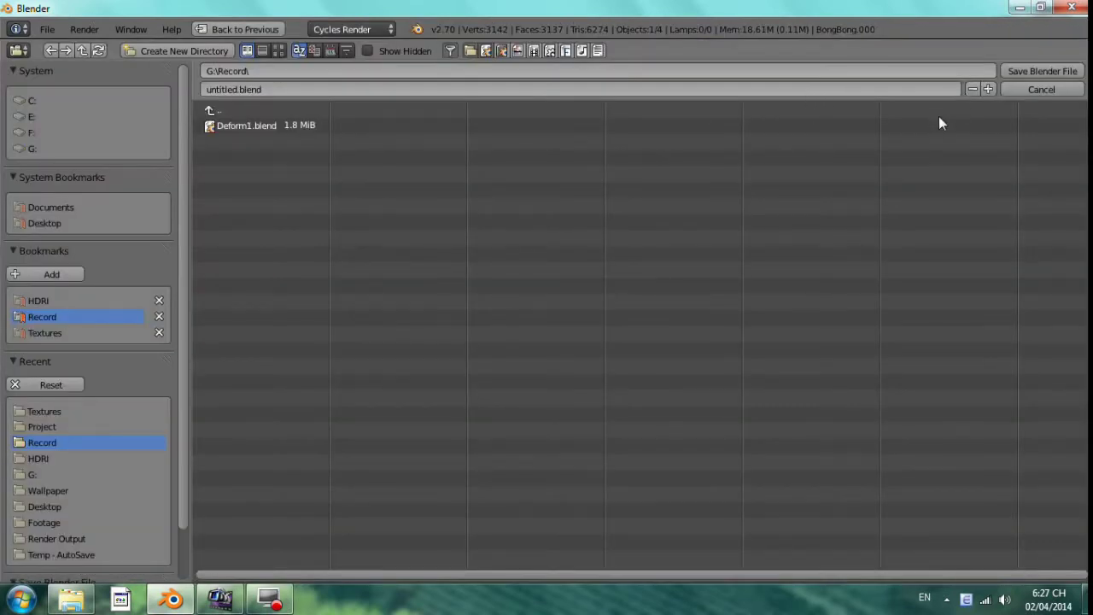
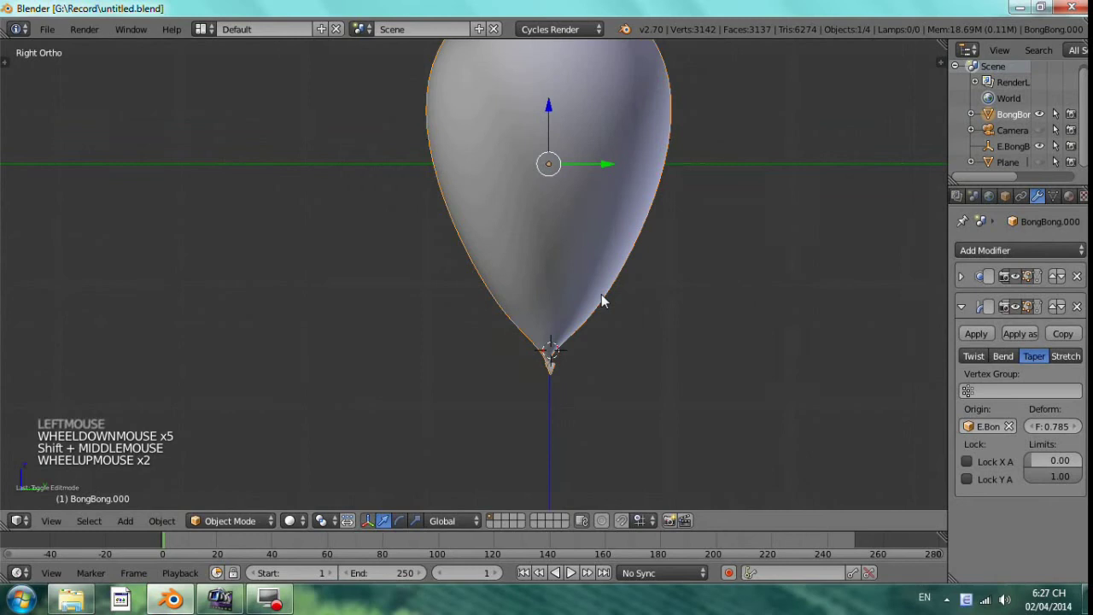
Step: Frame the small cube below the balloon's tip in Right Ortho view via the Add menu
scroll(up, 3)
middle_click(542, 255)
key(shift+a)
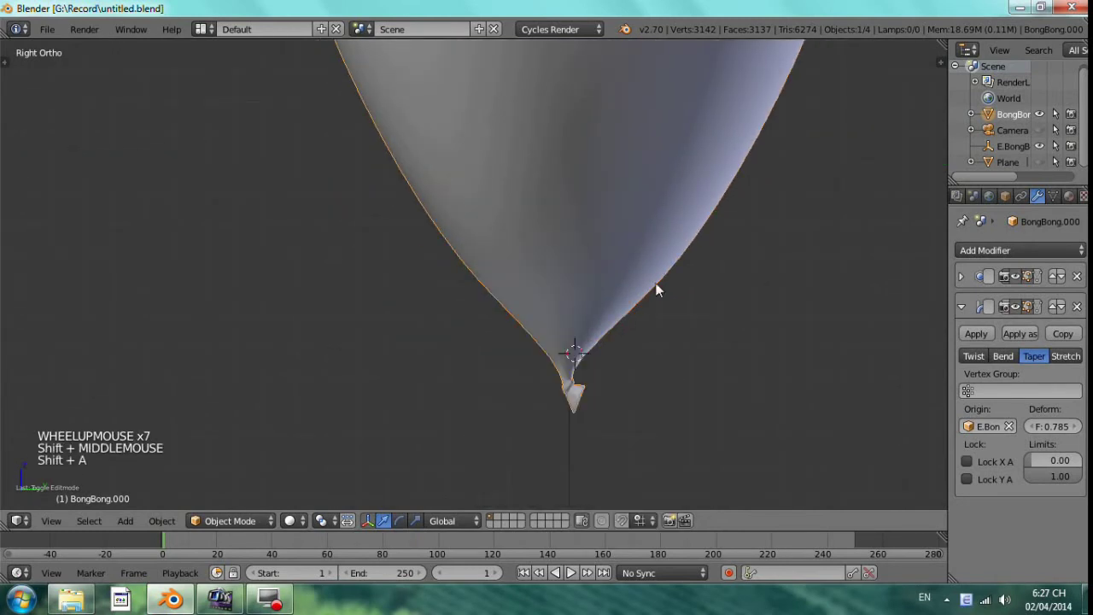
middle_click(565, 281)
key(shift+a)
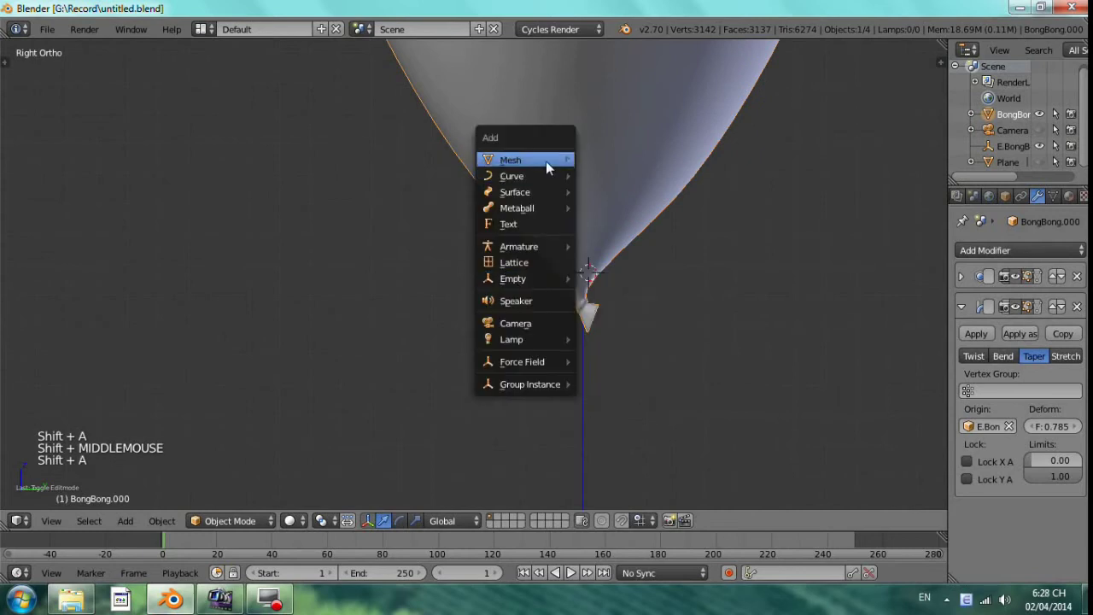
scroll(down, 3)
Step: Scale the cube along Z and Y into a tall, narrow block beside the knot
key(s)
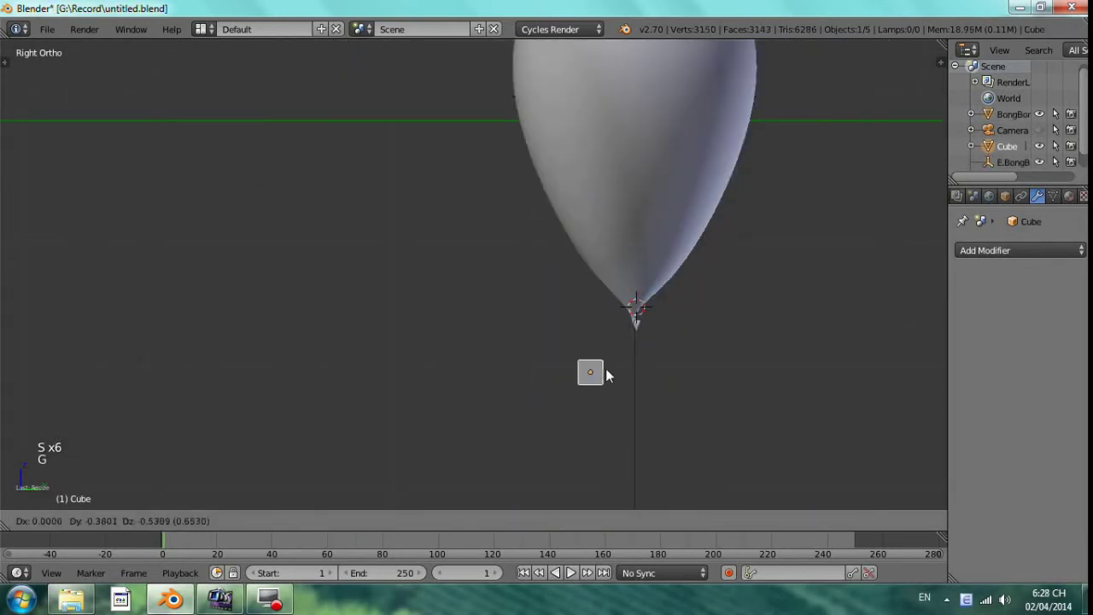
scroll(up, 3)
key(s)
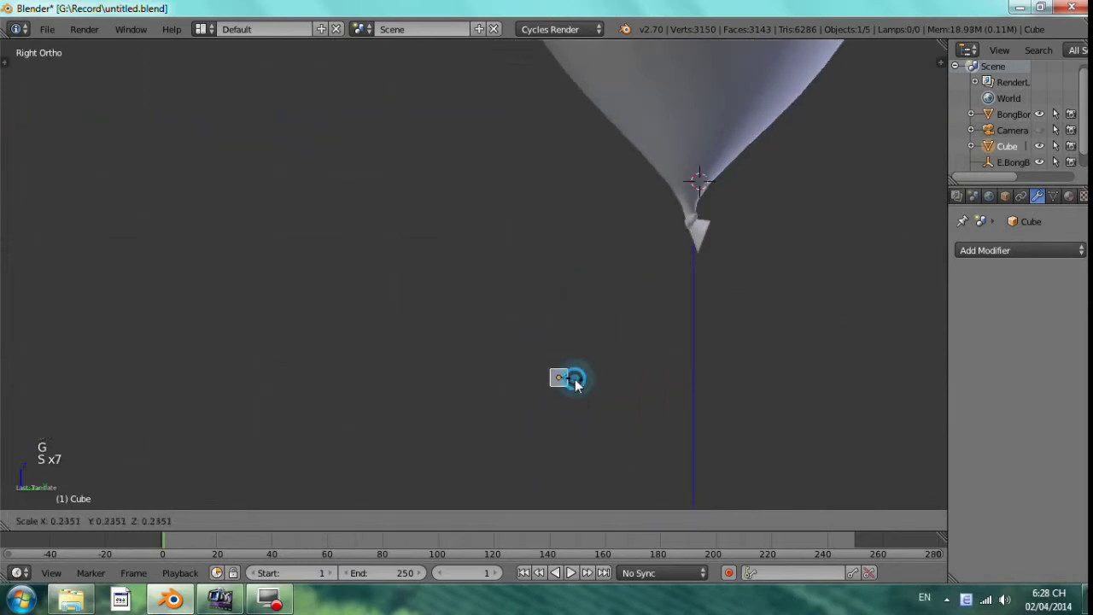
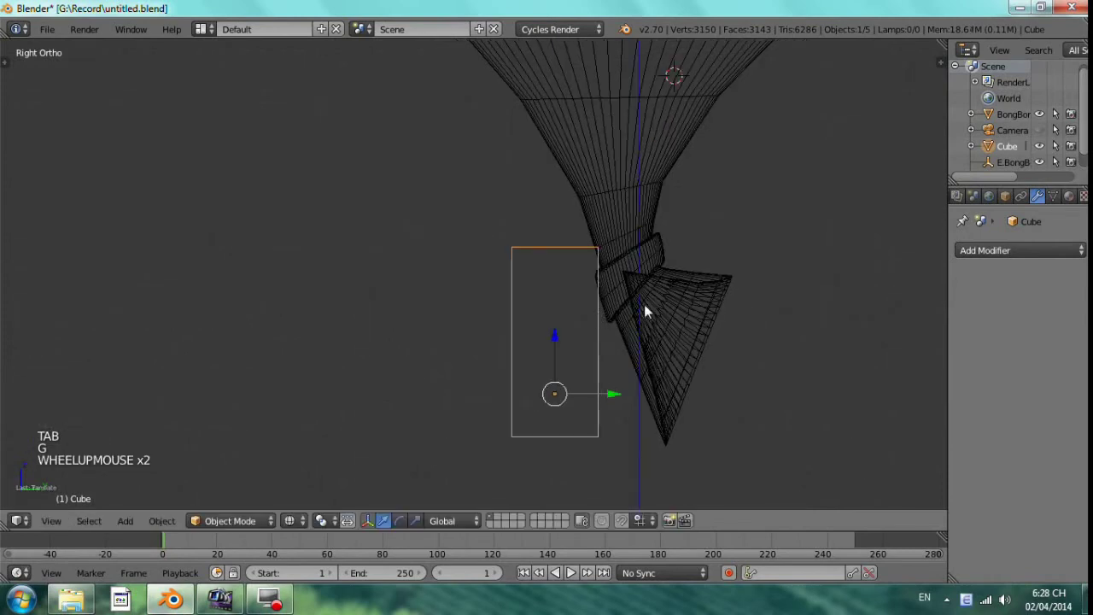
key(s)
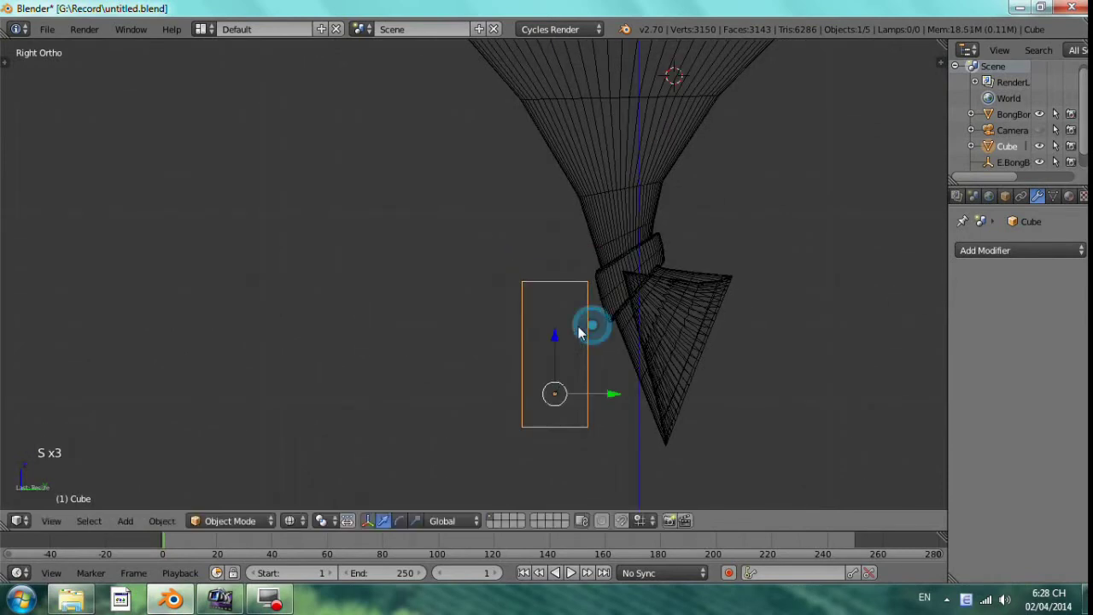
key(s)
key(g)
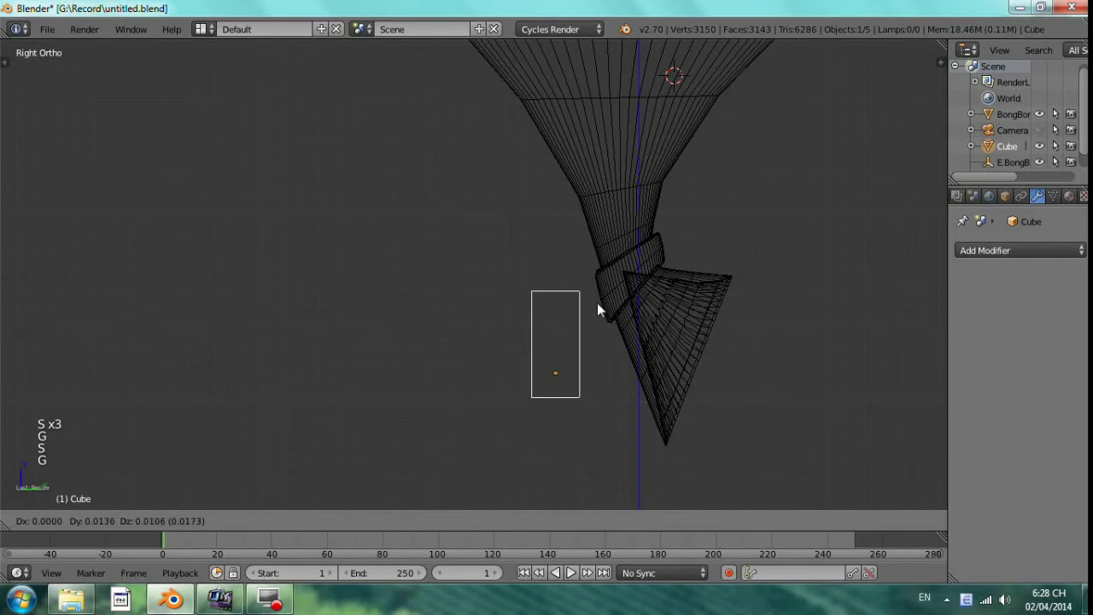
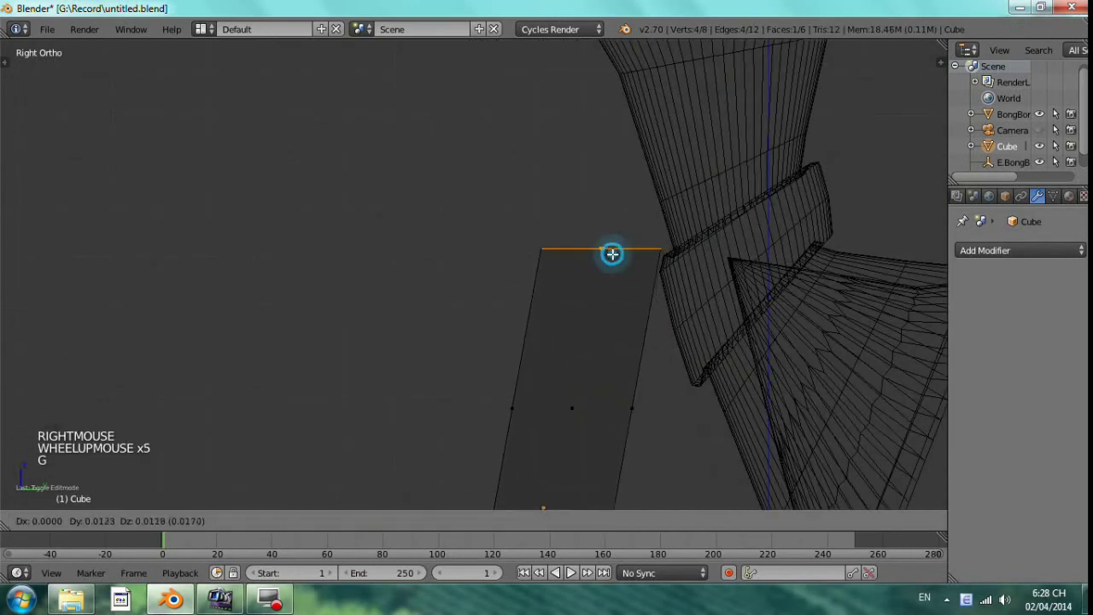
Step: Extrude the block's top edge upward and tilt it toward the balloon's neck
key(r)
key(ctrl+z)
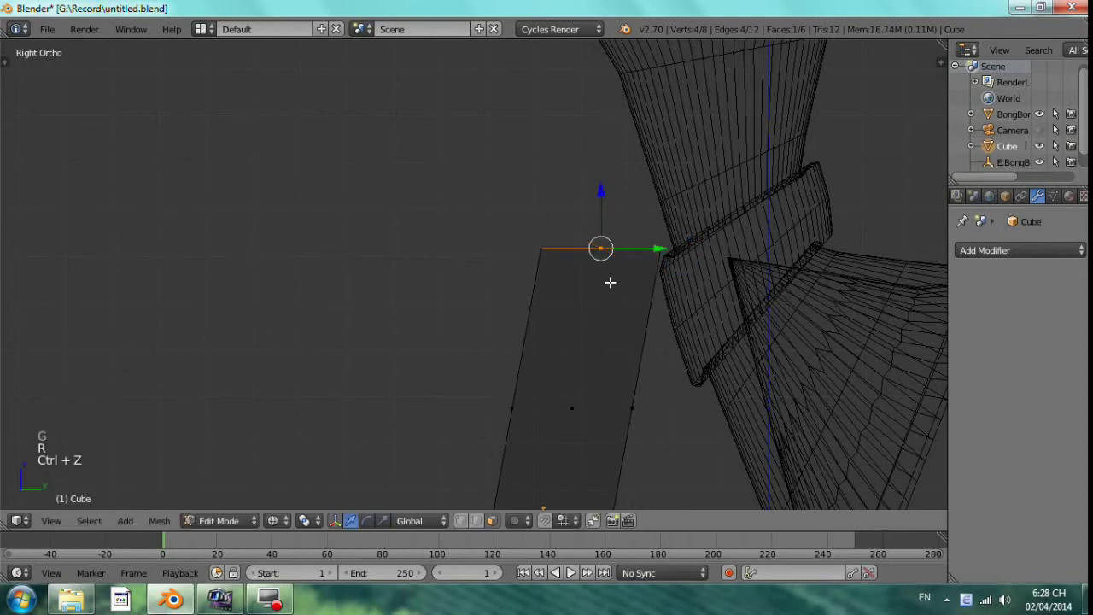
key(e)
key(g)
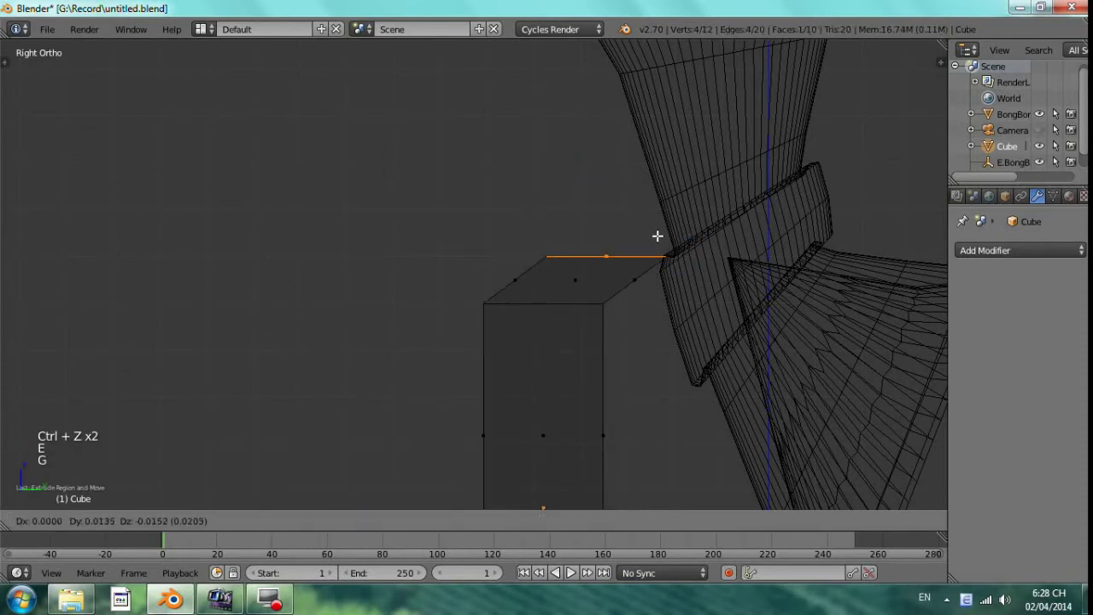
key(r)
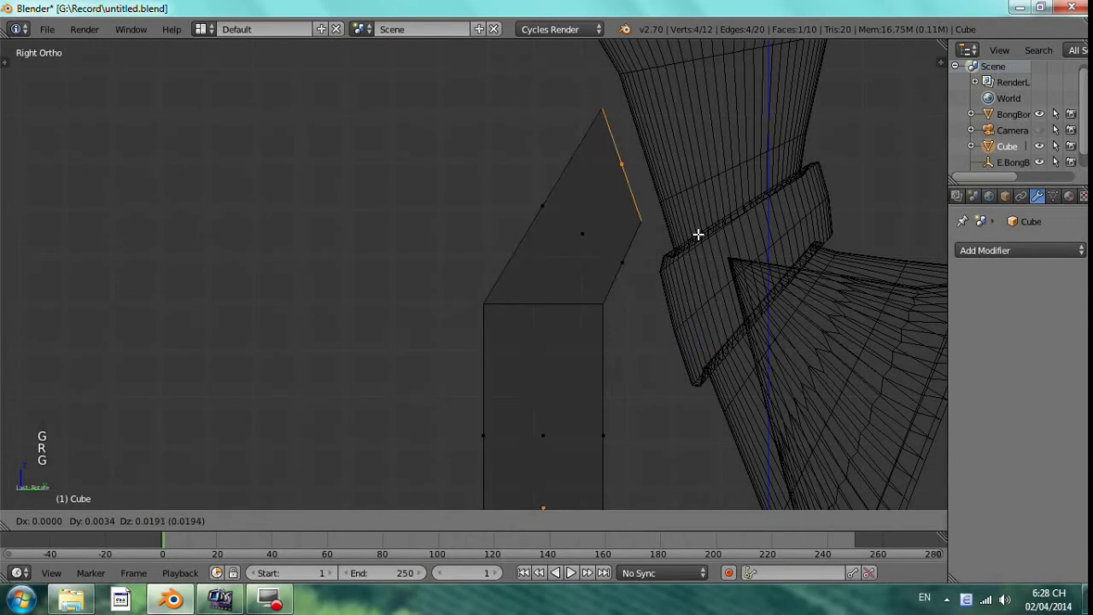
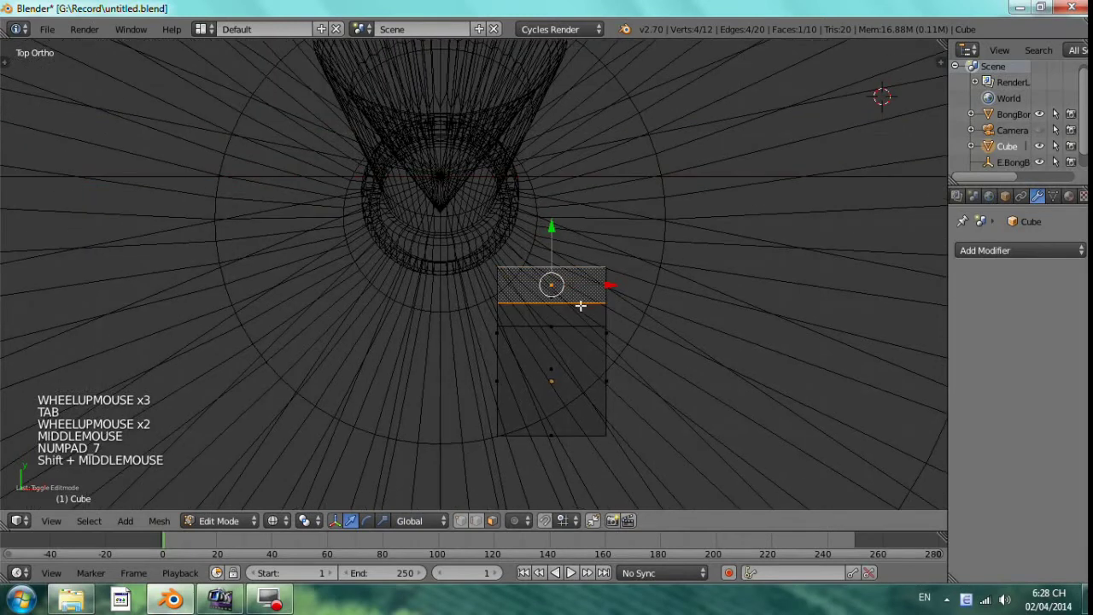
Step: Check the block from above, then extrude the top further up and move the new edge across the neck
key(Tab)
key(g)
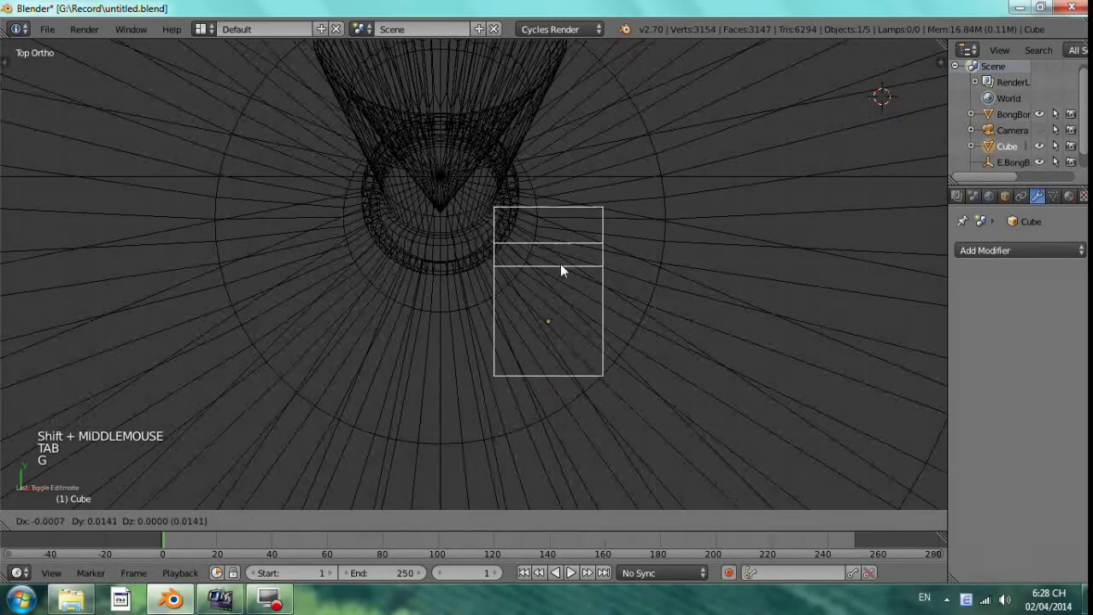
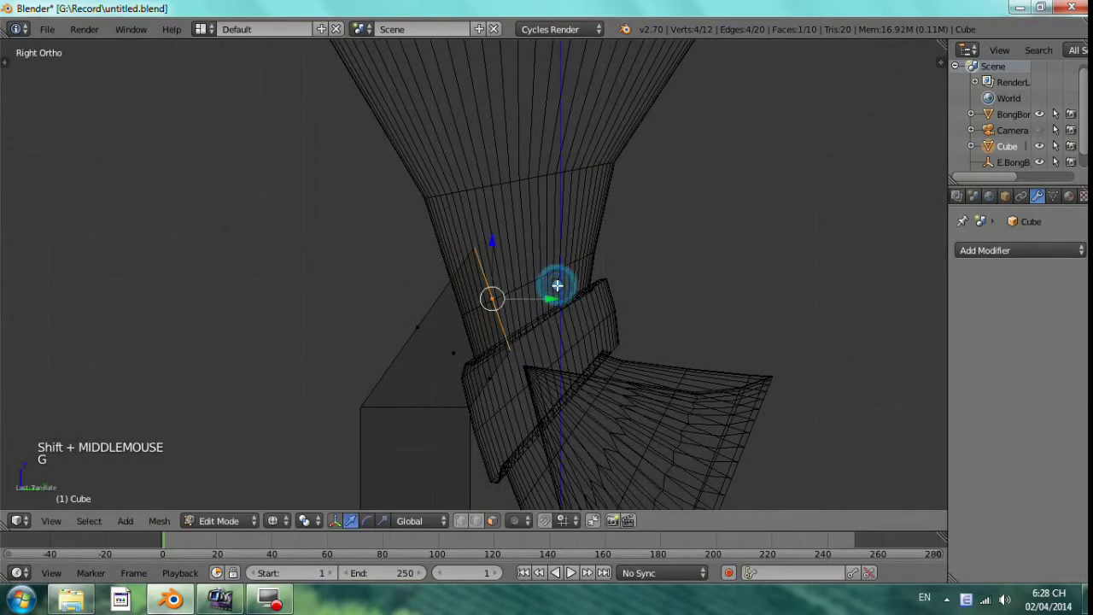
key(Tab)
key(g)
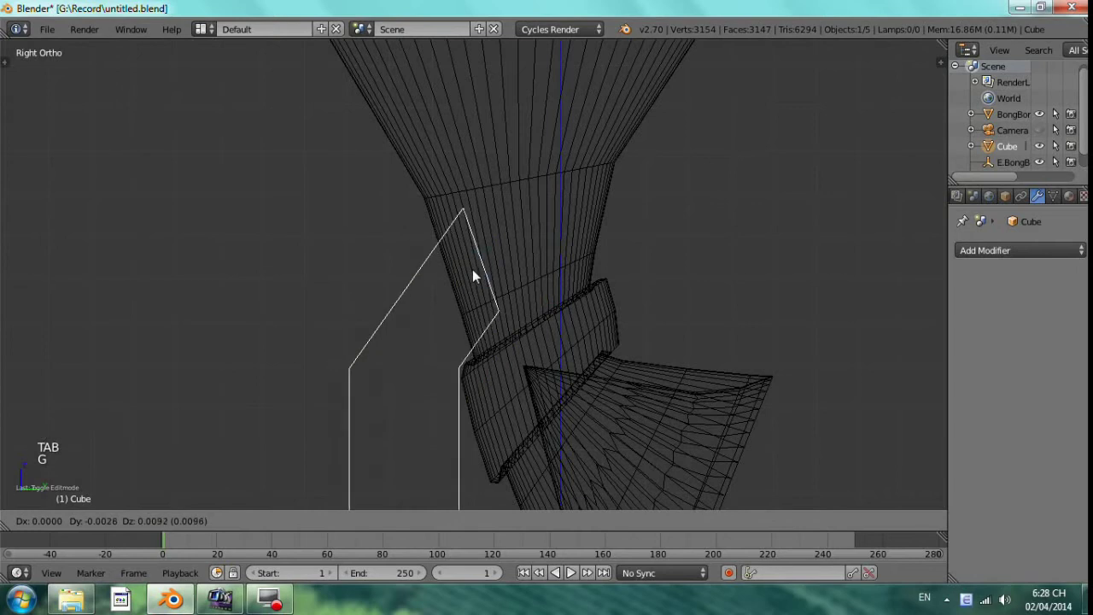
key(Tab)
key(g)
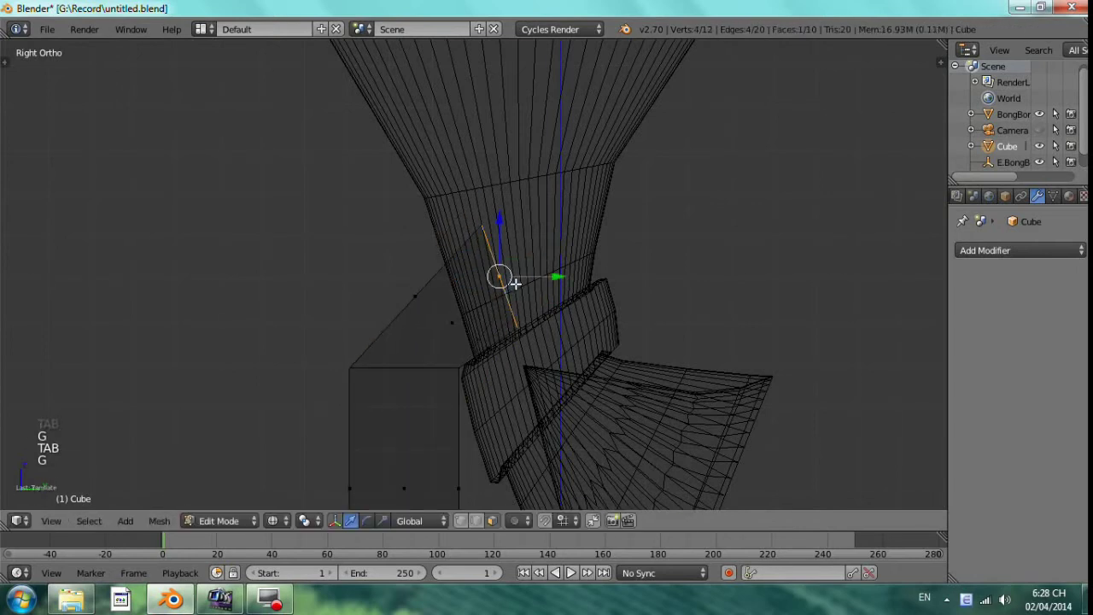
key(ctrl+z)
key(e)
key(g)
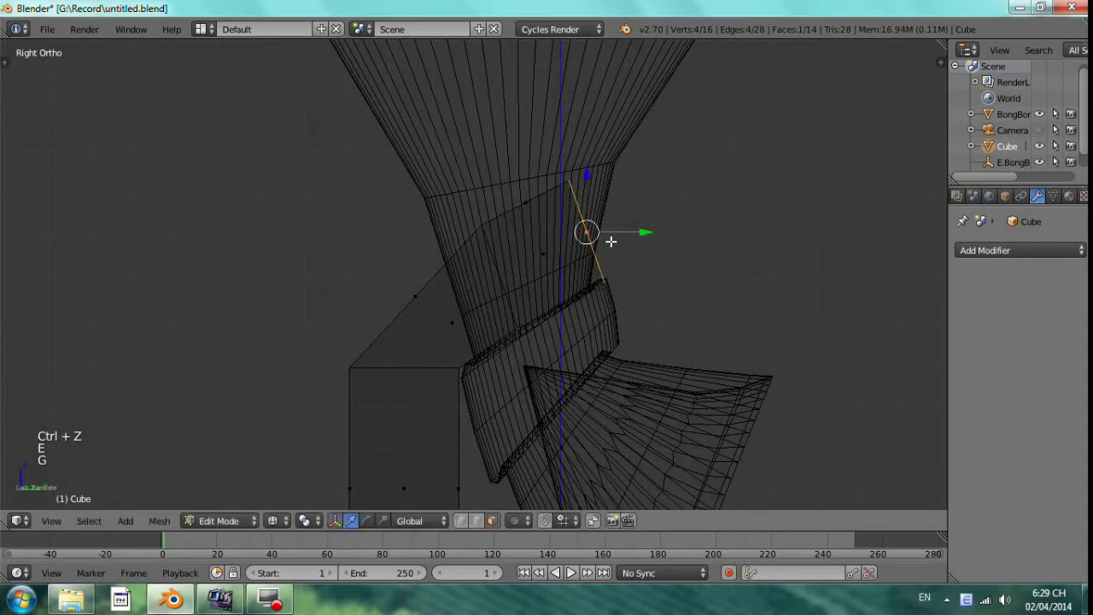
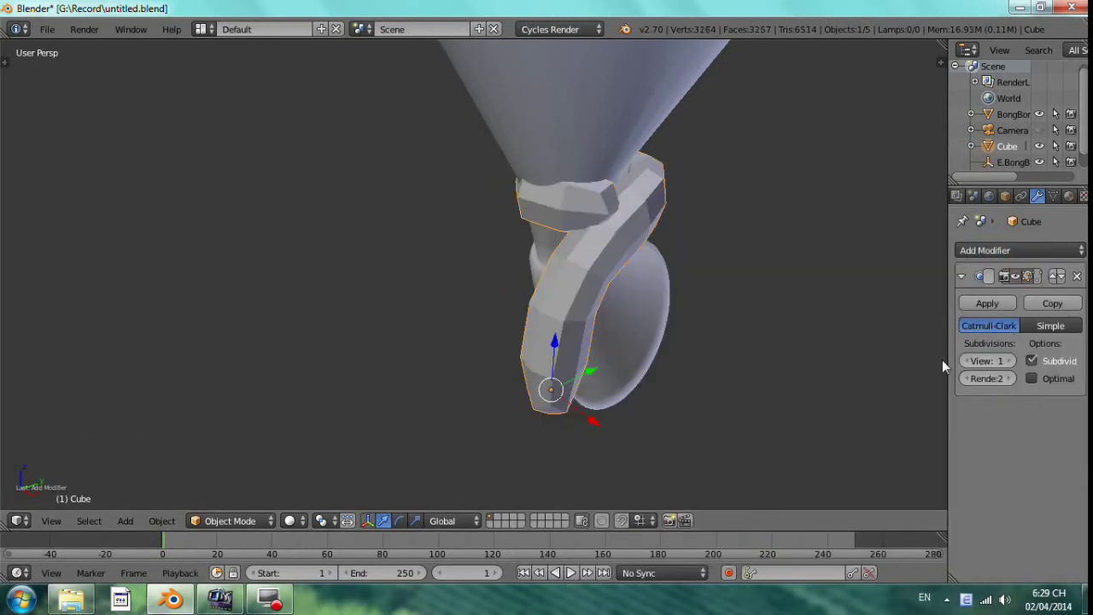
Step: Smooth-shade the Catmull-Clark subdivided tie hooking around the balloon's neck from the Tool Shelf
key(t)
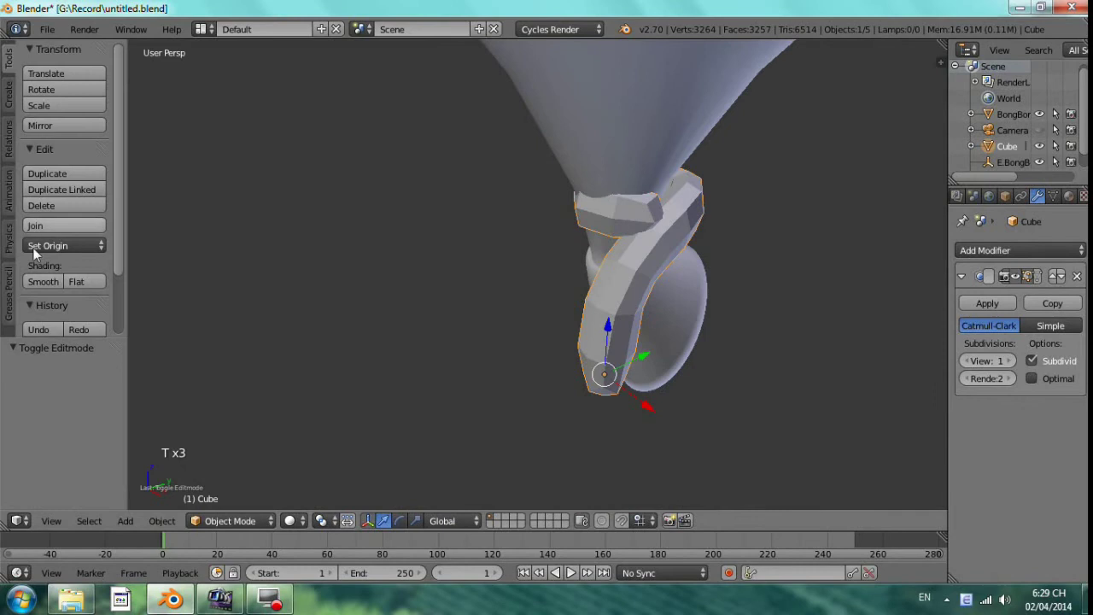
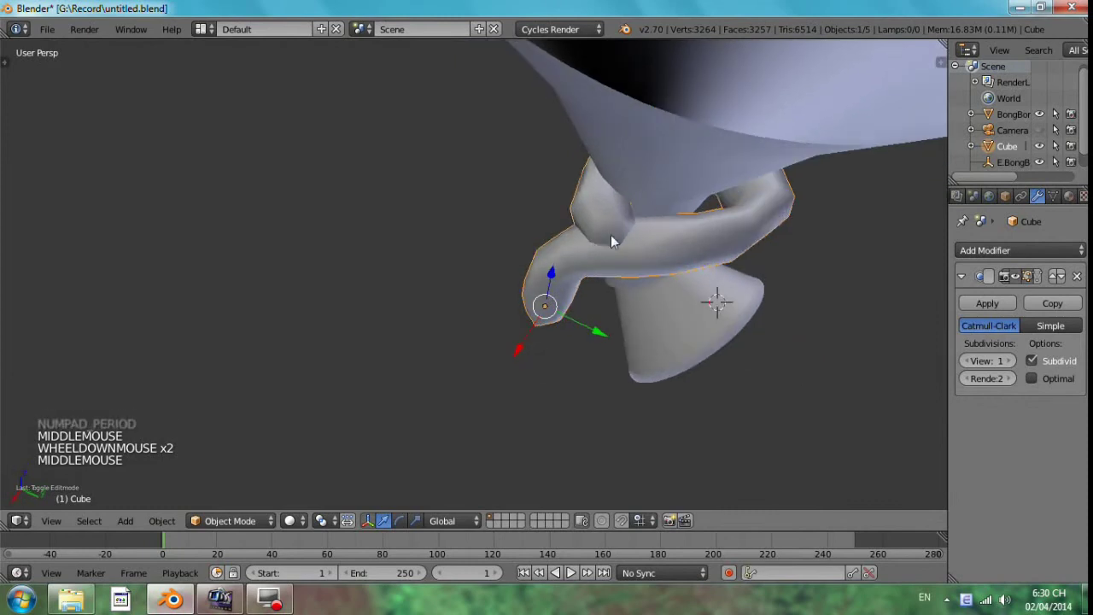
Step: Inspect the knot mesh around the balloon's neck from several angles and from Right Ortho side view
key(g)
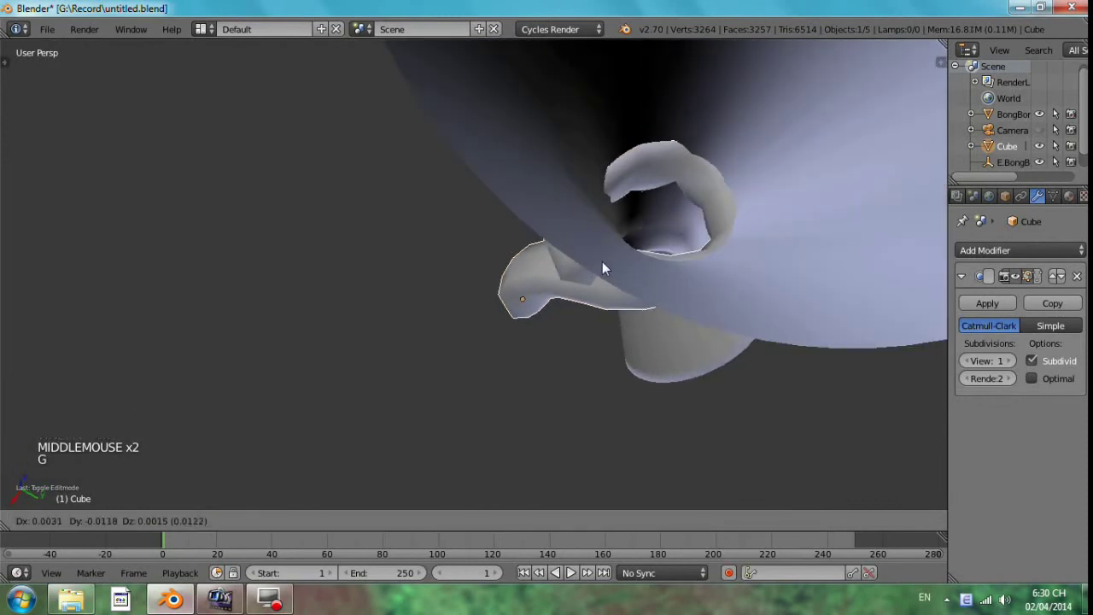
middle_click(620, 287)
click(532, 273)
middle_click(590, 269)
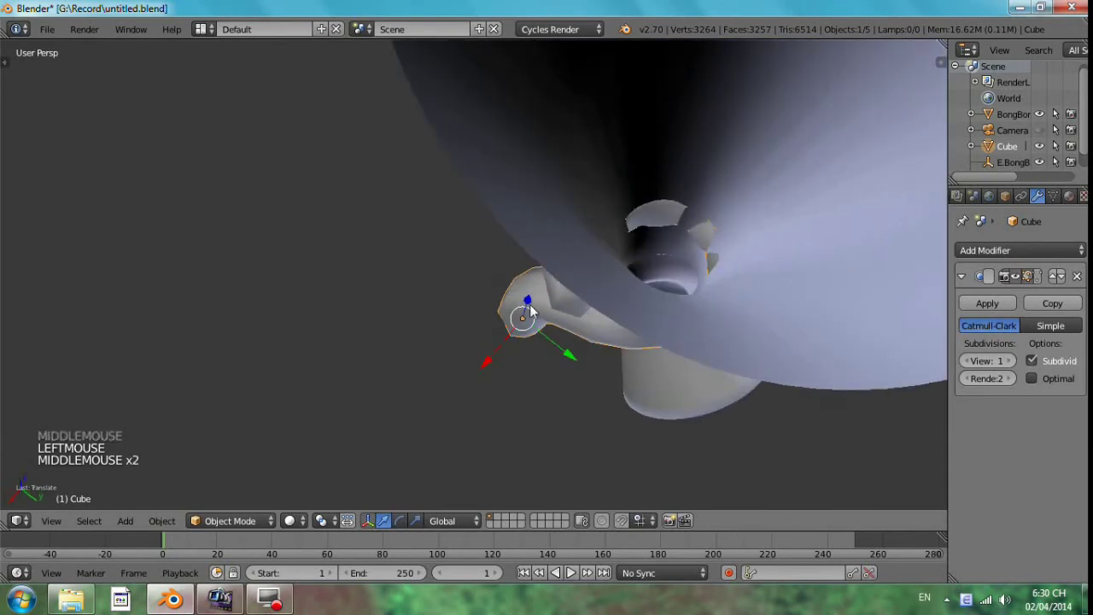
click(530, 314)
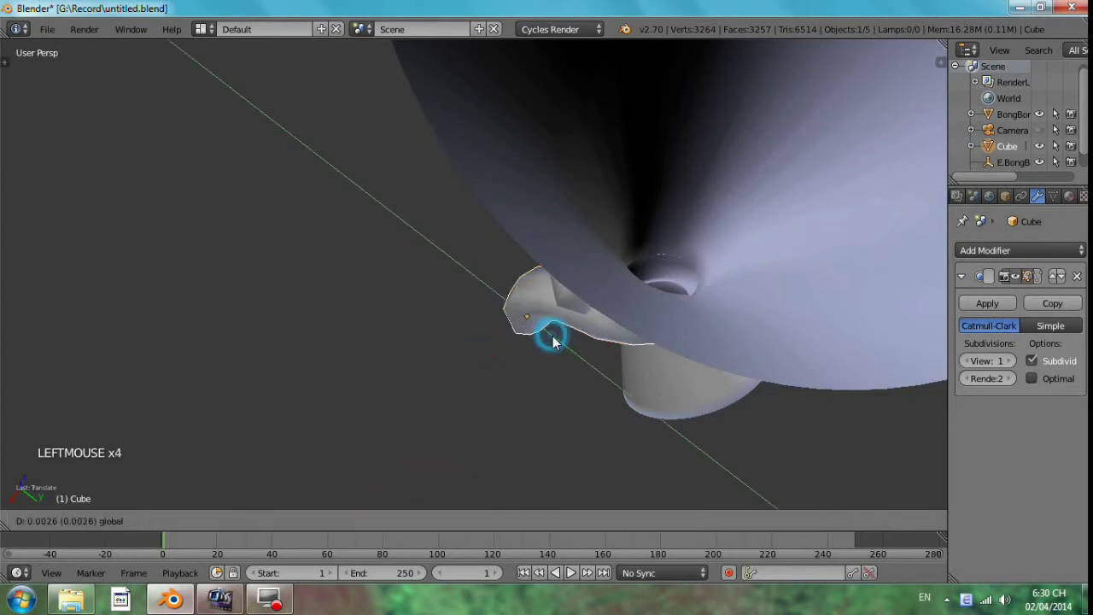
middle_click(595, 352)
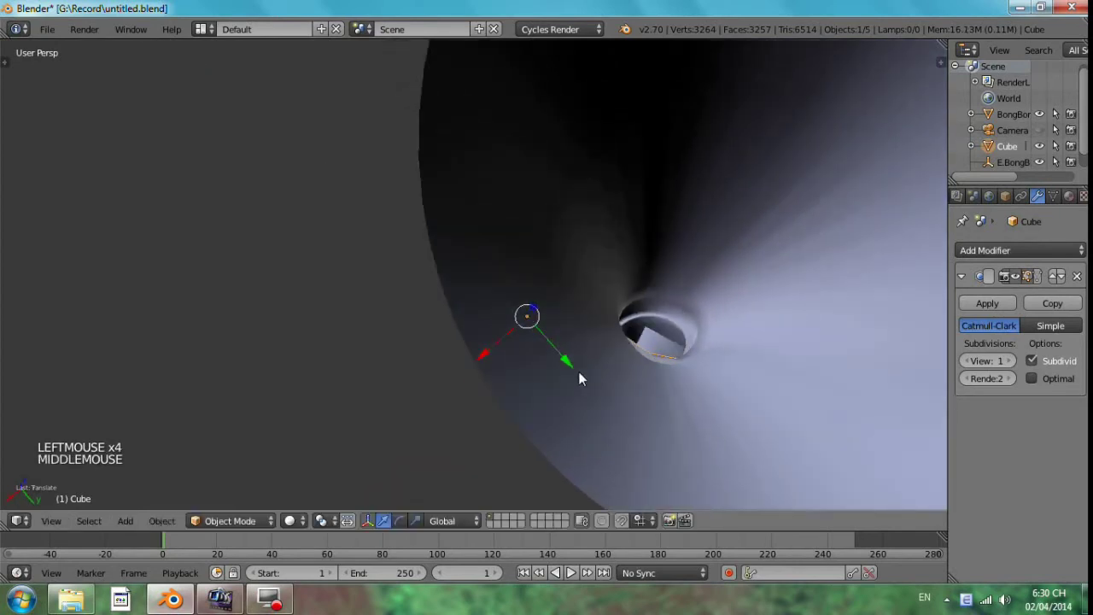
click(575, 368)
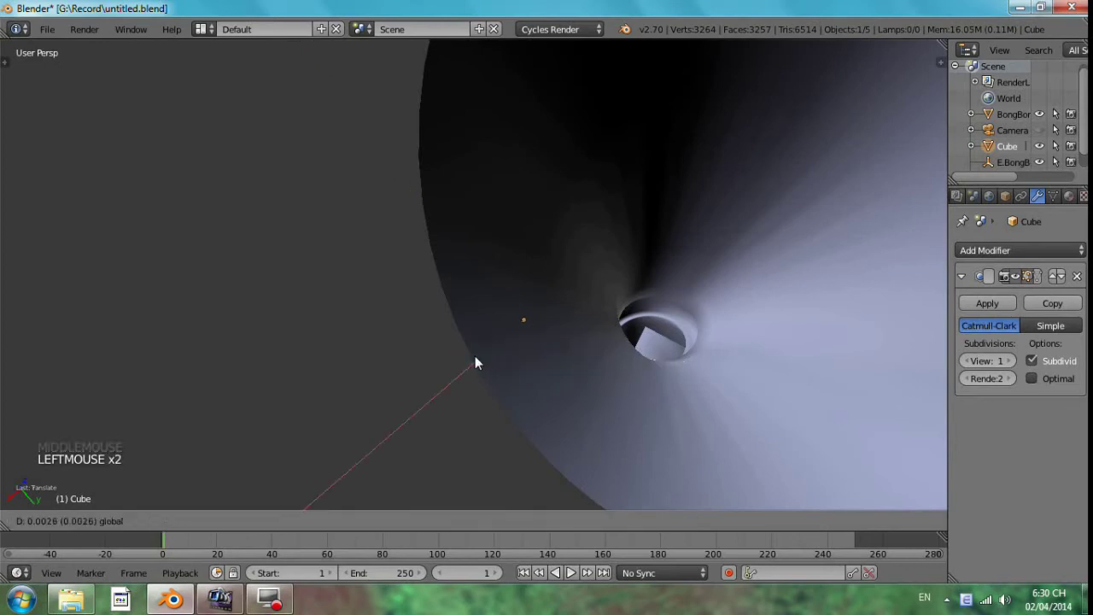
middle_click(588, 337)
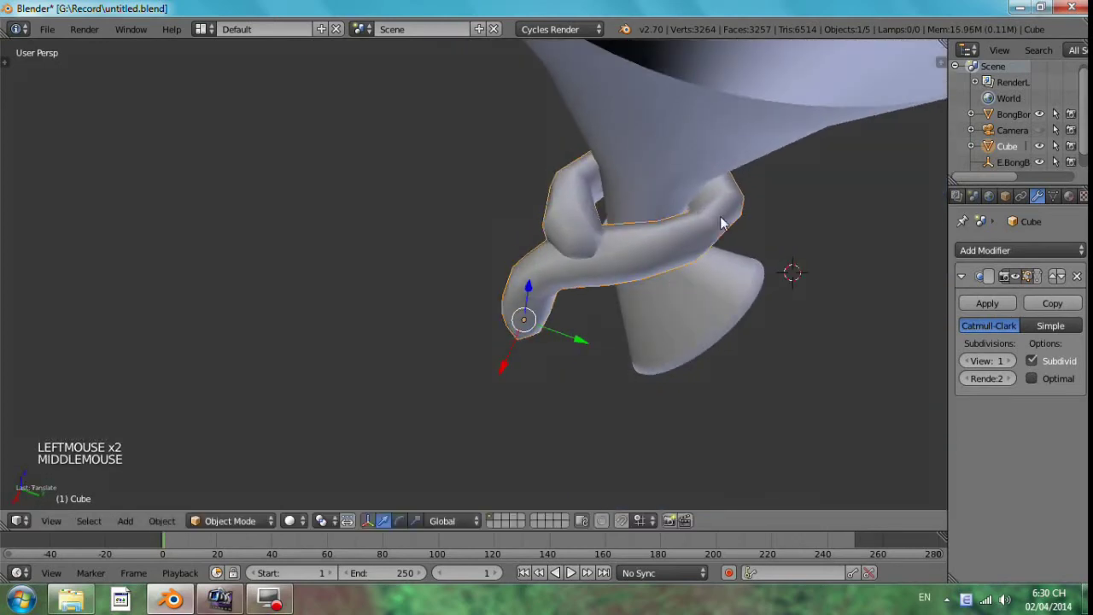
key(s)
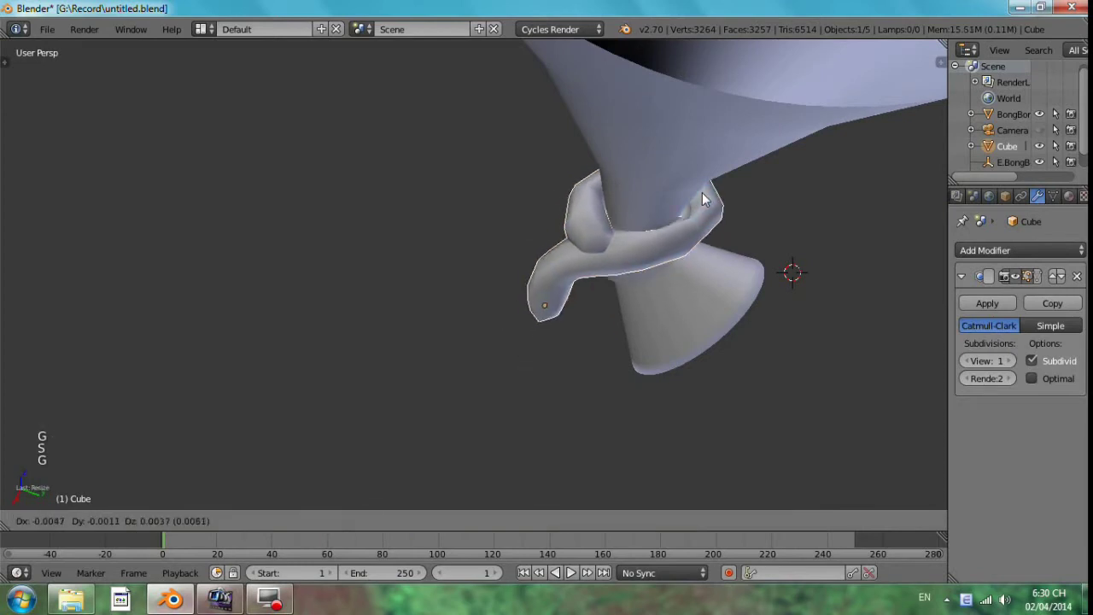
key(KP_3)
key(g)
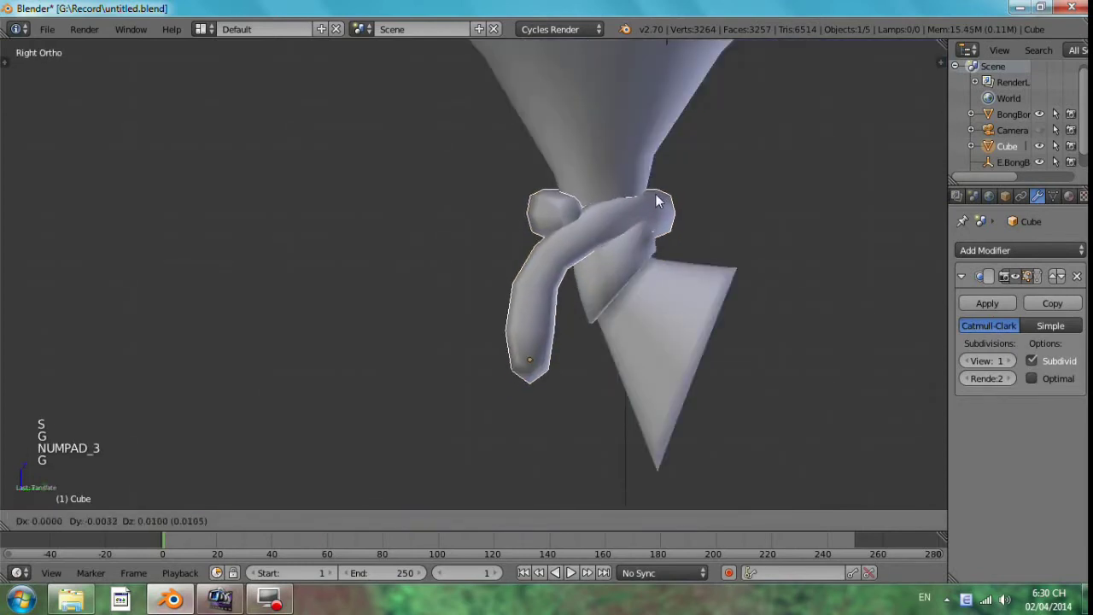
middle_click(666, 232)
click(516, 395)
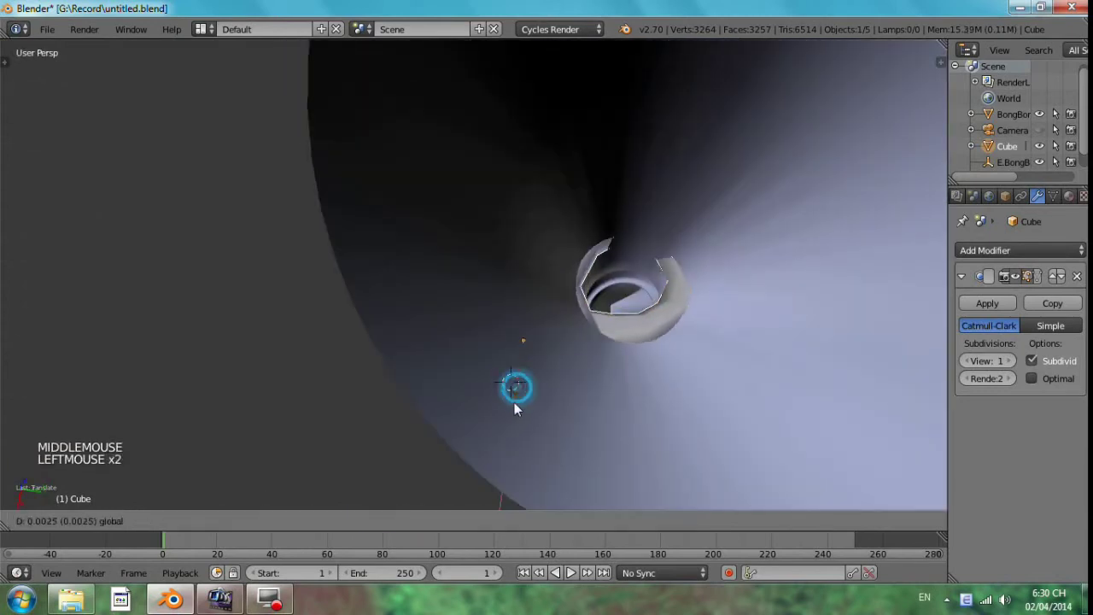
middle_click(693, 302)
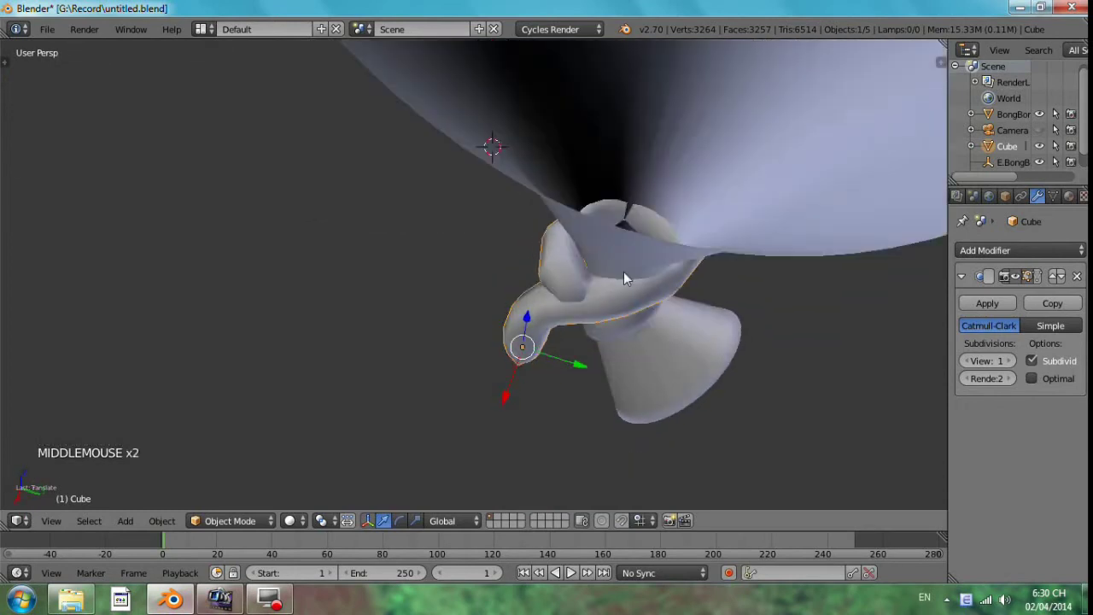
key(s)
key(ctrl+z)
key(s)
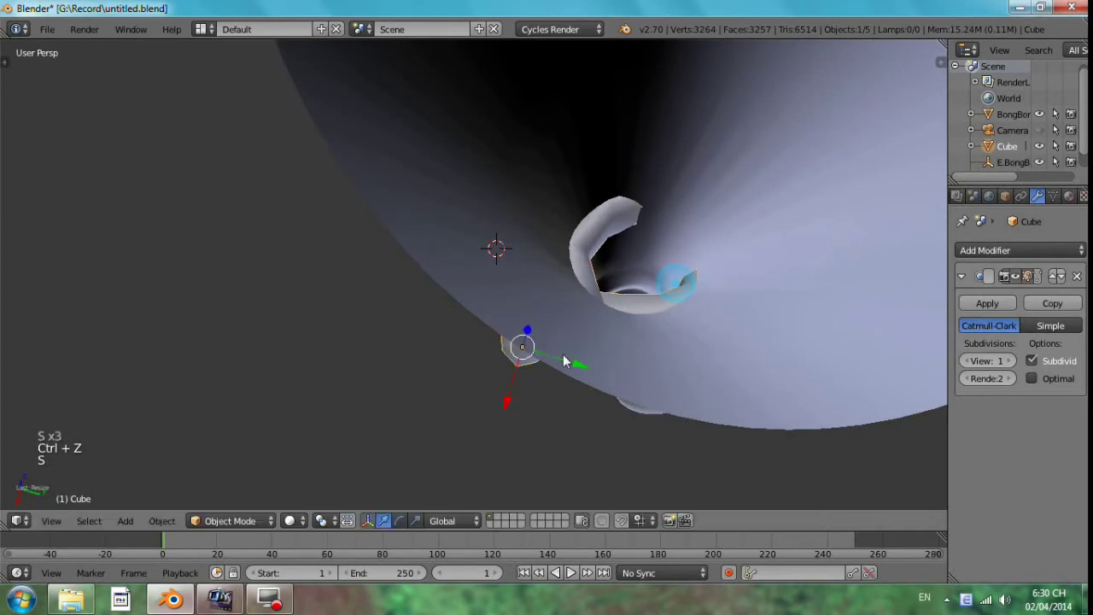
Step: Select the tie, nudge its placement at the balloon's tip, and zoom into the neck to begin extruding the string
key(g)
middle_click(584, 238)
key(KP_3)
click(504, 329)
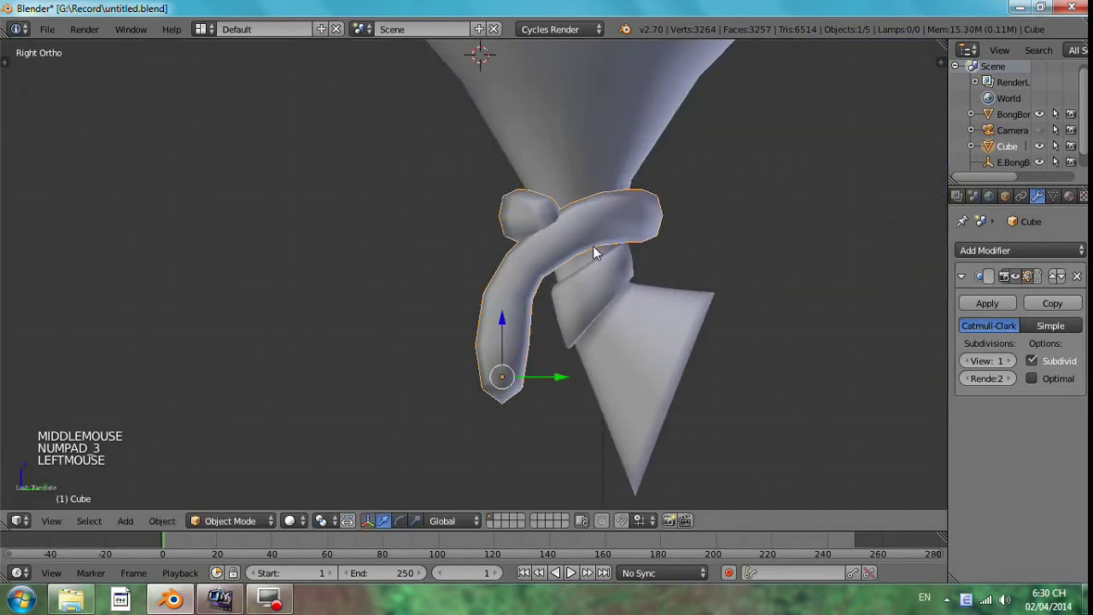
key(r)
key(g)
middle_click(691, 205)
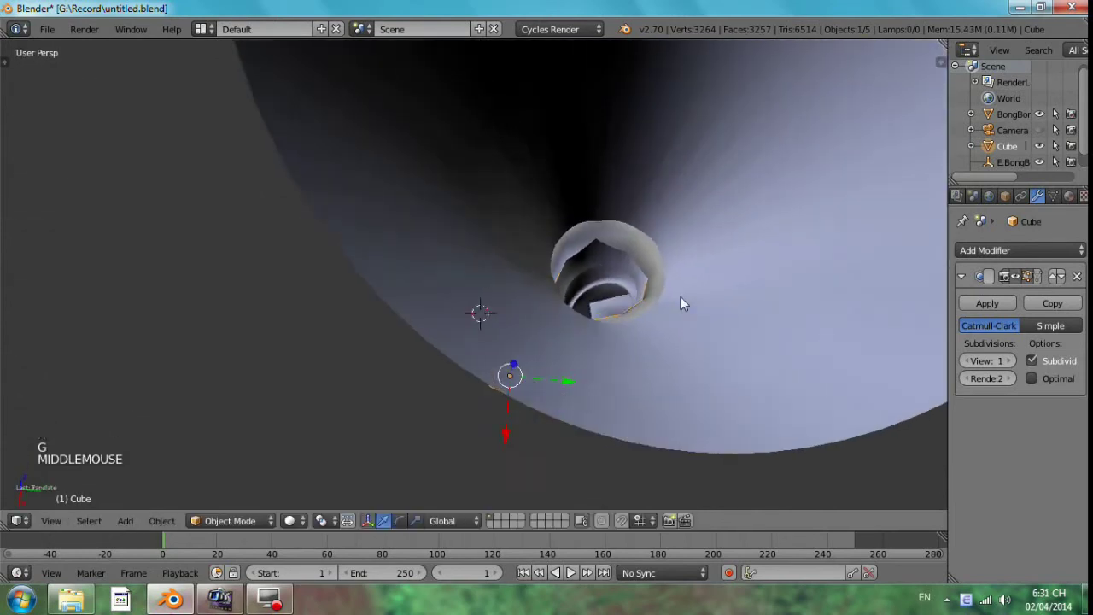
key(s)
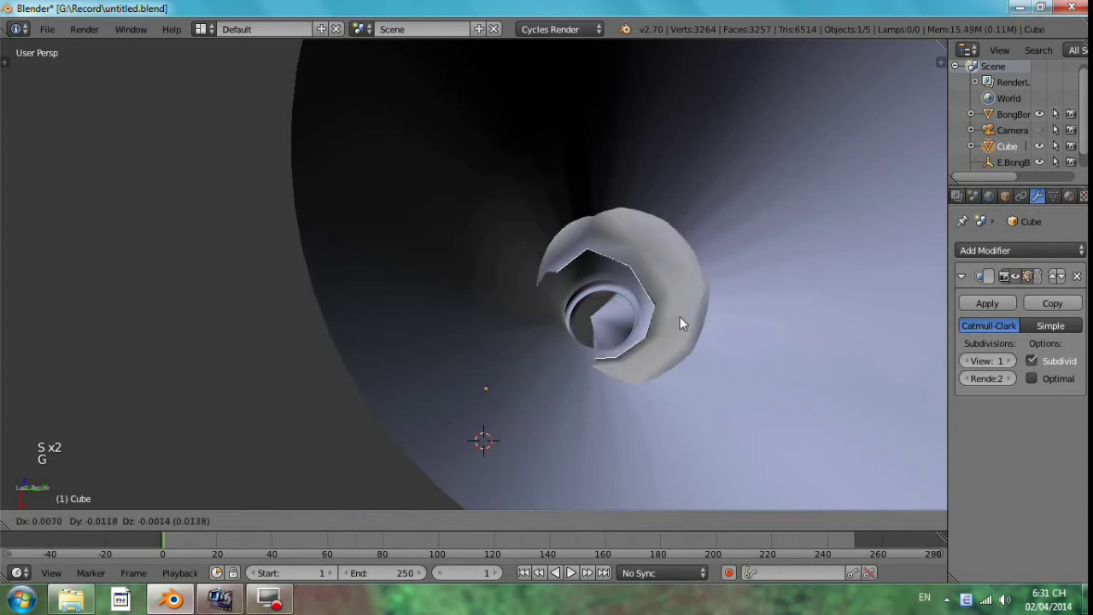
key(ctrl+z)
middle_click(692, 262)
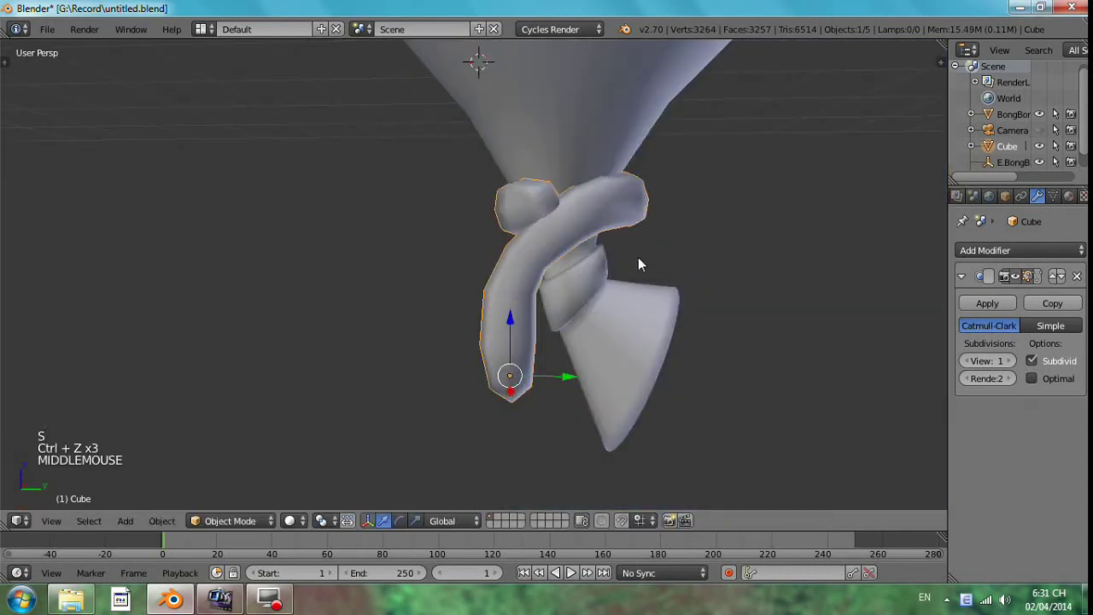
key(g)
middle_click(651, 234)
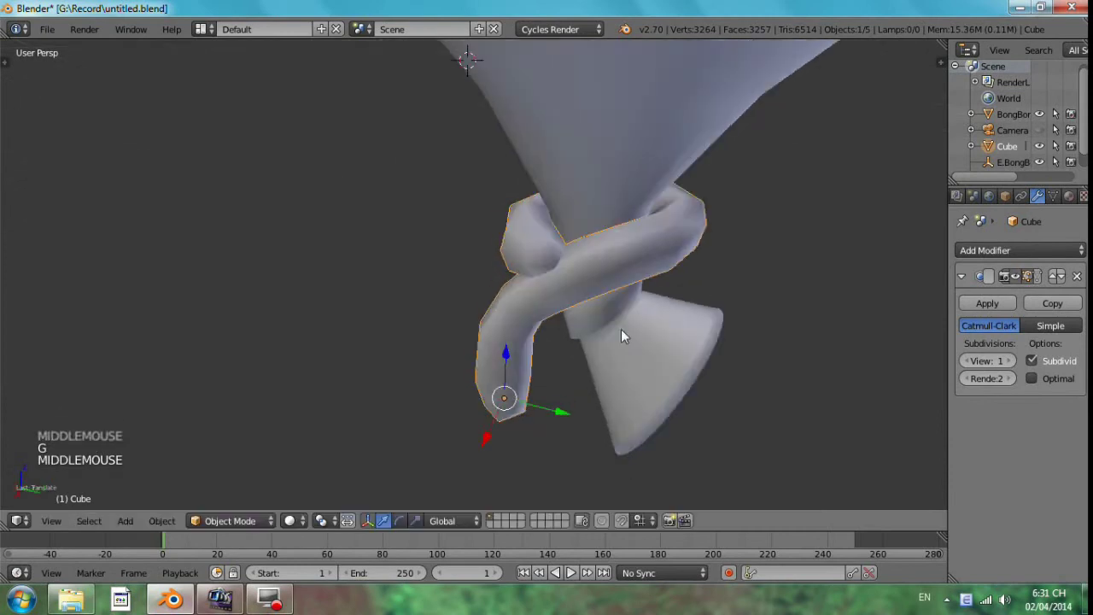
key(g)
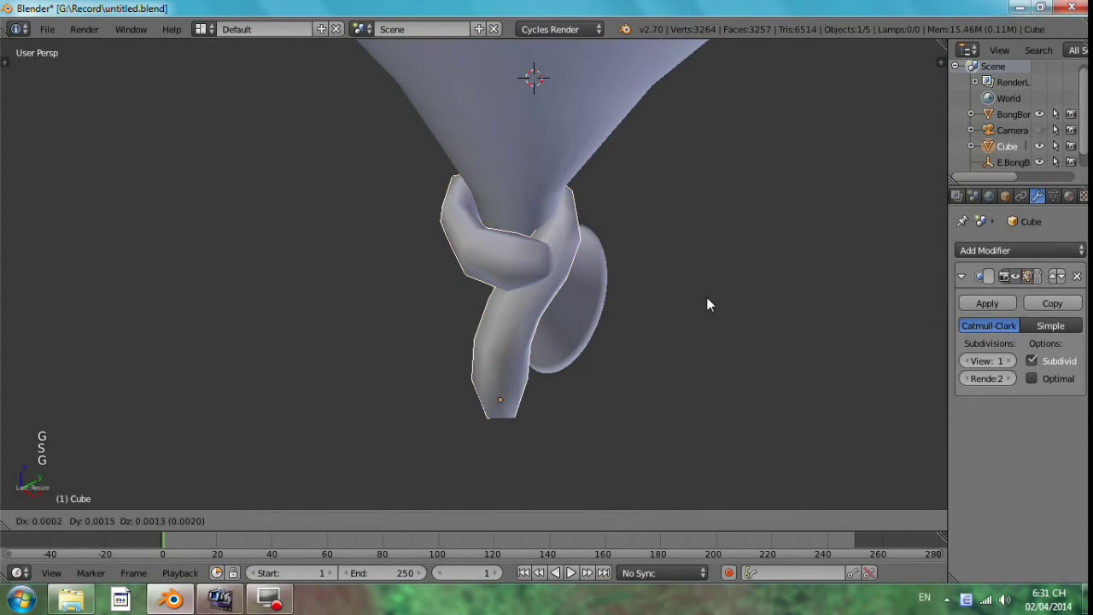
key(g)
middle_click(664, 271)
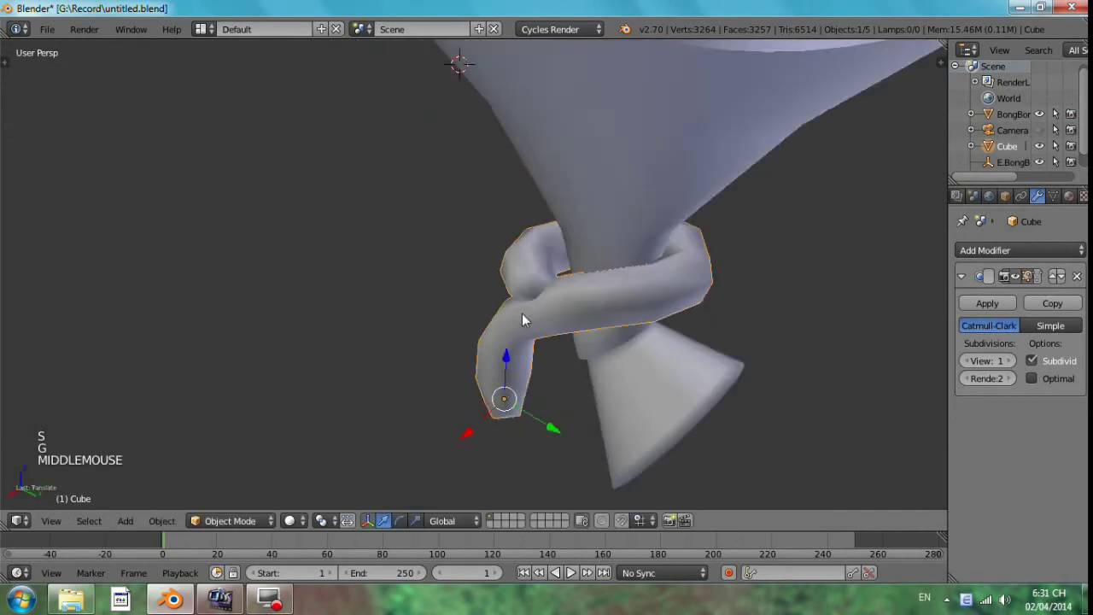
key(g)
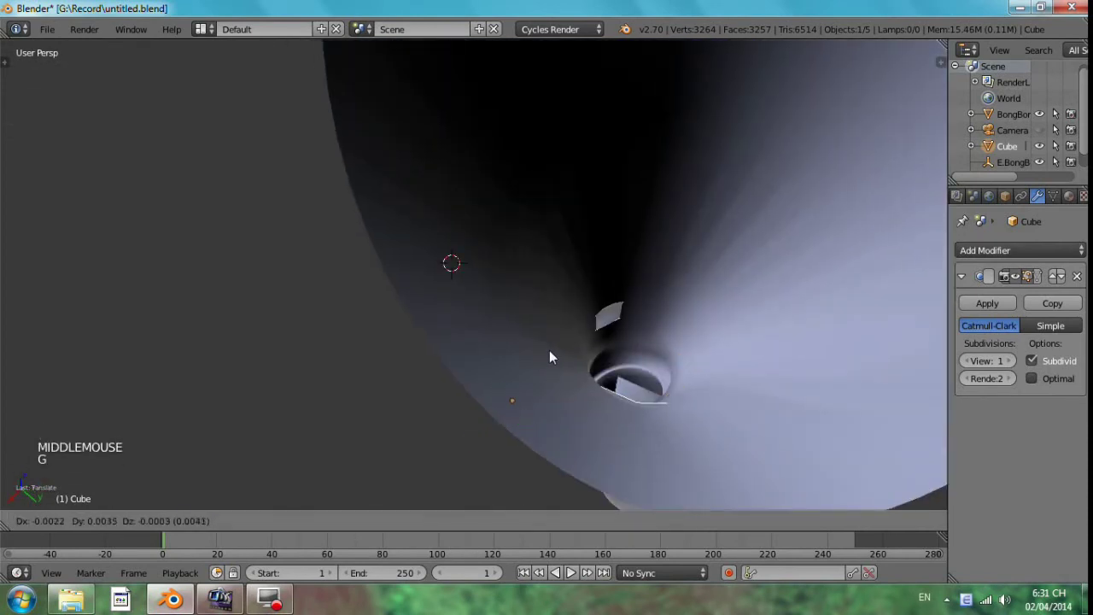
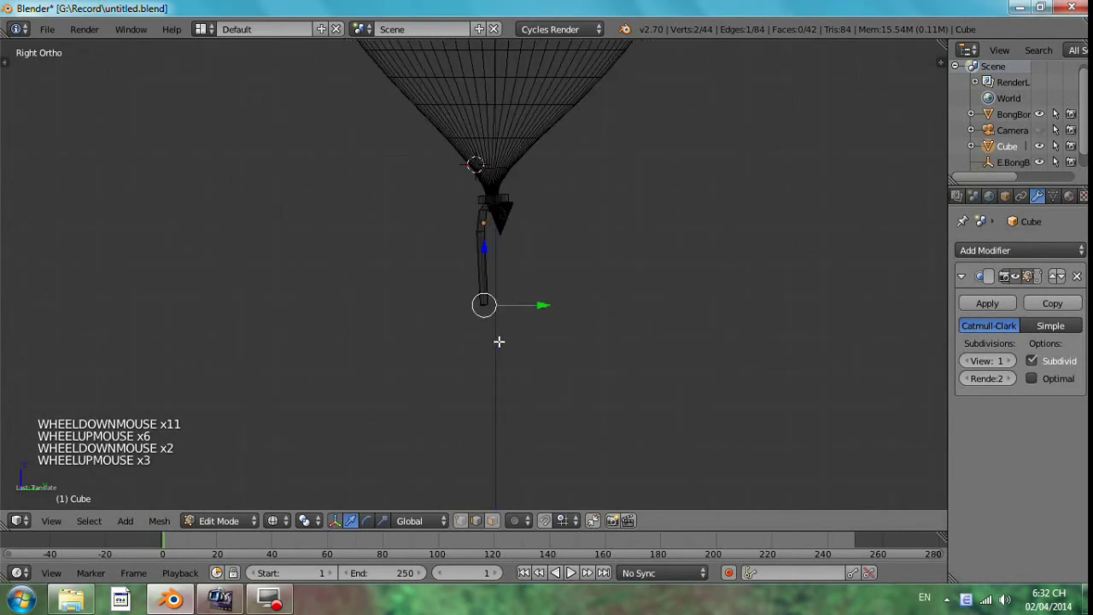
scroll(down, 3)
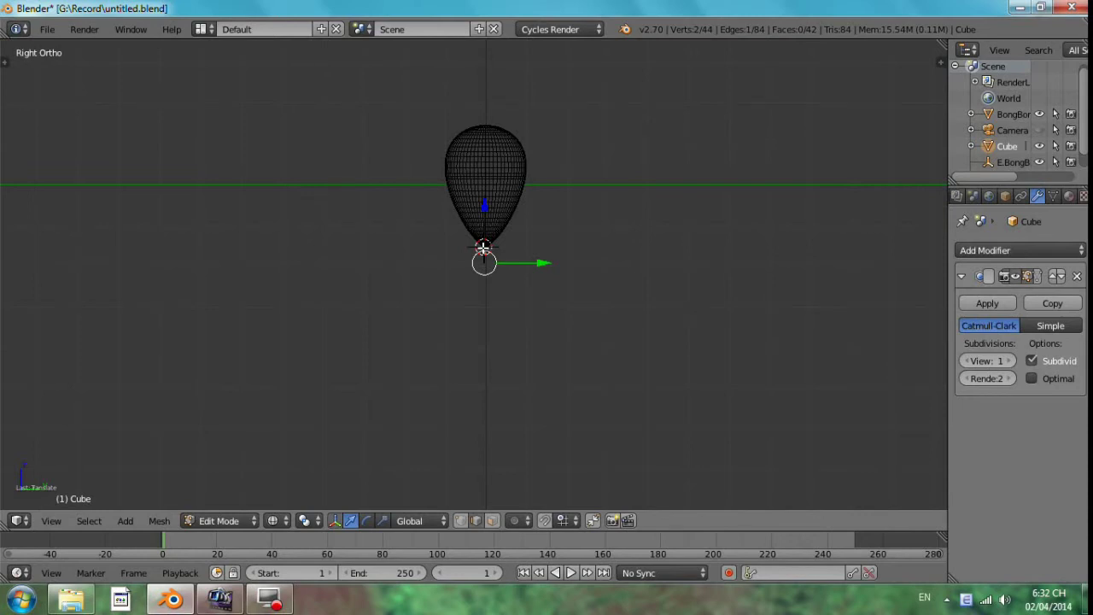
Step: Hook the string's lower end vertices to a new empty object and return to the string in Object Mode
scroll(up, 3)
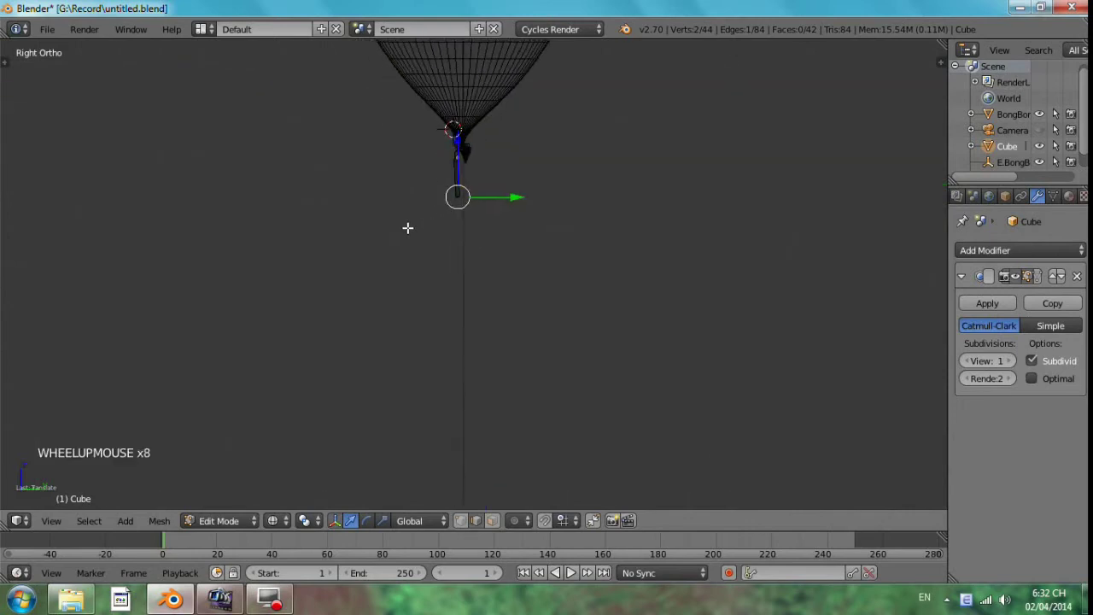
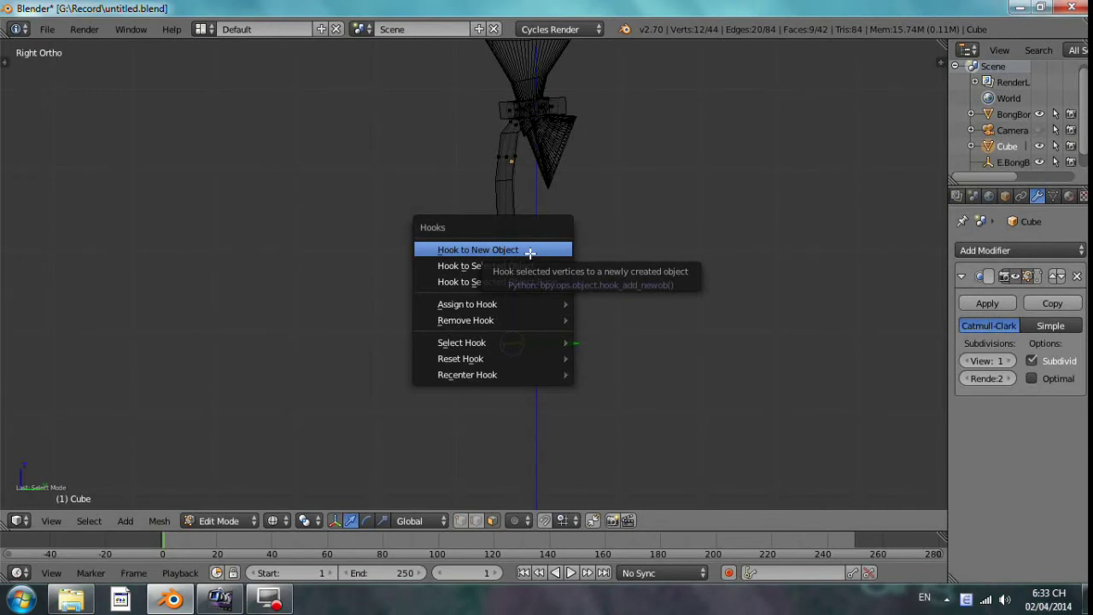
scroll(down, 3)
key(s)
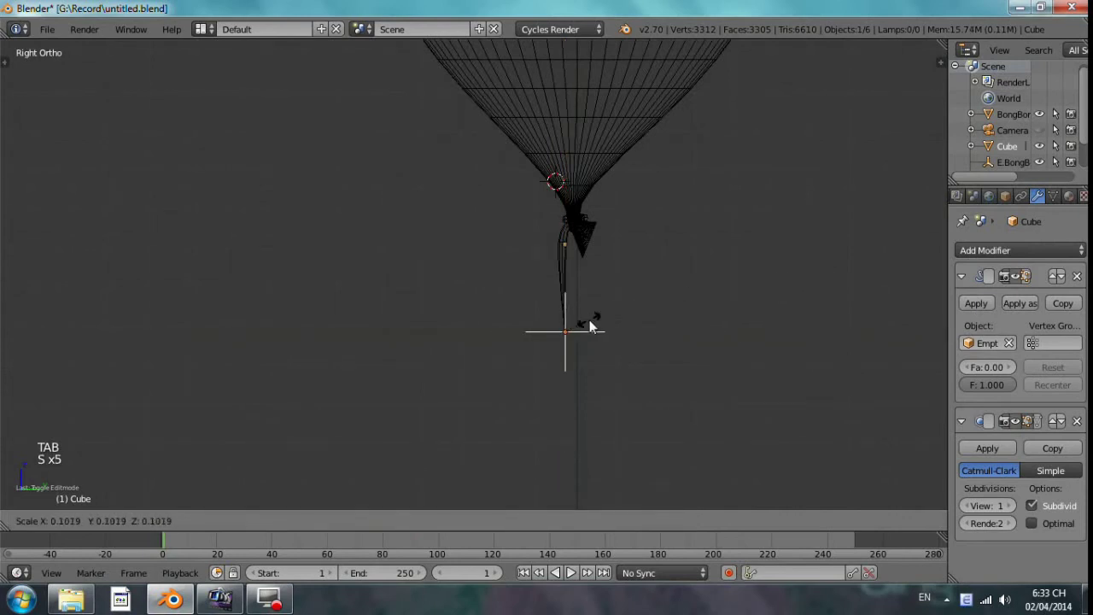
scroll(down, 3)
key(g)
scroll(up, 3)
right_click(586, 314)
scroll(up, 3)
Step: Rename the new empty to E.SoiDay in the Outliner and move it so the string pulls into a slant
click(1017, 157)
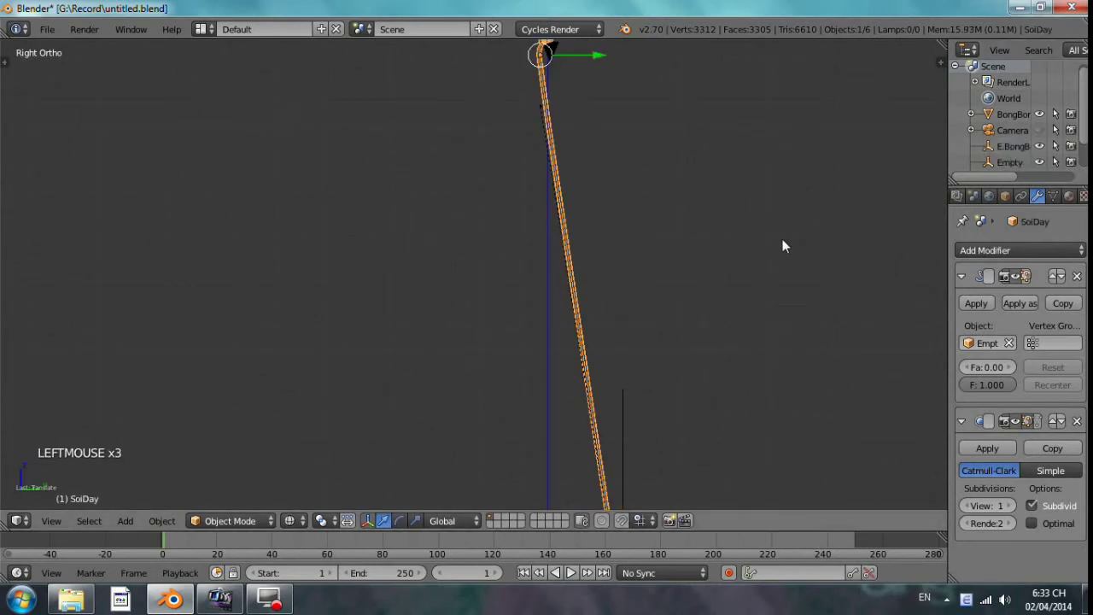
scroll(down, 3)
middle_click(694, 337)
right_click(665, 339)
click(1021, 174)
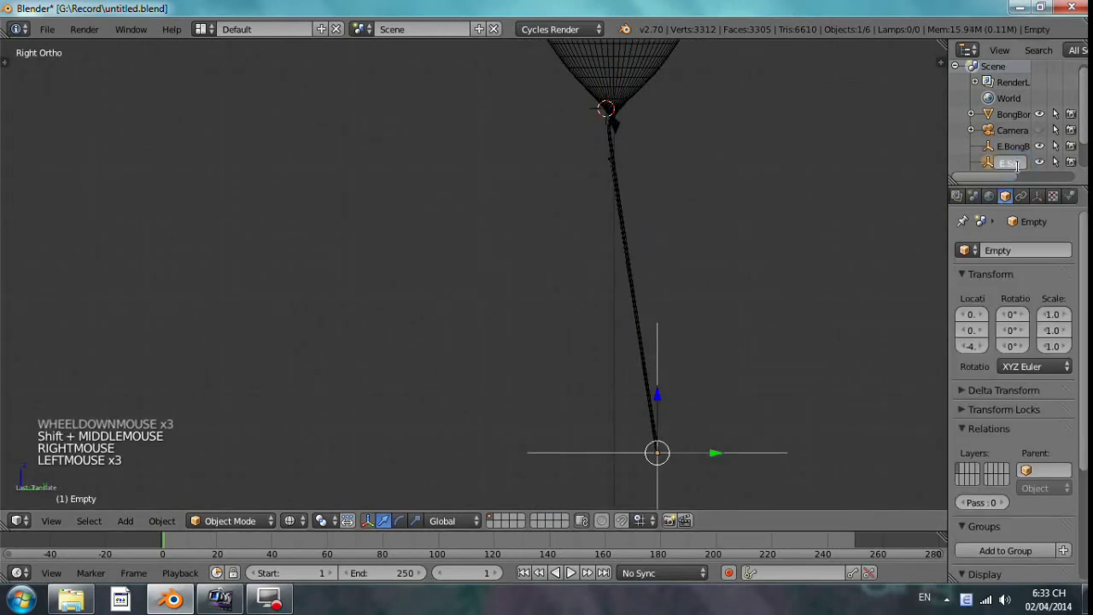
scroll(down, 3)
middle_click(613, 284)
key(g)
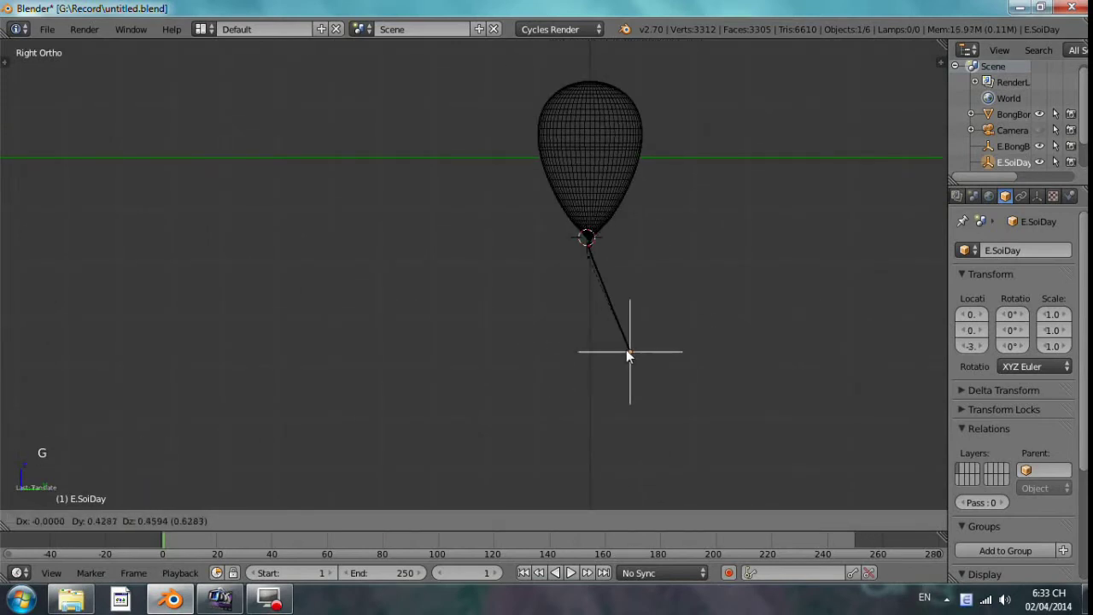
Step: Select the string with the balloon and parent them with Ctrl+P so the balloon carries the string's top
right_click(602, 158)
key(ctrl+z)
right_click(637, 109)
key(g)
key(ctrl+z)
scroll(up, 3)
right_click(589, 219)
right_click(589, 215)
right_click(589, 215)
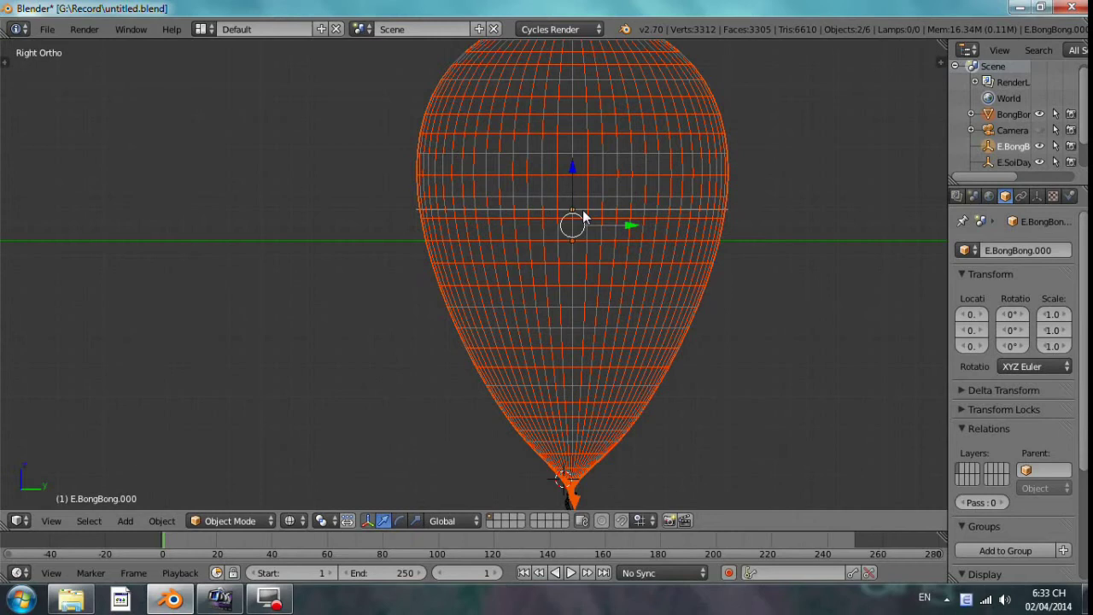
right_click(589, 215)
right_click(595, 184)
key(ctrl+p)
scroll(down, 3)
middle_click(604, 199)
middle_click(564, 160)
Step: Redo the string-to-balloon parenting with the balloon as the active object
right_click(539, 295)
middle_click(542, 280)
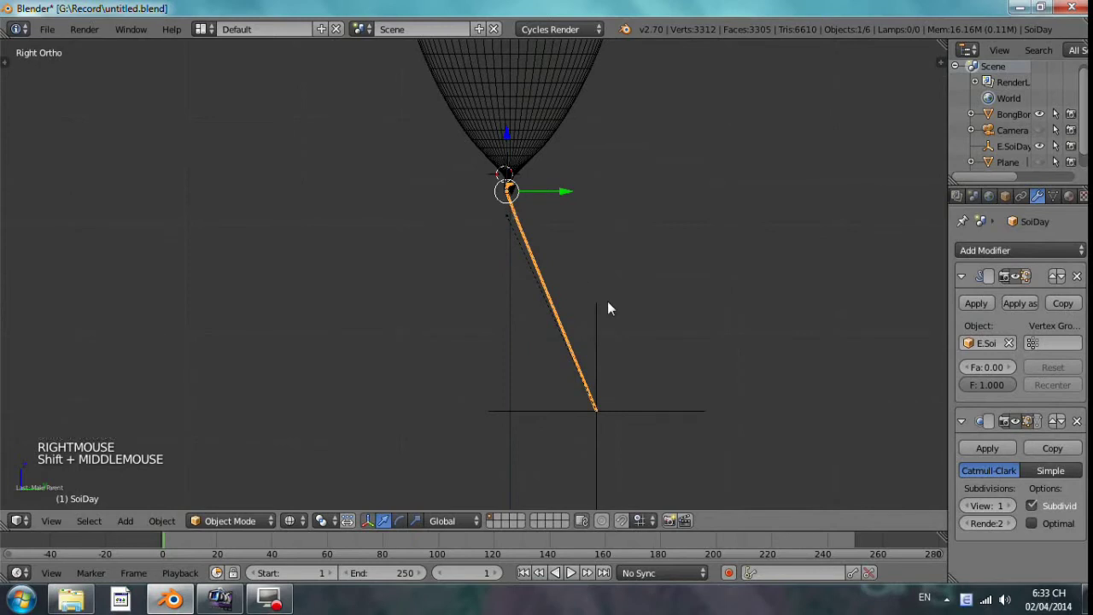
scroll(up, 3)
right_click(533, 137)
right_click(537, 154)
right_click(636, 191)
key(ctrl+p)
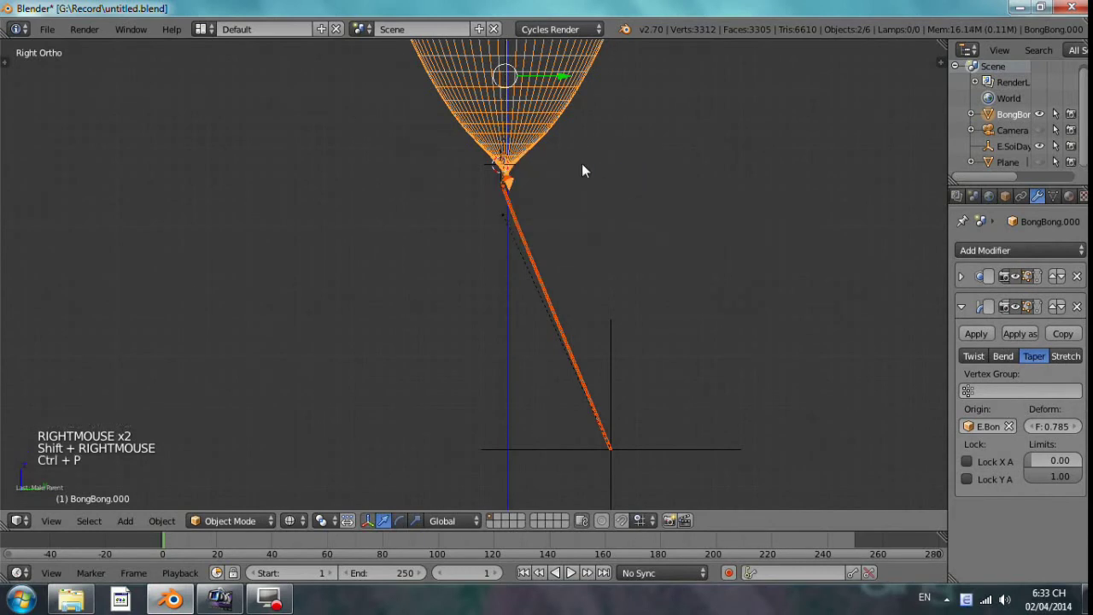
scroll(down, 3)
middle_click(577, 249)
Step: Move the balloon up onto the string's upper end and scale it down to fit
right_click(498, 217)
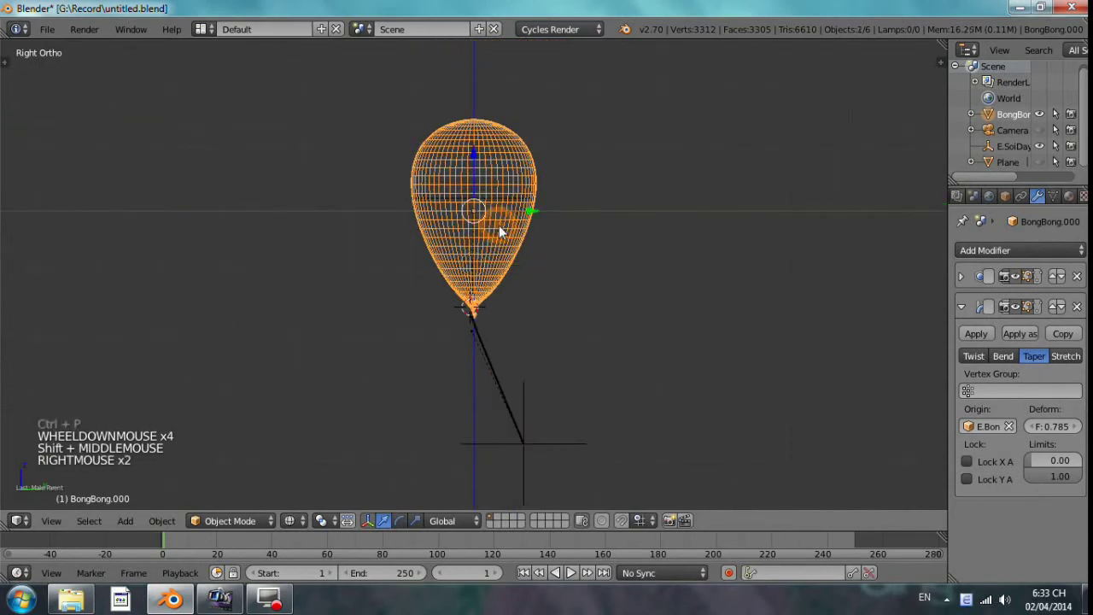
key(g)
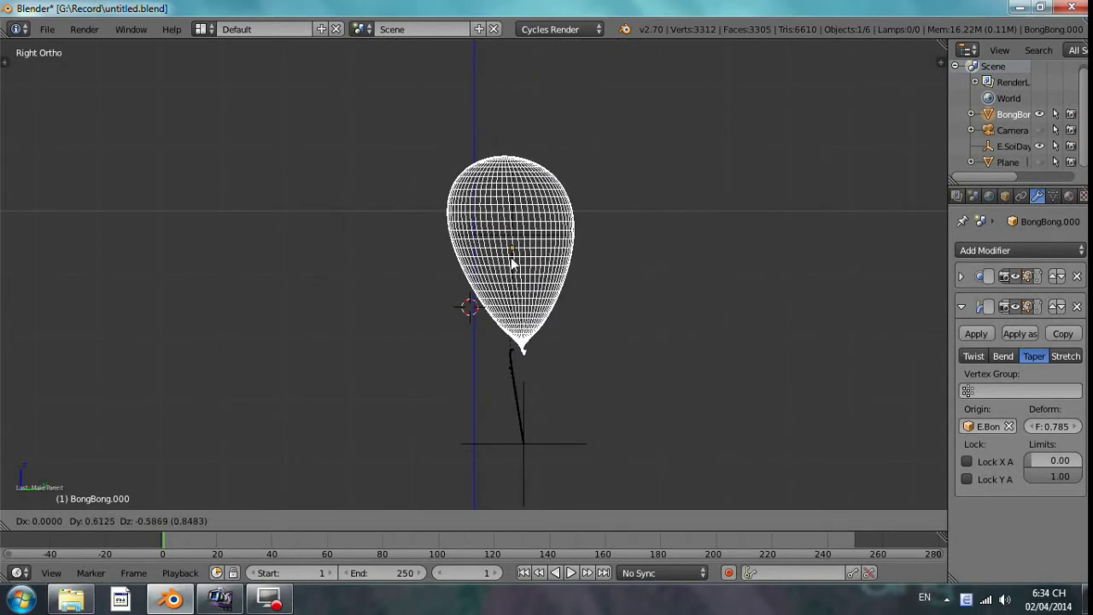
scroll(up, 3)
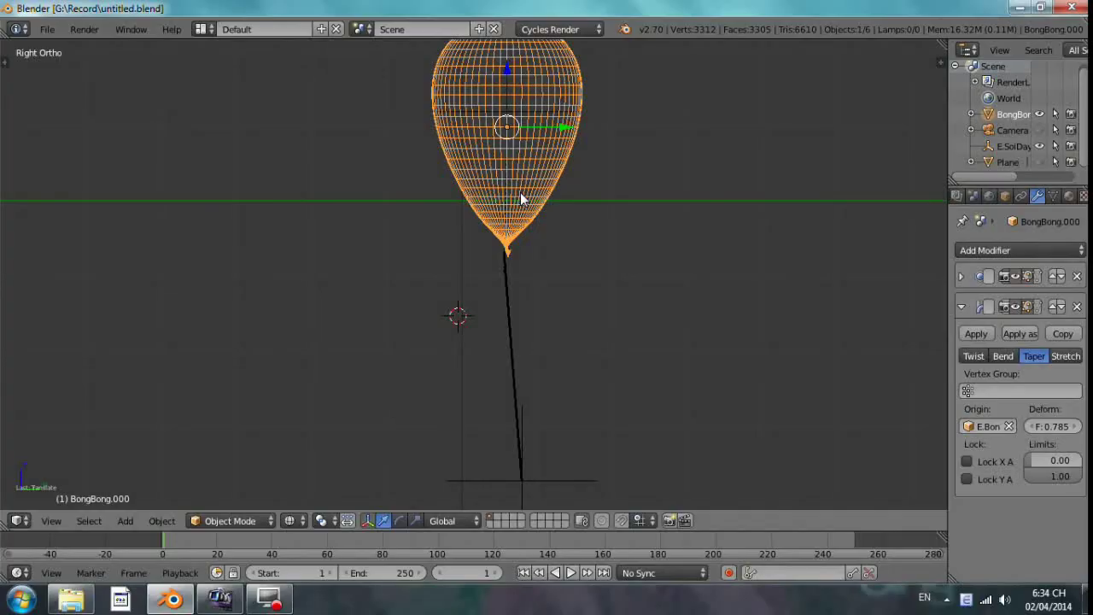
scroll(down, 3)
scroll(up, 3)
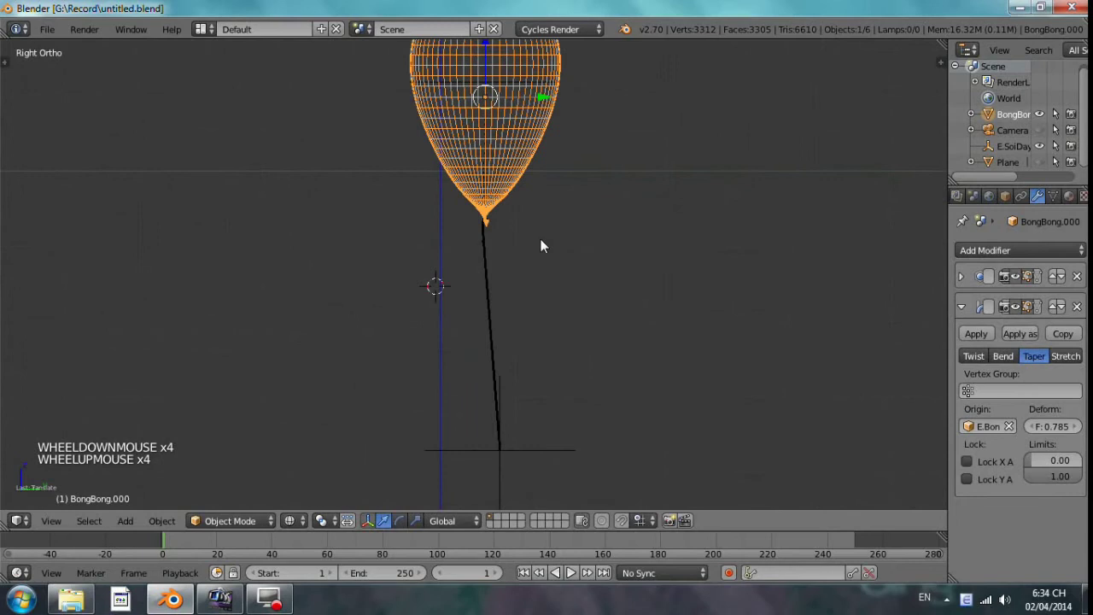
scroll(down, 3)
scroll(down, 3)
key(g)
middle_click(530, 162)
scroll(down, 3)
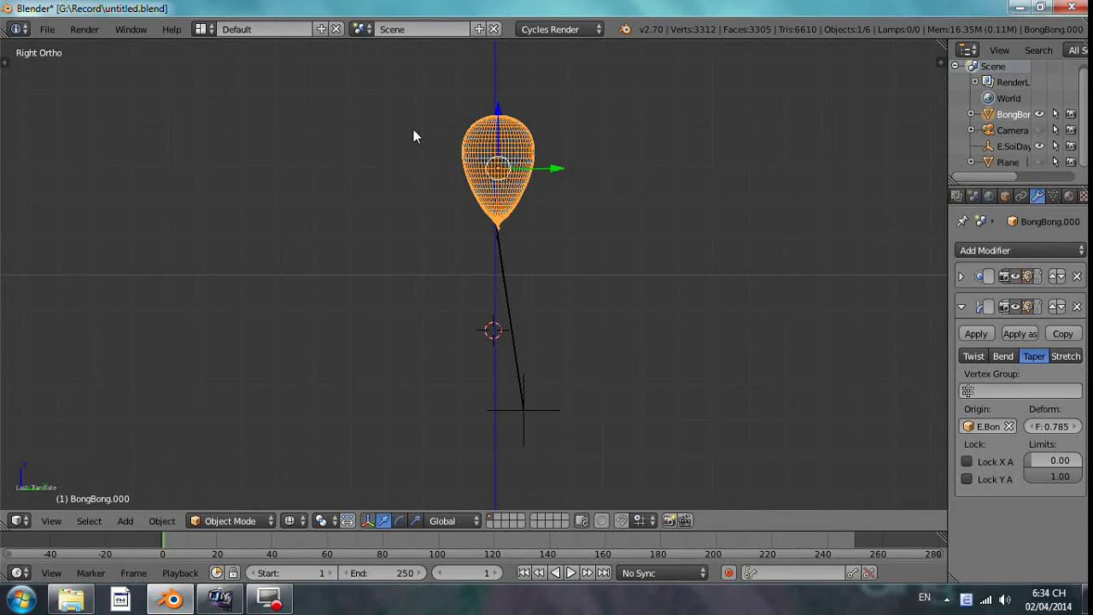
scroll(up, 3)
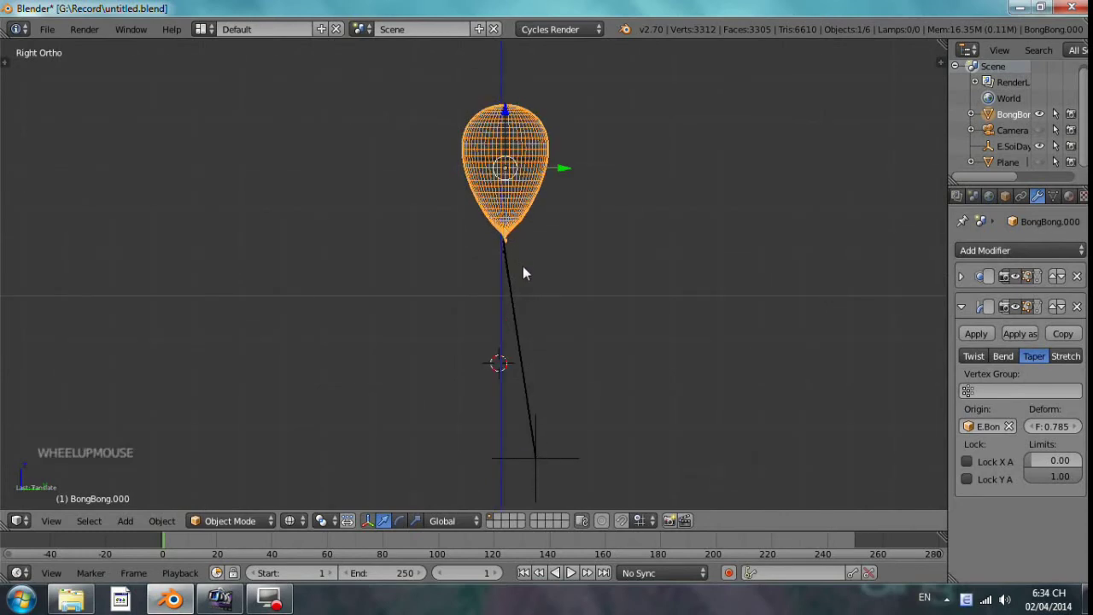
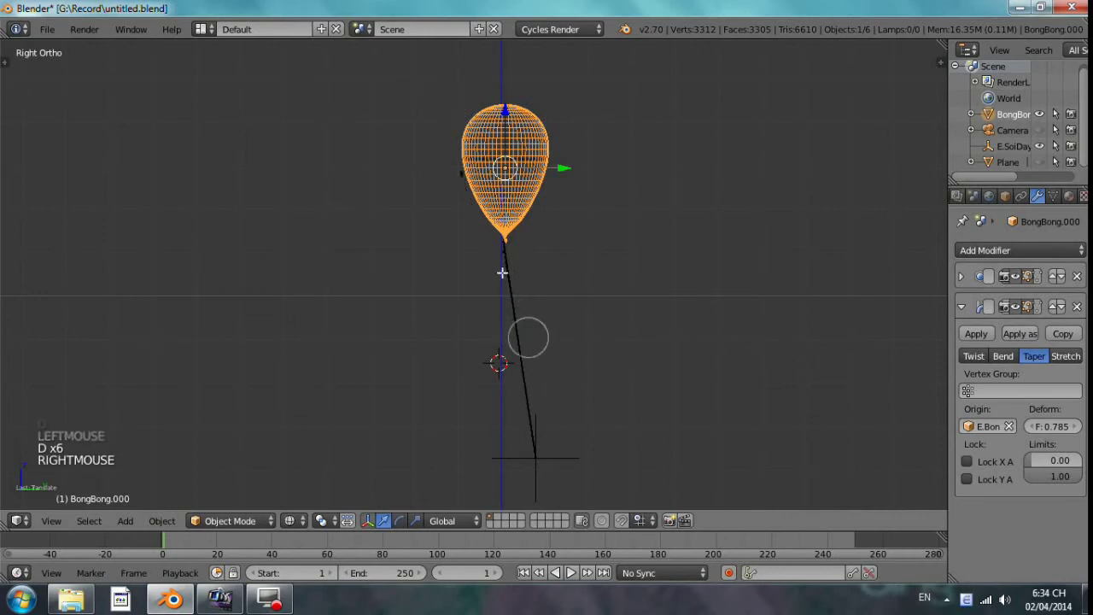
Step: Add a Track To constraint on the BongBong balloon aimed at the E.SoiDay empty
key(d)
key(Tab)
key(Tab)
click(1033, 200)
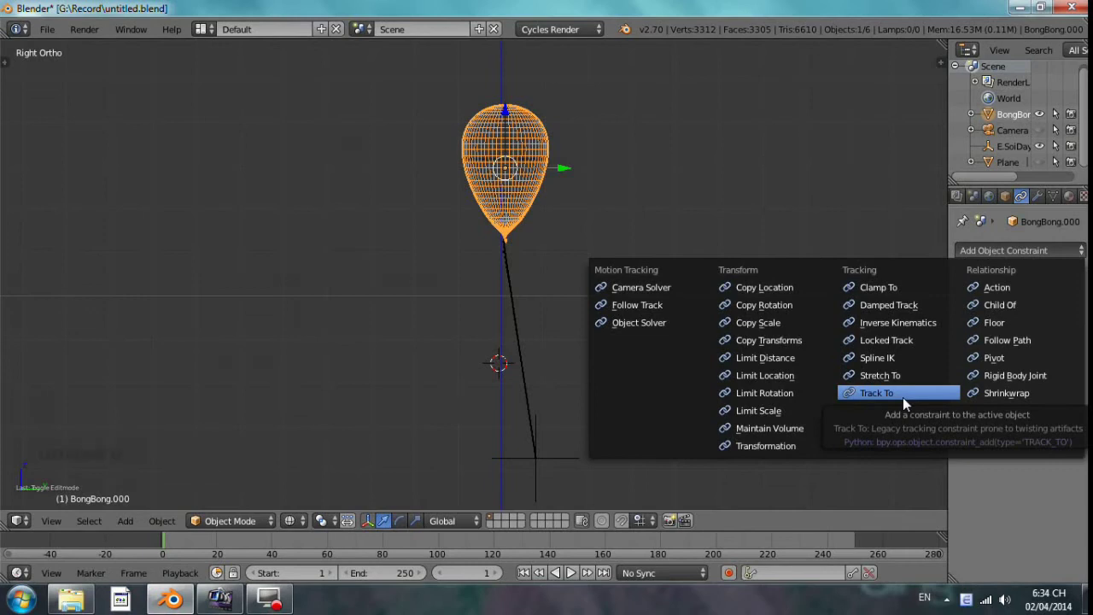
click(1073, 318)
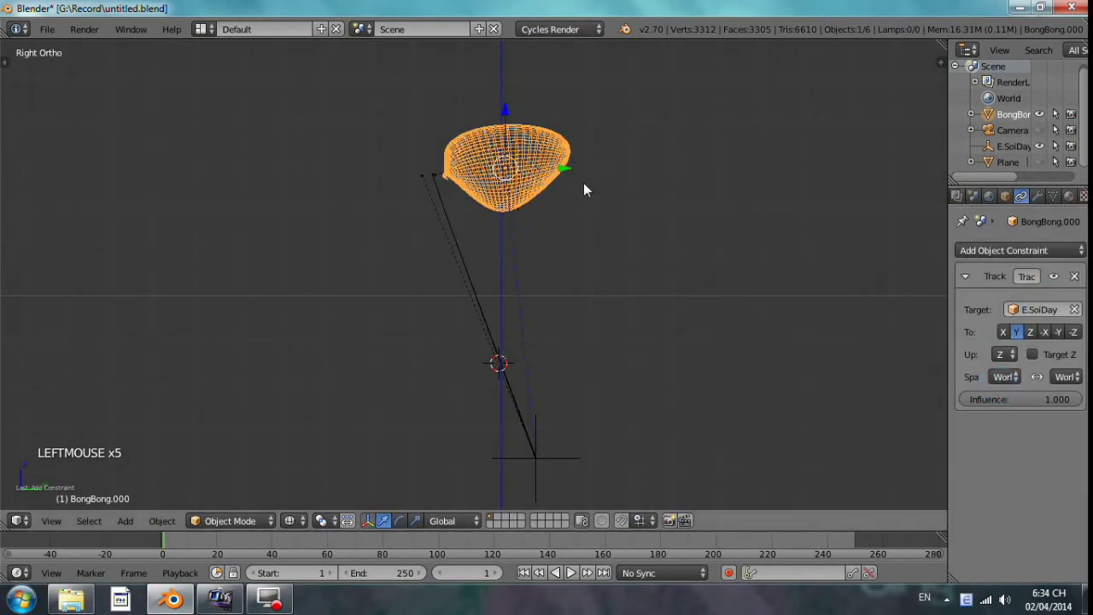
key(Tab)
key(Tab)
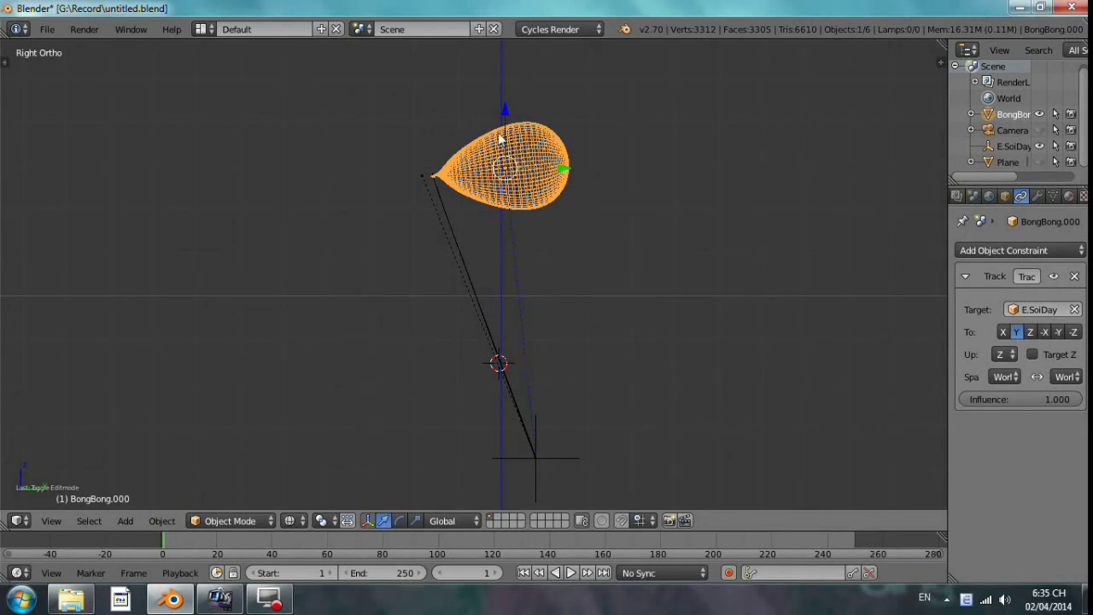
Step: Set the constraint's tracking and up axes so the neck points at the empty, then move the balloon aside to tilt it
click(1008, 335)
key(z)
key(Tab)
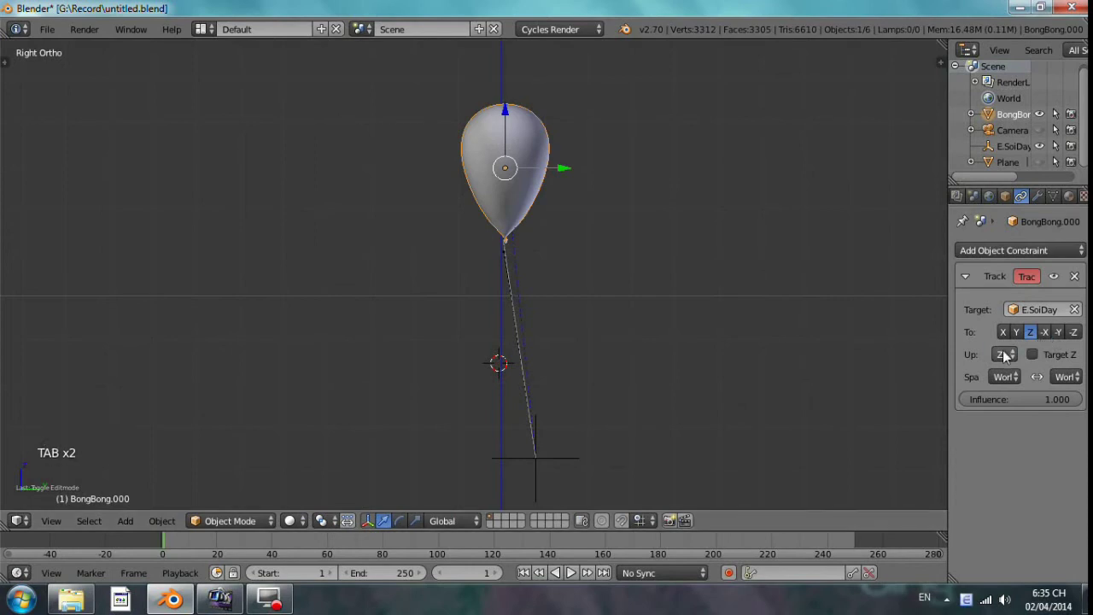
click(1007, 357)
key(Tab)
click(1076, 339)
key(Tab)
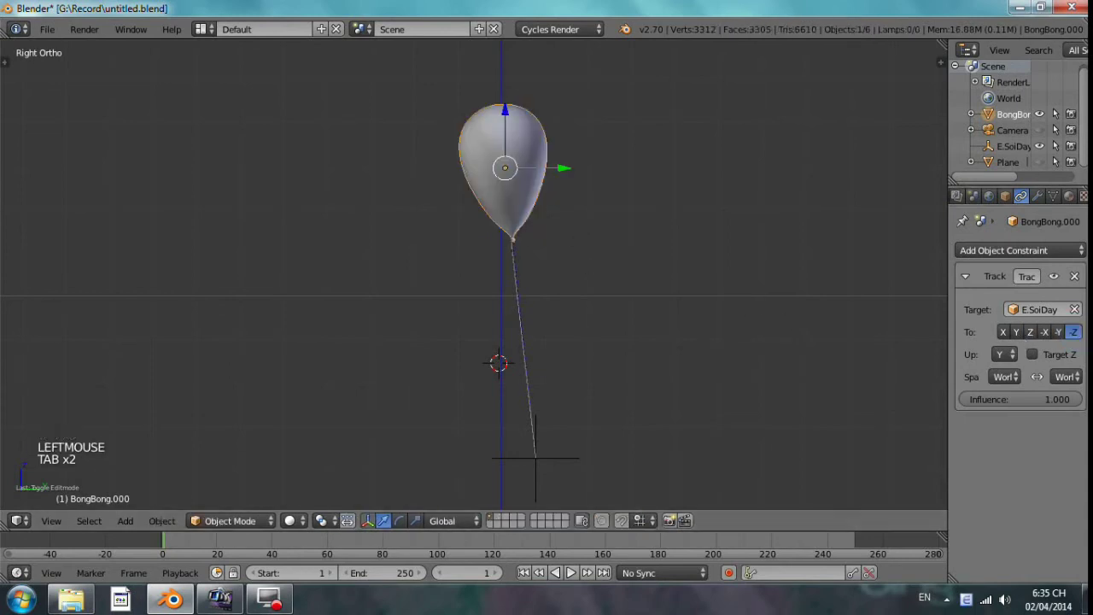
click(1015, 352)
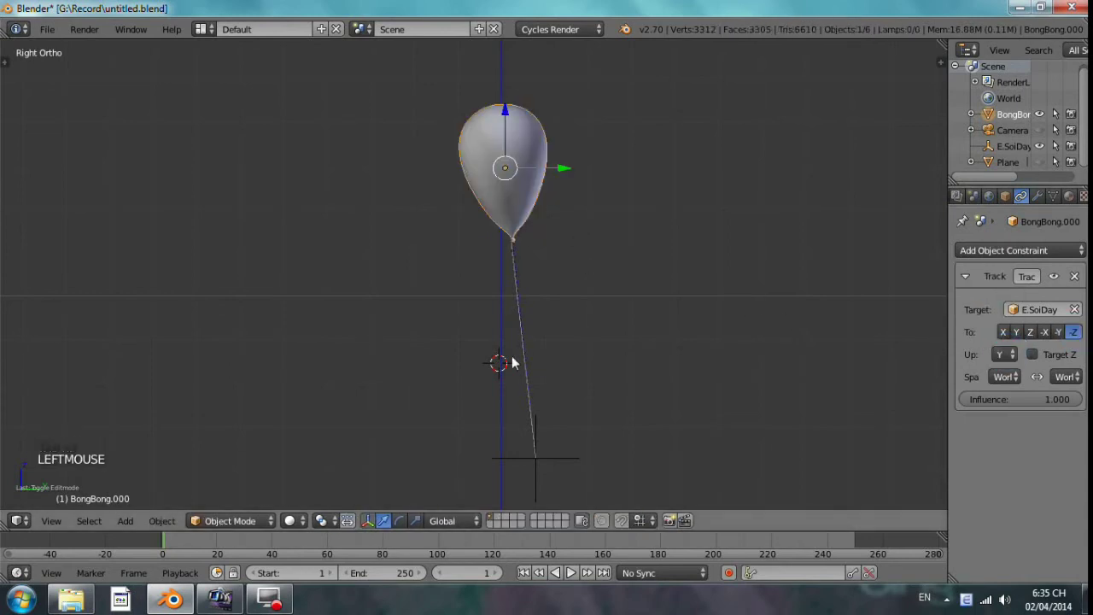
key(g)
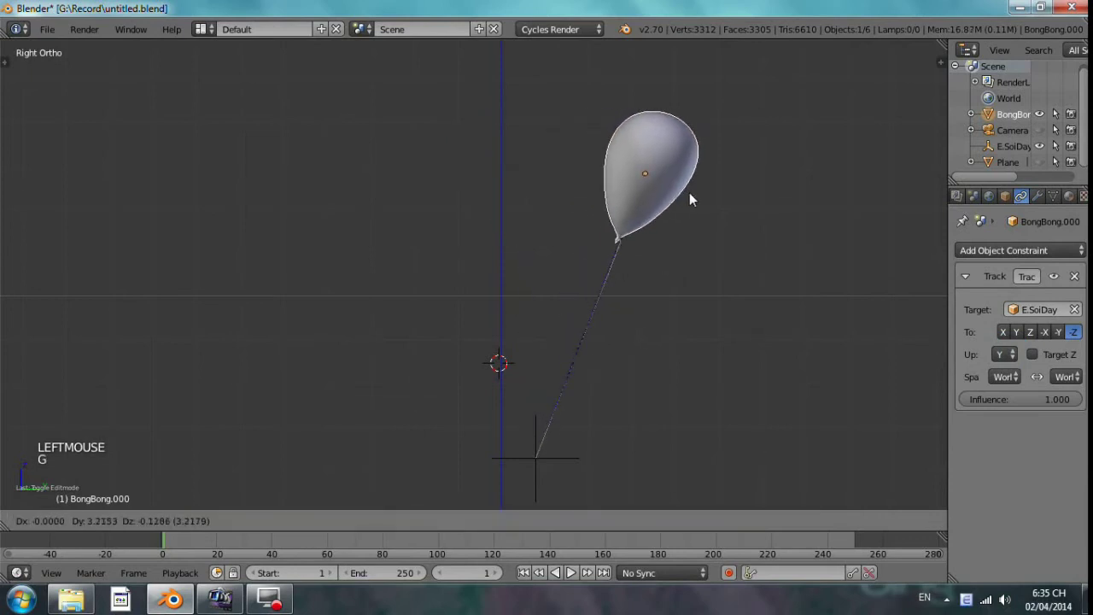
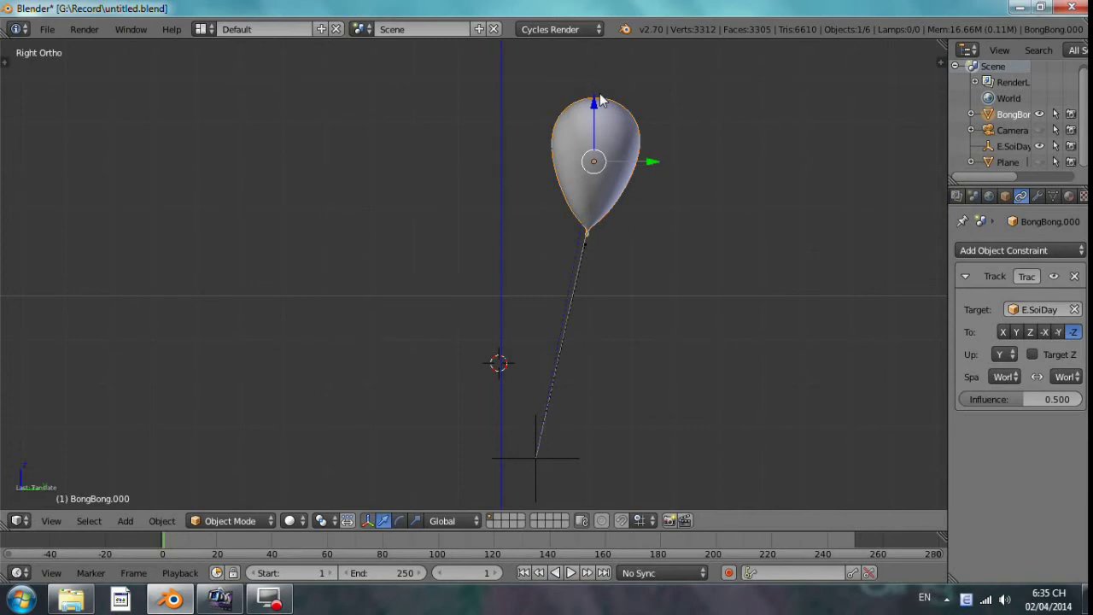
Step: Save the blend file and pick the balloon's string object in the Outliner
key(ctrl+s)
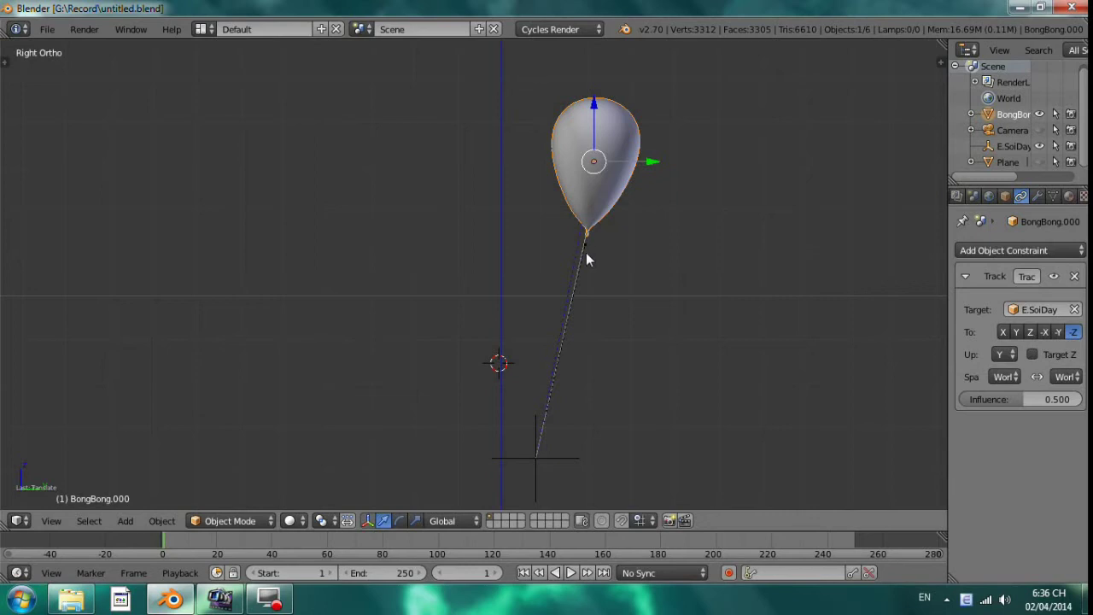
right_click(592, 259)
scroll(down, 3)
click(1016, 153)
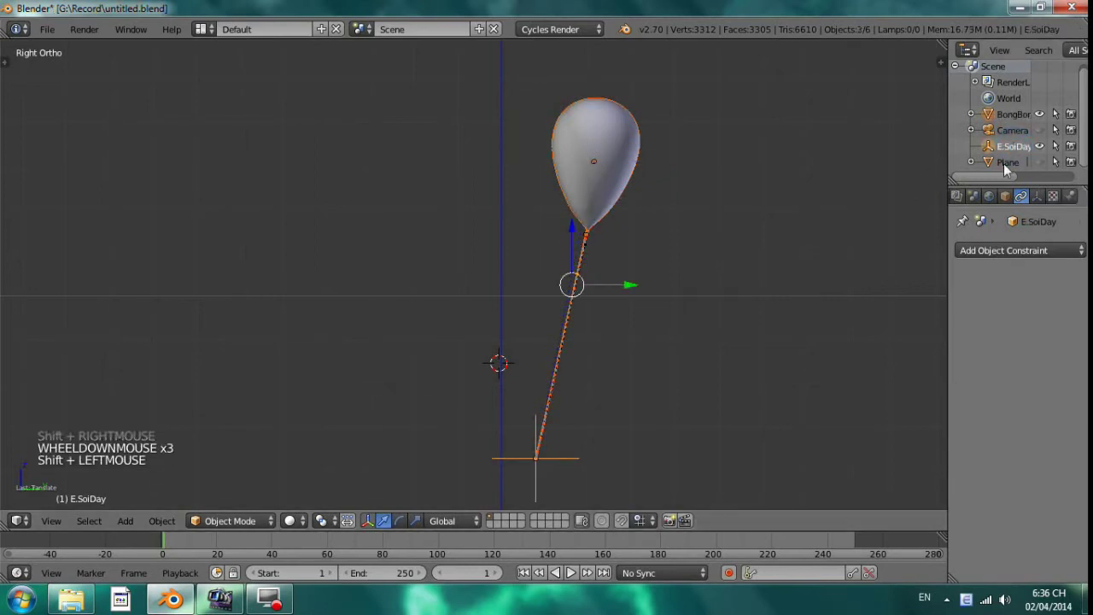
click(975, 120)
scroll(down, 3)
Step: Rename the string to SoiDay and select the balloon together with its string for duplication
double_click(1022, 106)
scroll(up, 3)
scroll(up, 3)
click(975, 121)
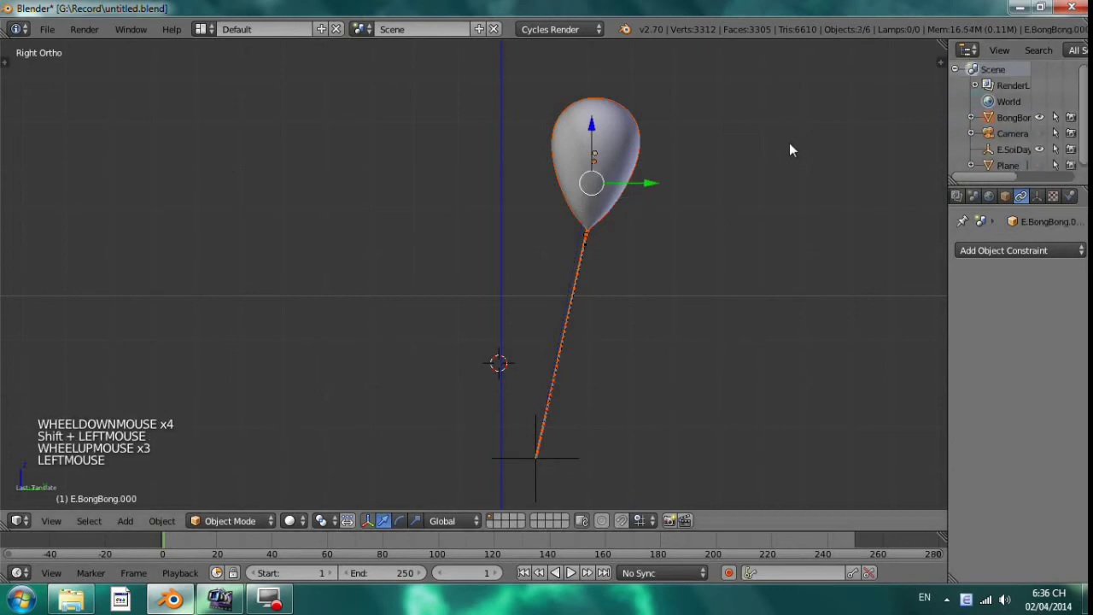
Step: Duplicate three more balloon-and-string copies and place them beside the others from the top view
key(shift+d)
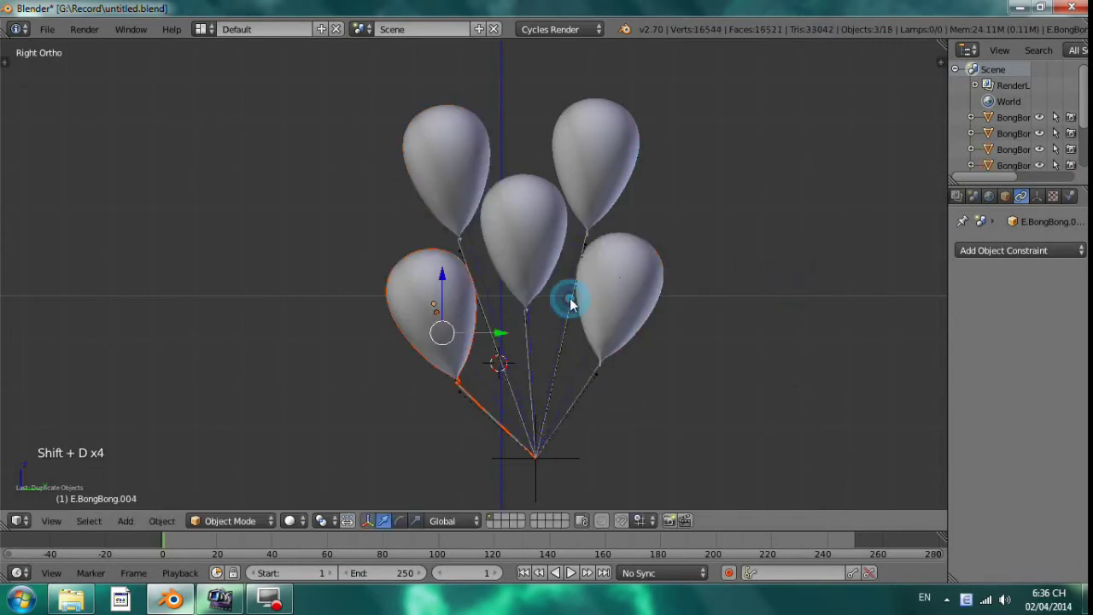
key(KP_7)
key(g)
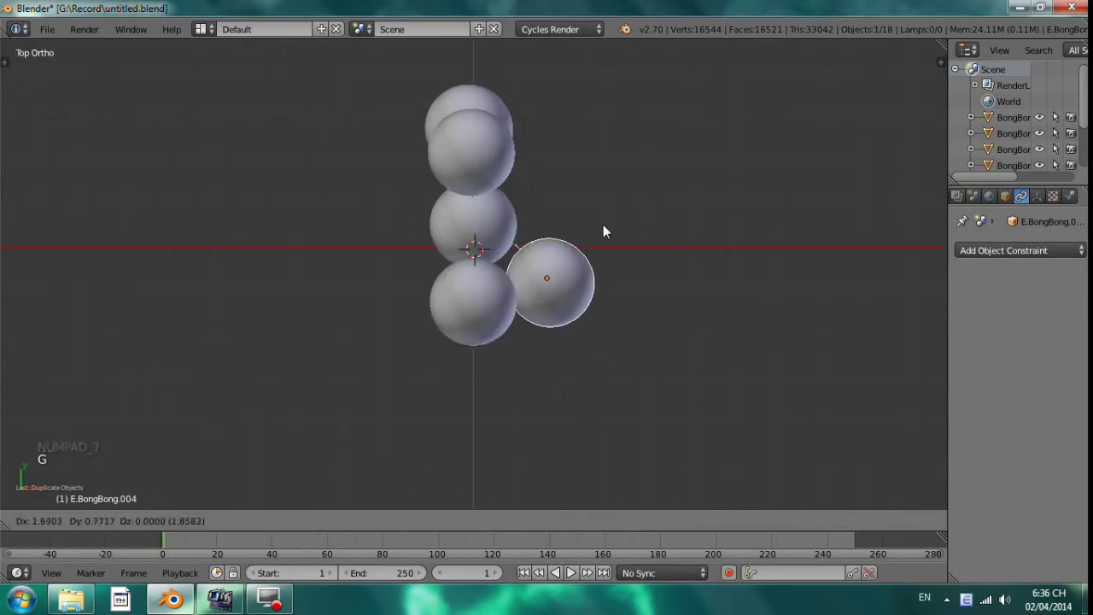
click(621, 210)
key(shift+d)
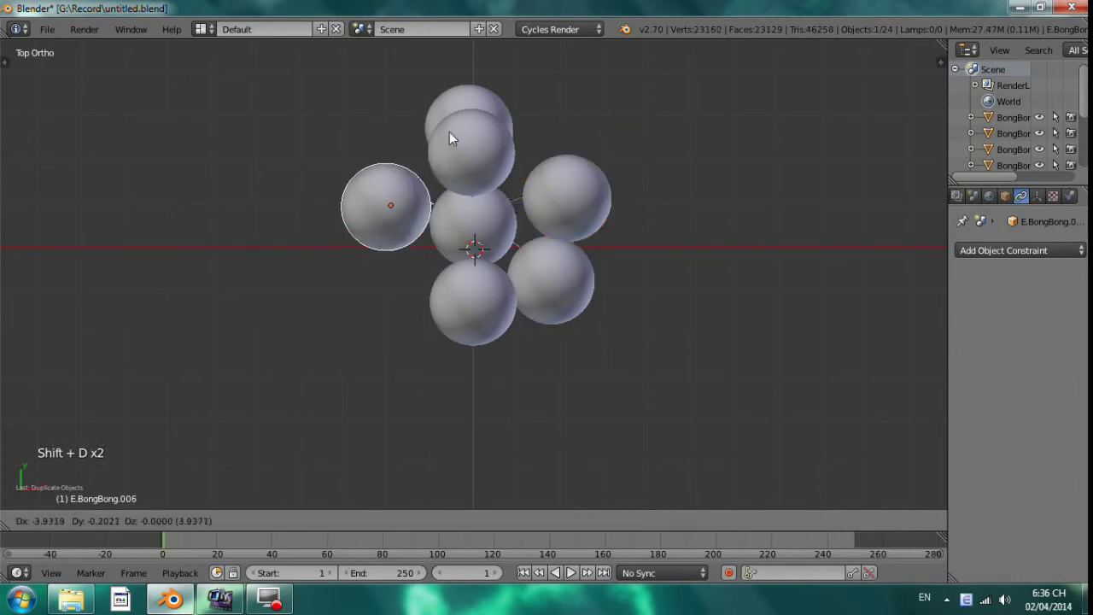
click(451, 155)
key(shift+d)
click(471, 264)
Step: From the side view, raise the front and top balloons so the bunch gains varied heights
key(KP_3)
key(g)
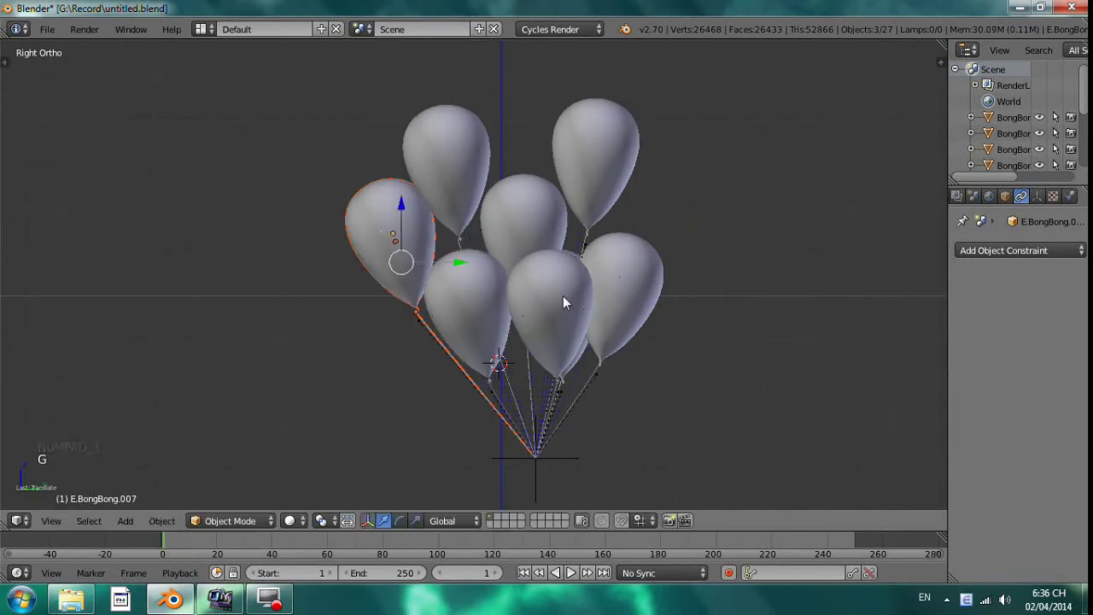
right_click(570, 311)
scroll(down, 3)
key(g)
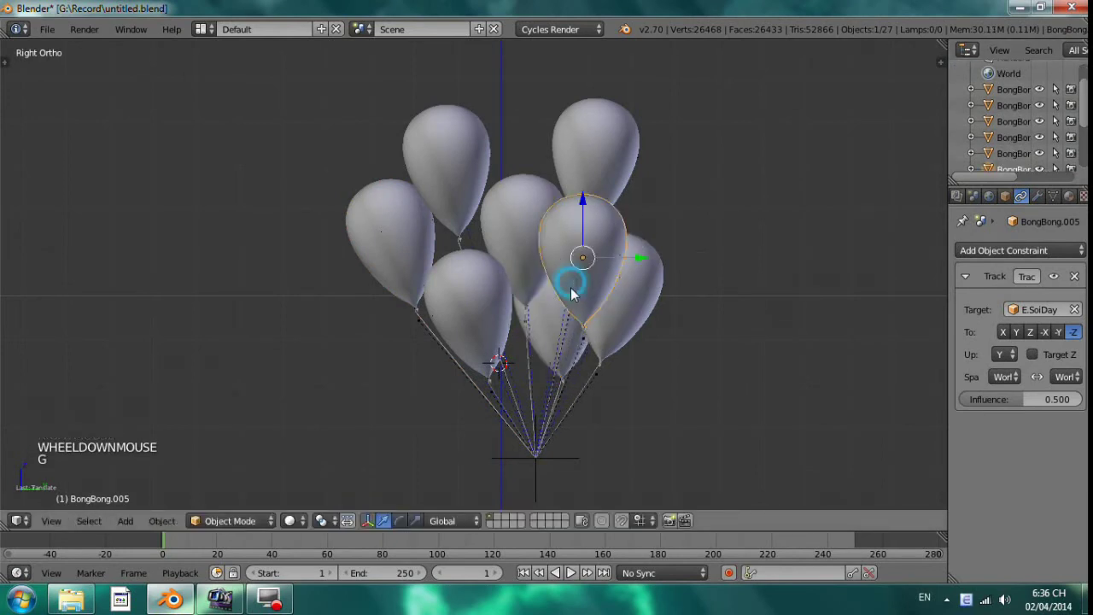
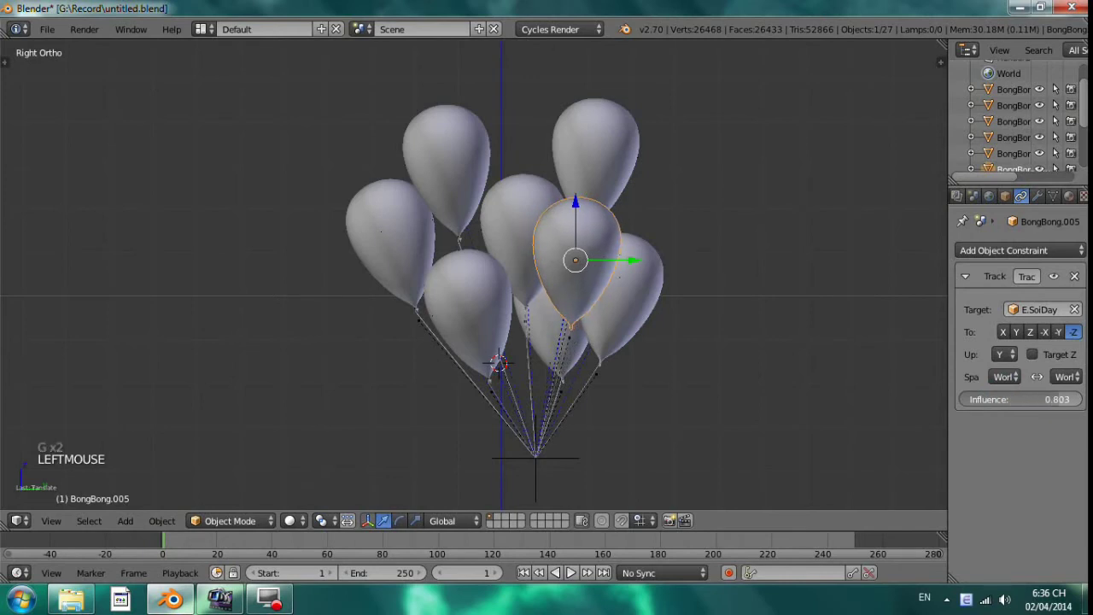
right_click(654, 195)
key(g)
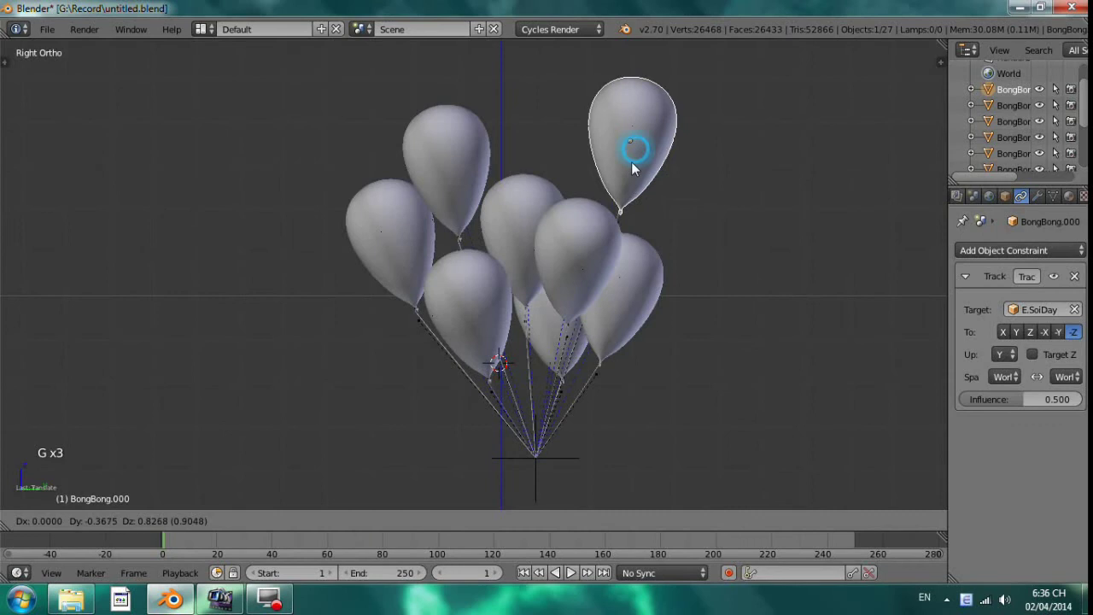
right_click(558, 332)
key(g)
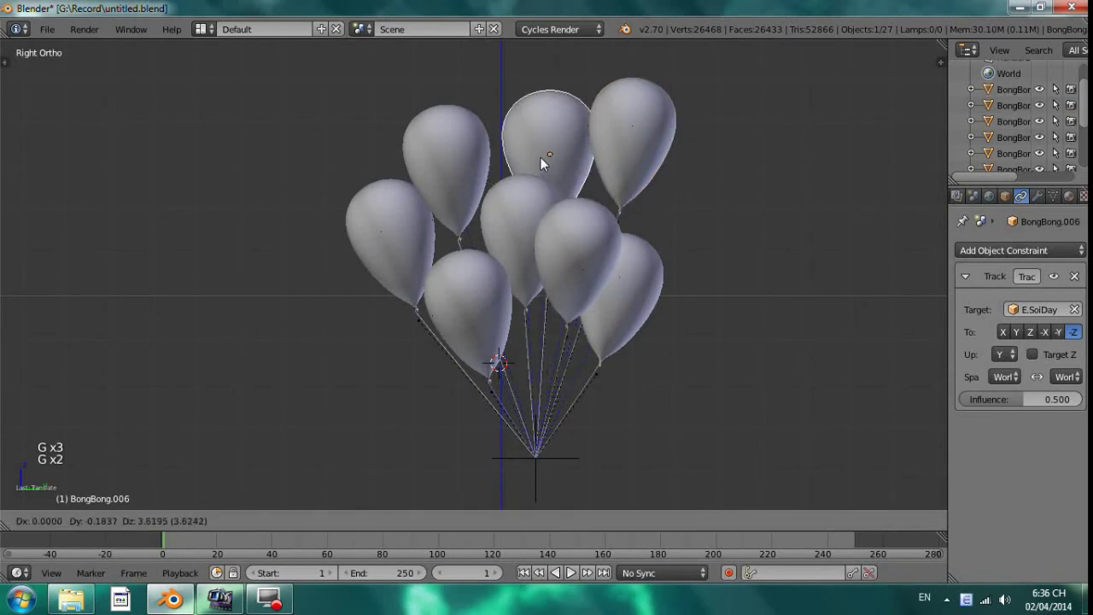
Step: From above, spread the upper-right and right-hand balloons outward away from the centre
middle_click(585, 236)
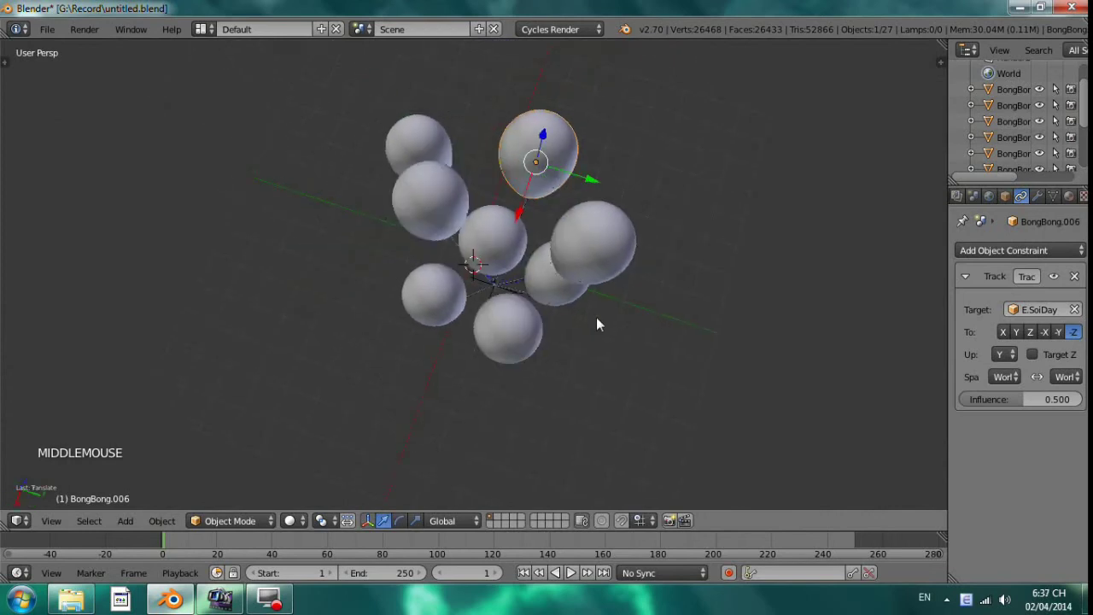
right_click(606, 274)
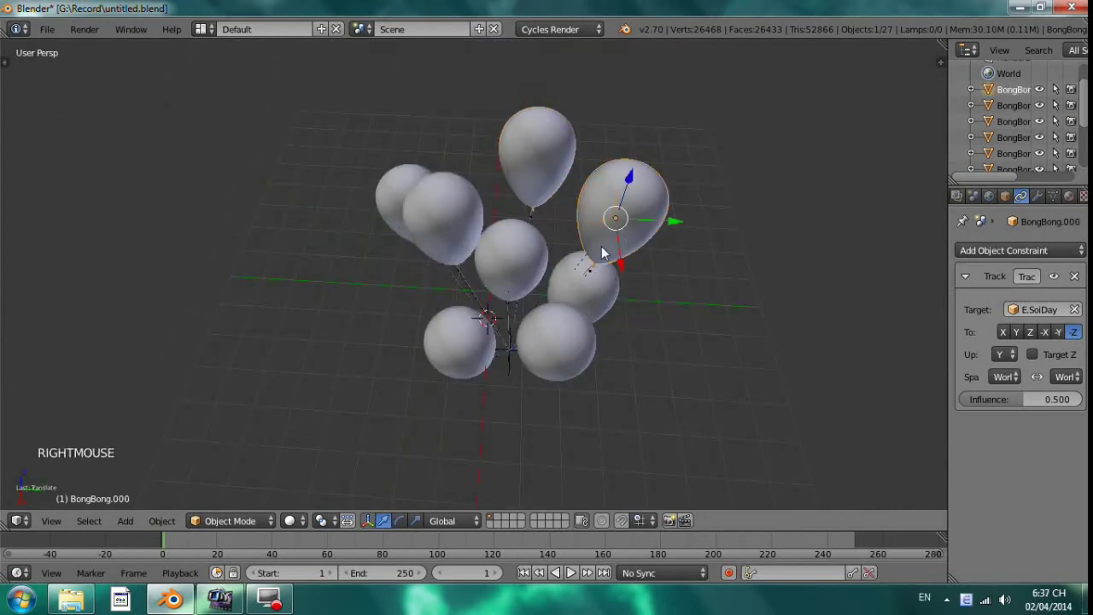
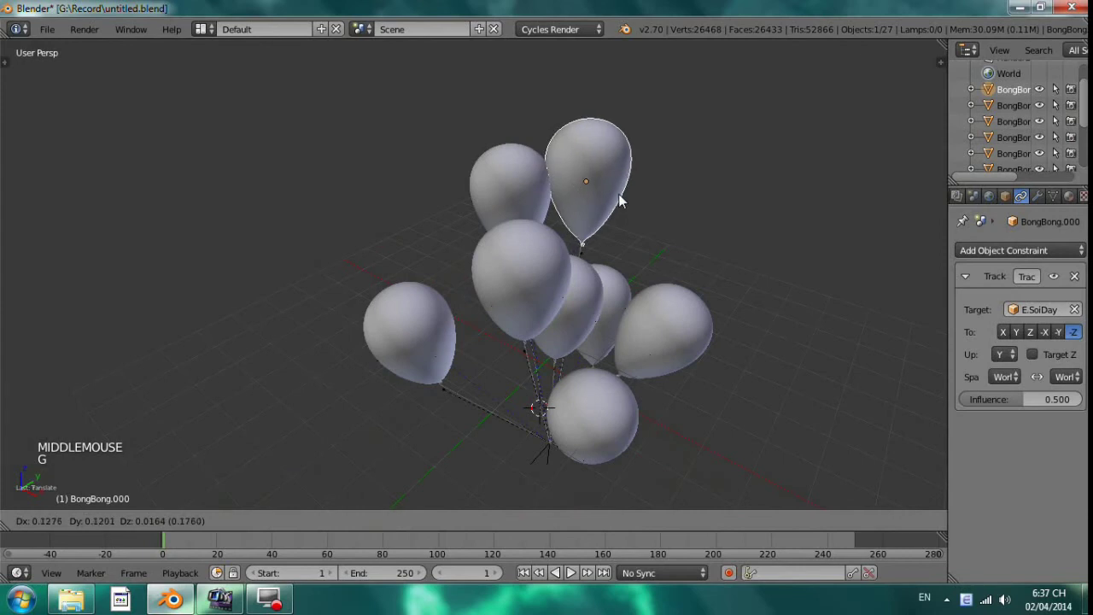
middle_click(588, 239)
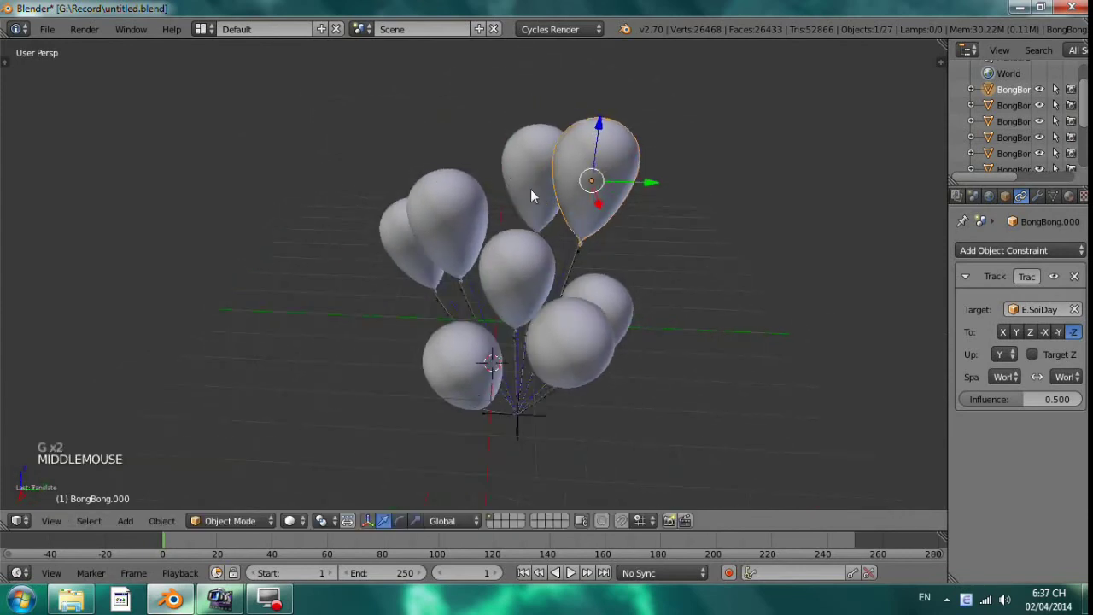
middle_click(506, 380)
right_click(443, 349)
key(KP_7)
key(g)
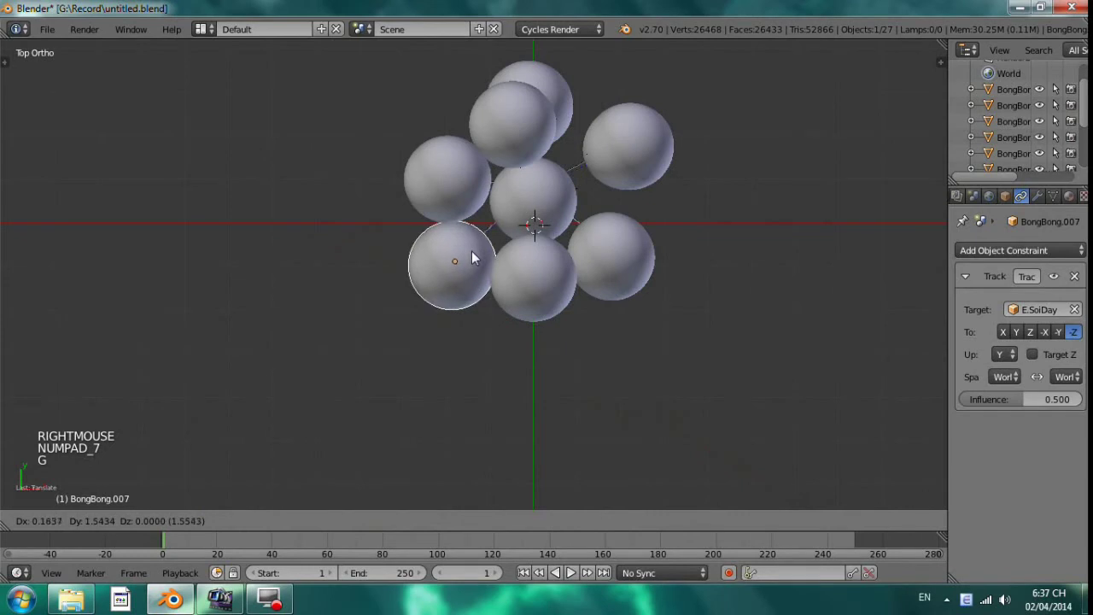
click(552, 168)
right_click(635, 182)
key(g)
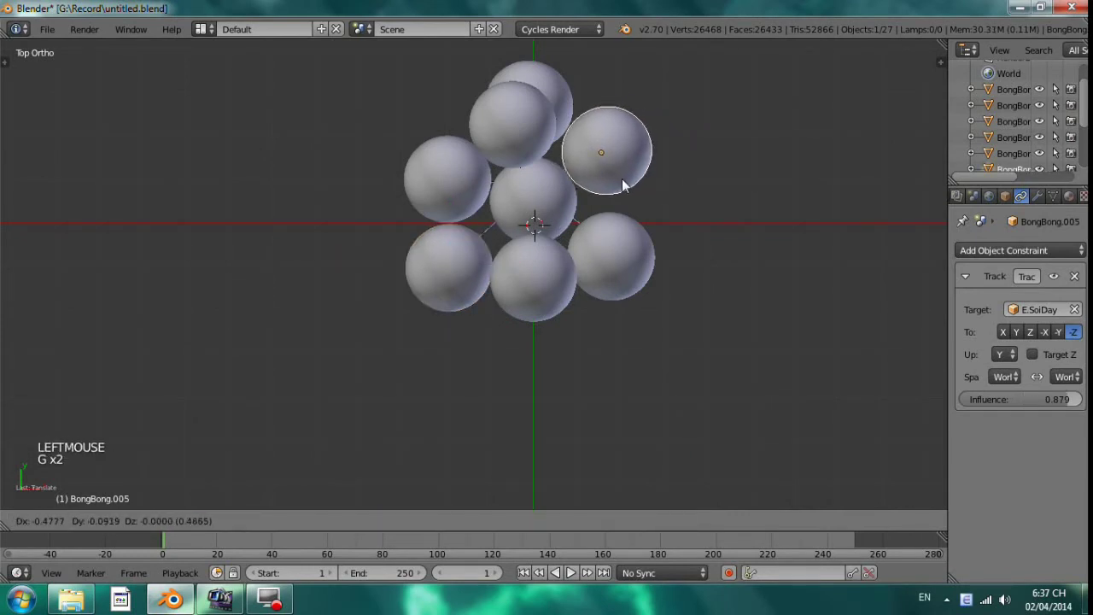
right_click(639, 275)
key(g)
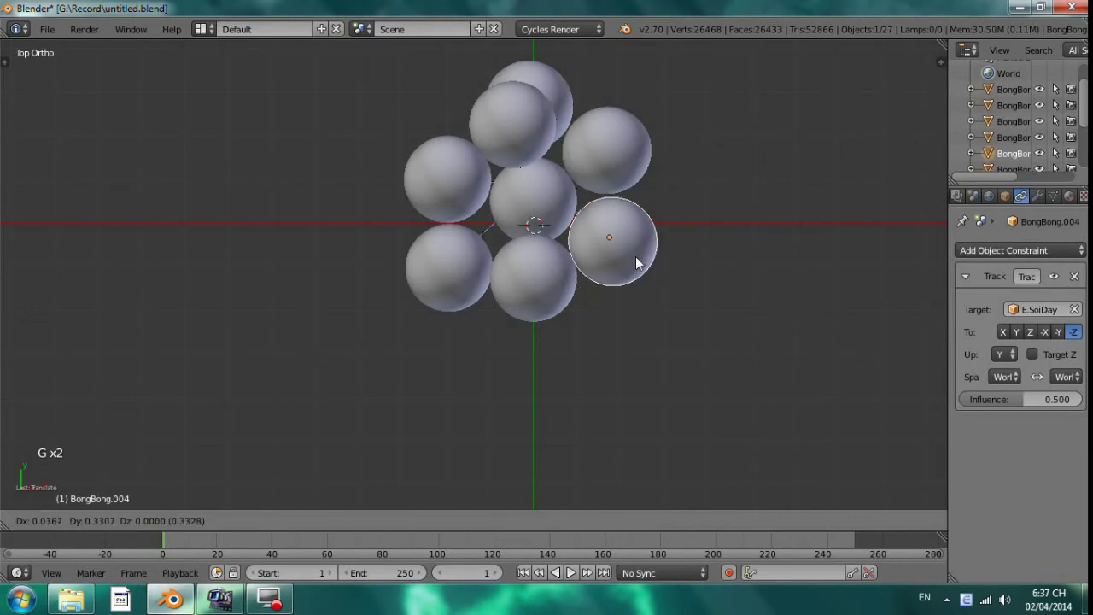
Step: Looking from below, shift the low-hanging balloon and check the bunch all around
middle_click(678, 302)
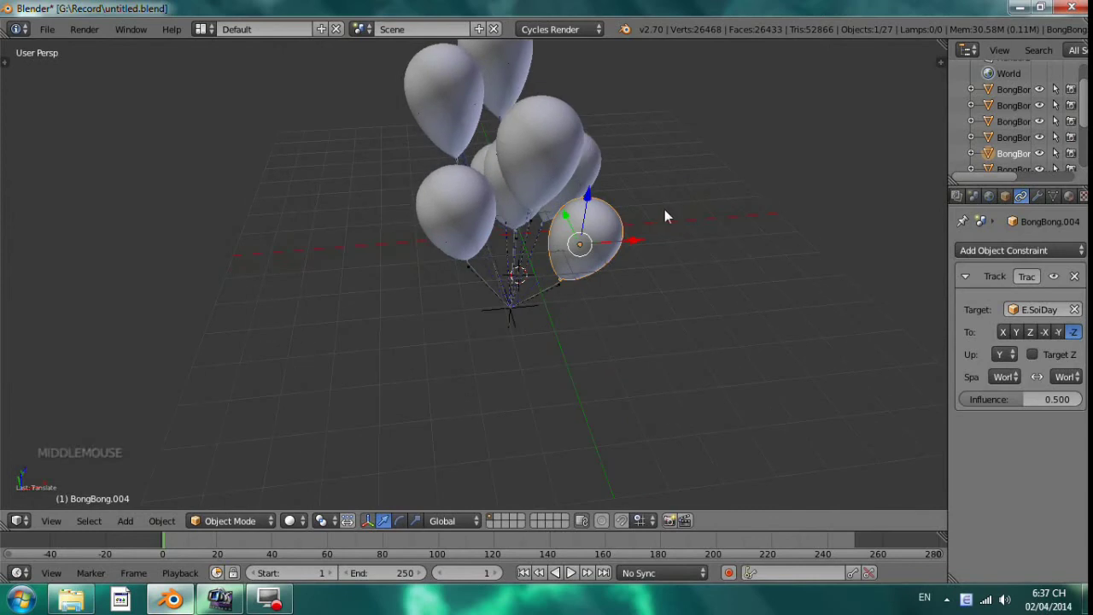
middle_click(625, 209)
click(594, 188)
middle_click(531, 213)
scroll(up, 3)
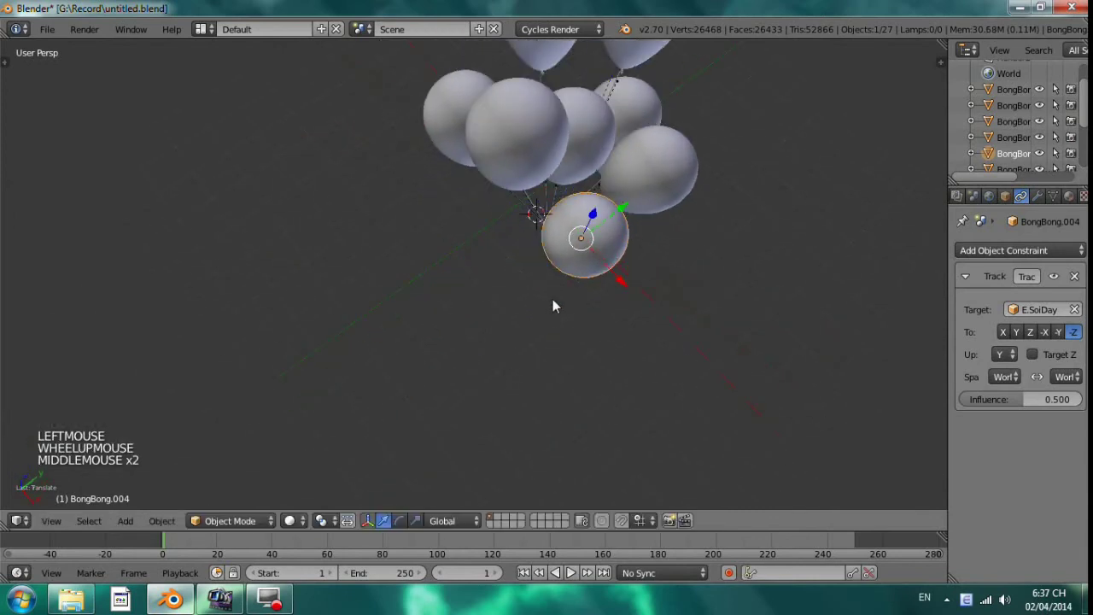
key(g)
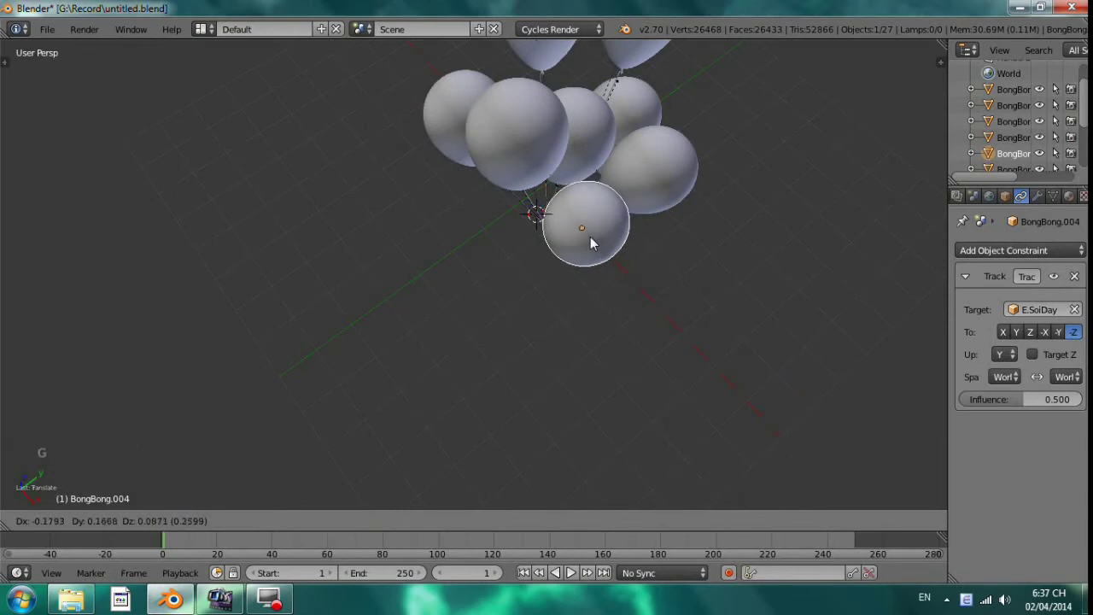
middle_click(528, 230)
middle_click(553, 315)
middle_click(603, 289)
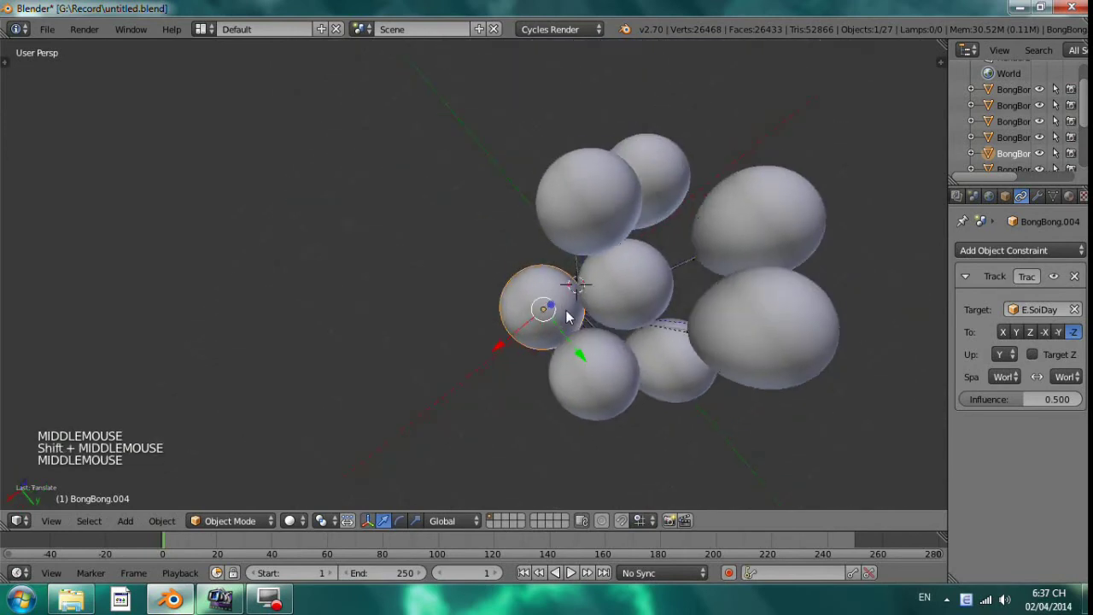
middle_click(641, 247)
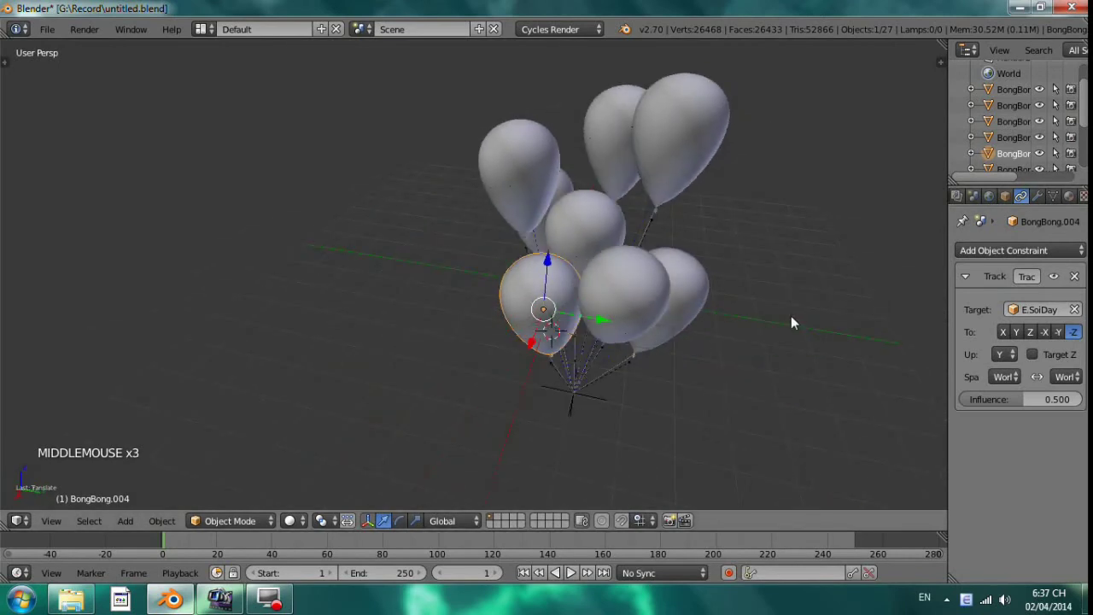
Step: In side view, move a right-side balloon and one more balloon into better positions
key(KP_3)
right_click(702, 345)
key(g)
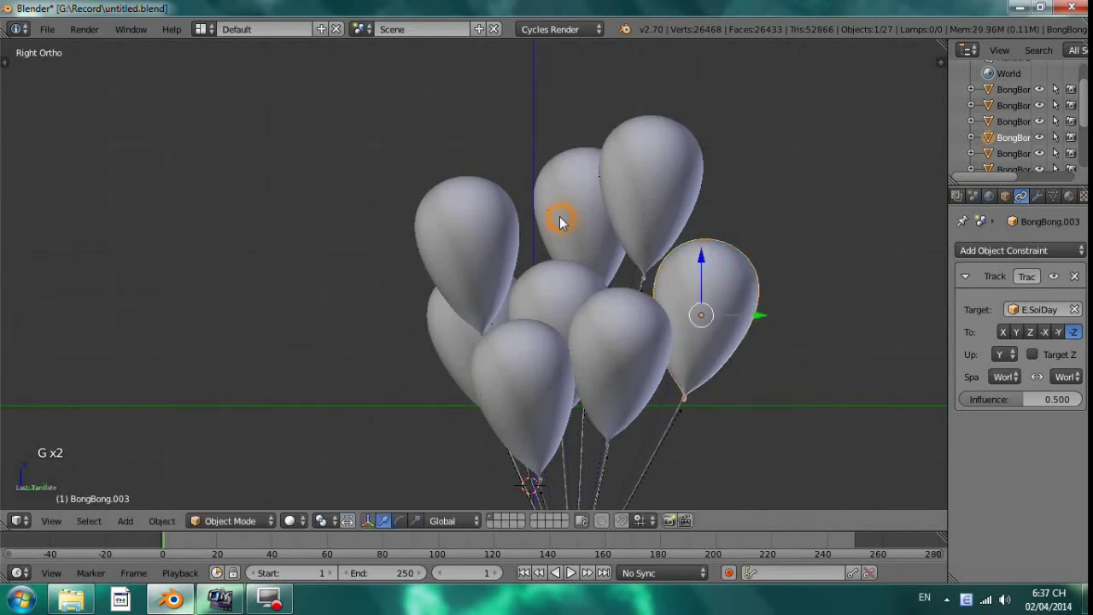
right_click(559, 222)
key(g)
Step: Frame the bunch closely from above and nudge the selected balloon into place
middle_click(610, 332)
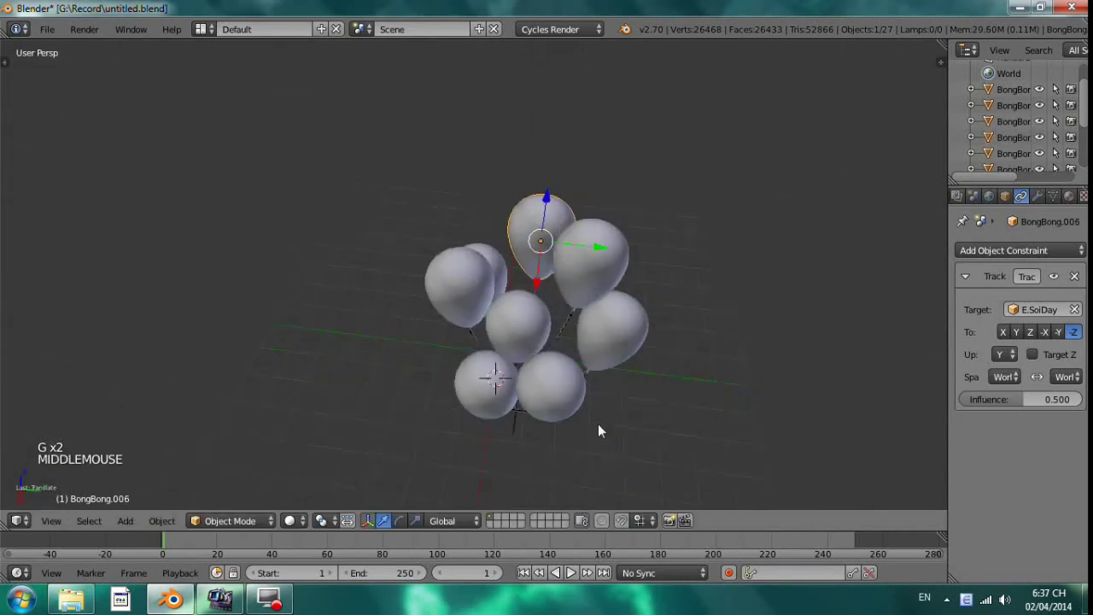
key(KP_7)
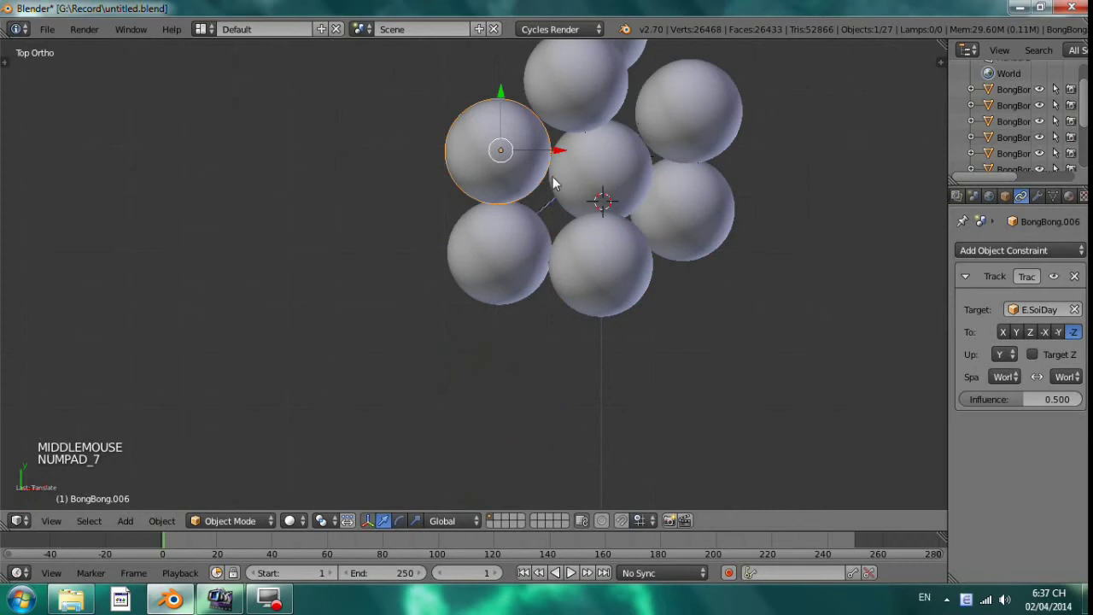
middle_click(557, 173)
key(g)
scroll(up, 3)
scroll(up, 3)
middle_click(530, 255)
scroll(up, 3)
key(KP_Decimal)
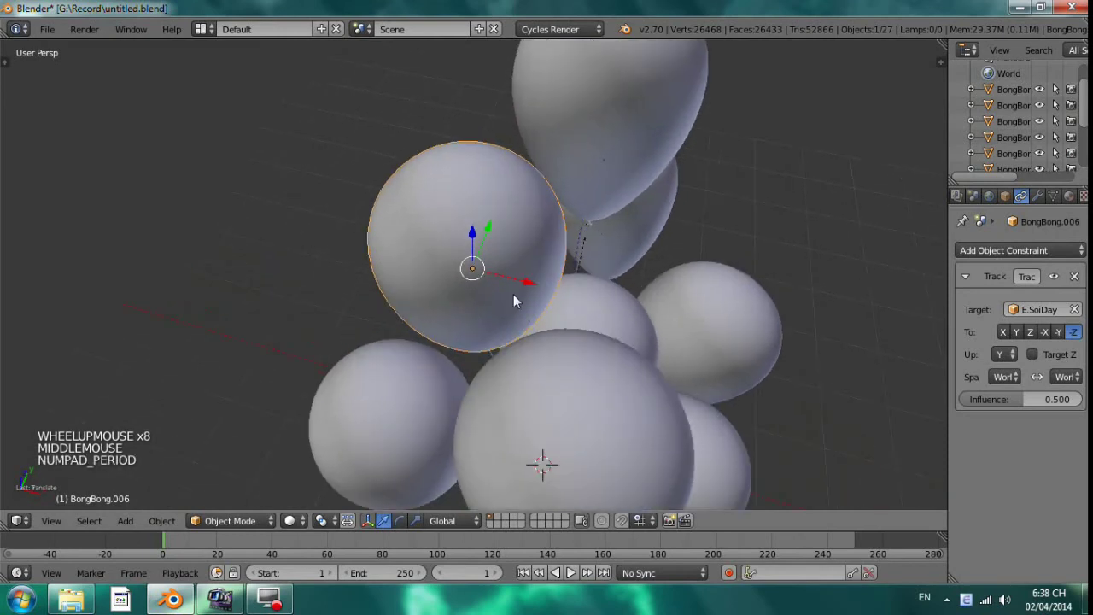
middle_click(562, 271)
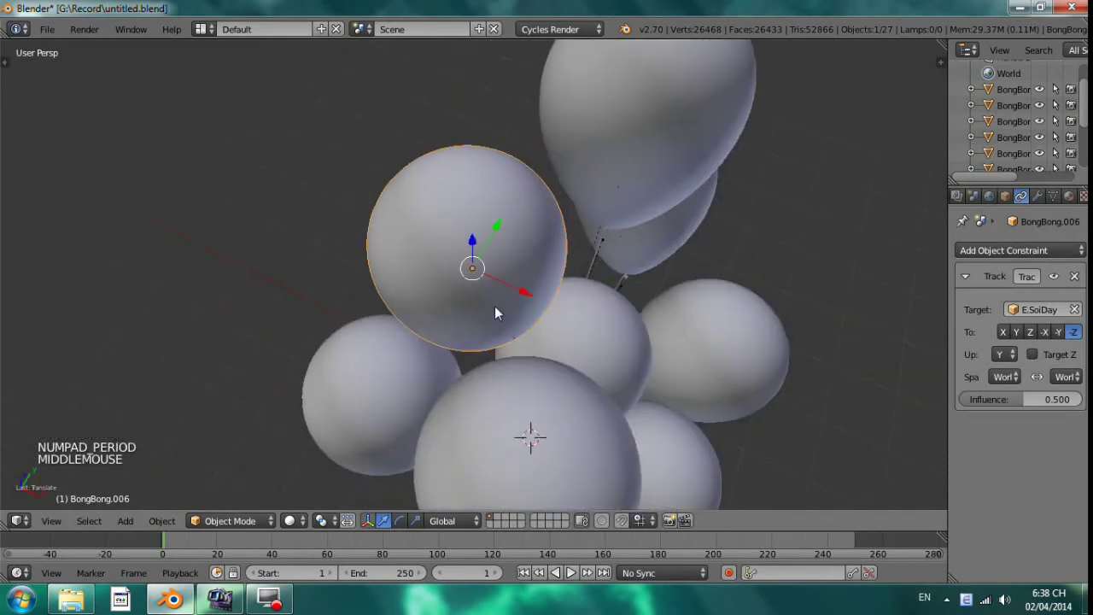
key(g)
middle_click(639, 230)
Step: Reposition another balloon and the small round balloon hanging below the bunch
right_click(683, 270)
key(g)
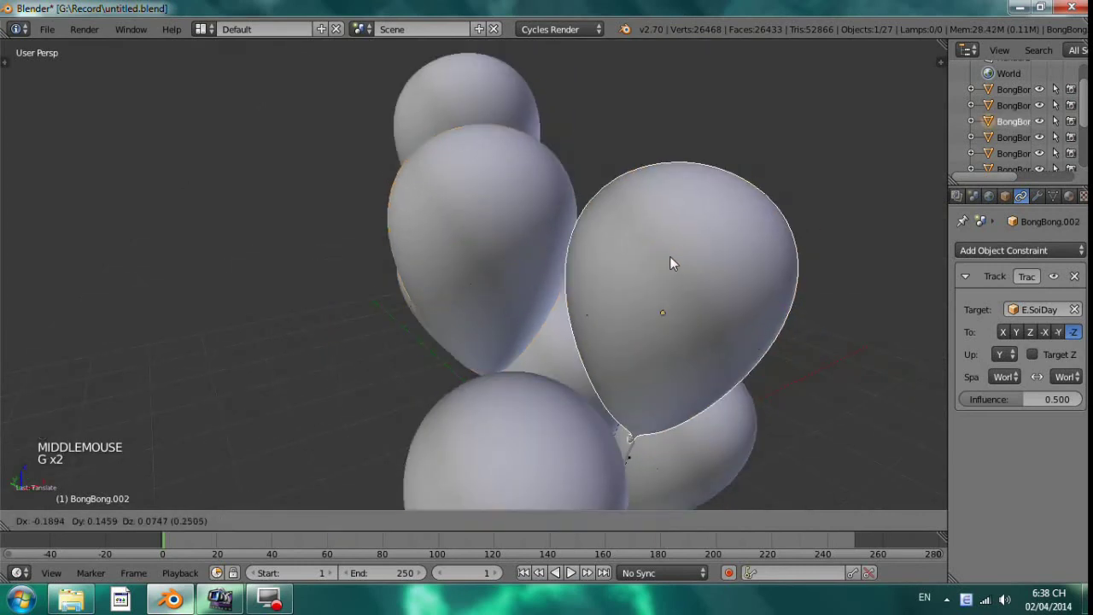
middle_click(598, 265)
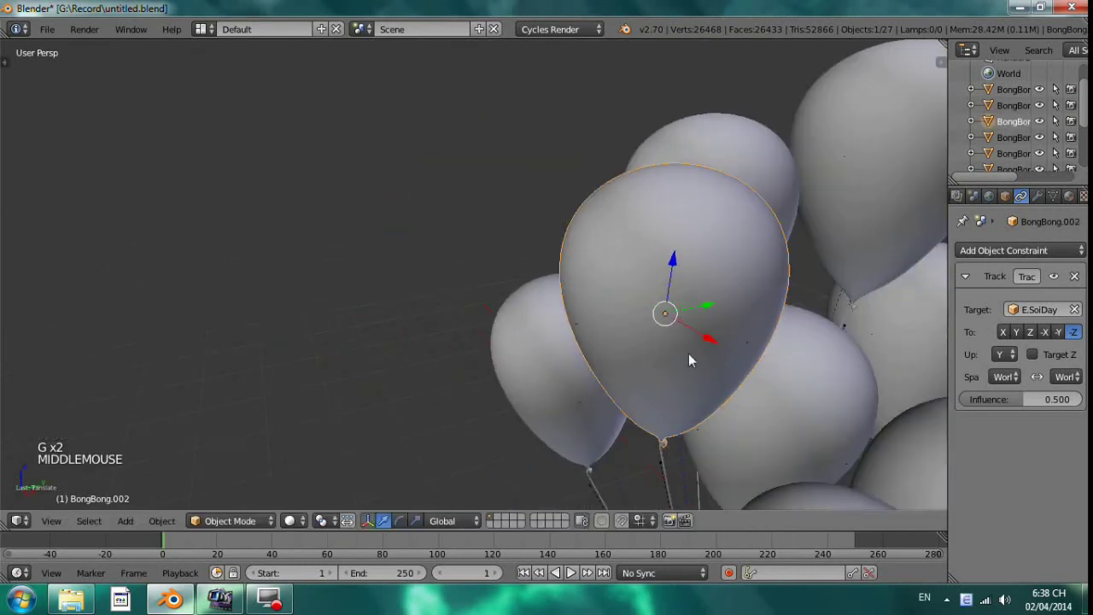
middle_click(557, 272)
middle_click(661, 358)
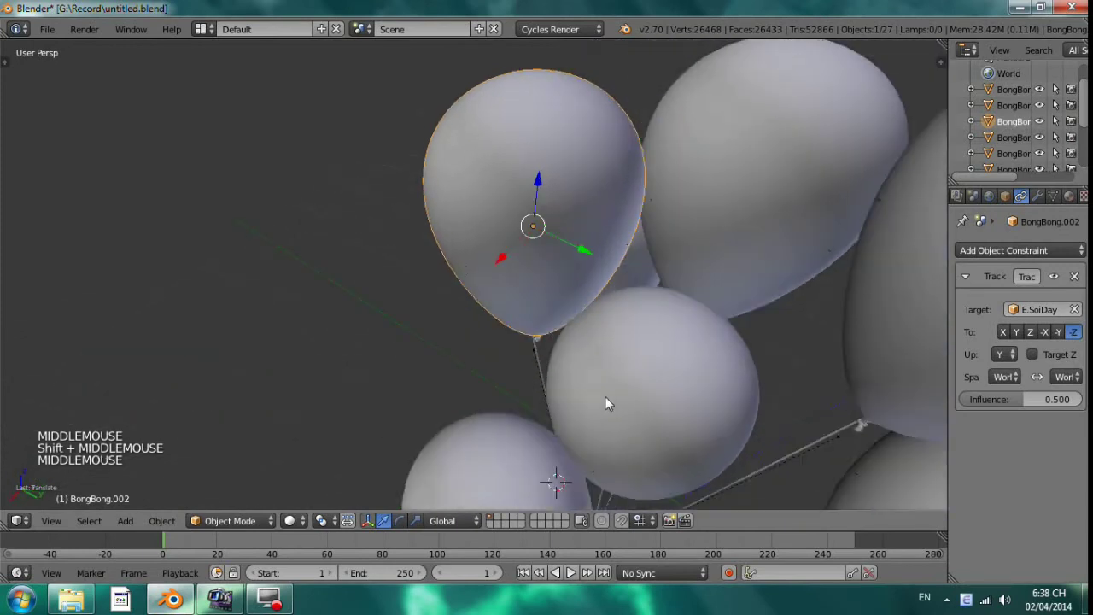
middle_click(631, 321)
middle_click(715, 396)
right_click(698, 352)
key(g)
middle_click(721, 318)
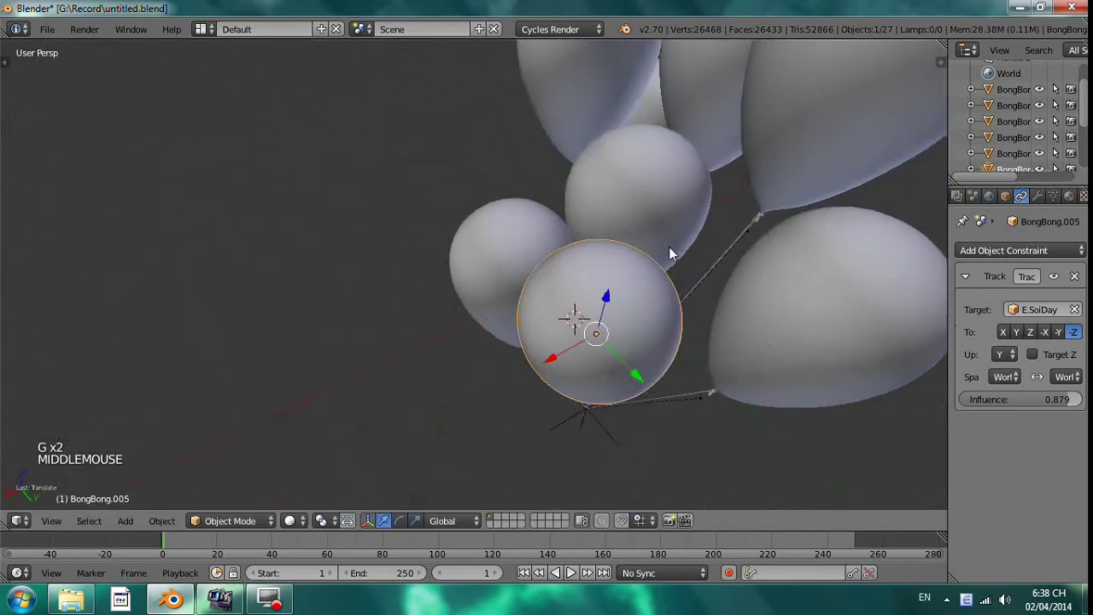
Step: Undo a stray move, then settle the large right-hand balloon with several small moves
right_click(763, 266)
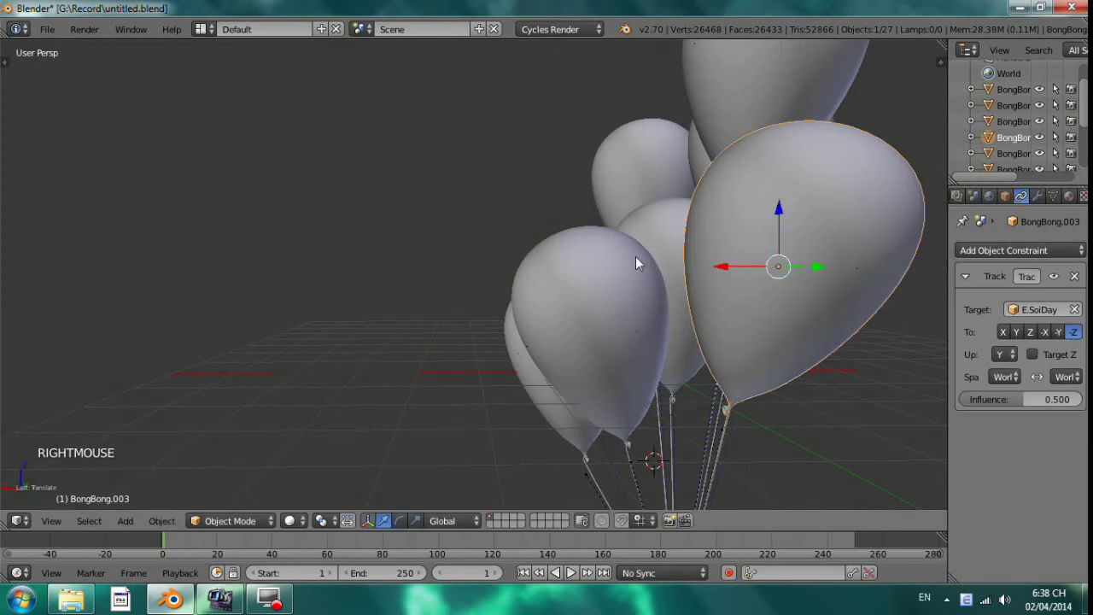
key(ctrl+z)
middle_click(501, 261)
middle_click(532, 270)
key(g)
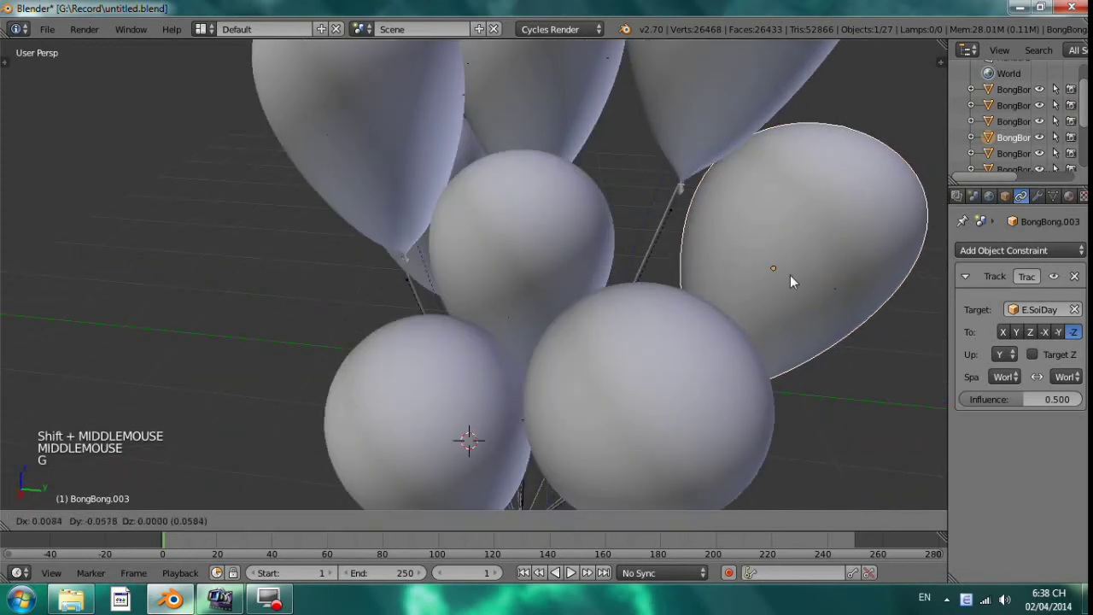
middle_click(768, 255)
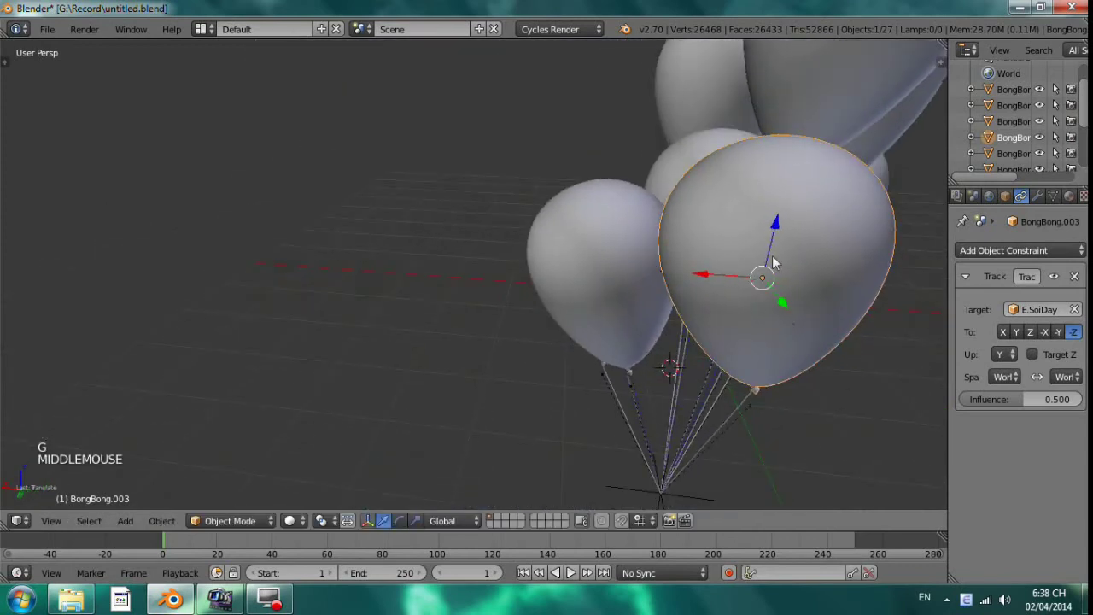
middle_click(760, 298)
key(g)
middle_click(777, 306)
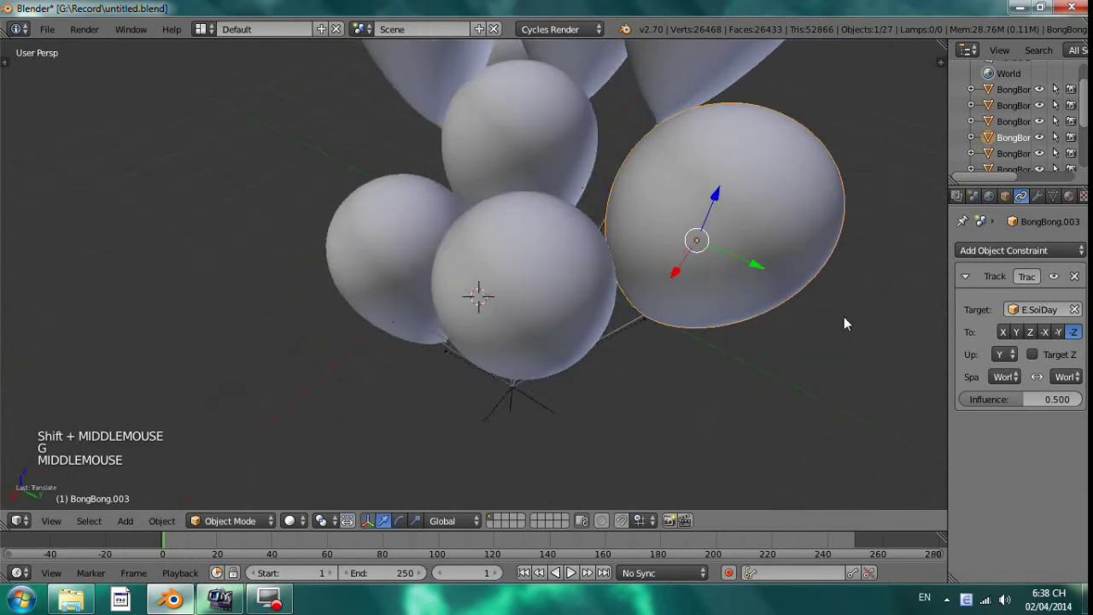
key(g)
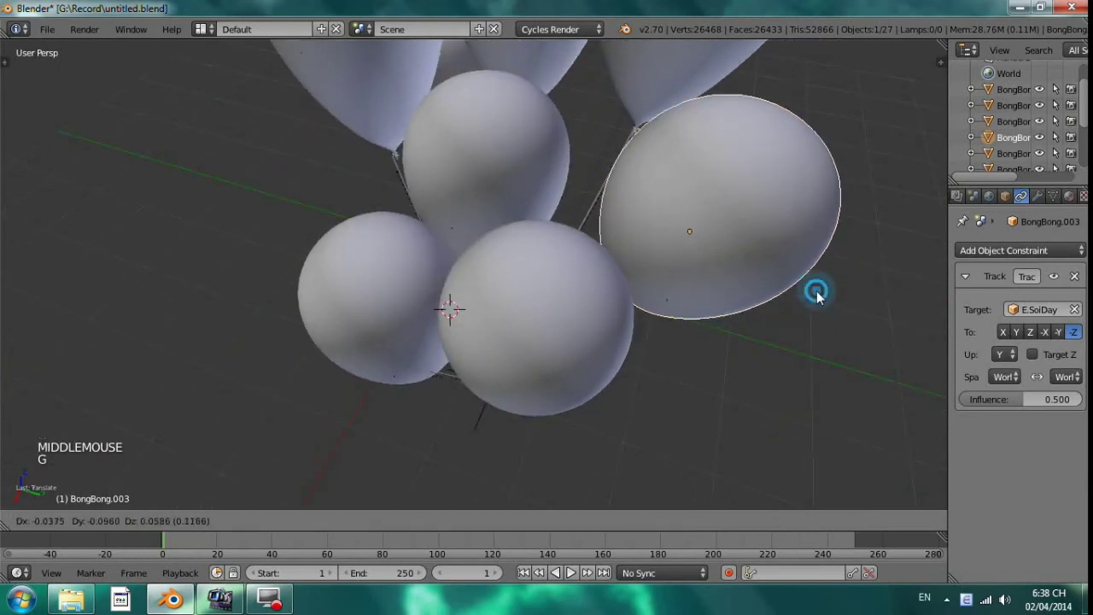
middle_click(834, 319)
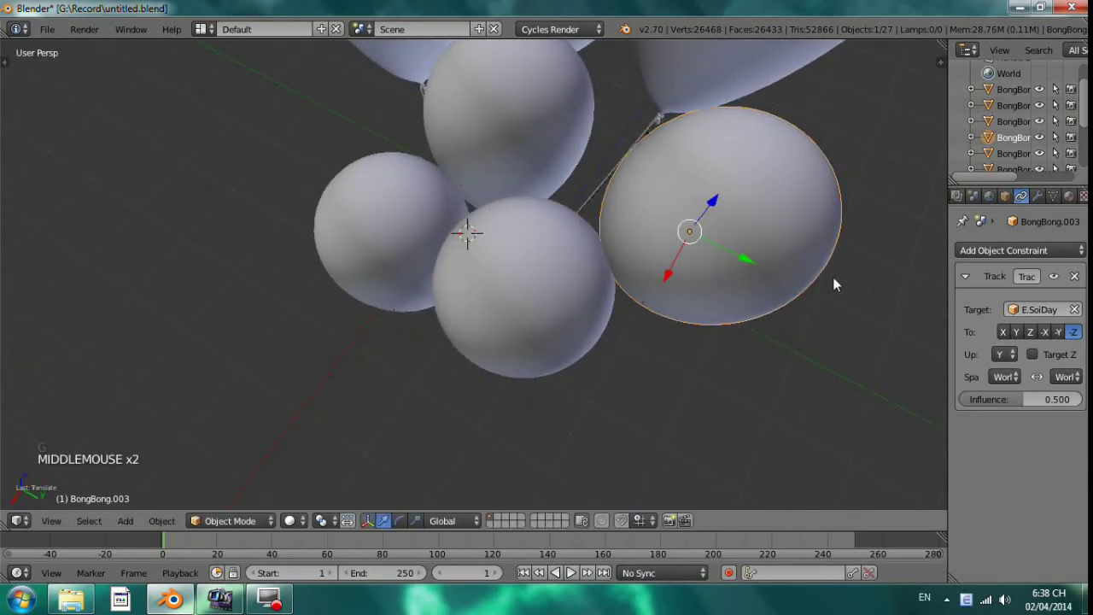
Step: Set Track To space to Local Space on the current, front-centre, lower-left and next balloons
click(1011, 340)
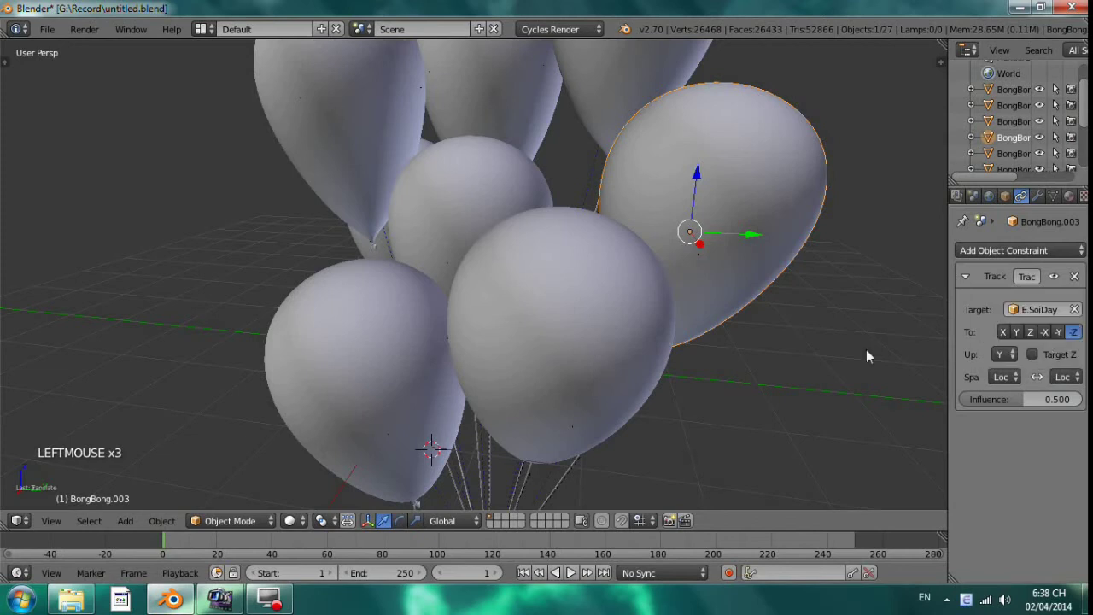
right_click(673, 358)
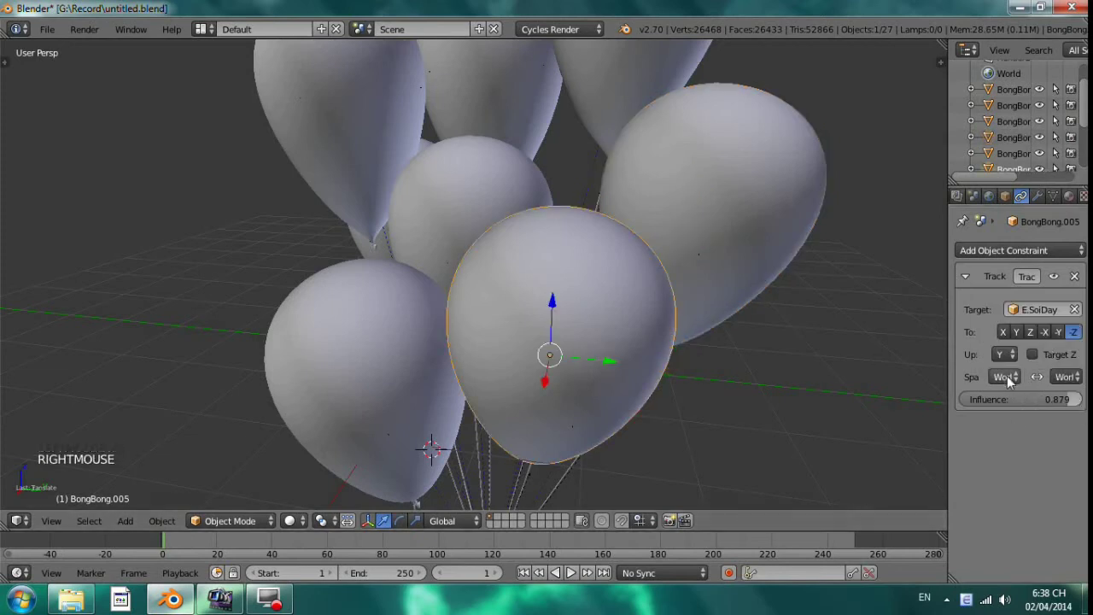
scroll(up, 3)
click(1009, 375)
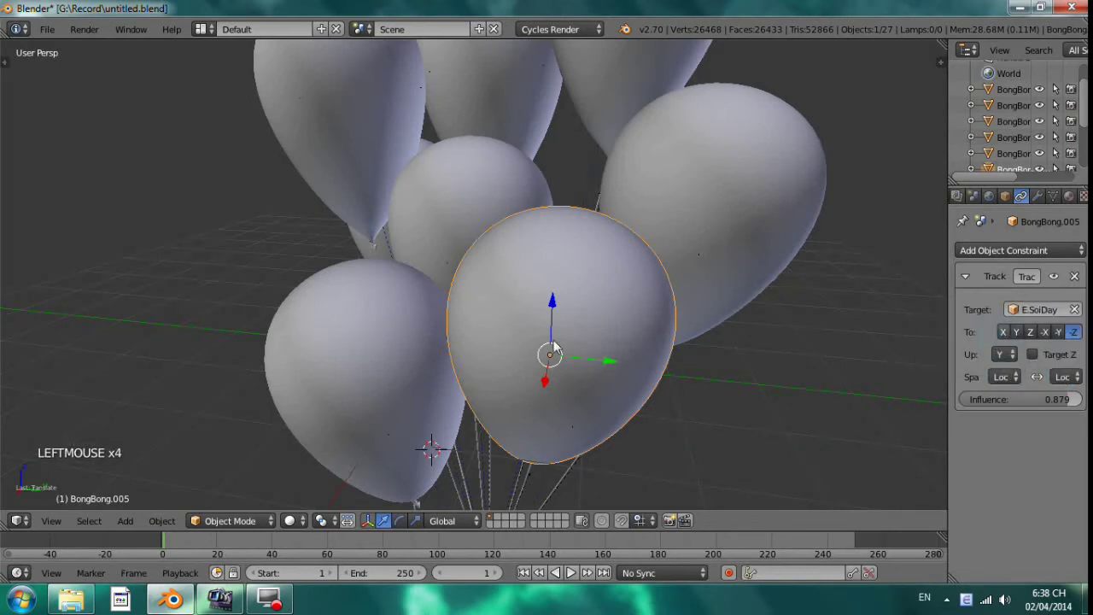
right_click(970, 387)
click(1003, 353)
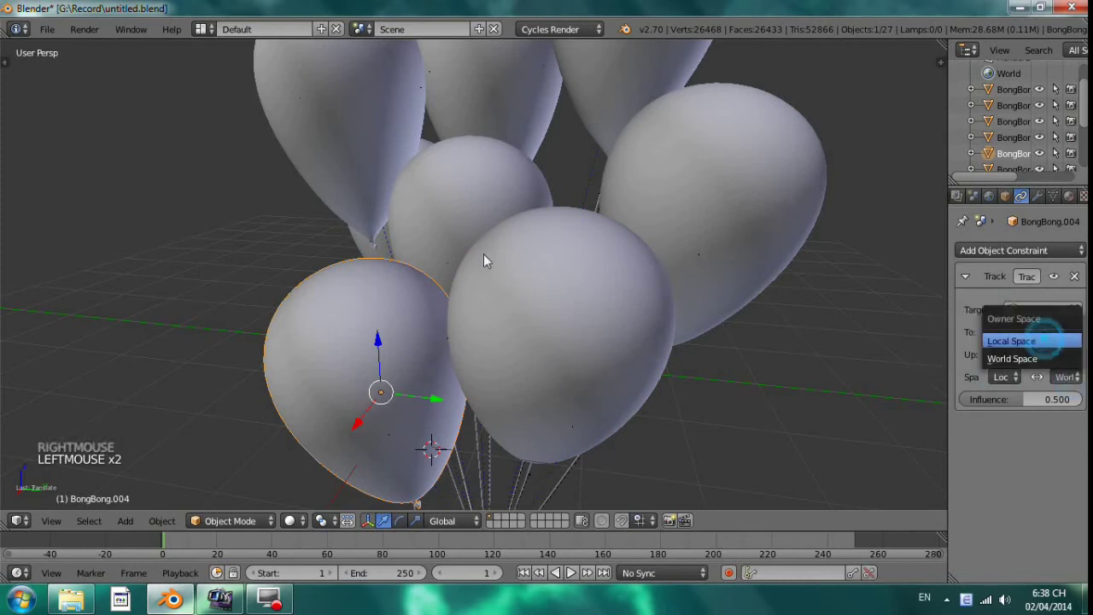
right_click(429, 174)
click(999, 379)
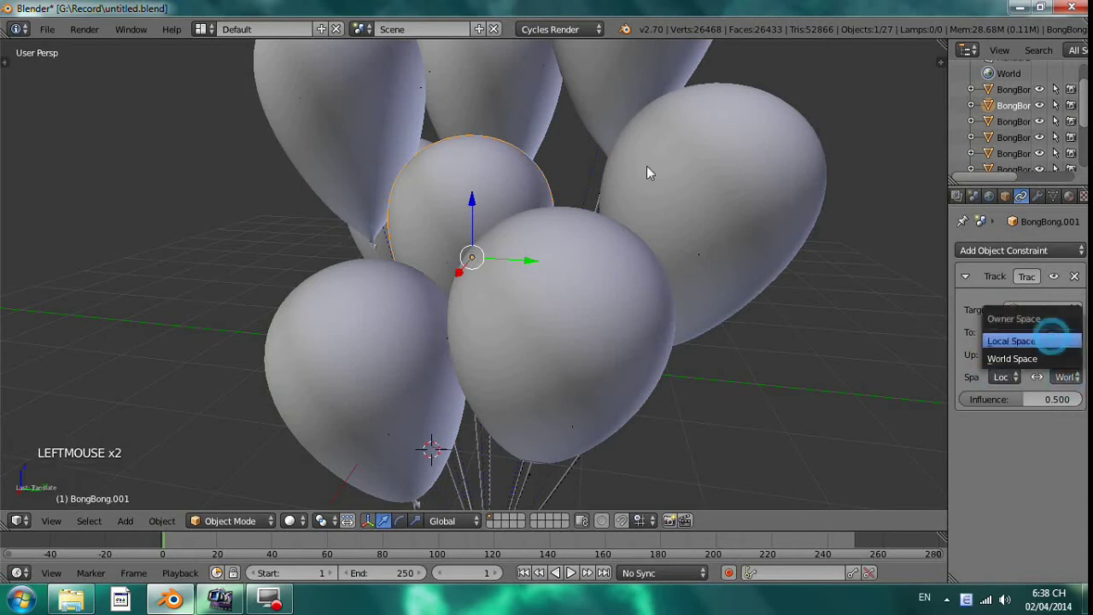
Step: Set Local Space tracking on the remaining balloons, including the upper-left and hidden rear one
right_click(856, 304)
click(1004, 369)
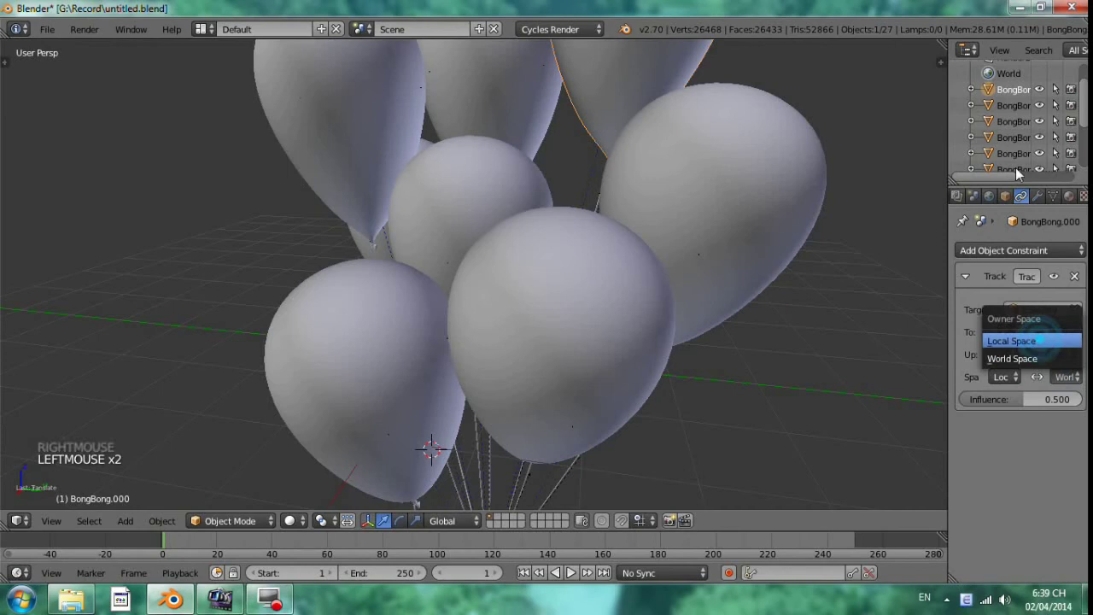
right_click(827, 248)
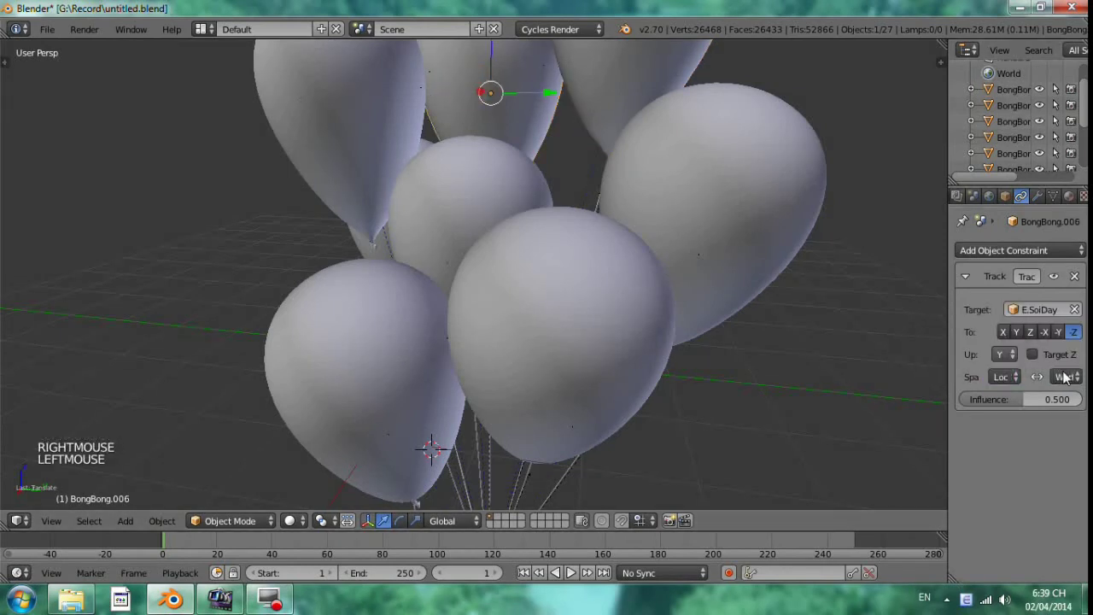
right_click(943, 388)
click(996, 350)
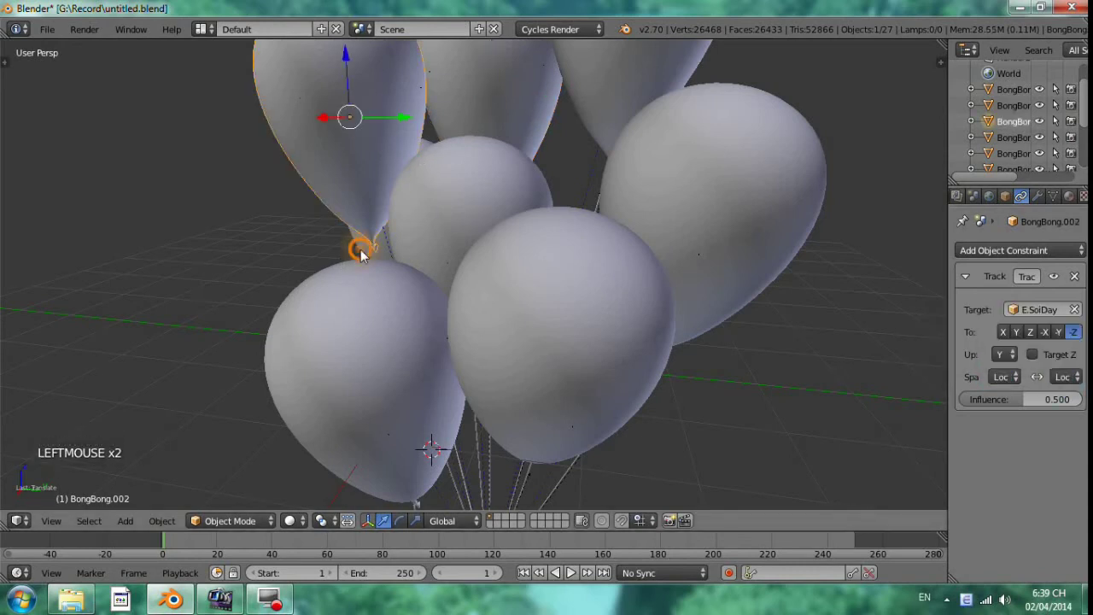
right_click(362, 256)
click(1009, 378)
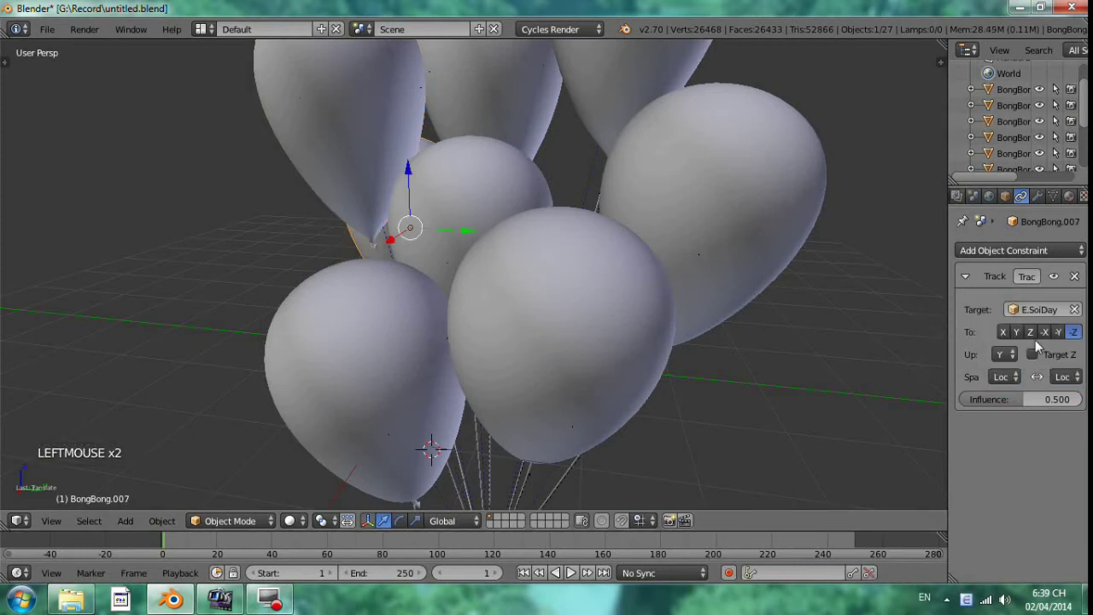
scroll(down, 3)
Step: Switch to Right Ortho view and select the Plane object from the Outliner
middle_click(570, 227)
key(KP_3)
scroll(down, 3)
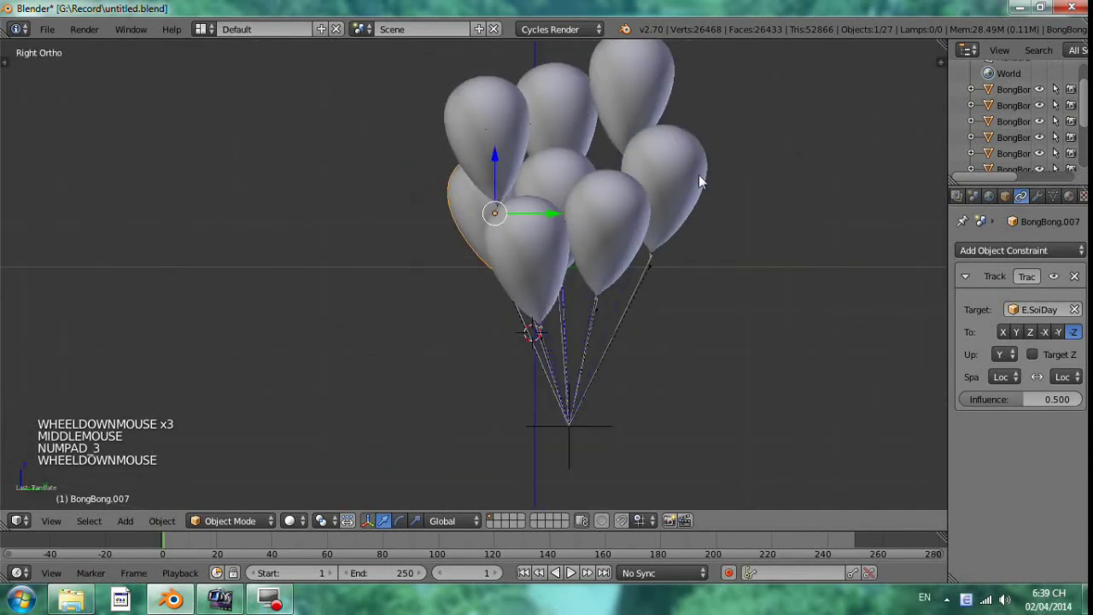
scroll(up, 3)
scroll(down, 3)
scroll(down, 3)
click(1041, 159)
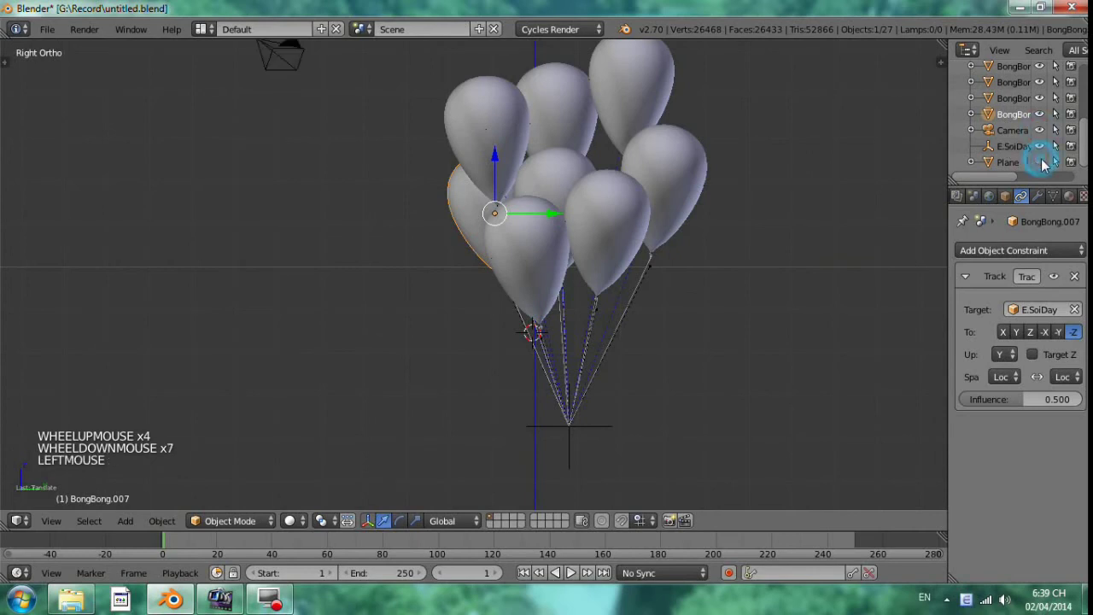
scroll(down, 3)
right_click(742, 175)
middle_click(743, 191)
key(KP_3)
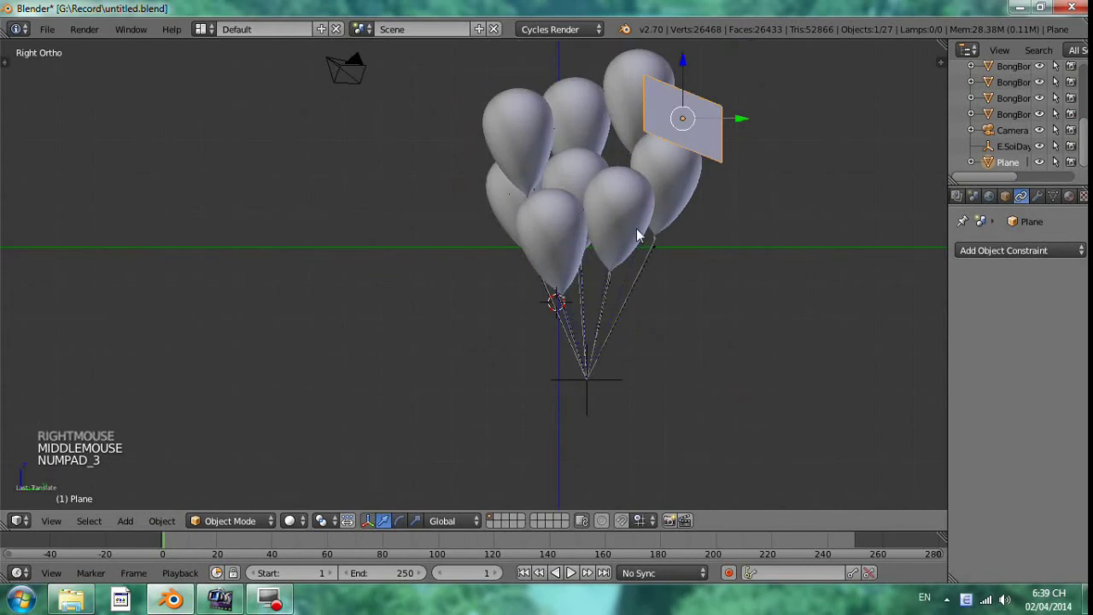
scroll(up, 3)
Step: Select all 27 objects and drag the whole bunch vertically with the blue manipulator arrow
key(a)
key(a)
scroll(down, 3)
key(a)
click(598, 52)
click(584, 148)
click(591, 49)
middle_click(642, 430)
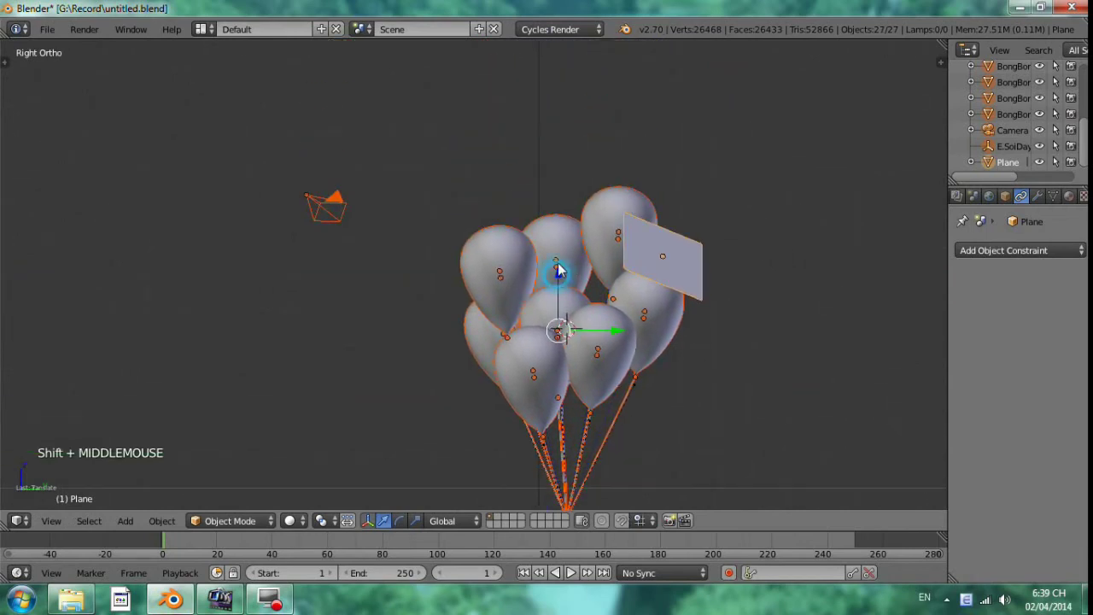
click(562, 220)
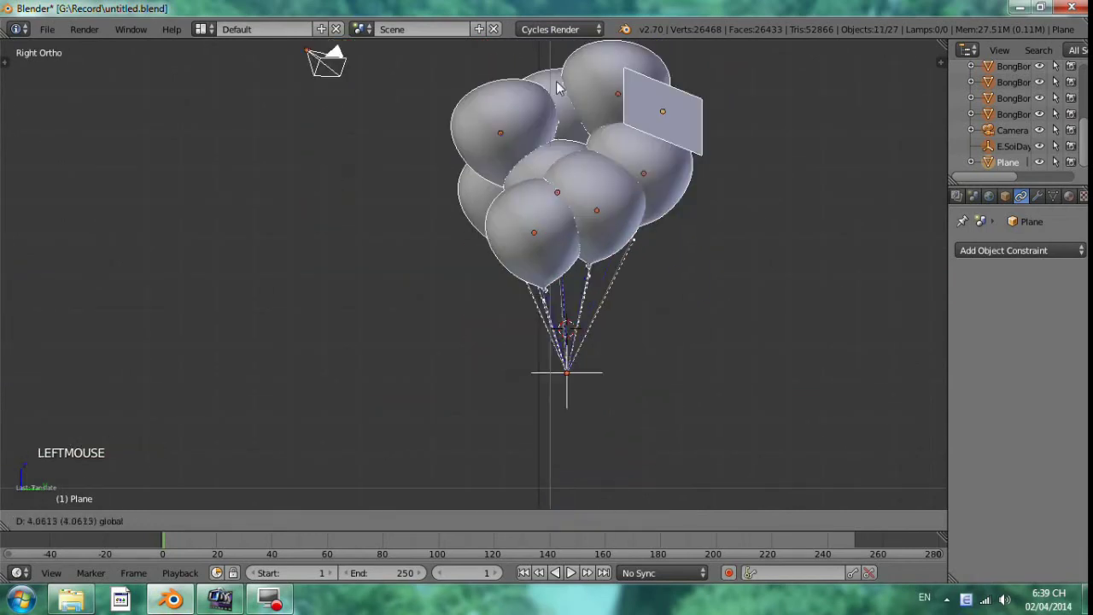
middle_click(662, 236)
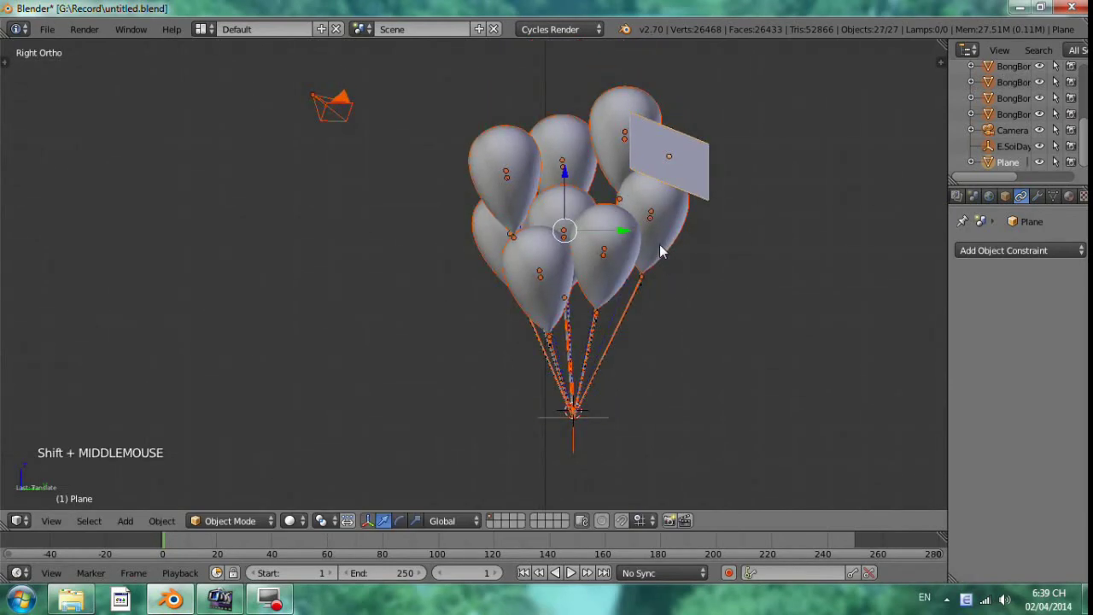
Step: Enter the camera view and move the camera until the balloon bunch fits the frame
click(569, 180)
middle_click(723, 263)
scroll(up, 3)
middle_click(734, 297)
scroll(up, 3)
middle_click(791, 330)
middle_click(767, 357)
key(ctrl+alt+KP_0)
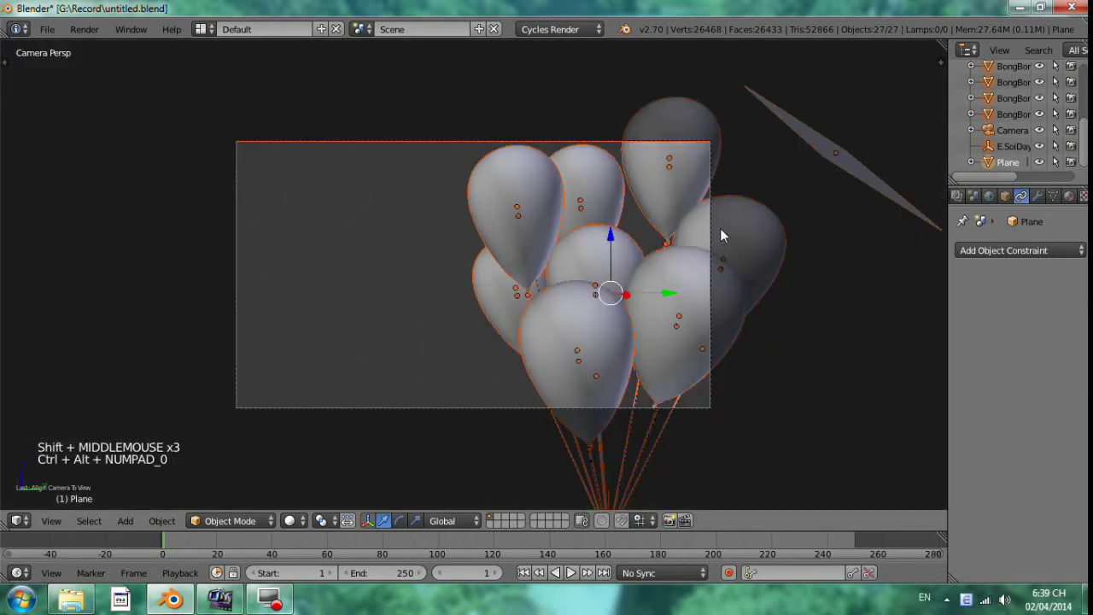
right_click(714, 223)
key(g)
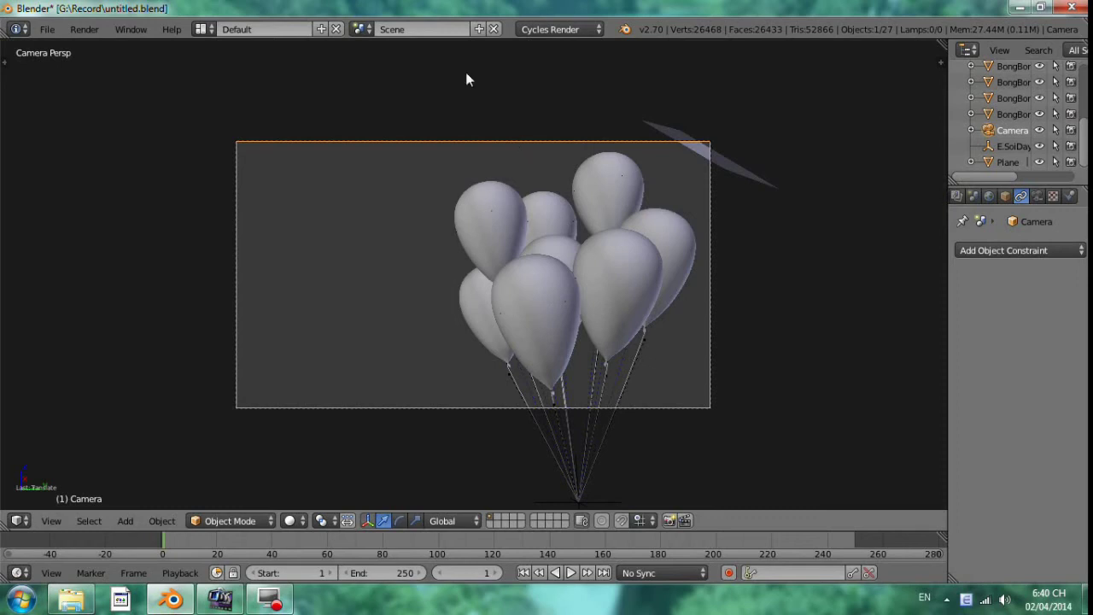
scroll(down, 3)
Step: Select the Plane above the balloons, undo a stray move, and view it from above
right_click(615, 236)
middle_click(628, 260)
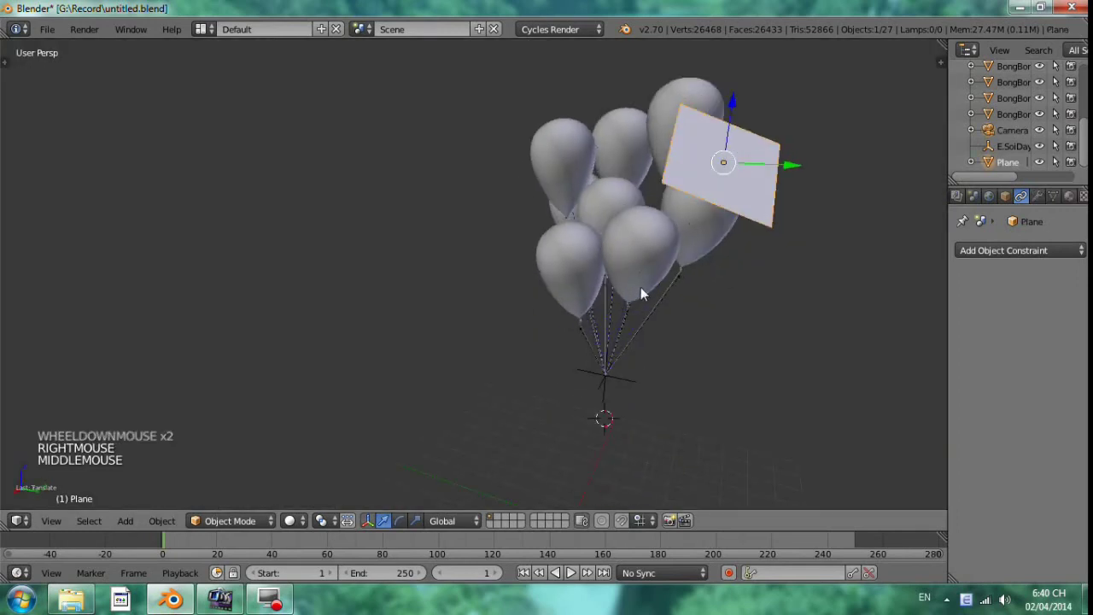
scroll(down, 3)
key(g)
key(ctrl+z)
middle_click(689, 328)
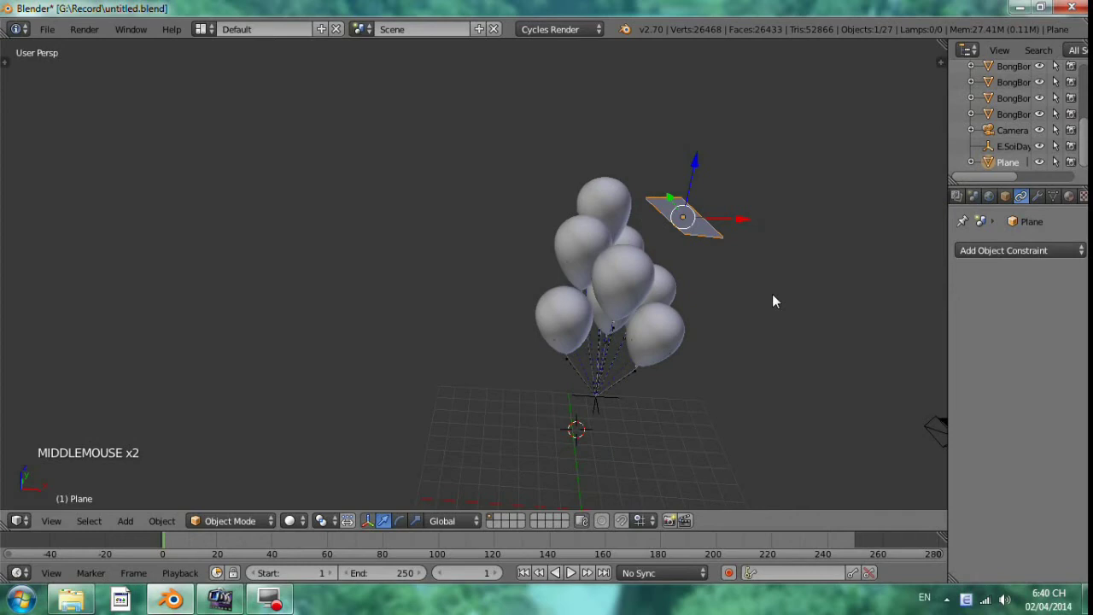
key(KP_7)
Step: From the front view, duplicate the light plane and rotate it into place right of the balloons
key(g)
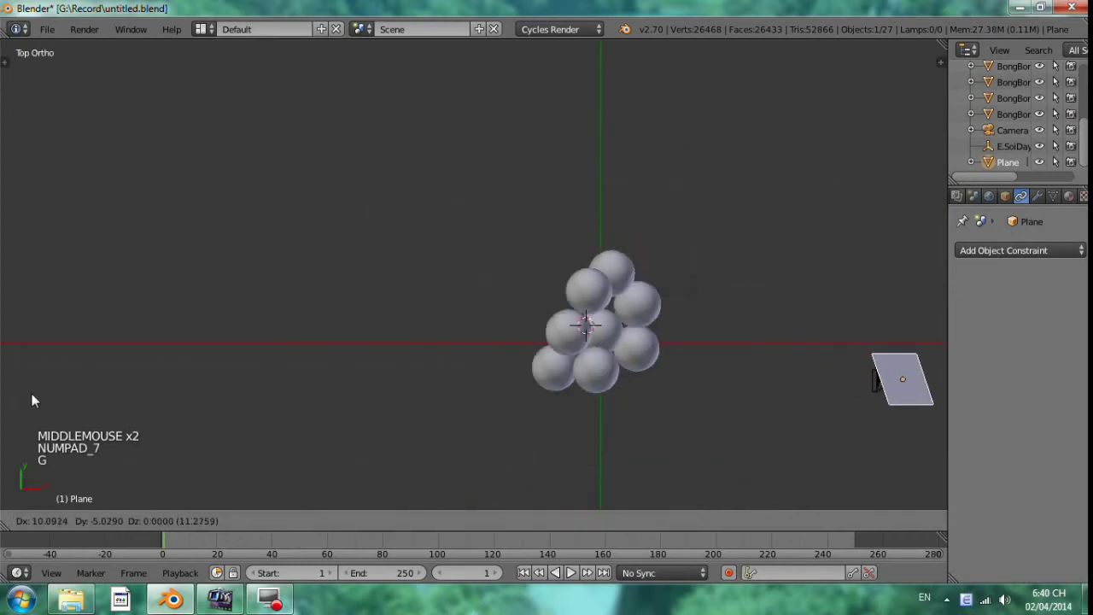
key(KP_3)
key(KP_1)
middle_click(751, 240)
key(g)
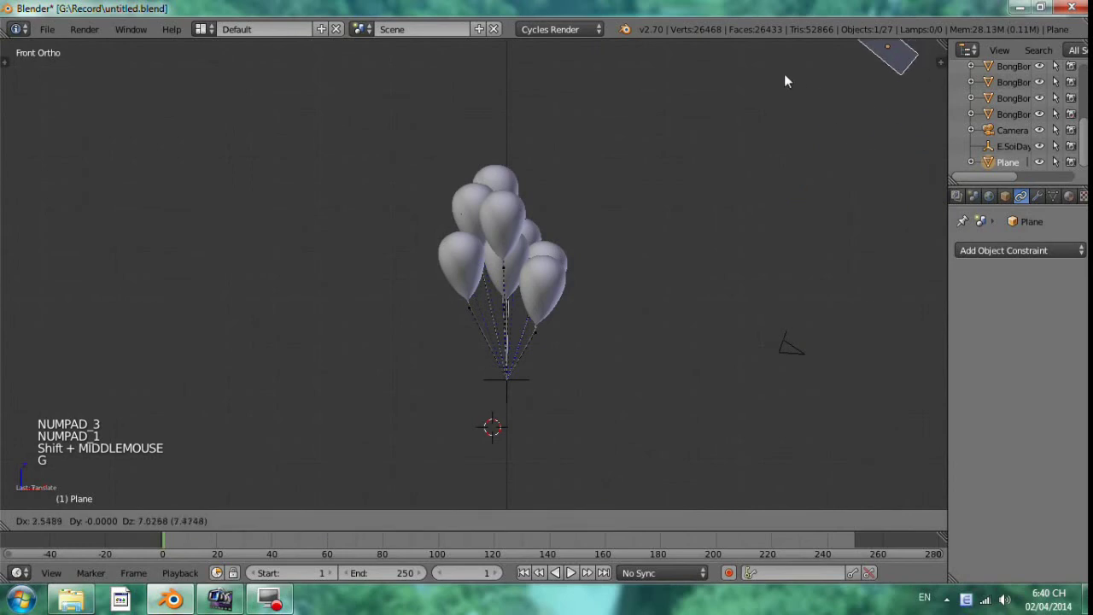
key(shift+d)
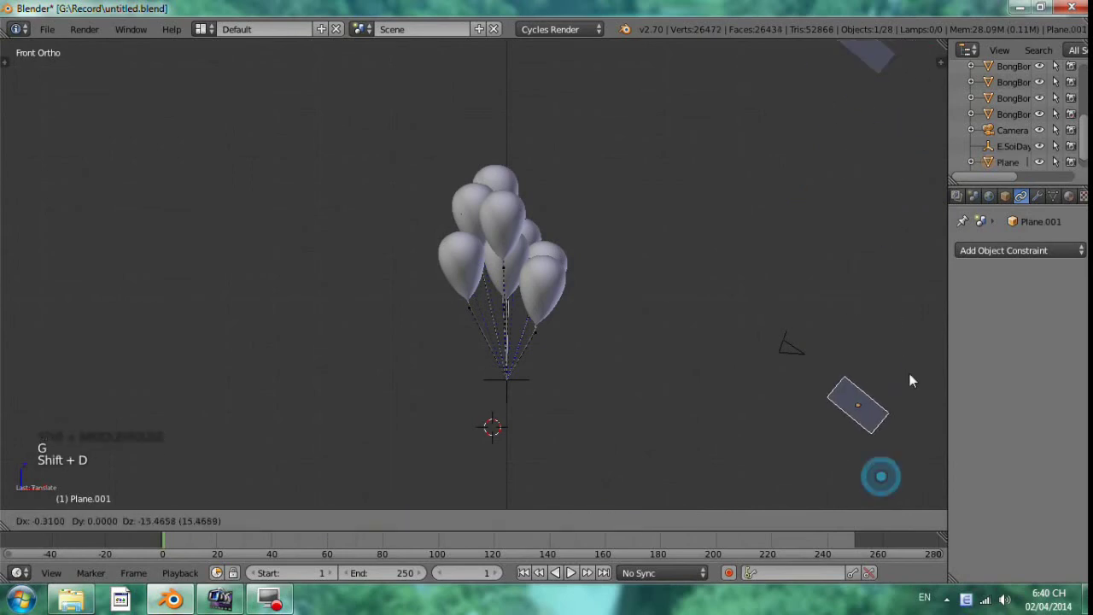
key(r)
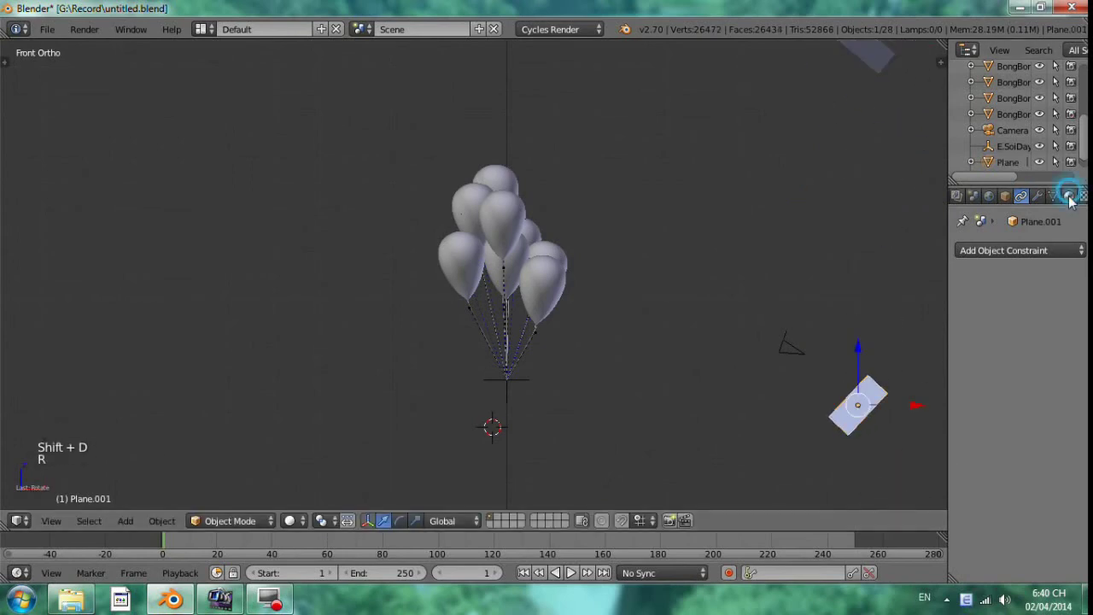
Step: Check the copied plane's Emission material (pale yellow, strength 15) and save the file
click(1017, 301)
click(973, 256)
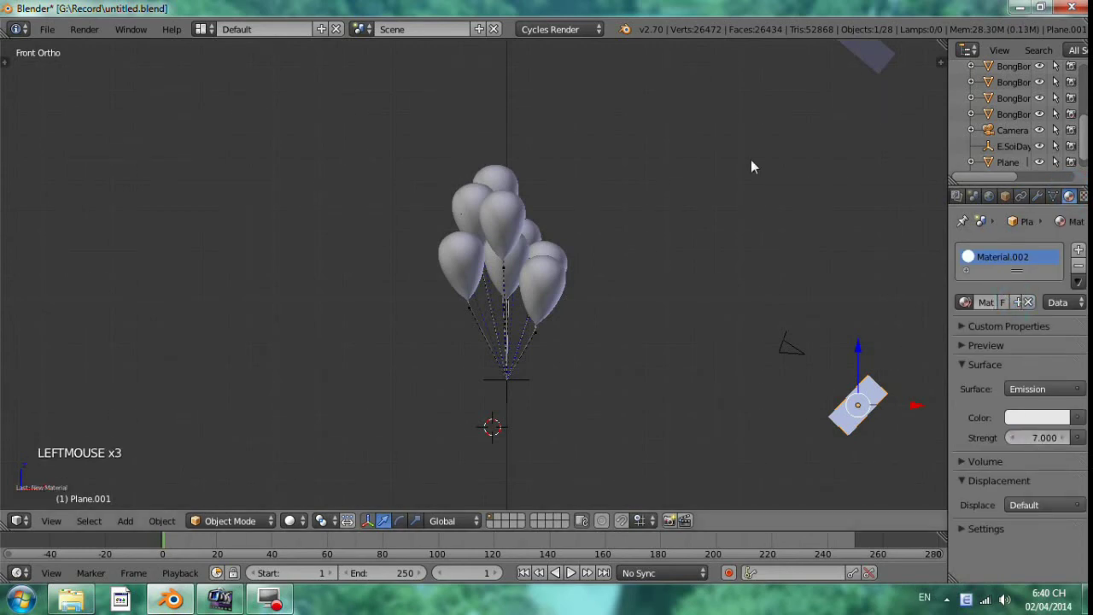
right_click(936, 228)
click(1043, 423)
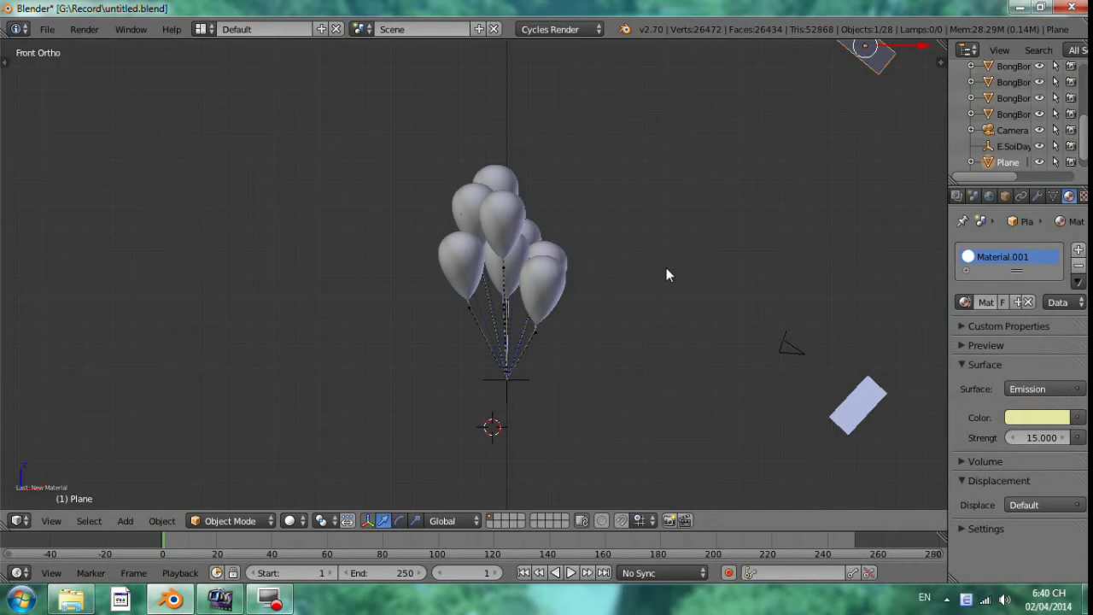
key(ctrl+s)
middle_click(646, 294)
Step: Set the World colour to an Environment Texture loaded with the sky_cloudy HDR from the HDRI folder
key(KP_0)
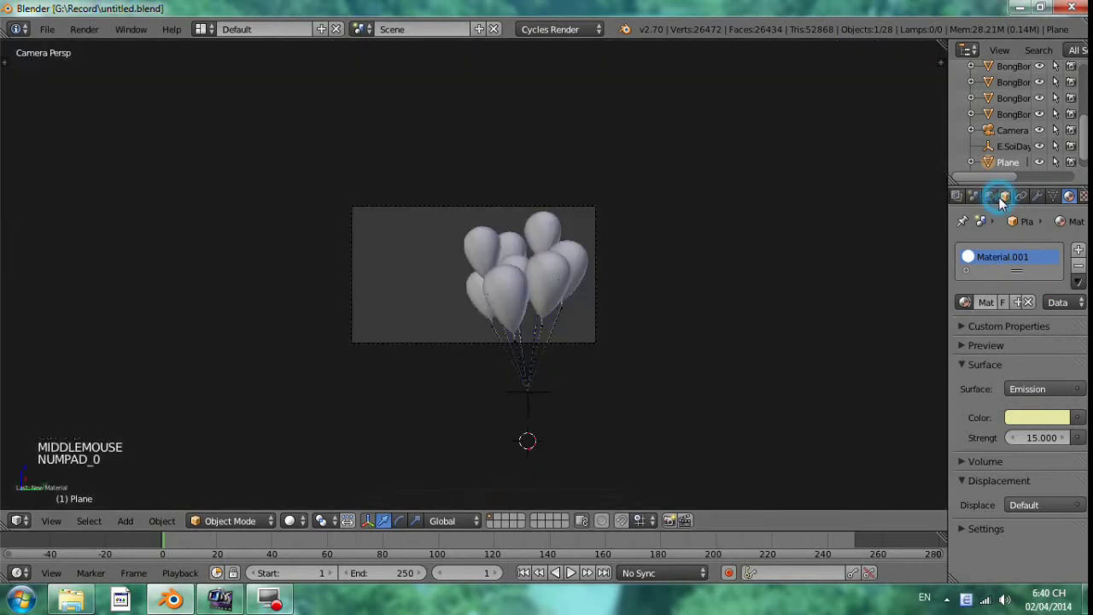
click(999, 204)
click(995, 203)
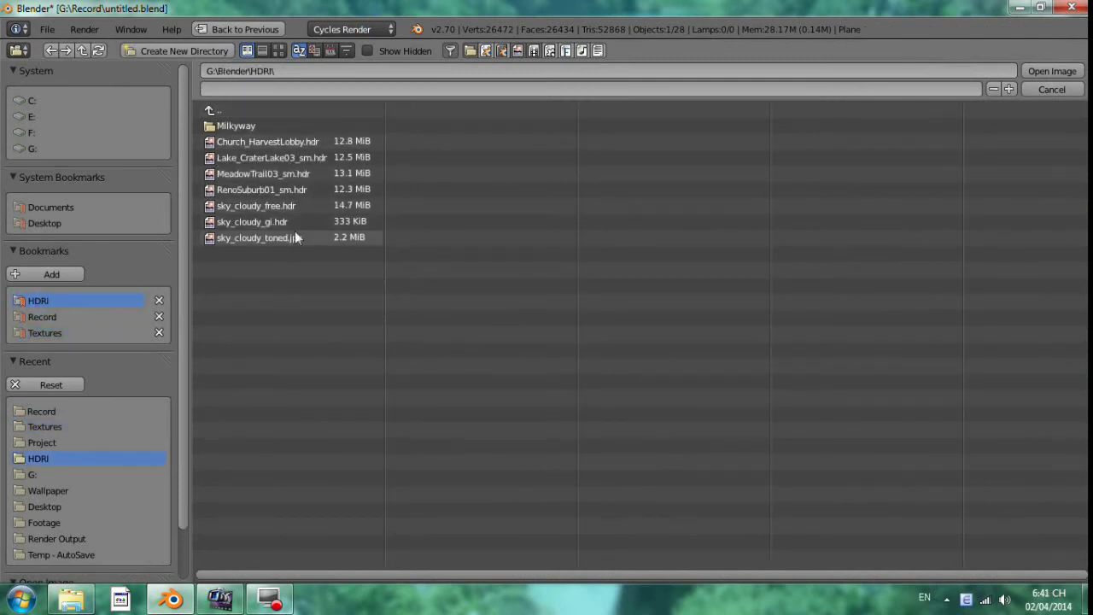
click(309, 216)
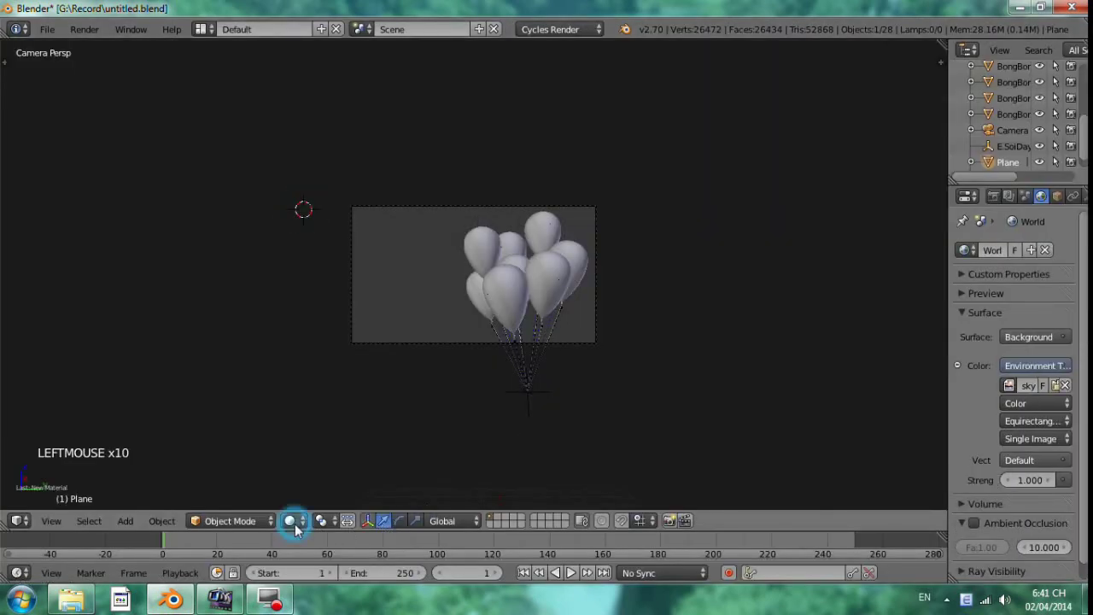
scroll(up, 3)
scroll(up, 3)
key(ctrl+b)
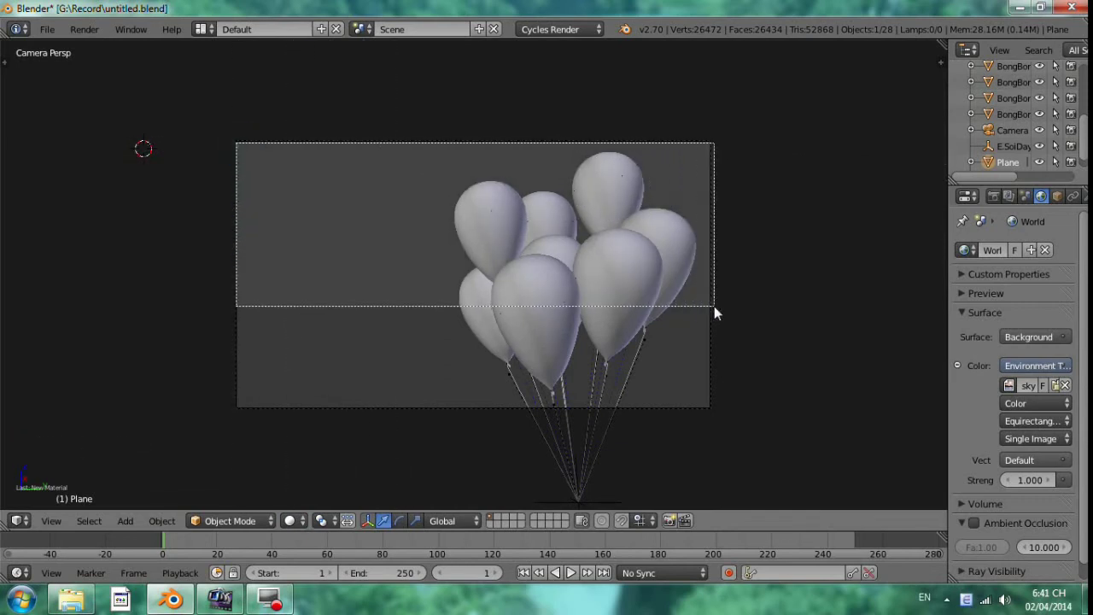
Step: Preview the balloons in Rendered shading against the cloudy sky and clear the render border
click(304, 525)
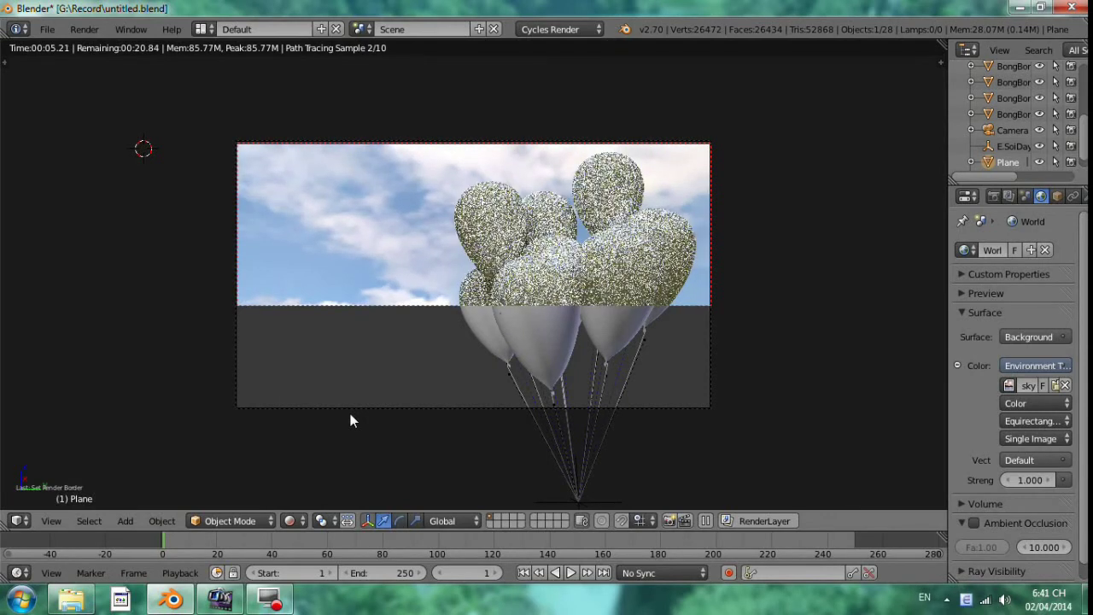
key(ctrl+b)
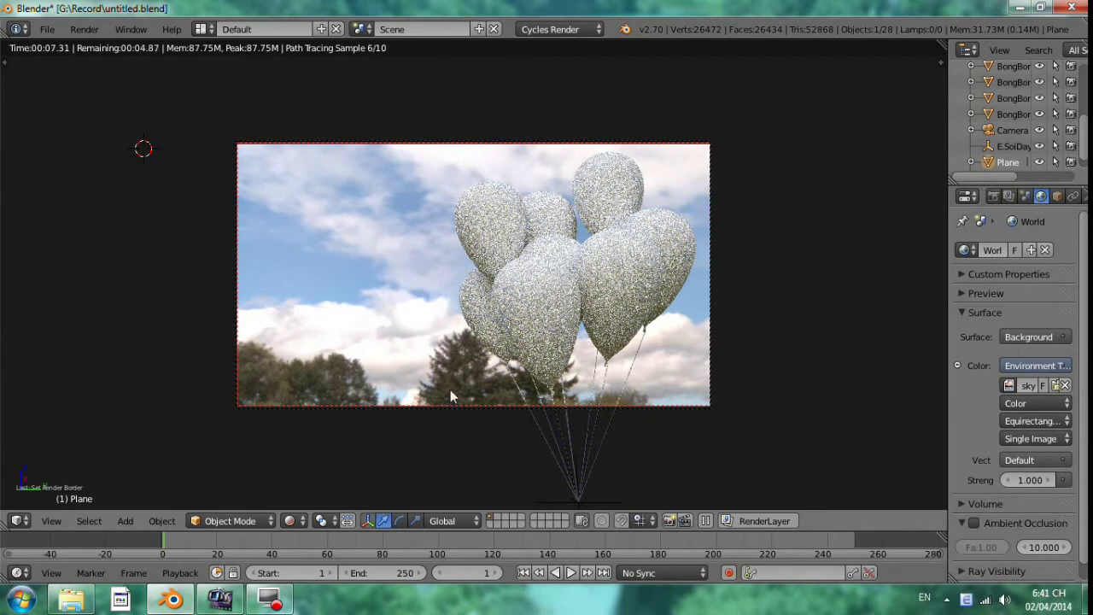
key(ctrl+alt+b)
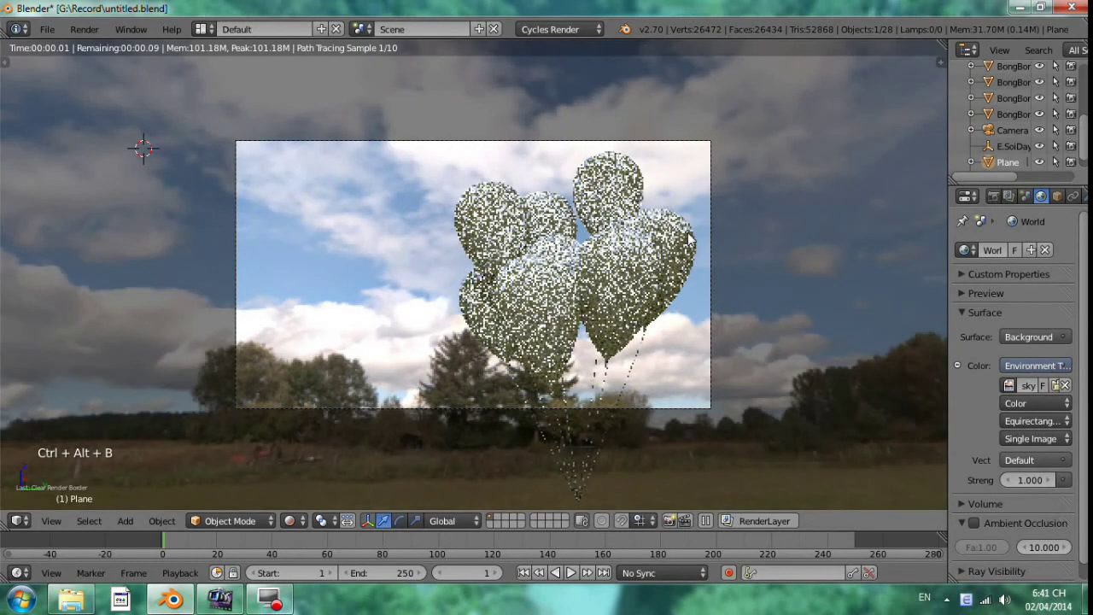
Step: Rotate the camera to aim upward at more sky, then return to Solid shading
right_click(712, 248)
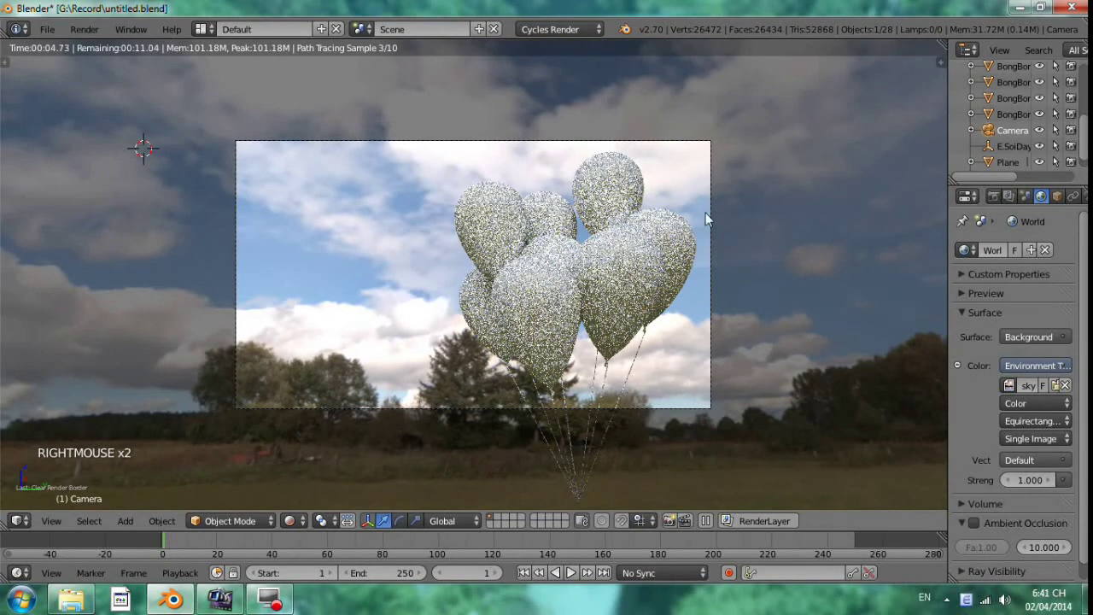
key(r)
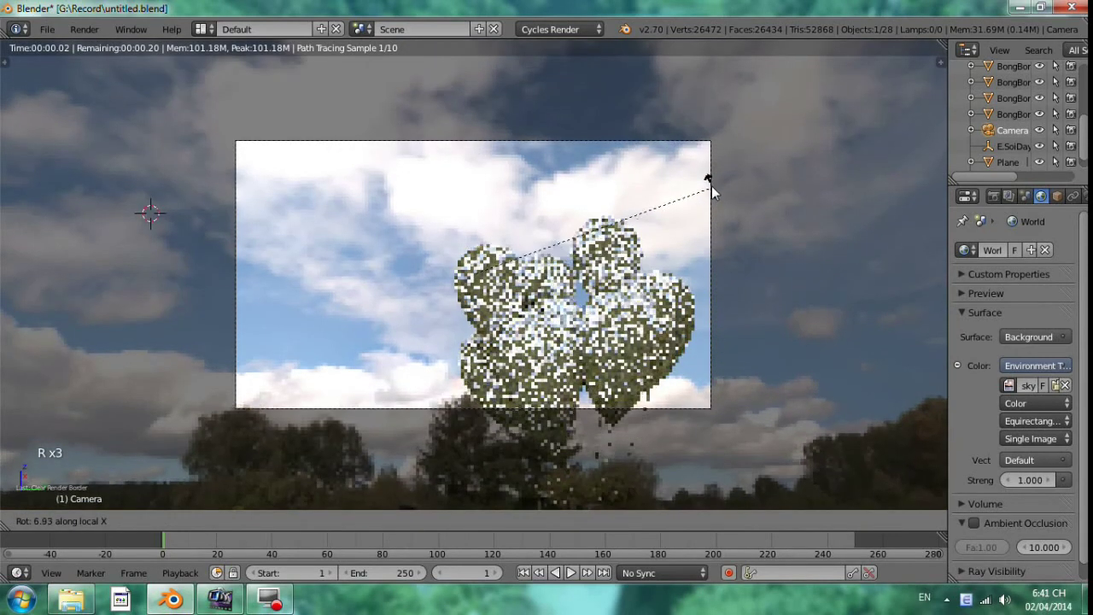
key(Tab)
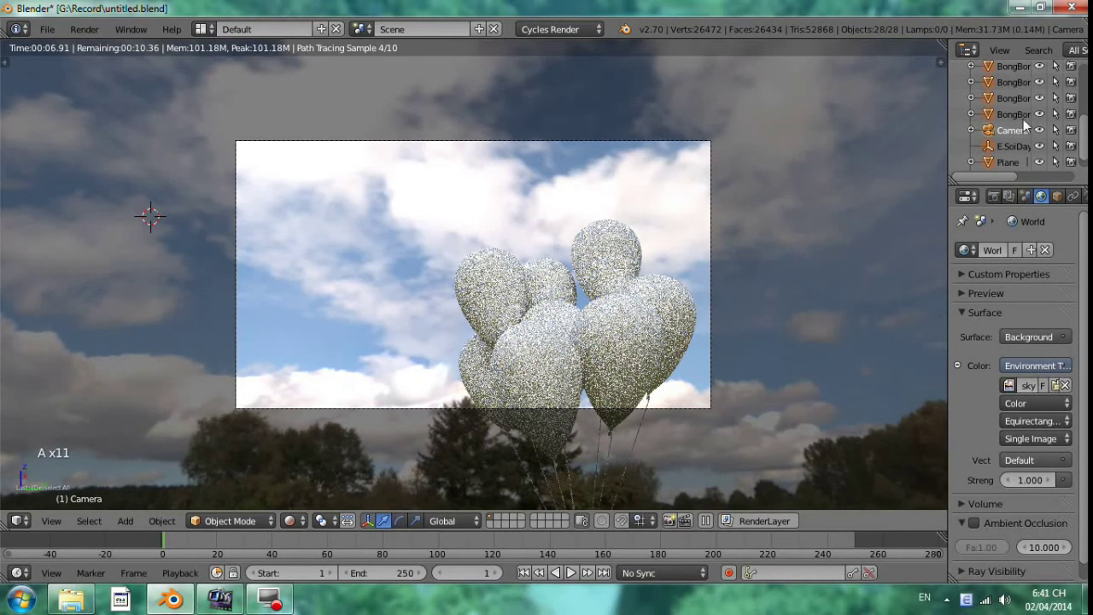
click(299, 532)
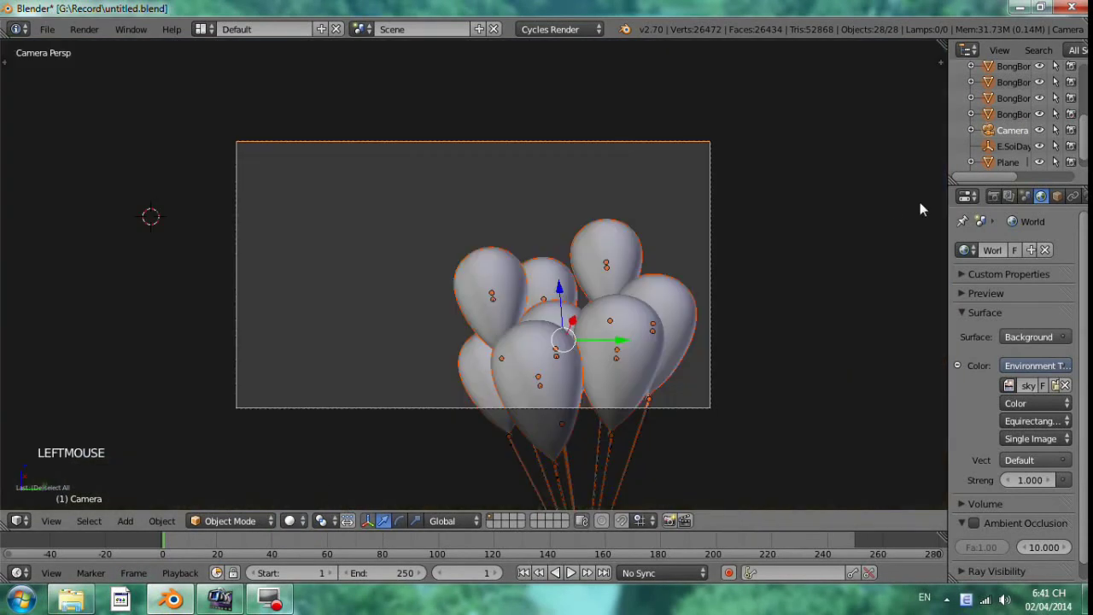
Step: Move the balloon bunch higher along Z, preview the render, and border a small render region on one balloon
click(1008, 144)
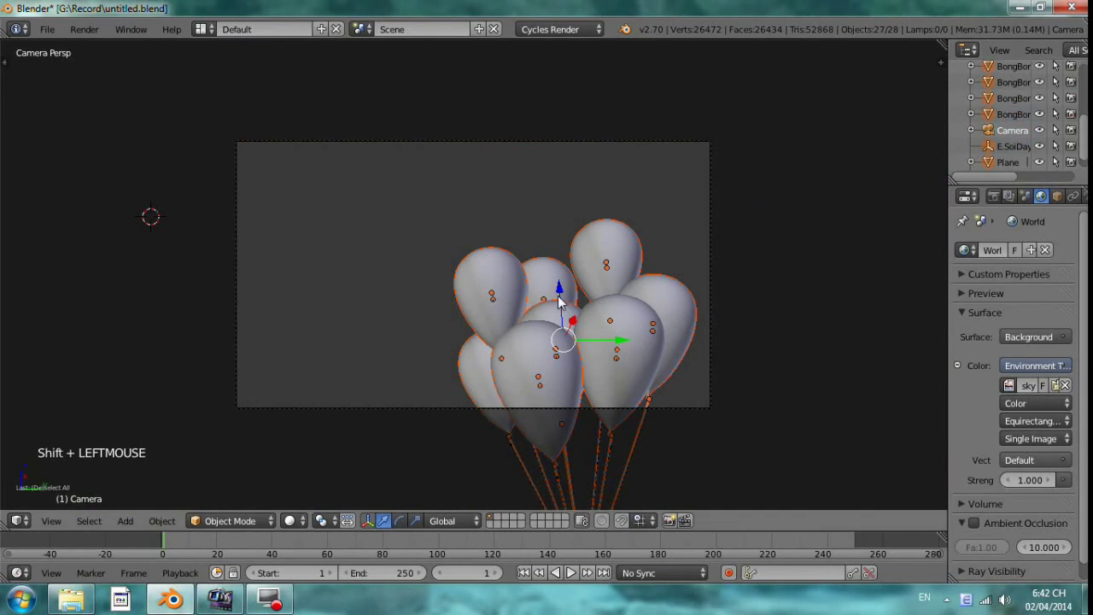
click(562, 282)
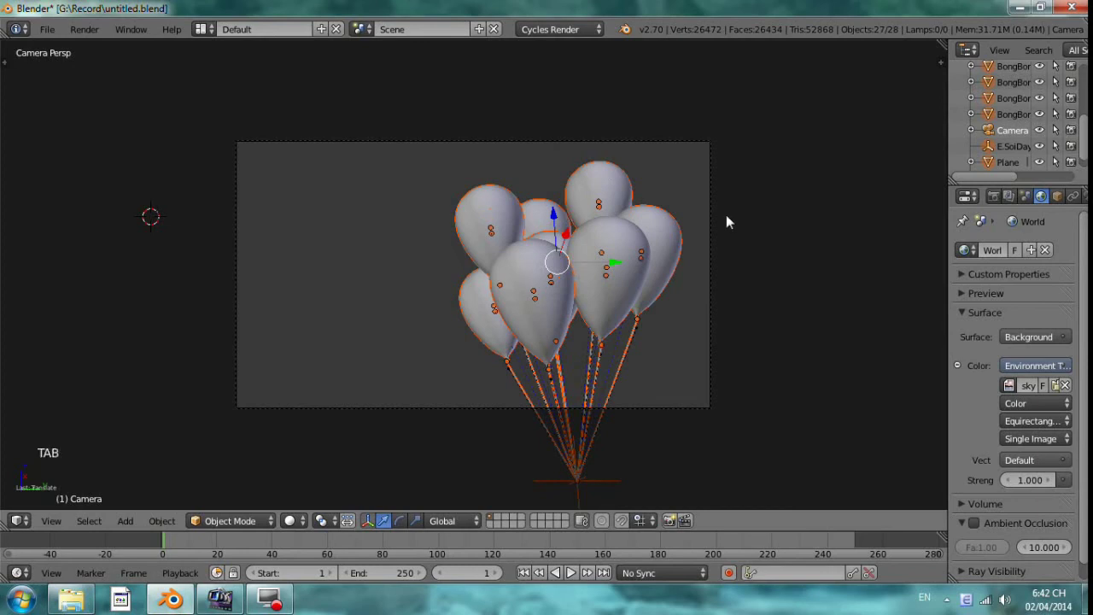
click(296, 523)
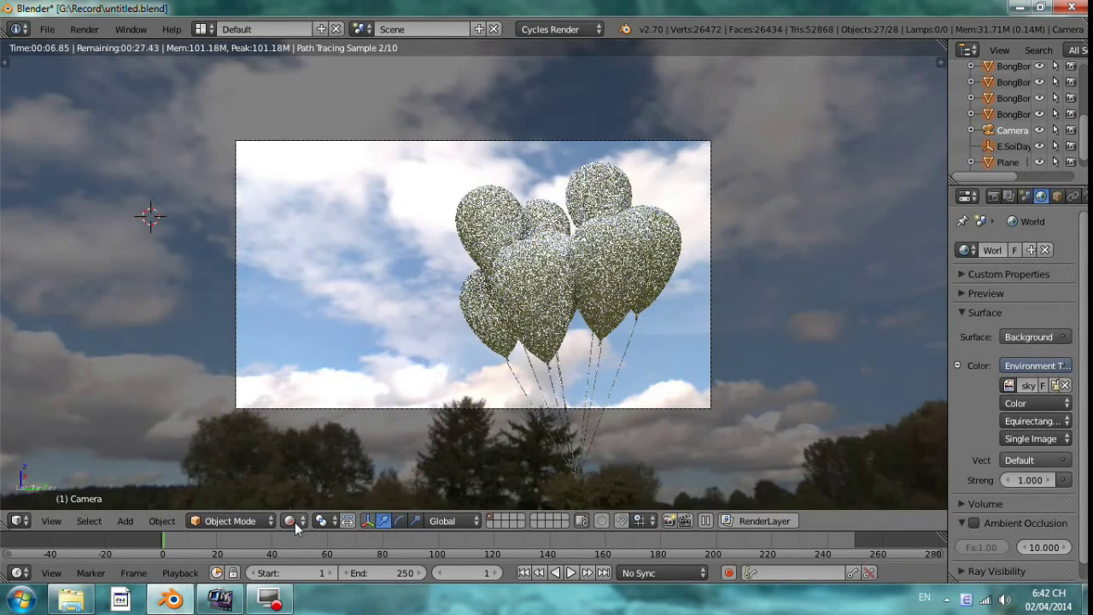
click(572, 228)
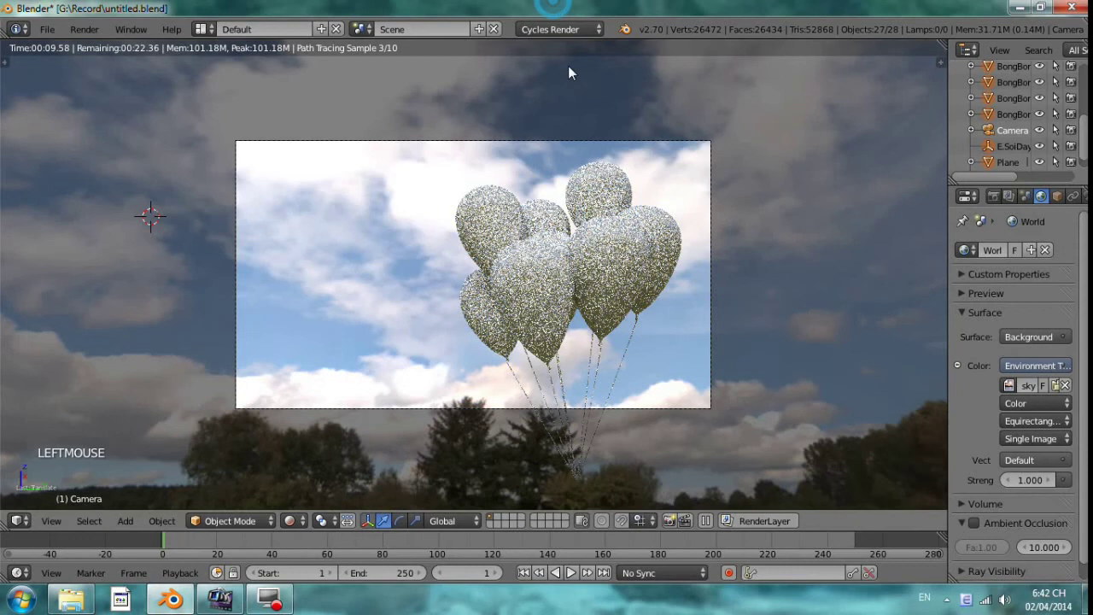
key(ctrl+b)
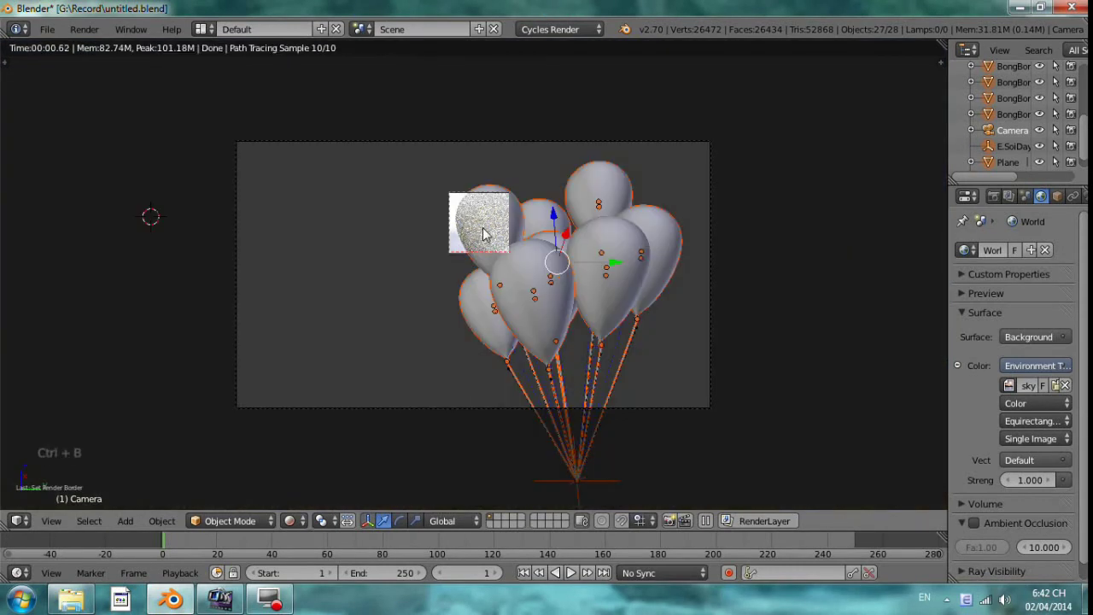
Step: Create a new material on the top-left balloon and rename Material.003 to BongBOngDo Mat
right_click(487, 229)
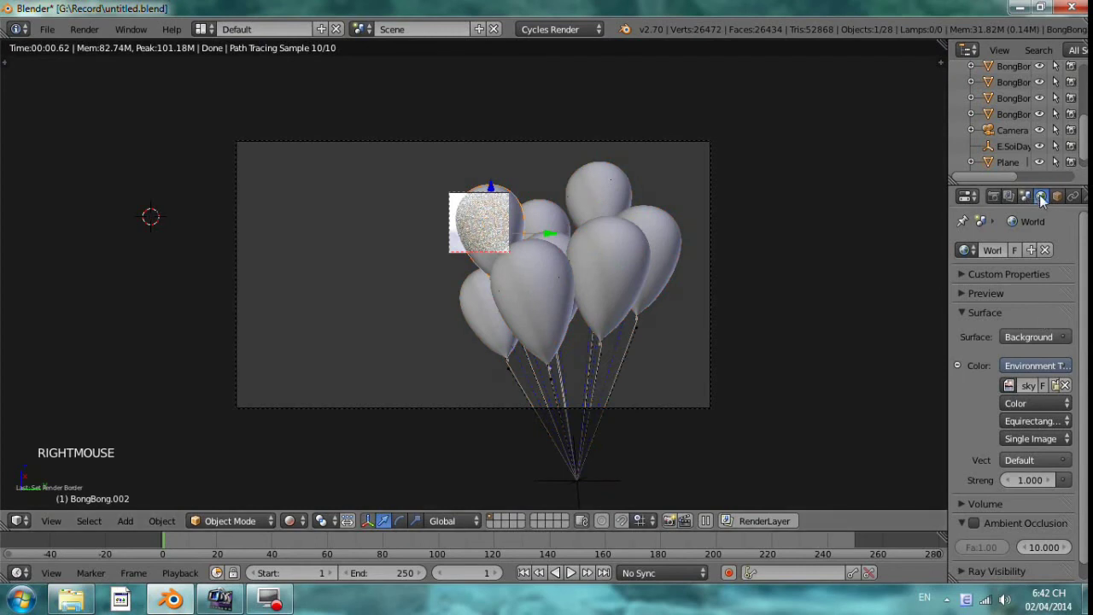
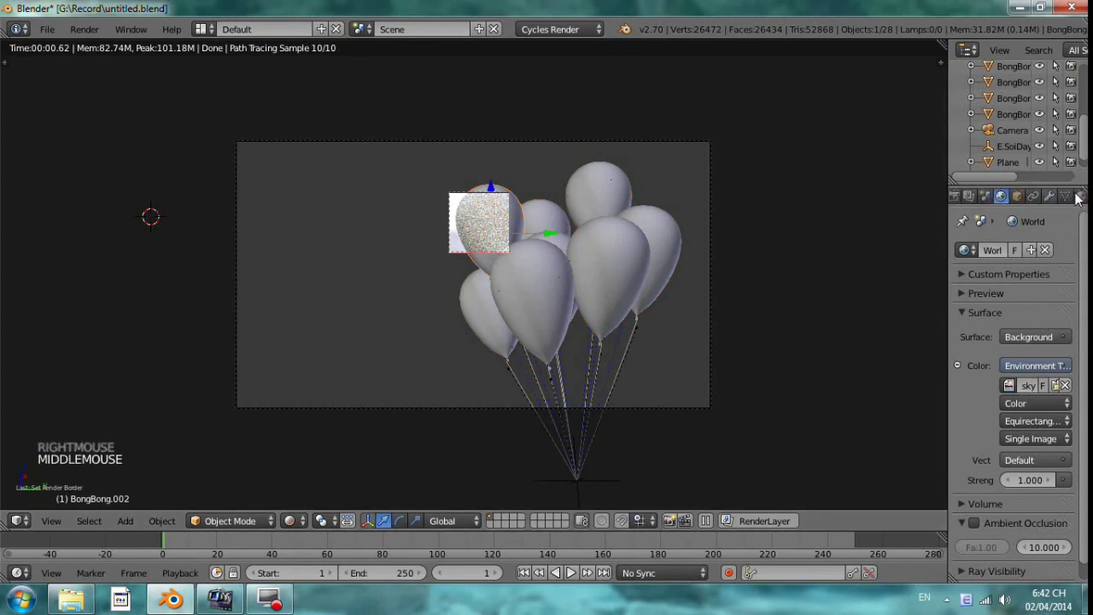
click(1030, 268)
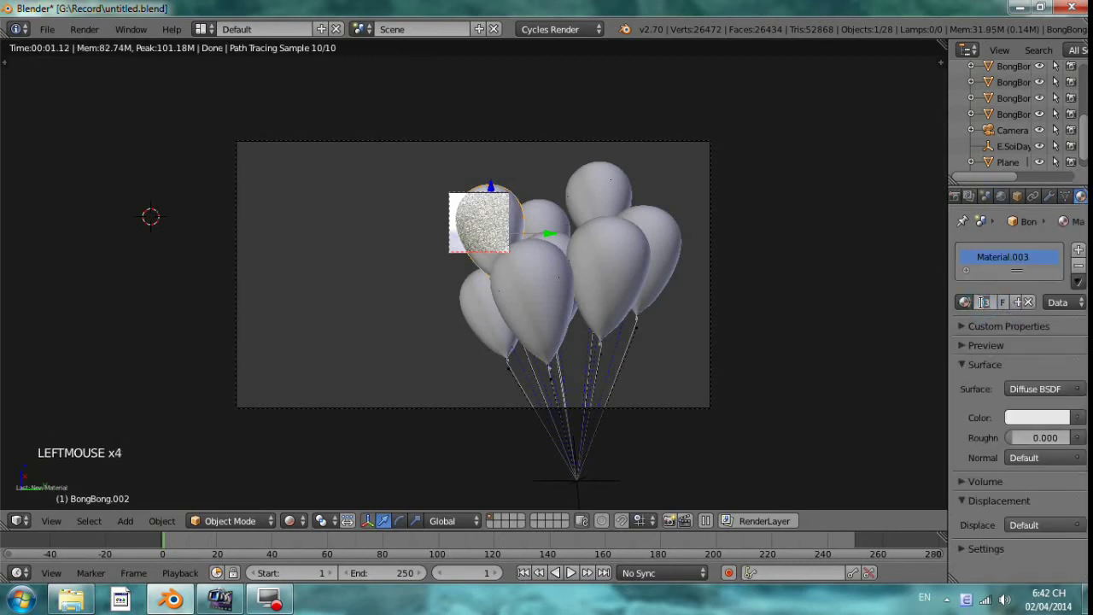
key(BackSpace)
key(BackSpace)
key(BackSpace)
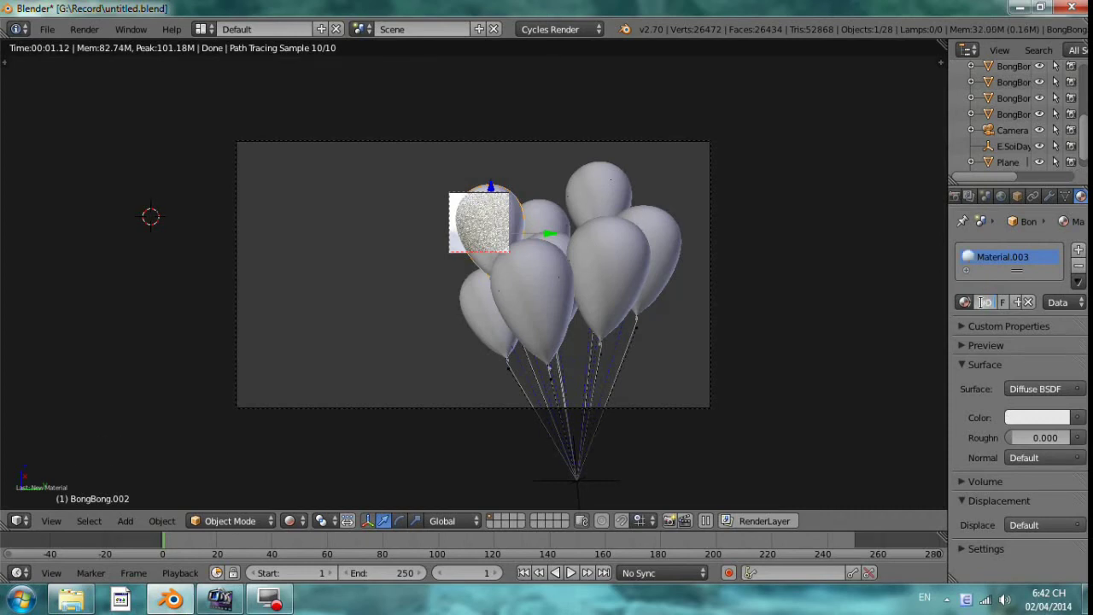
key(BackSpace)
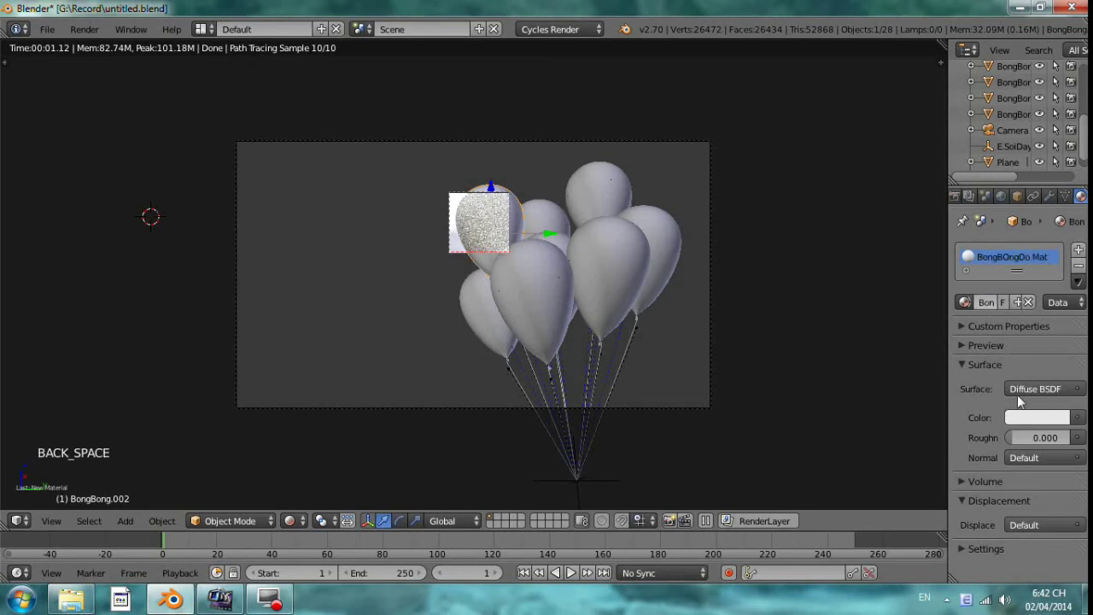
Step: Make the surface a Mix Shader blending a red Diffuse BSDF with a Glossy BSDF
click(1046, 397)
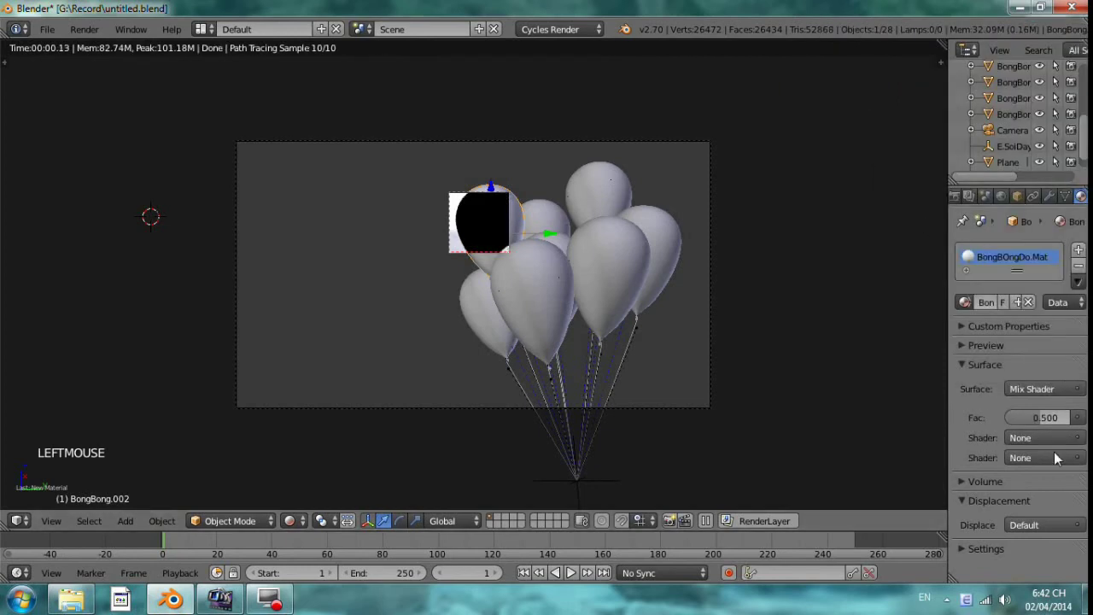
click(1059, 436)
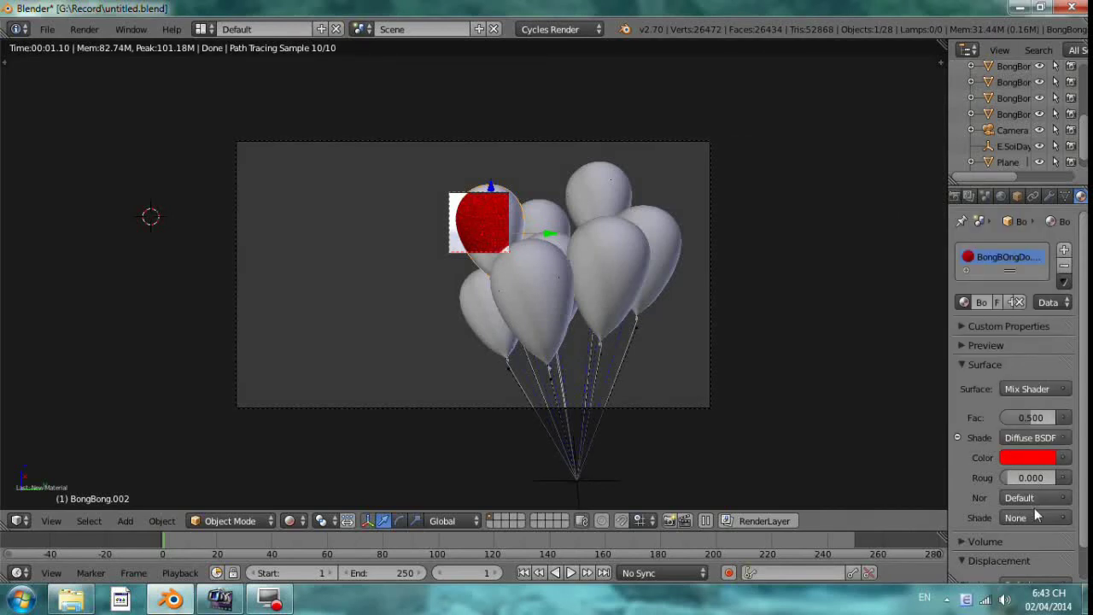
click(1038, 516)
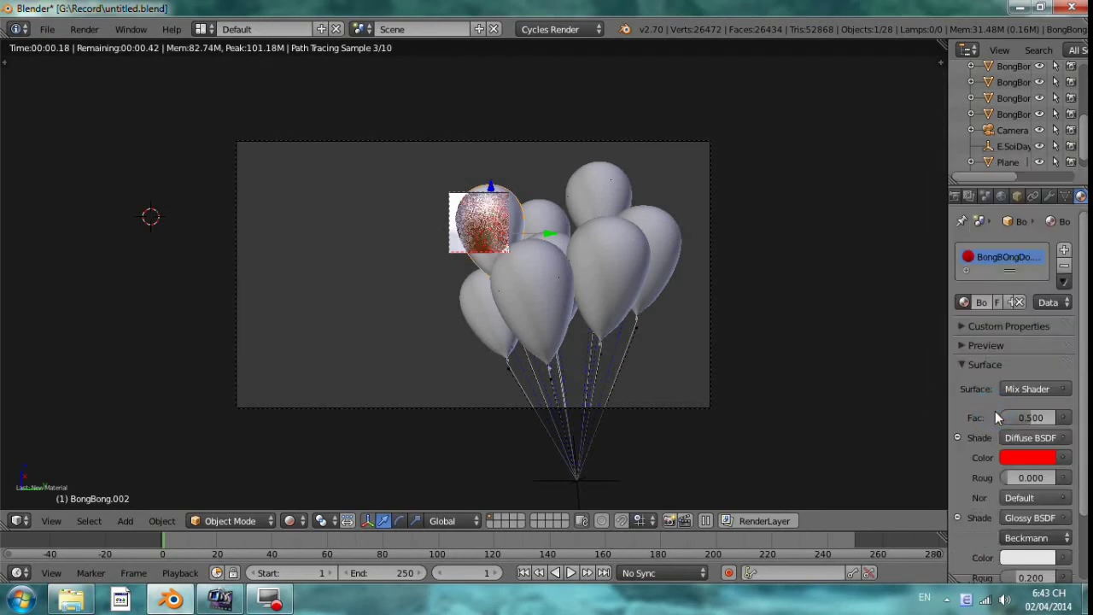
scroll(down, 3)
scroll(down, 3)
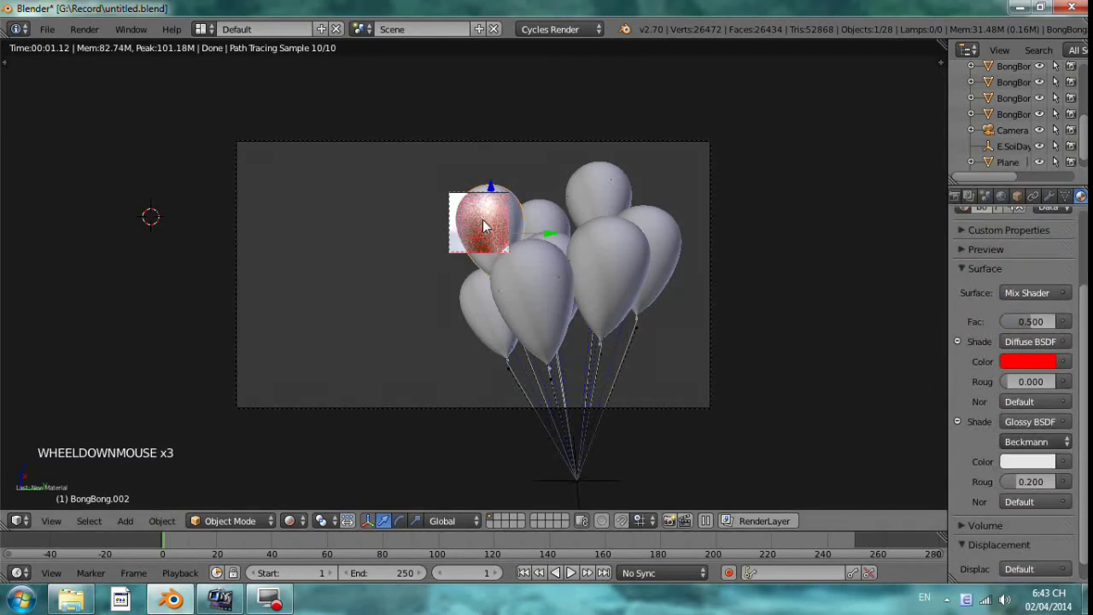
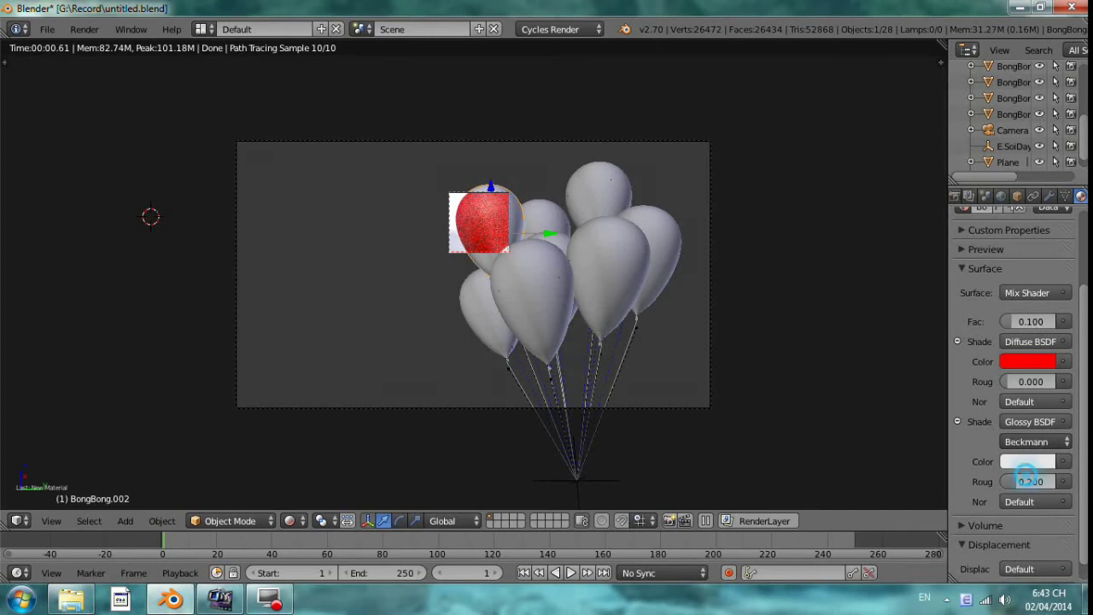
Step: Set the glossy roughness to 0.3 and the mix factor to 0.15
click(1026, 465)
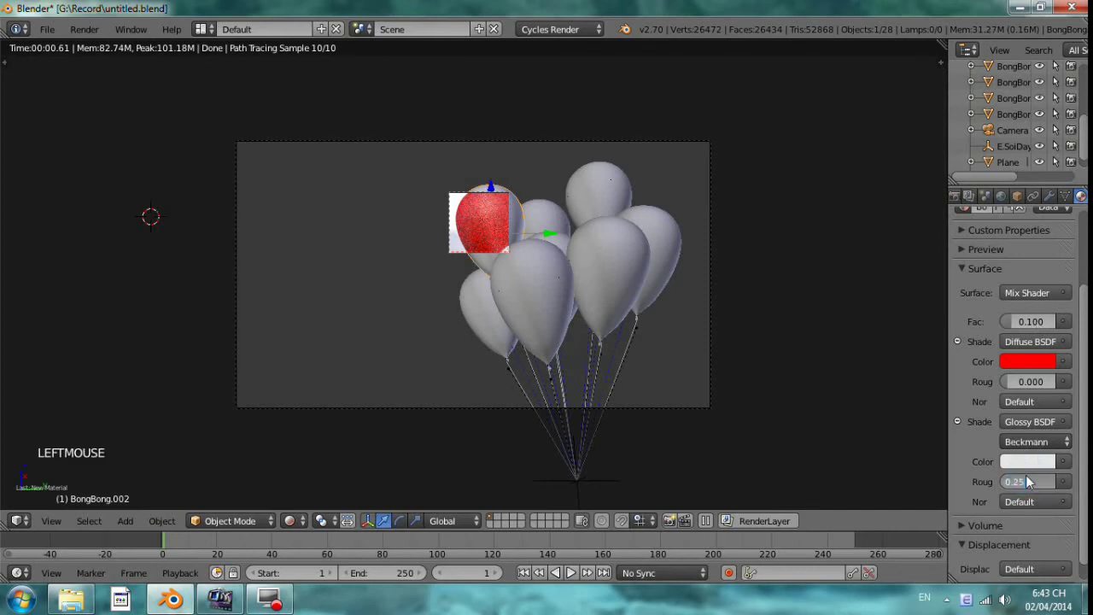
click(1023, 483)
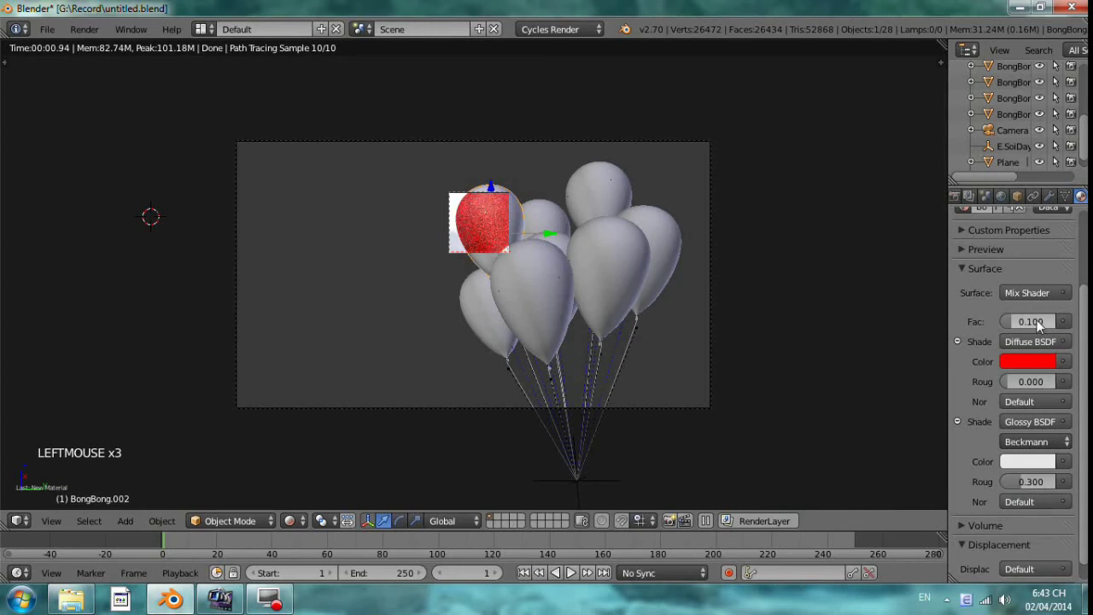
click(1040, 324)
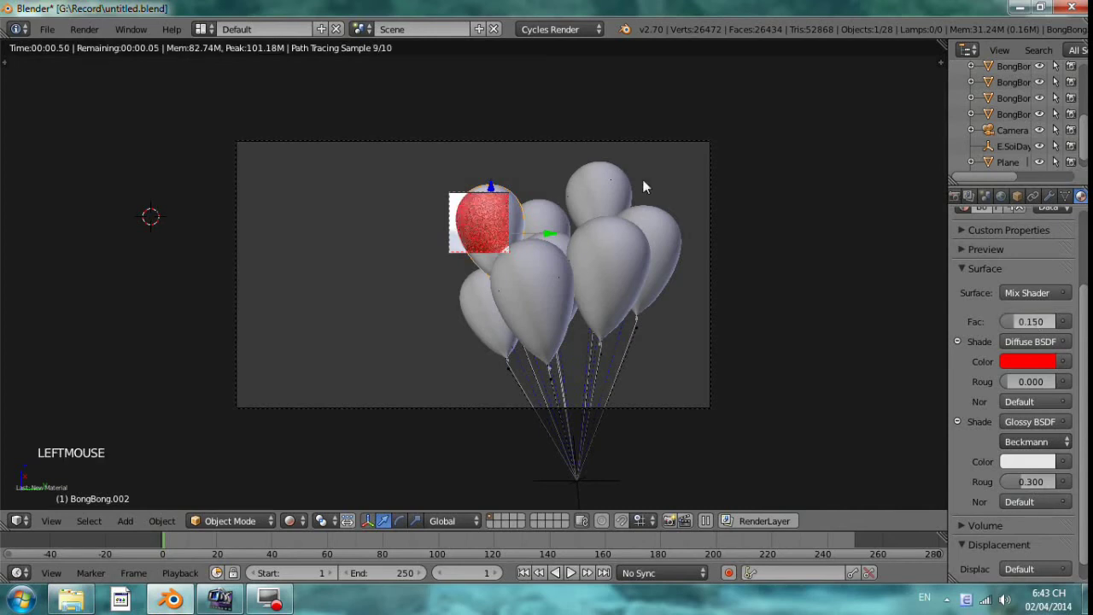
scroll(up, 3)
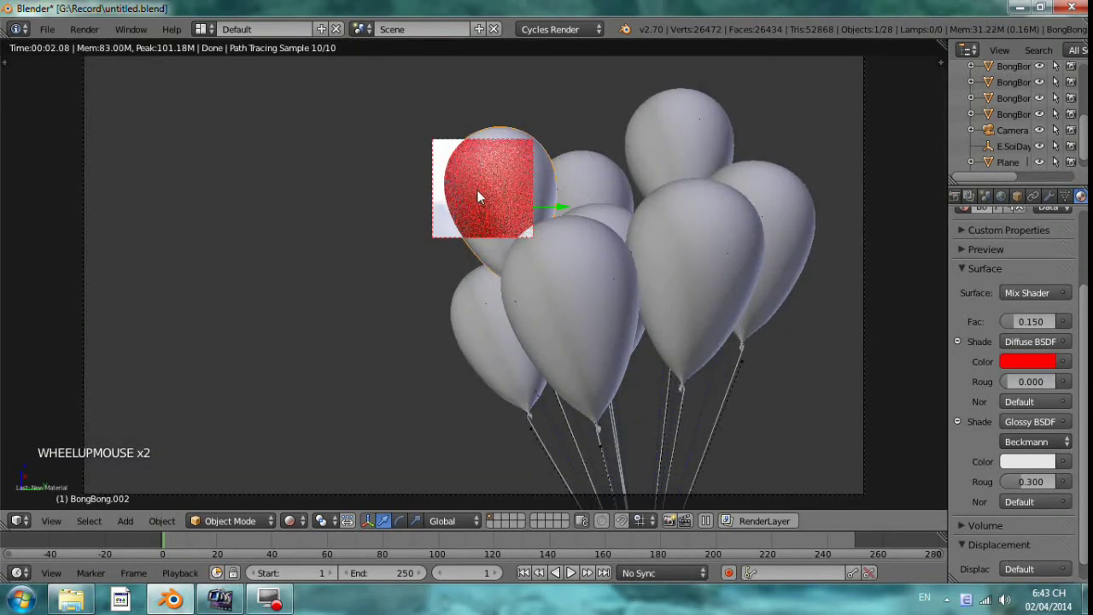
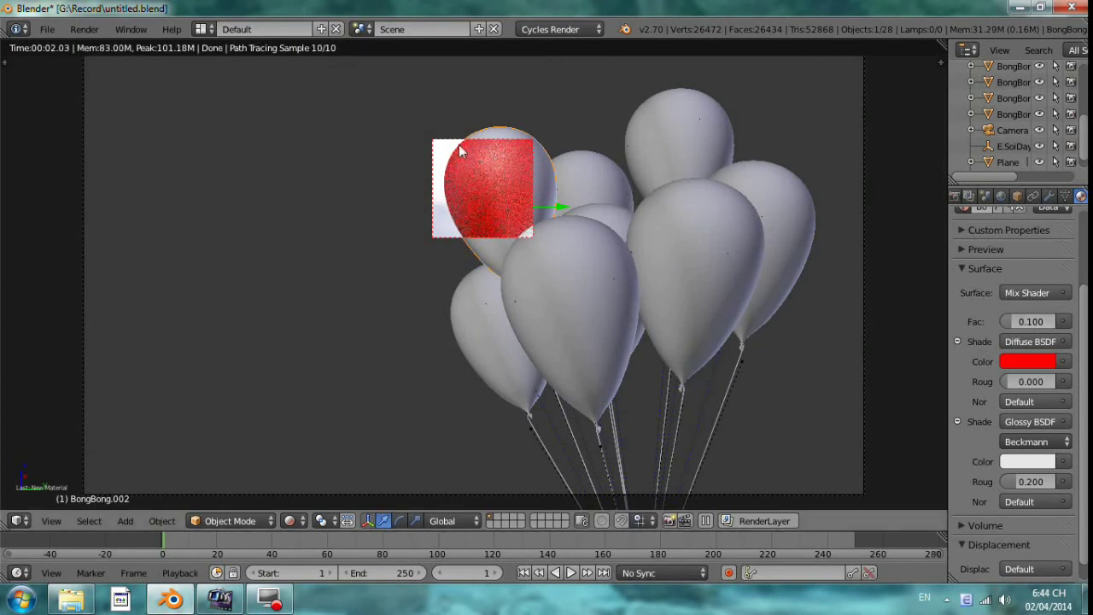
Step: Region-render a larger area of the red balloon at factor 0.1 and roughness 0.2, then return to Solid view
key(ctrl+b)
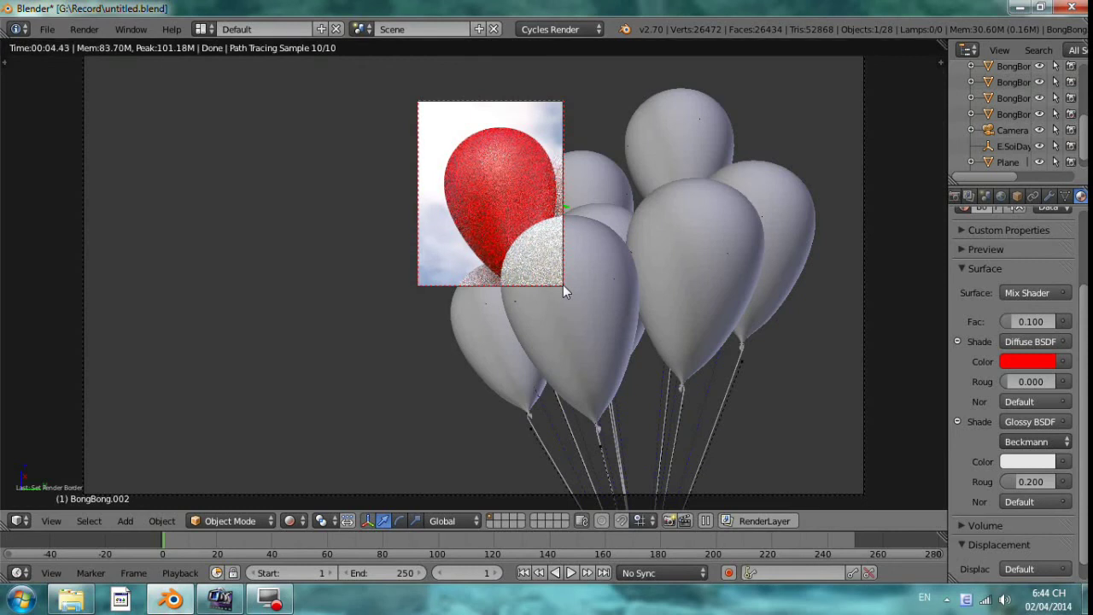
click(478, 257)
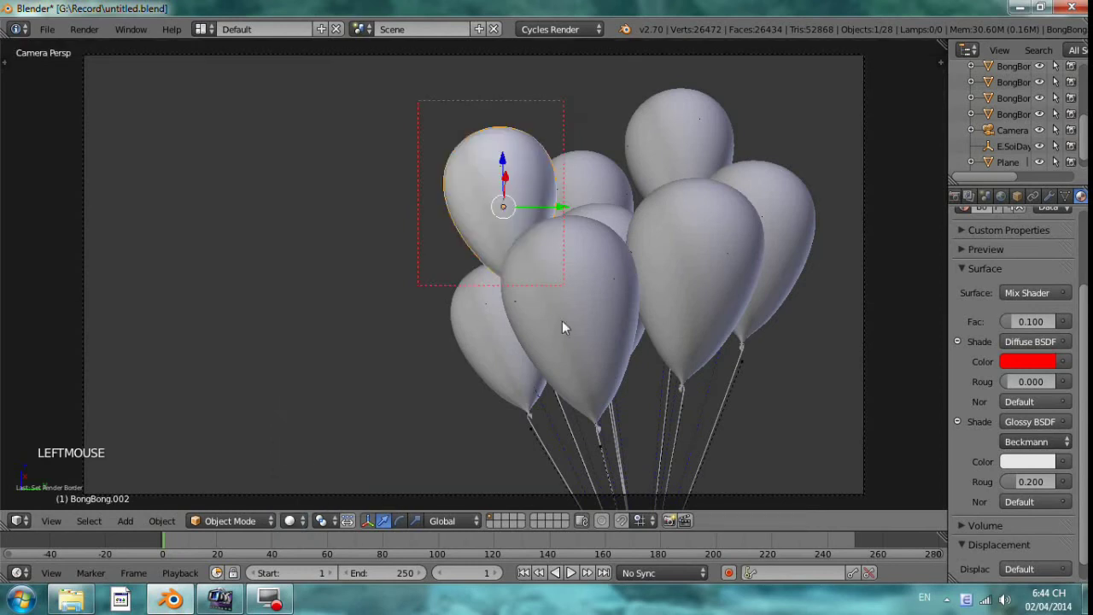
Step: Clear the render border and browse the existing materials for the right balloon
key(ctrl+alt+b)
right_click(796, 187)
scroll(up, 3)
click(976, 311)
scroll(up, 3)
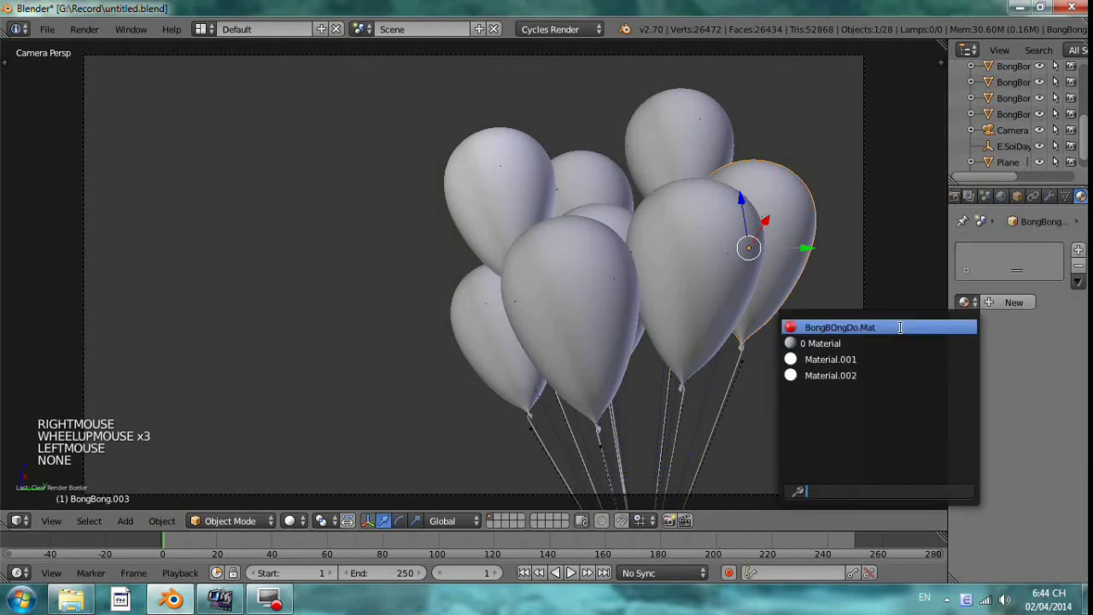
Step: Assign the red BongBOngDo.Mat material to the front centre balloon
right_click(612, 296)
click(975, 308)
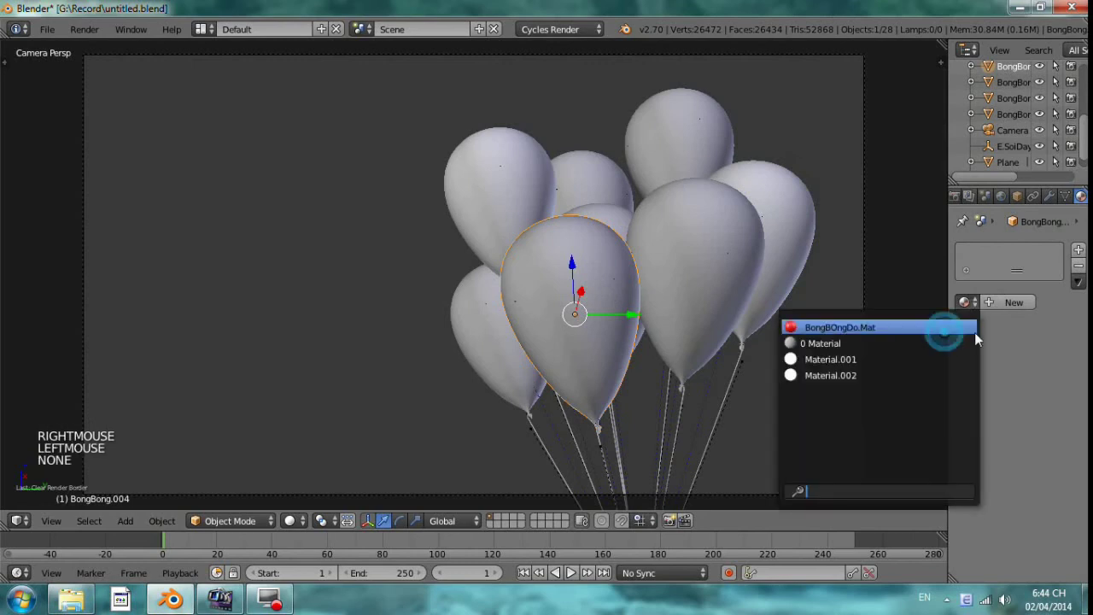
click(1012, 308)
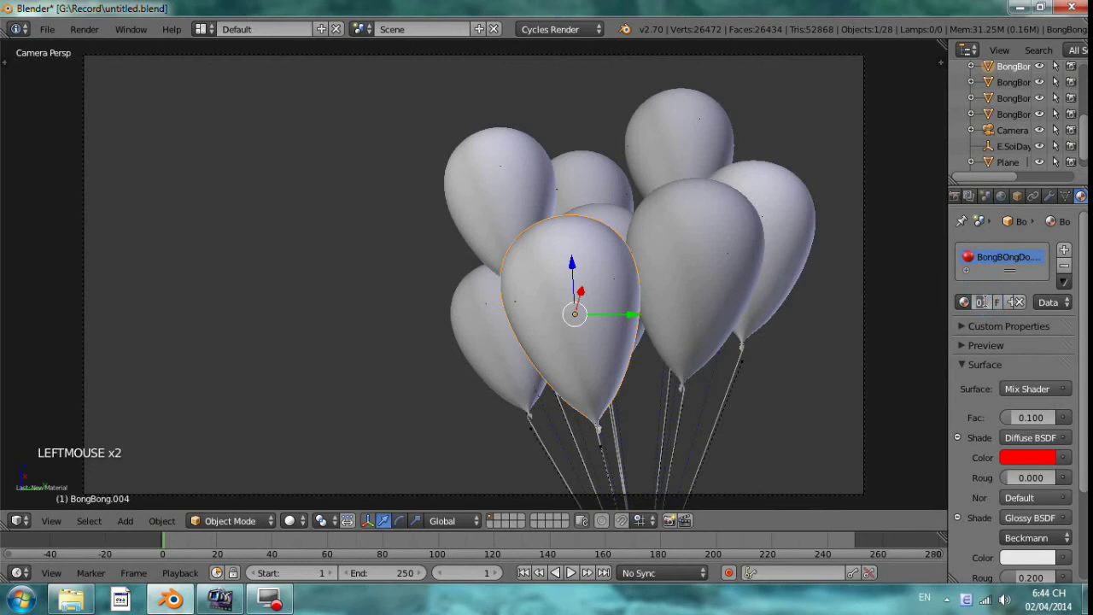
Step: Make a single-user copy named BongBOngXanh.Mat.001 and set its diffuse colour to green
key(Left)
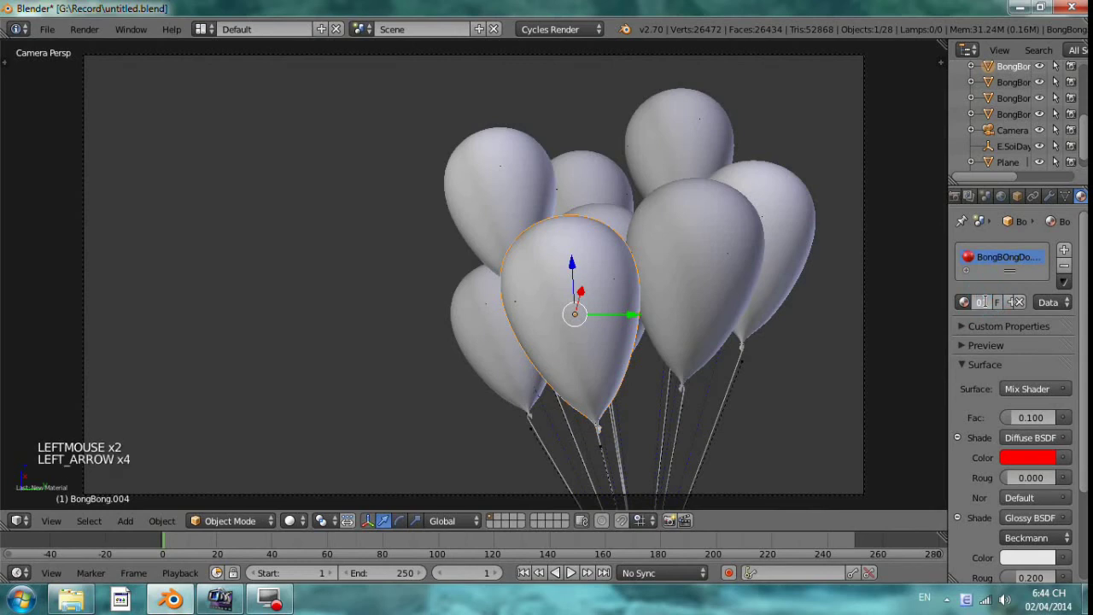
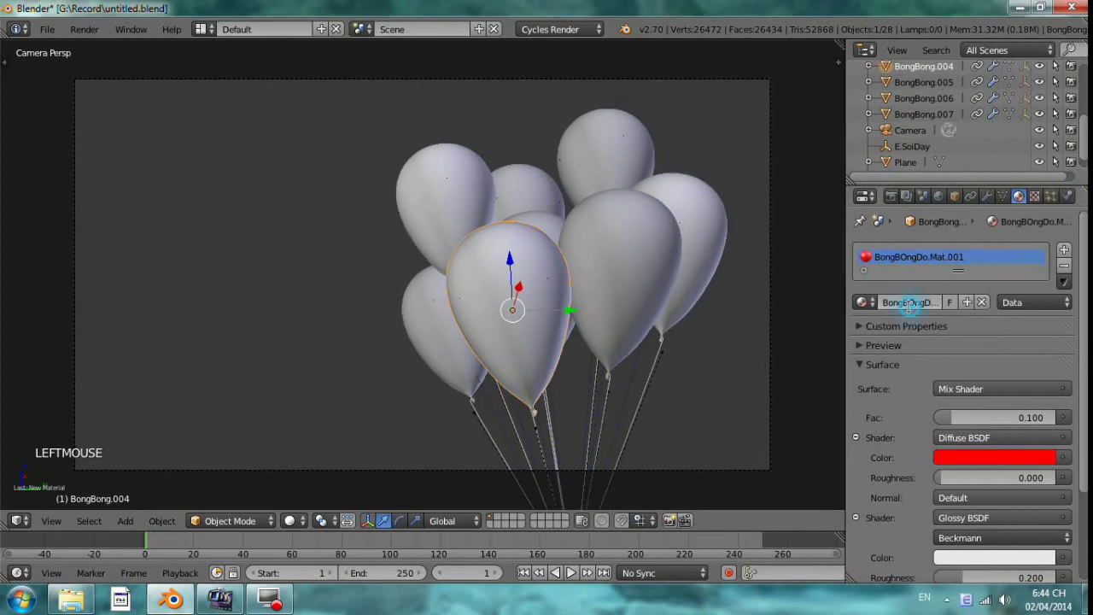
key(Left)
key(shift+Right)
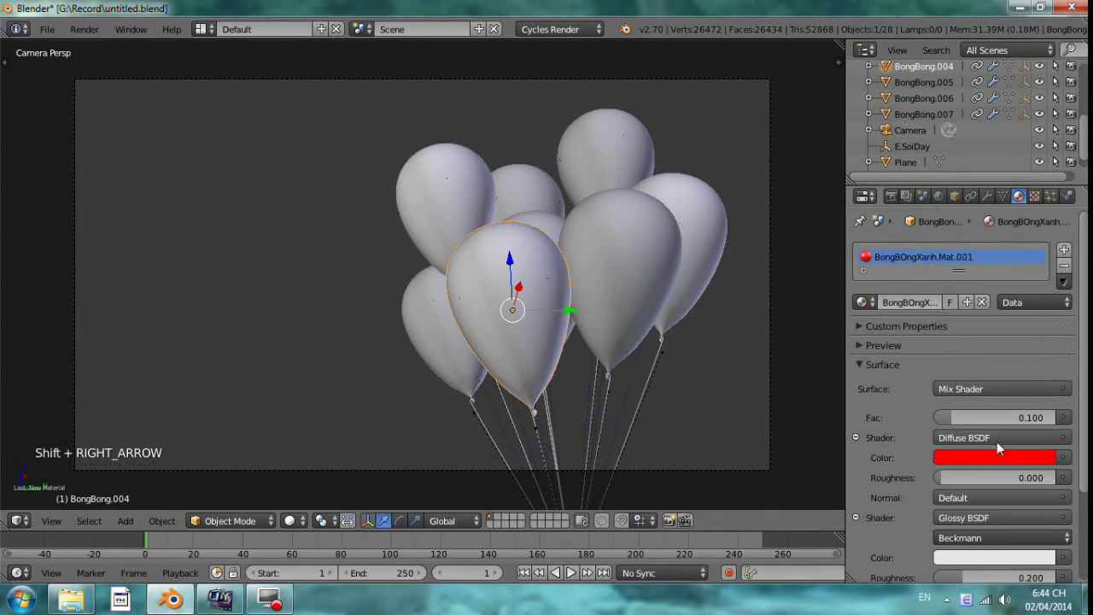
click(1004, 451)
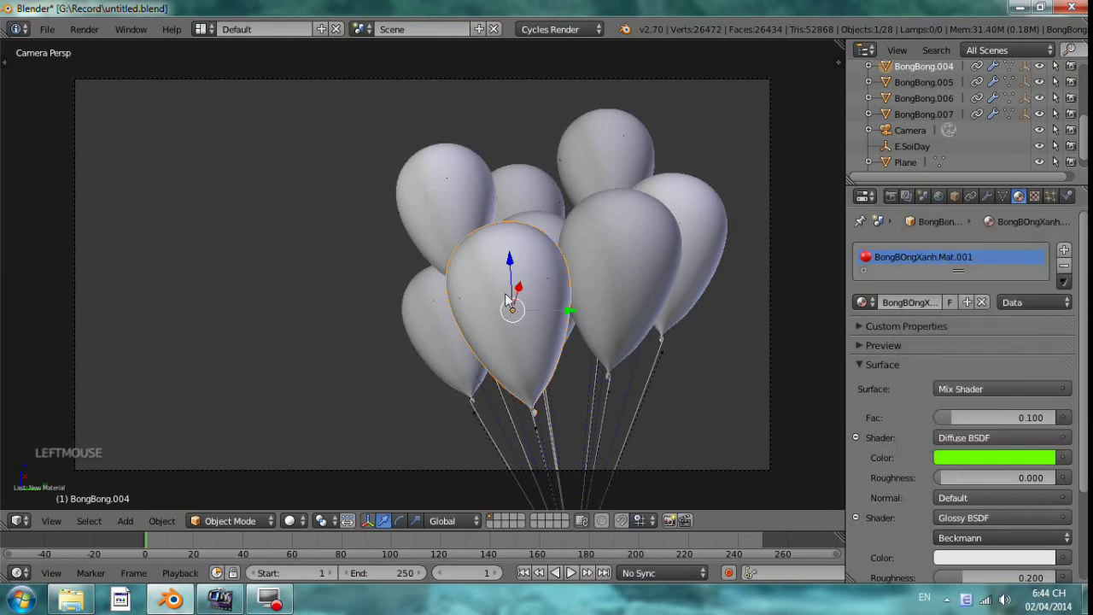
click(1000, 465)
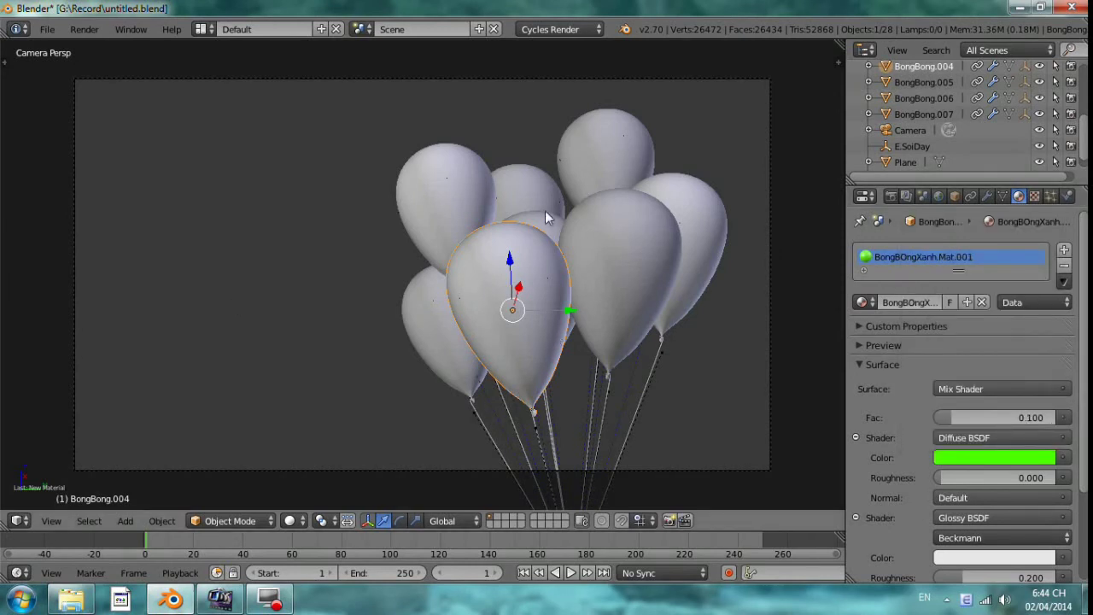
Step: Give the lower-left balloon the green material, rename it BongBOngVang.Mat.001 and turn its diffuse colour yellow
right_click(541, 196)
click(875, 305)
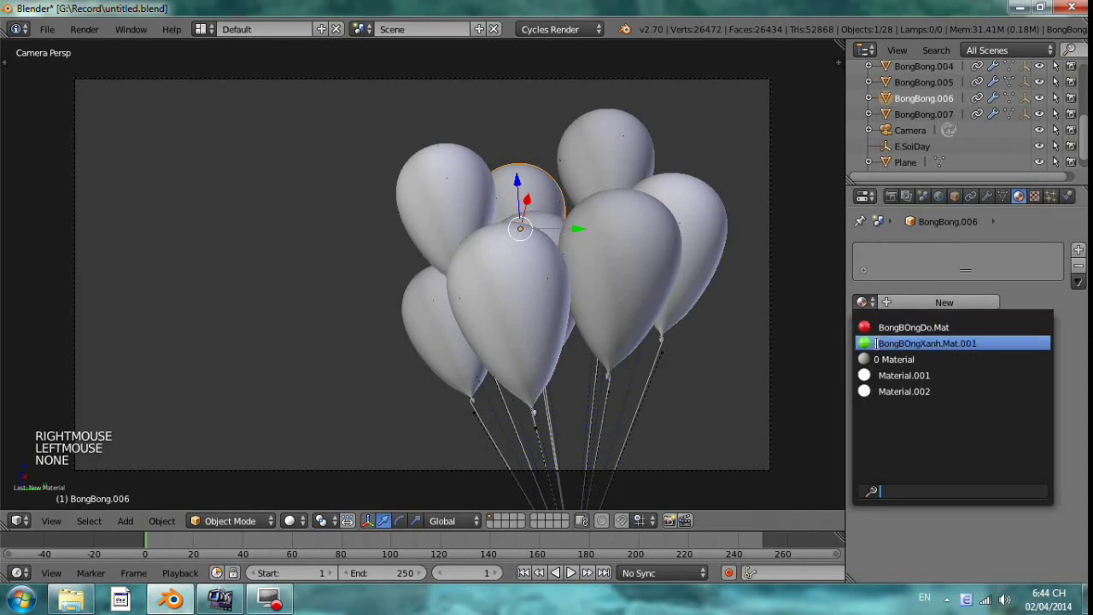
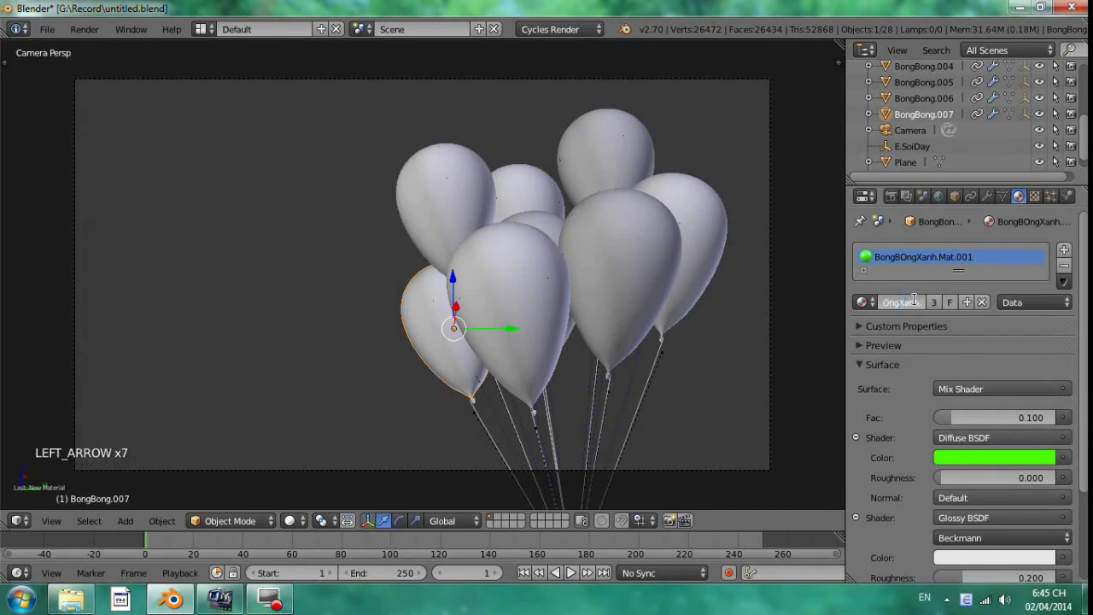
key(shift+Right)
key(shift+Right)
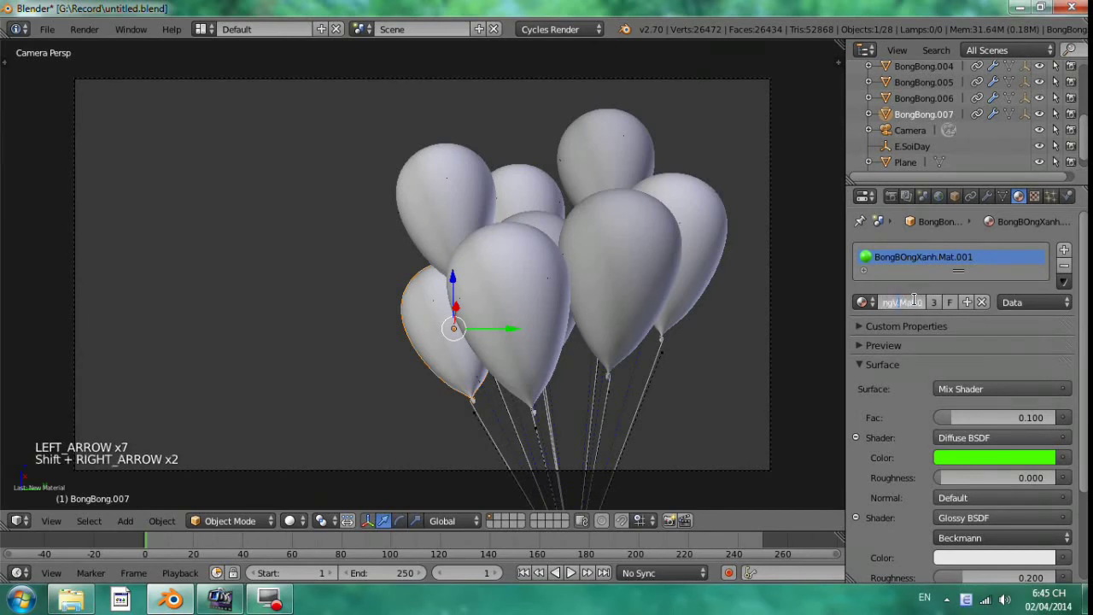
click(1024, 459)
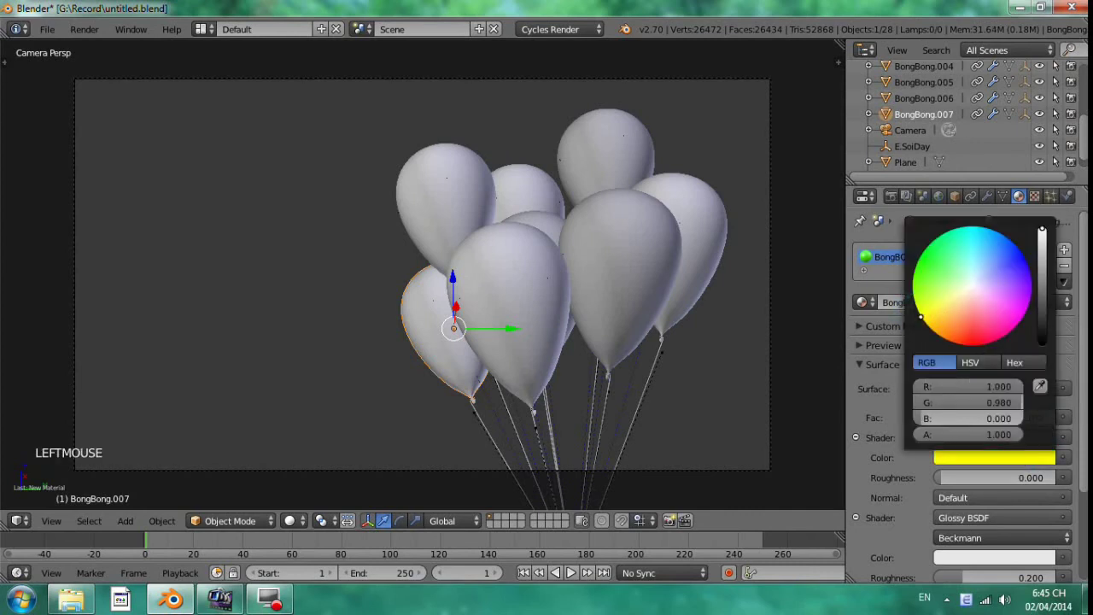
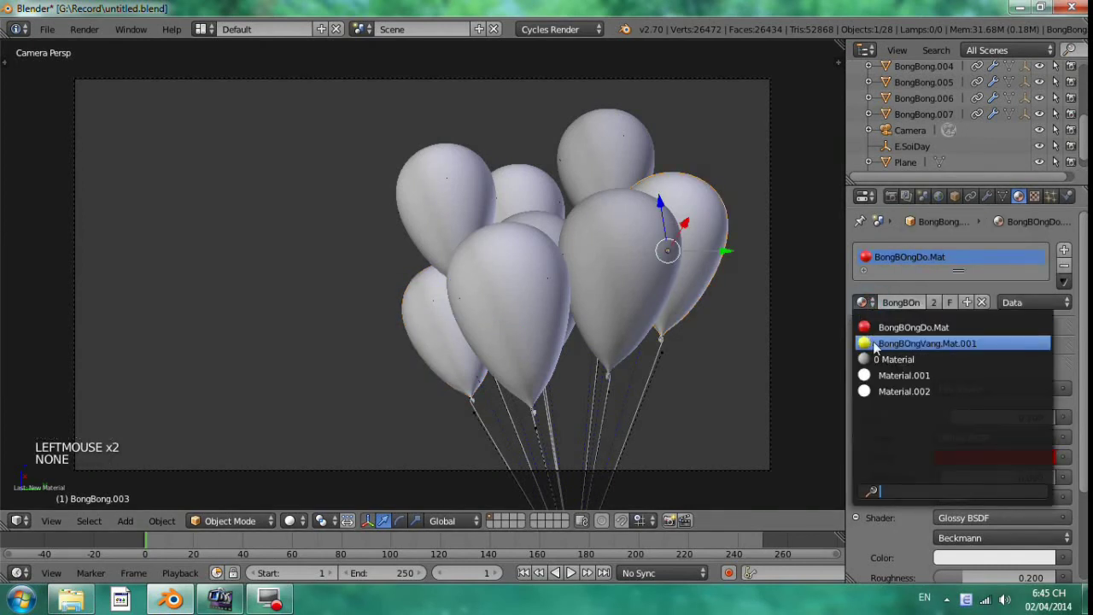
Step: Give the rightmost balloon the yellow BongBOngVang.Mat.001 material and reset the front balloon's colour to green
right_click(871, 253)
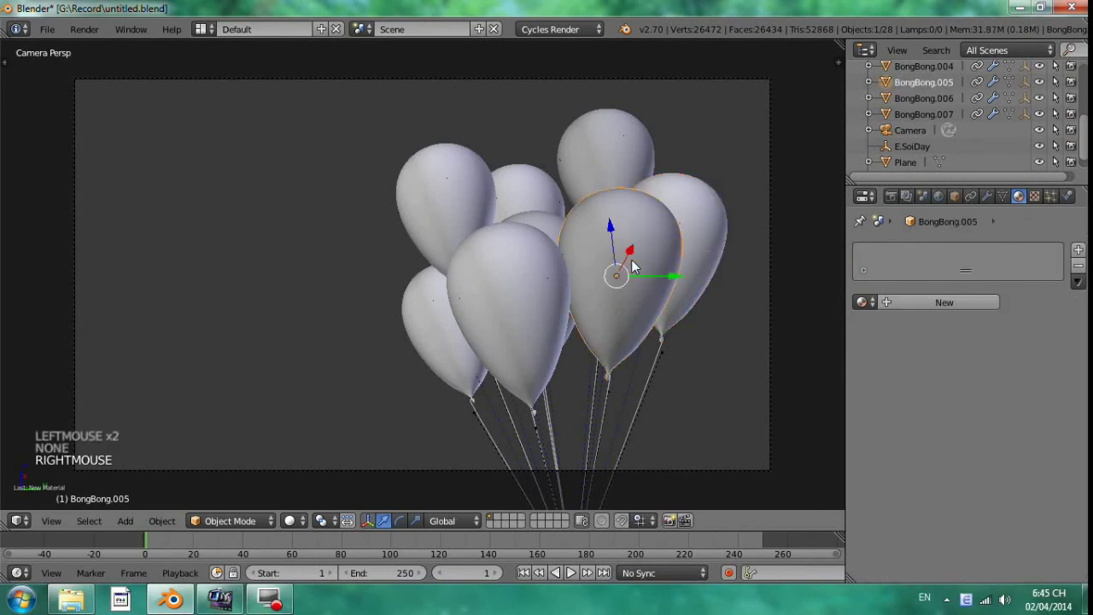
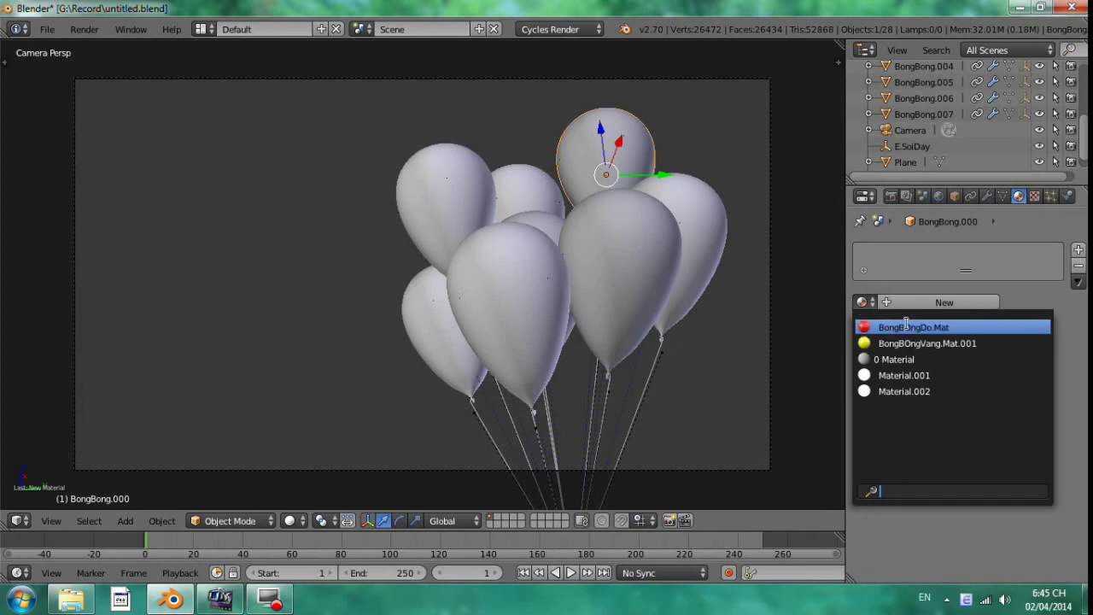
right_click(716, 225)
click(868, 248)
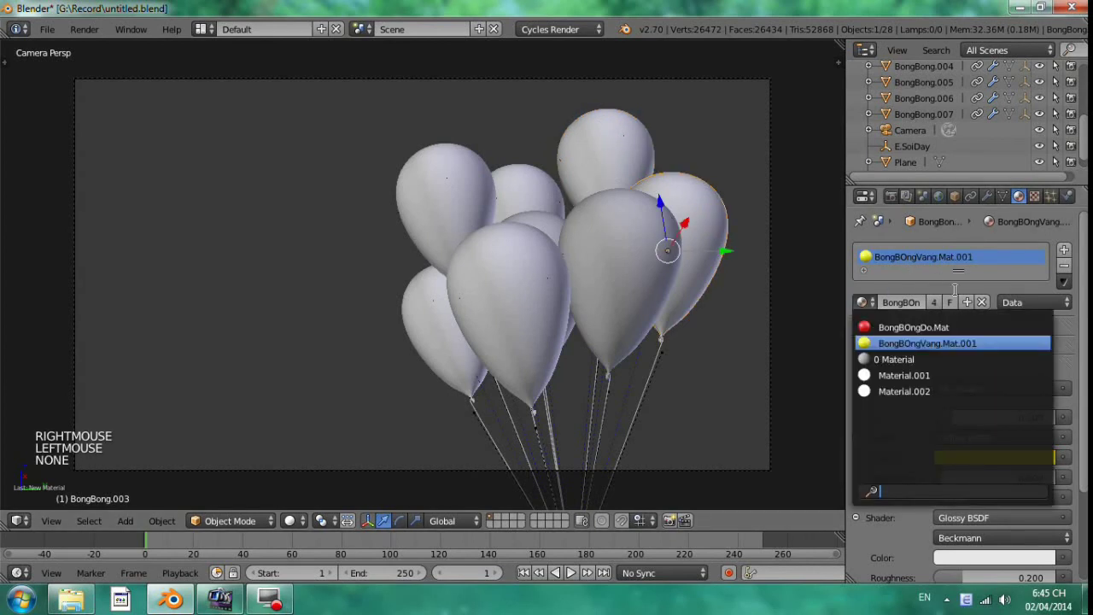
right_click(867, 248)
click(967, 311)
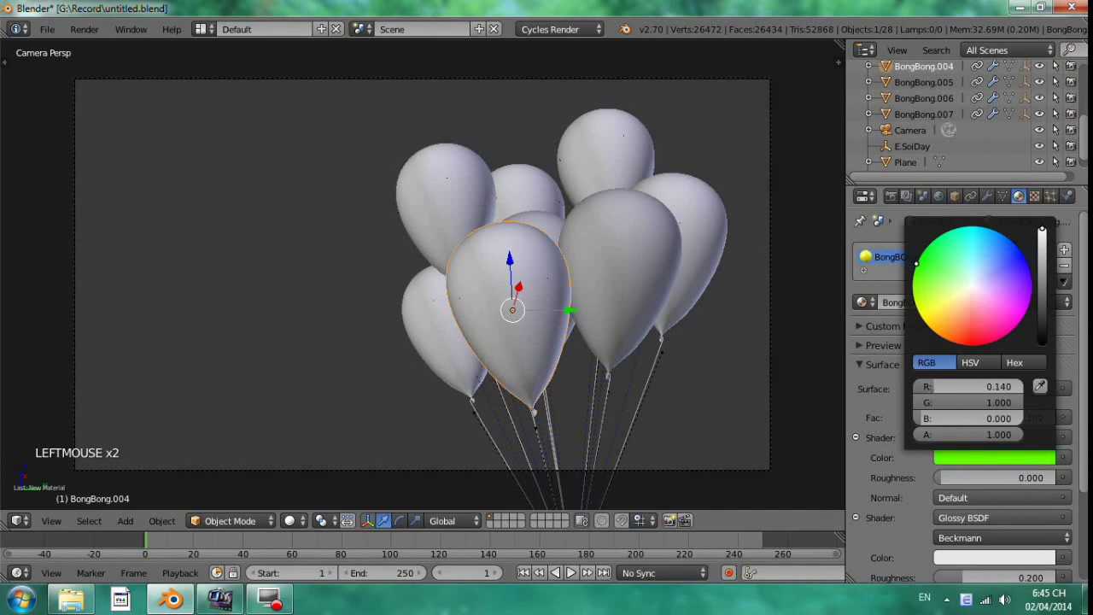
Step: Assign the green material copy to the balloon behind the front one and rename it BongBOngXanh.Mat.000
right_click(539, 209)
click(867, 248)
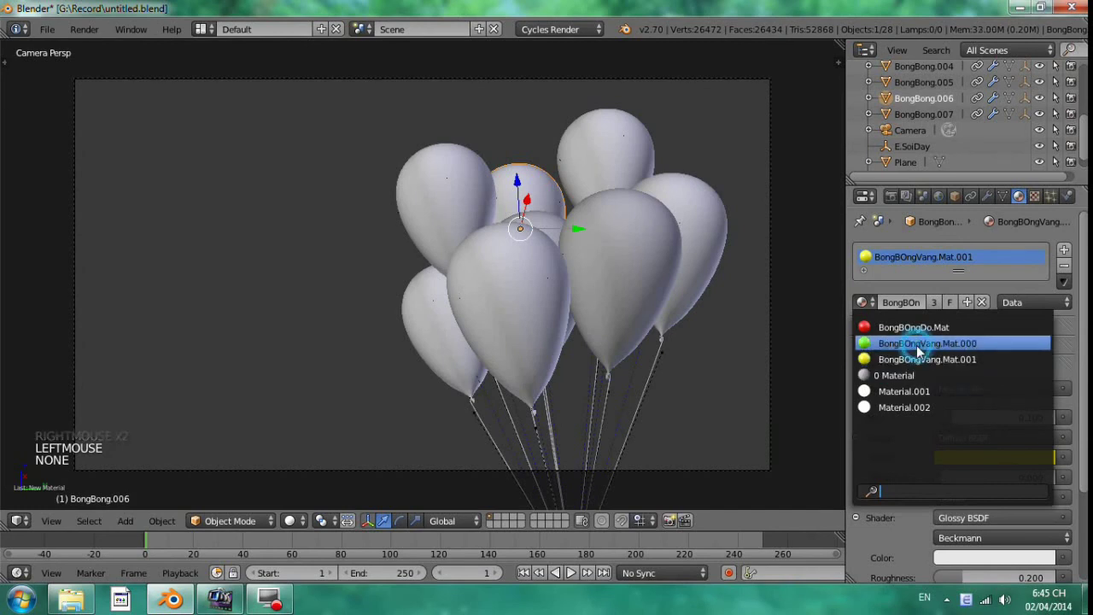
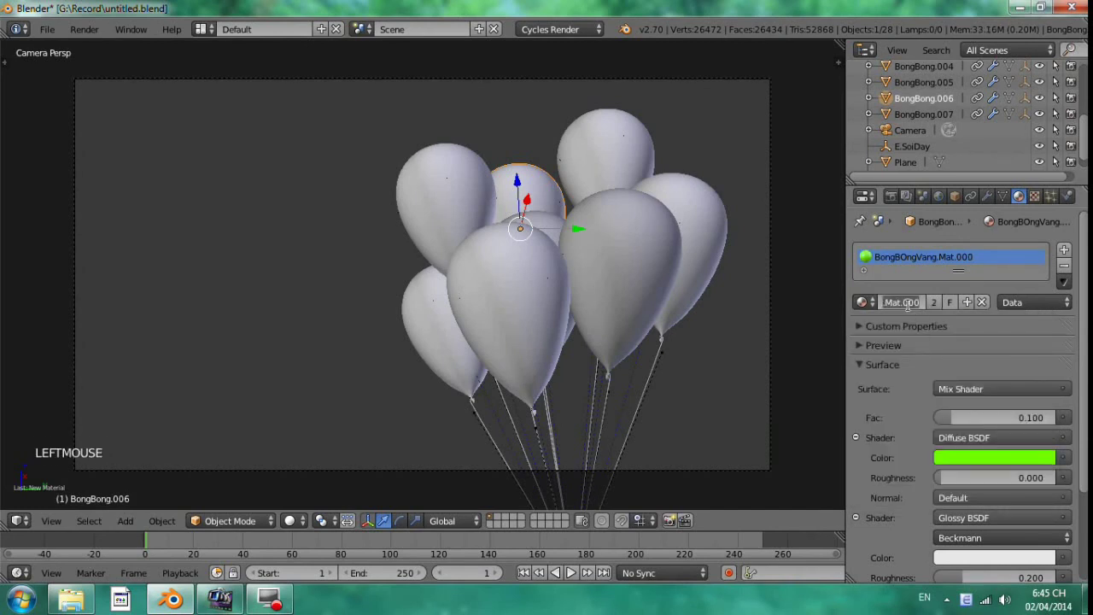
key(Left)
key(Right)
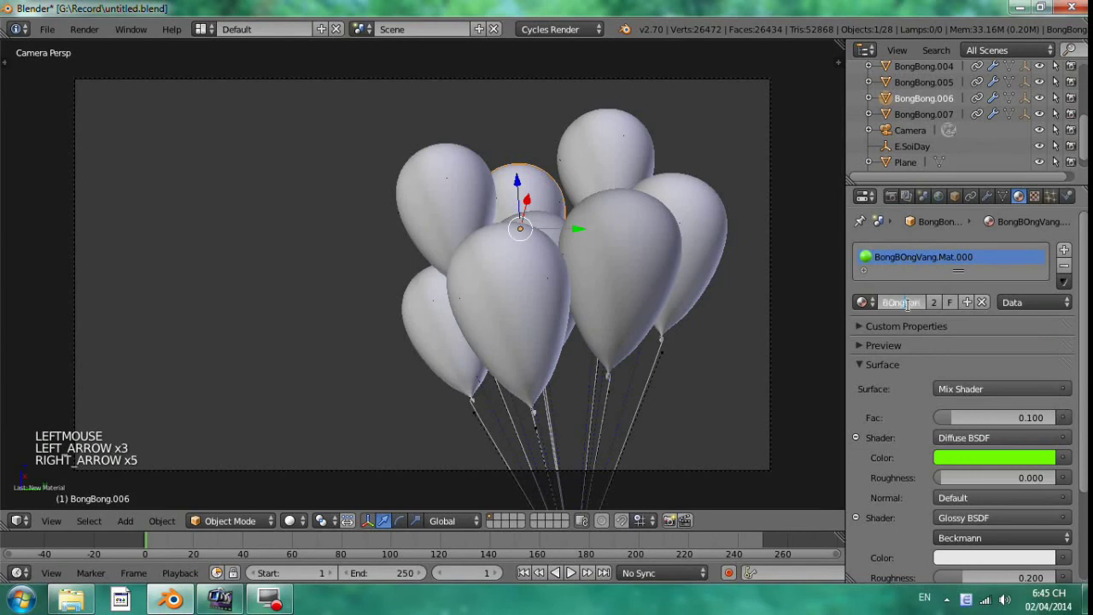
key(Right)
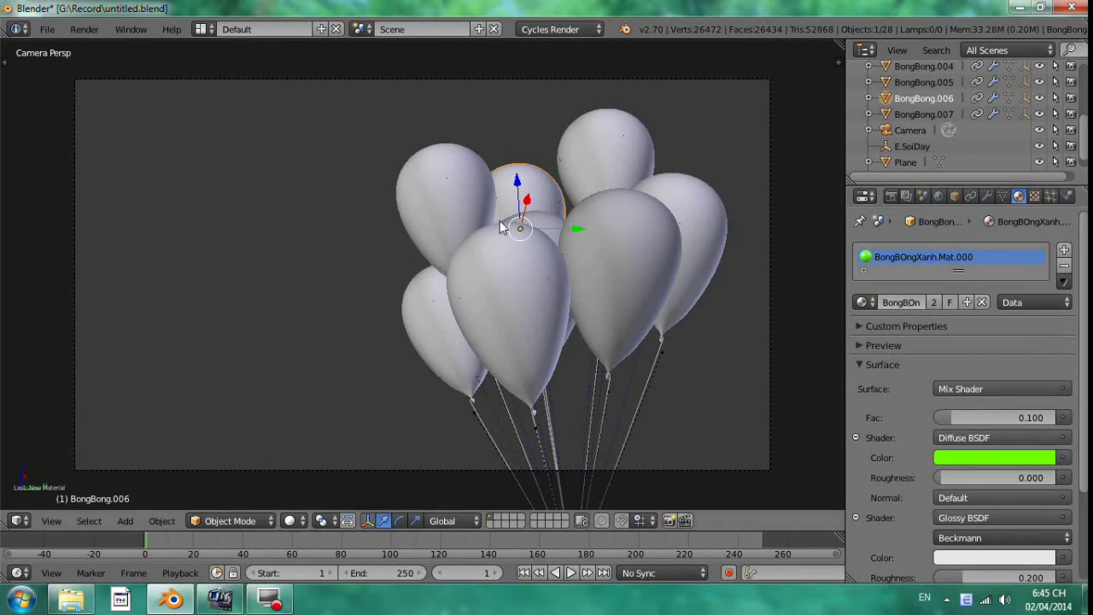
Step: Make a single-user copy of BongBOngXanh.Mat.000 for the rear balloon, rename it BongBOngLuc.Mat.001 and colour its diffuse blue
right_click(564, 222)
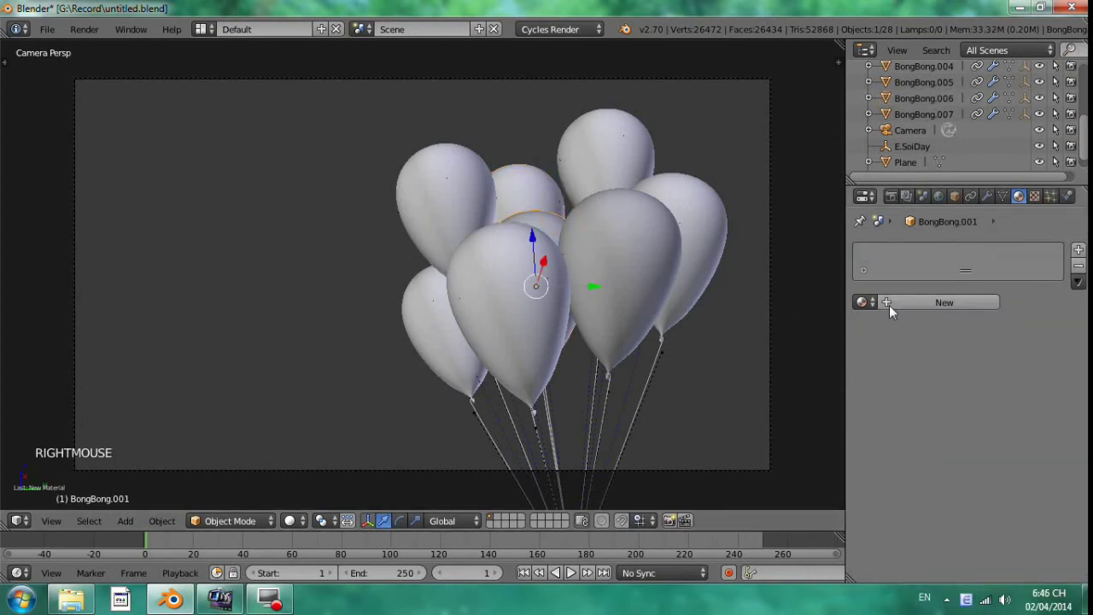
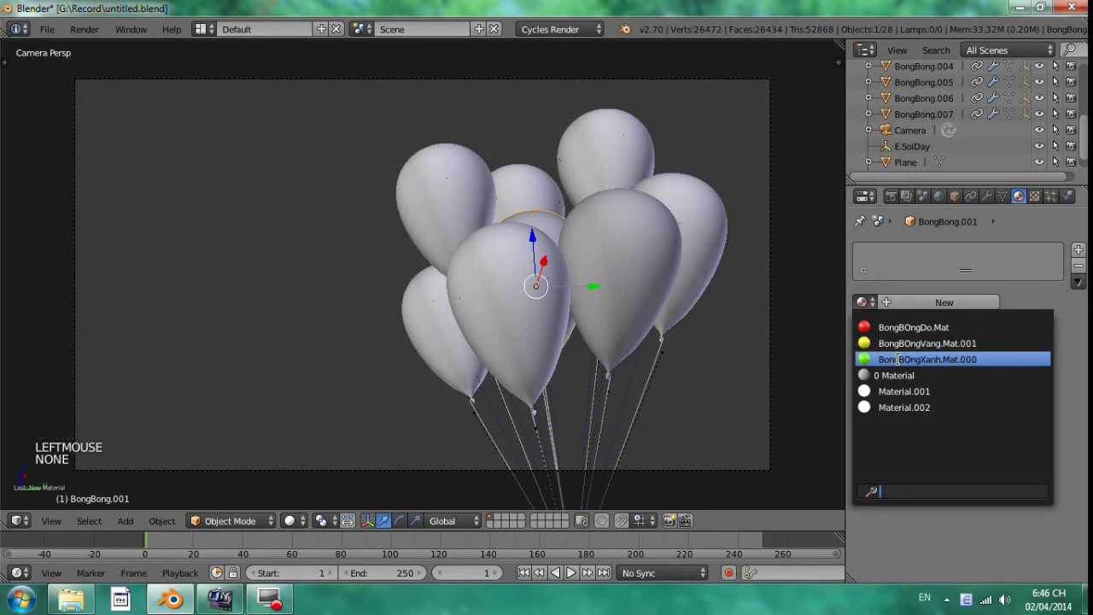
click(967, 304)
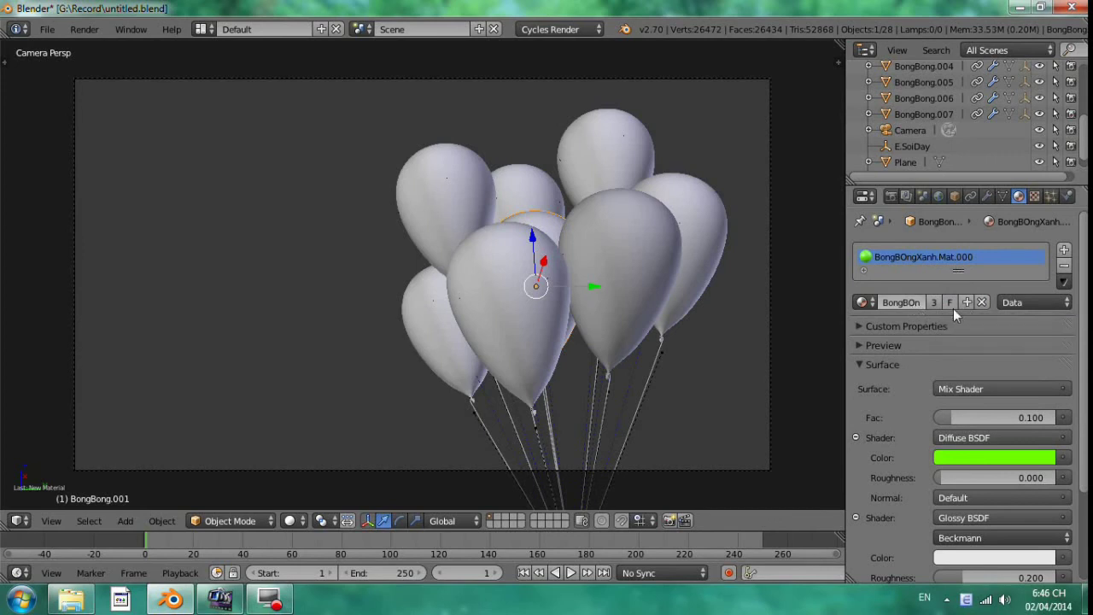
click(962, 307)
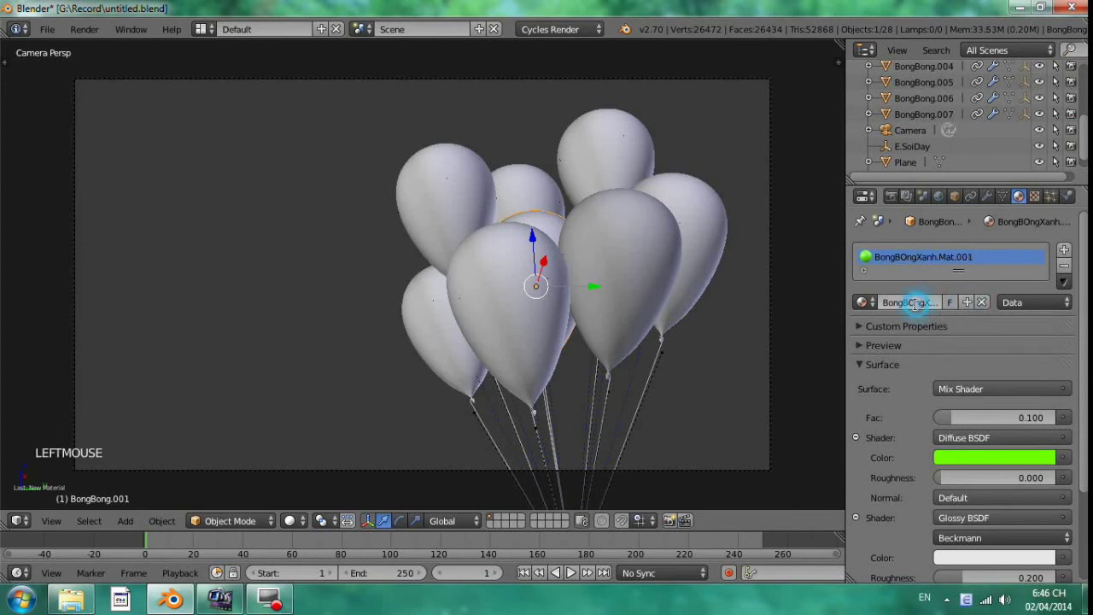
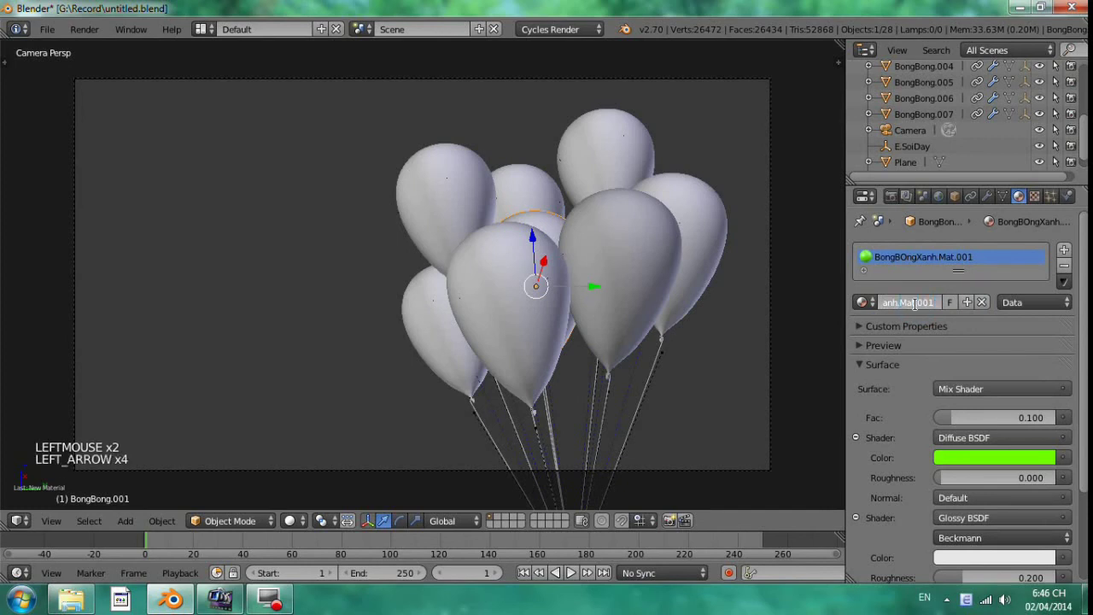
key(Right)
key(shift+Right)
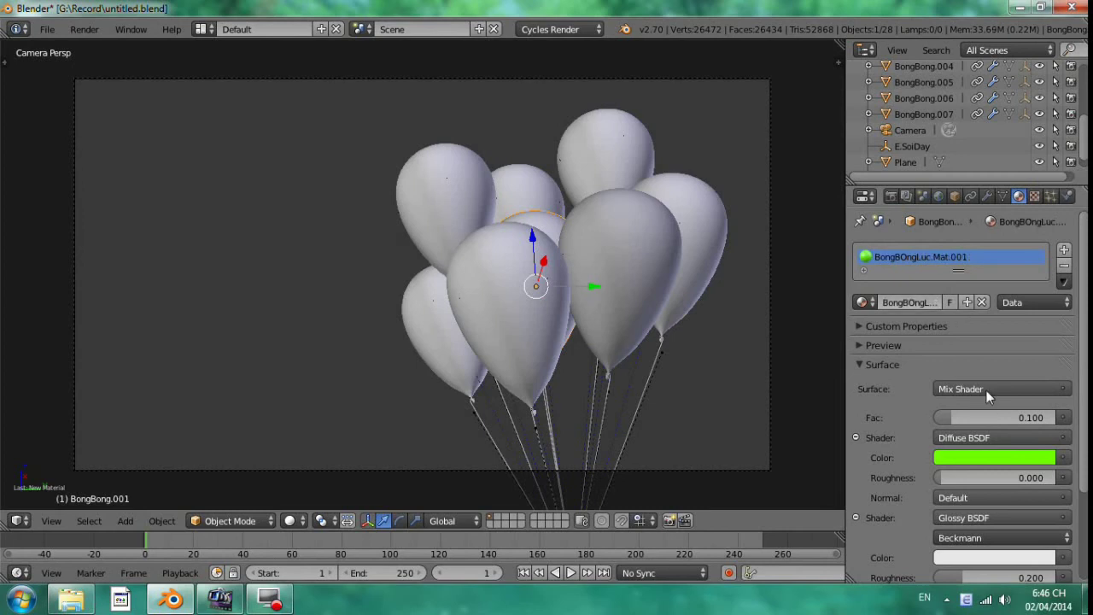
click(982, 462)
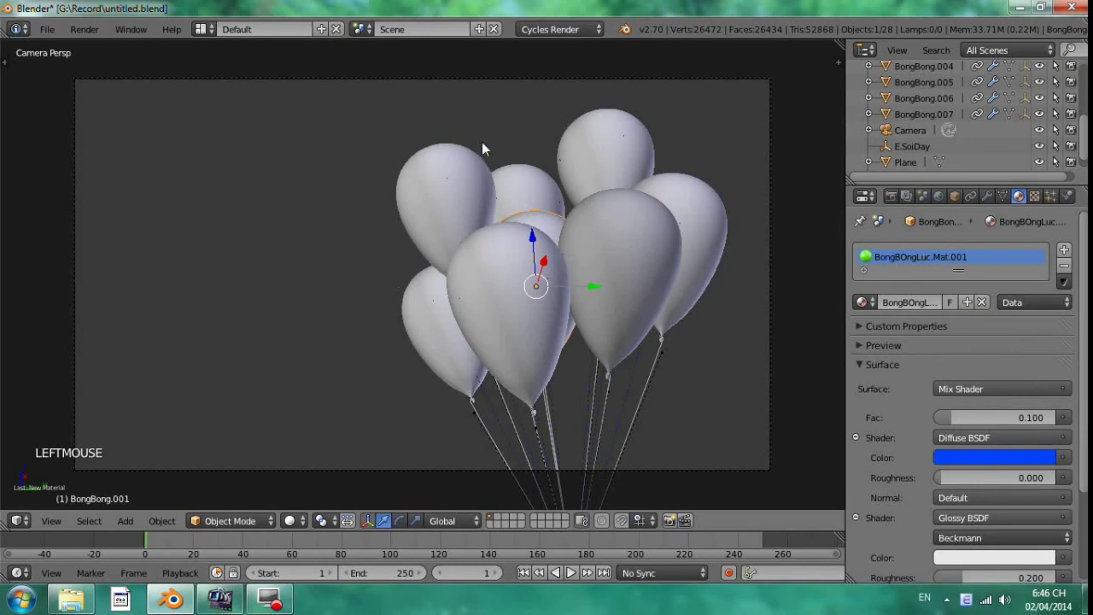
Step: Assign the blue BongBOngLuc.Mat.001 material to the grey front-right balloon, checked in a bordered render preview
key(ctrl+b)
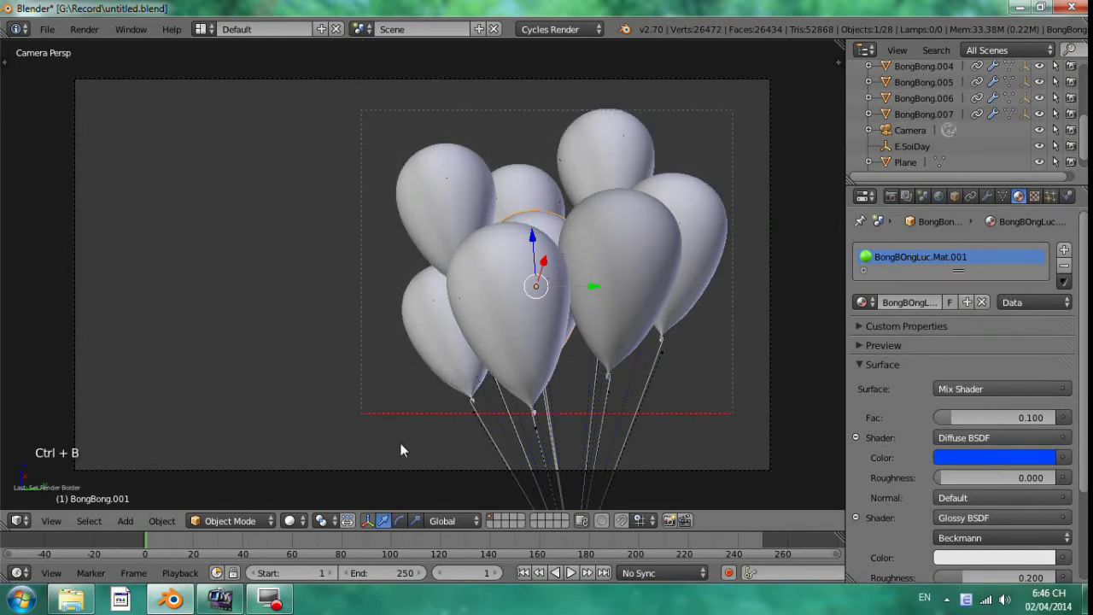
click(299, 524)
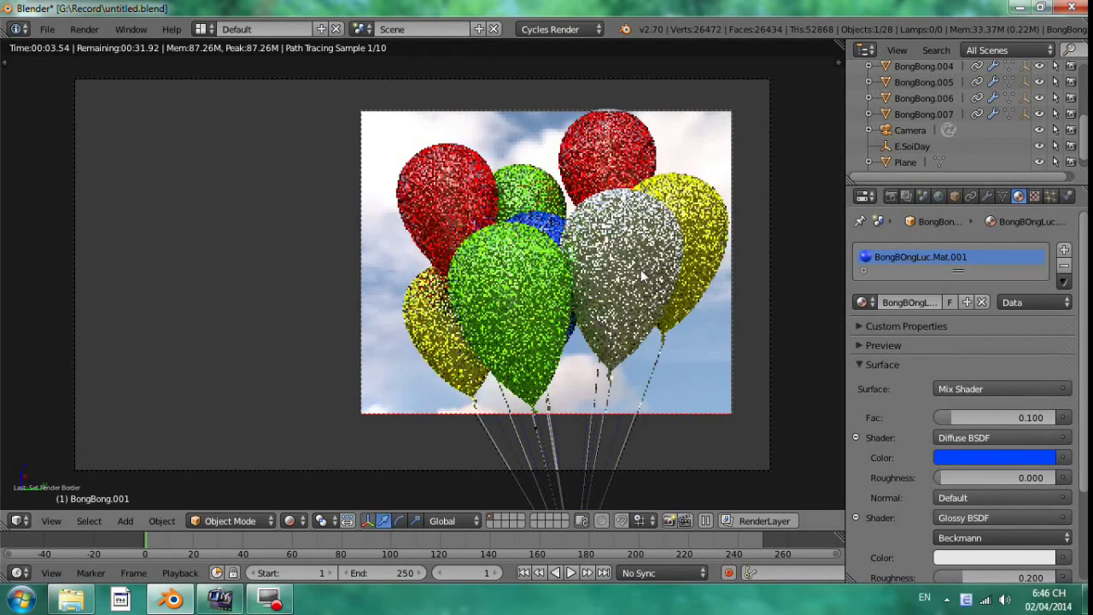
right_click(643, 275)
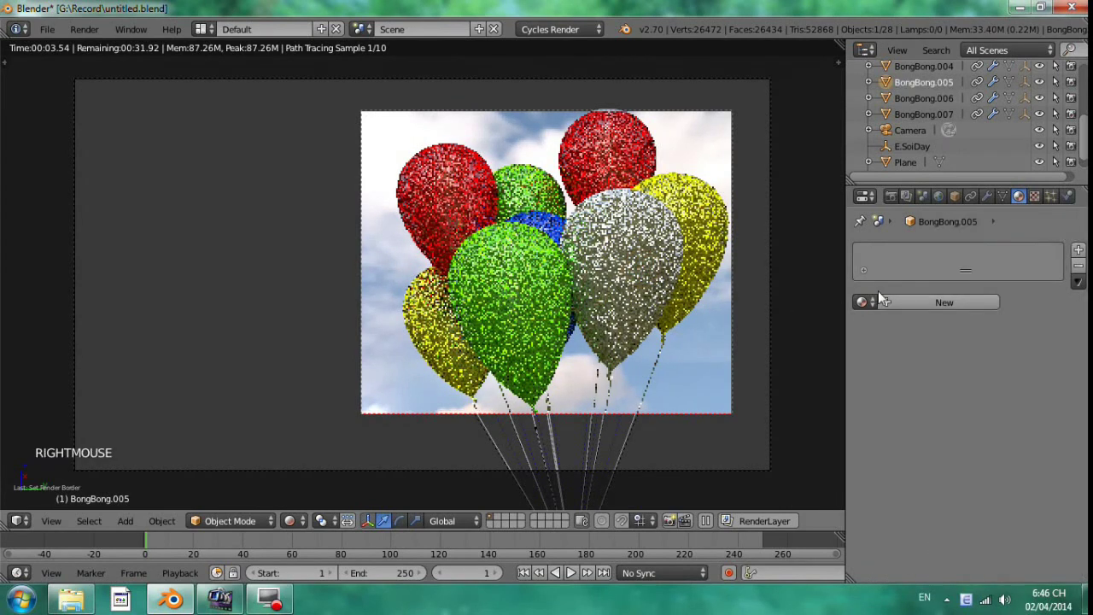
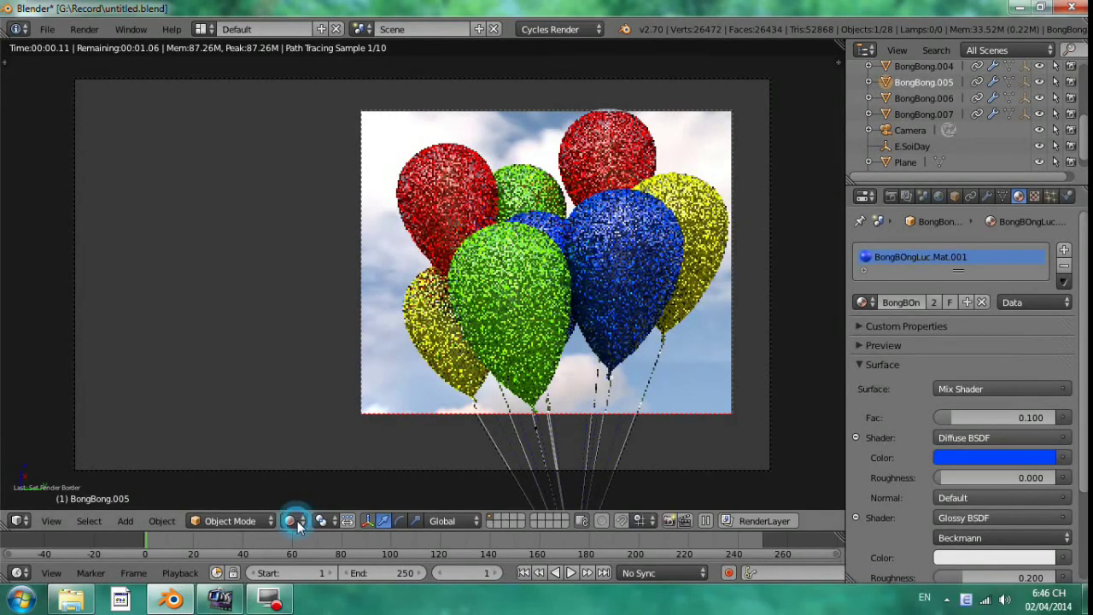
click(314, 495)
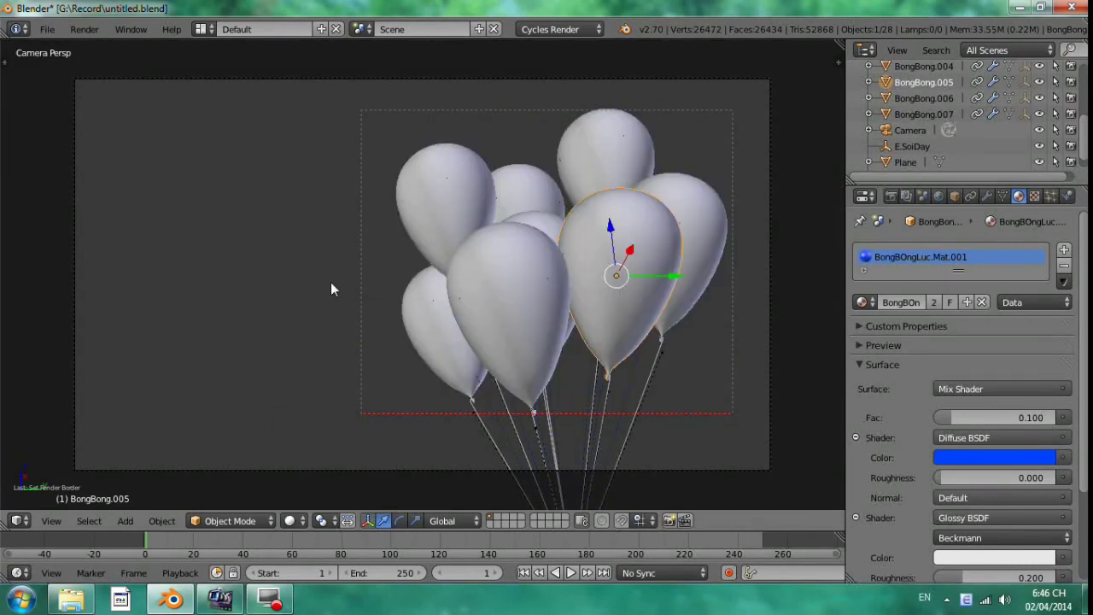
Step: Assign the white Day.MAt material to strings SoiDay, SoiDay.001, .004 and .005, bringing it to seven users
key(ctrl+alt+b)
right_click(478, 421)
click(911, 305)
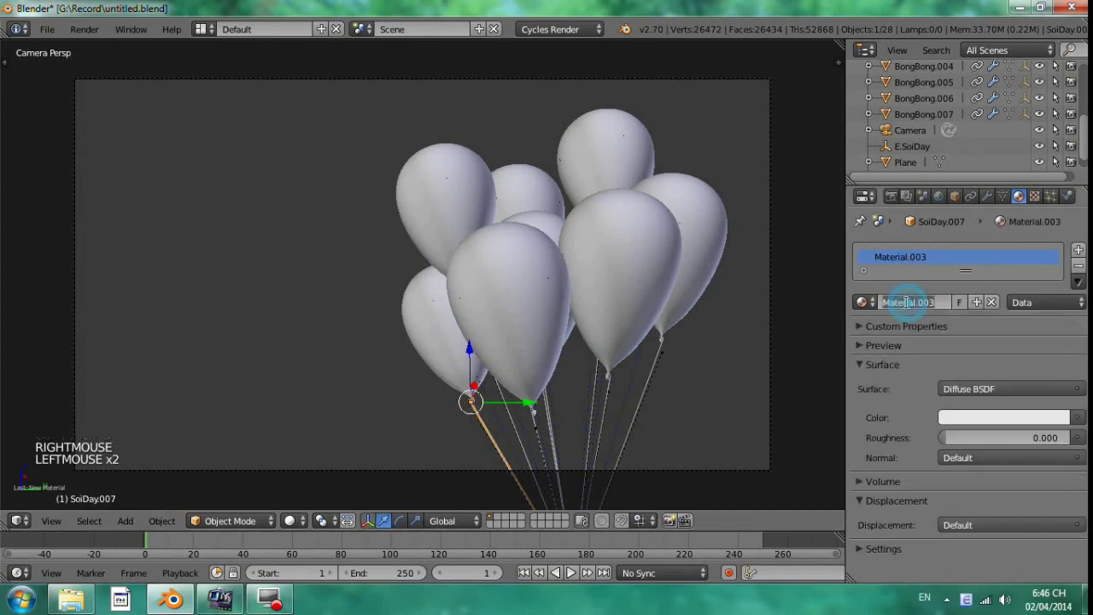
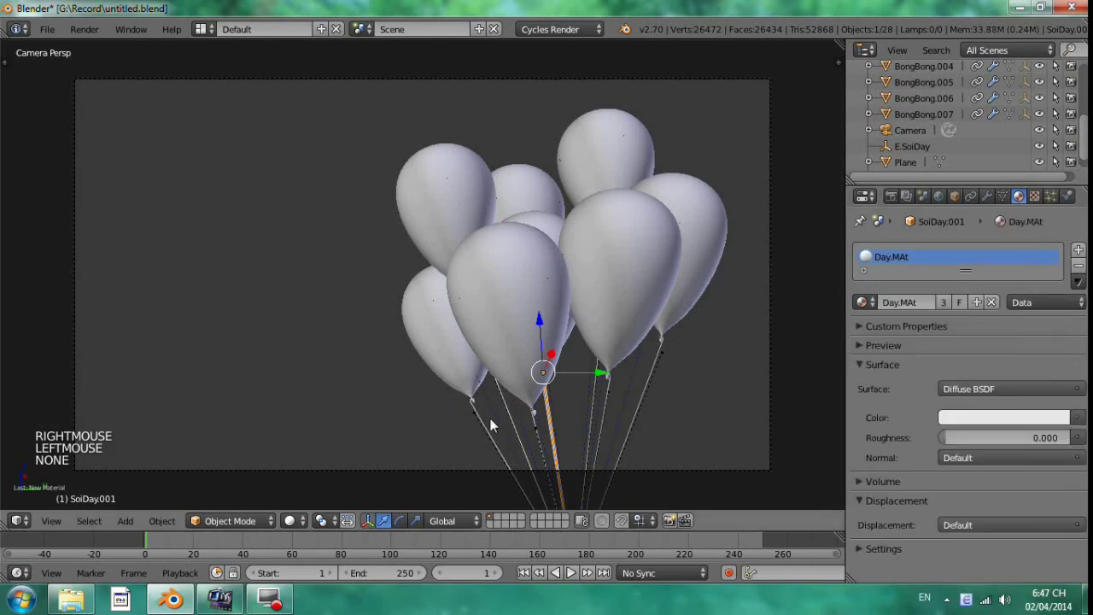
right_click(739, 393)
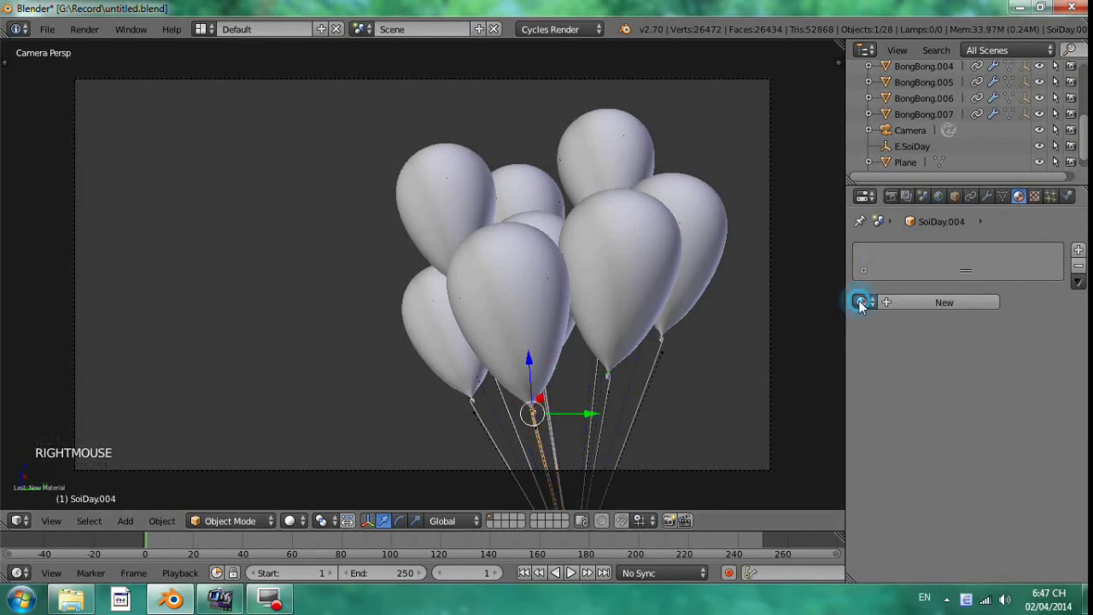
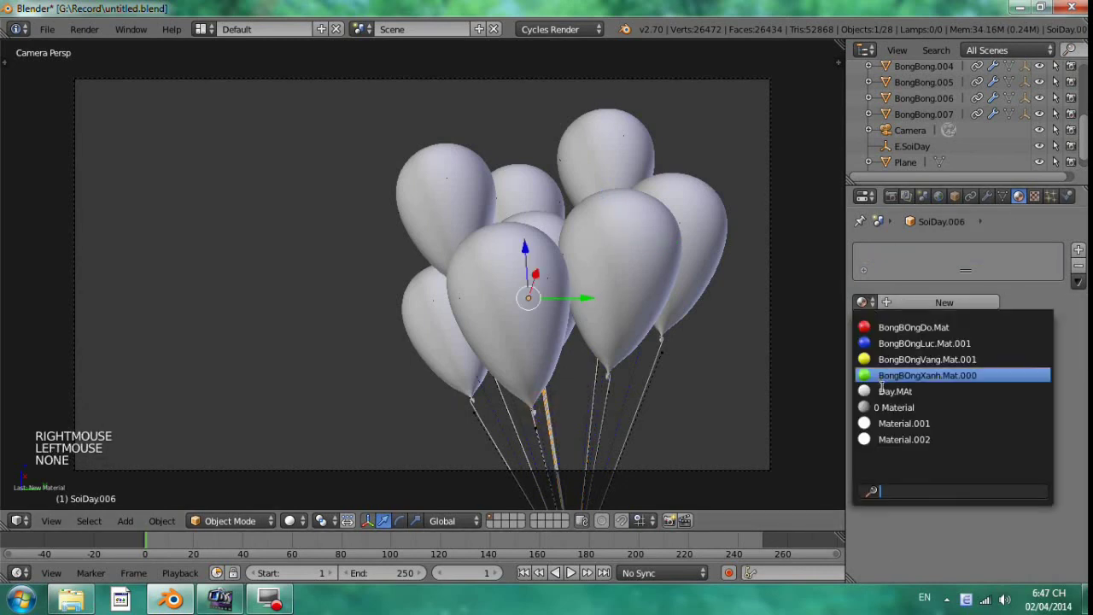
right_click(551, 407)
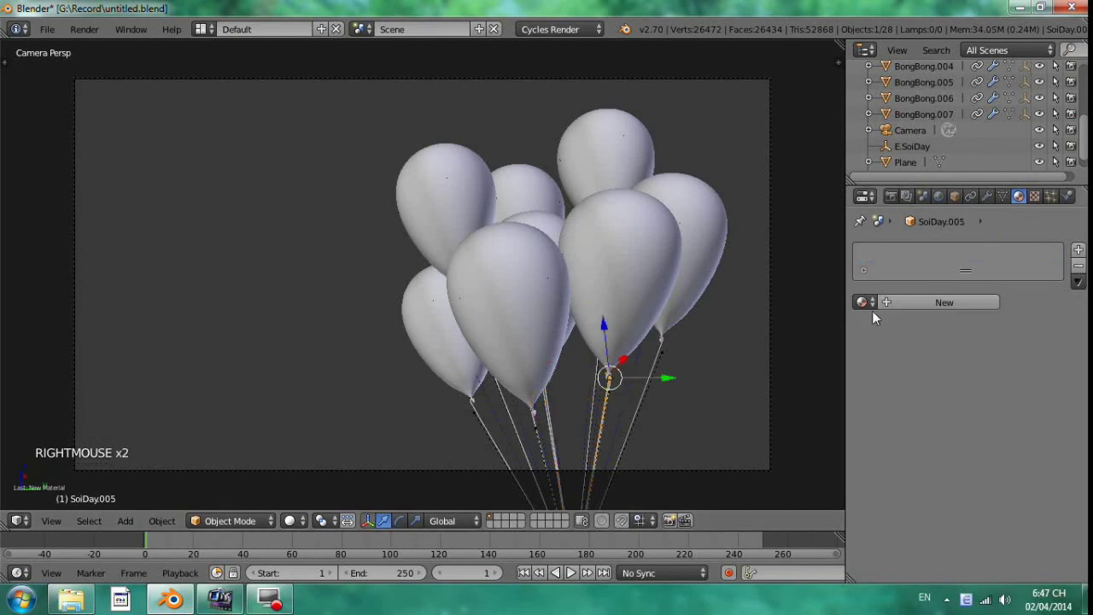
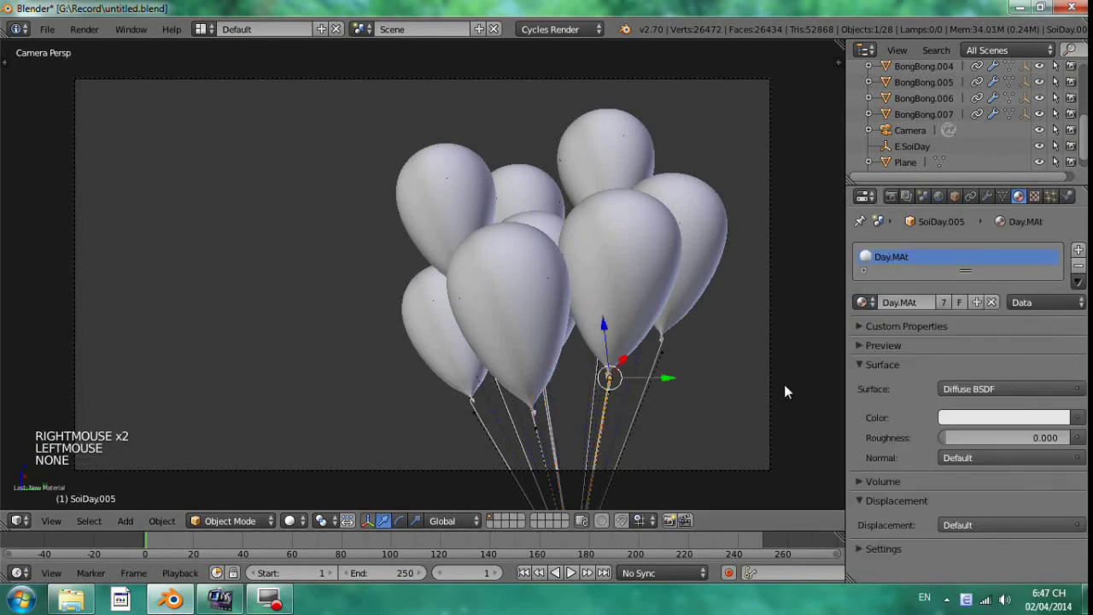
right_click(659, 364)
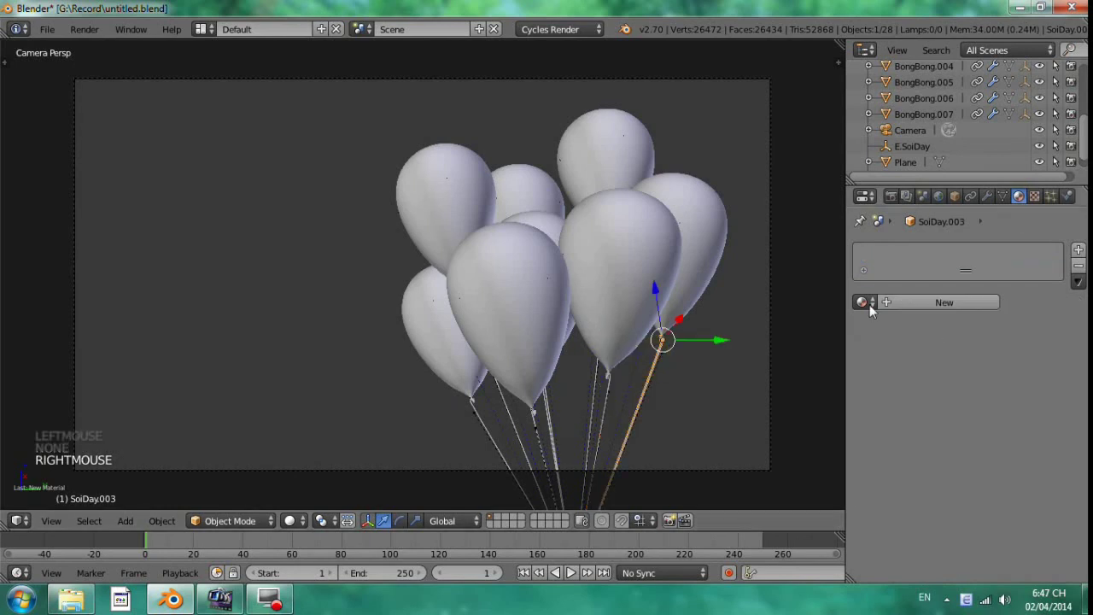
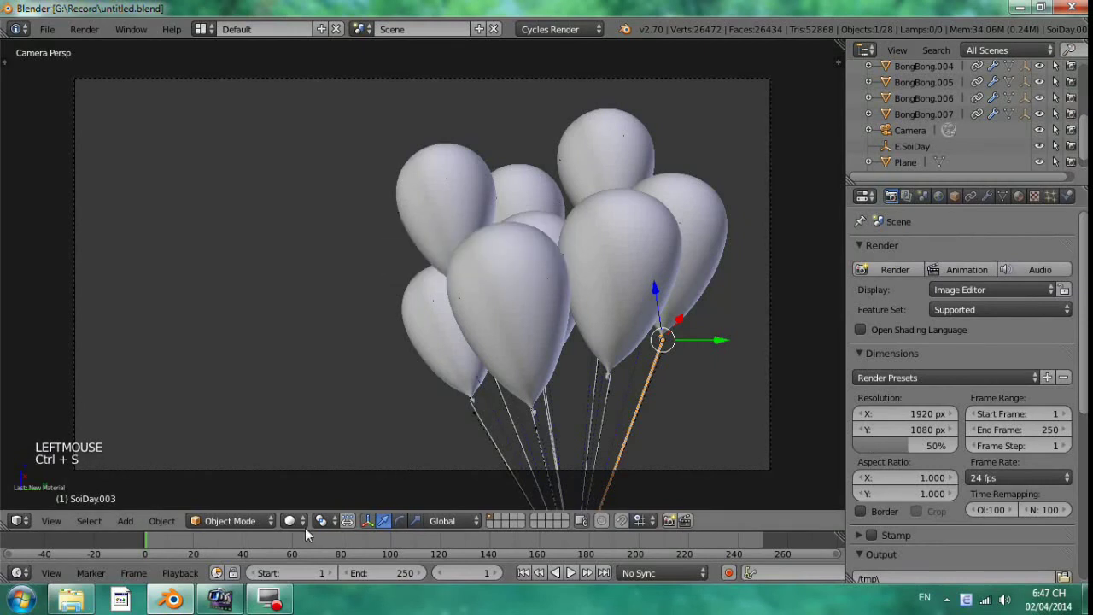
Step: Start a full Cycles render preview of the coloured balloons against the cloudy sky HDRI
click(296, 530)
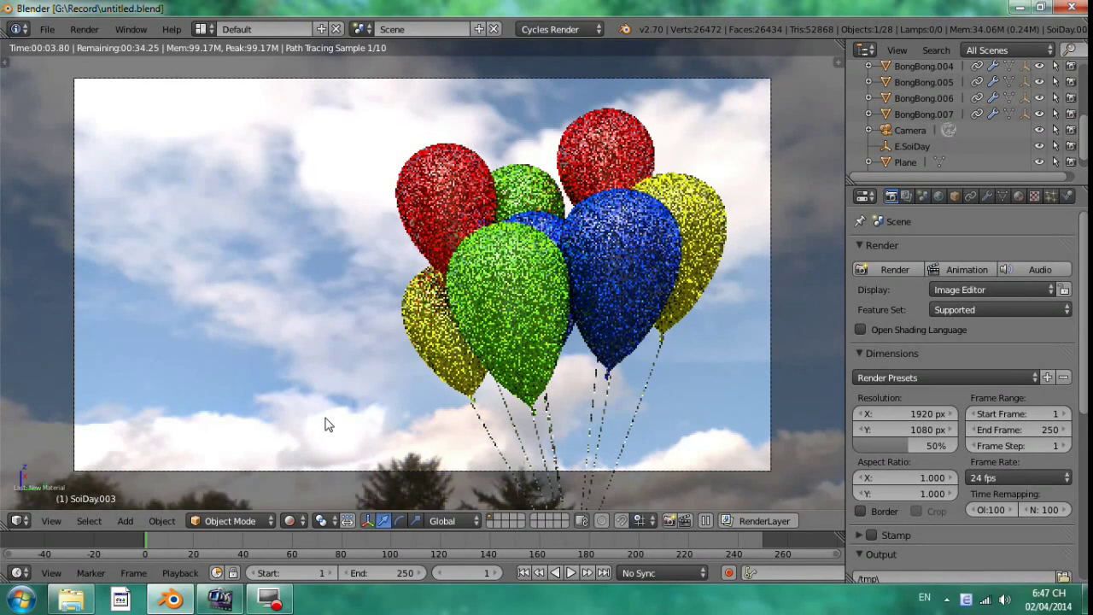
scroll(down, 3)
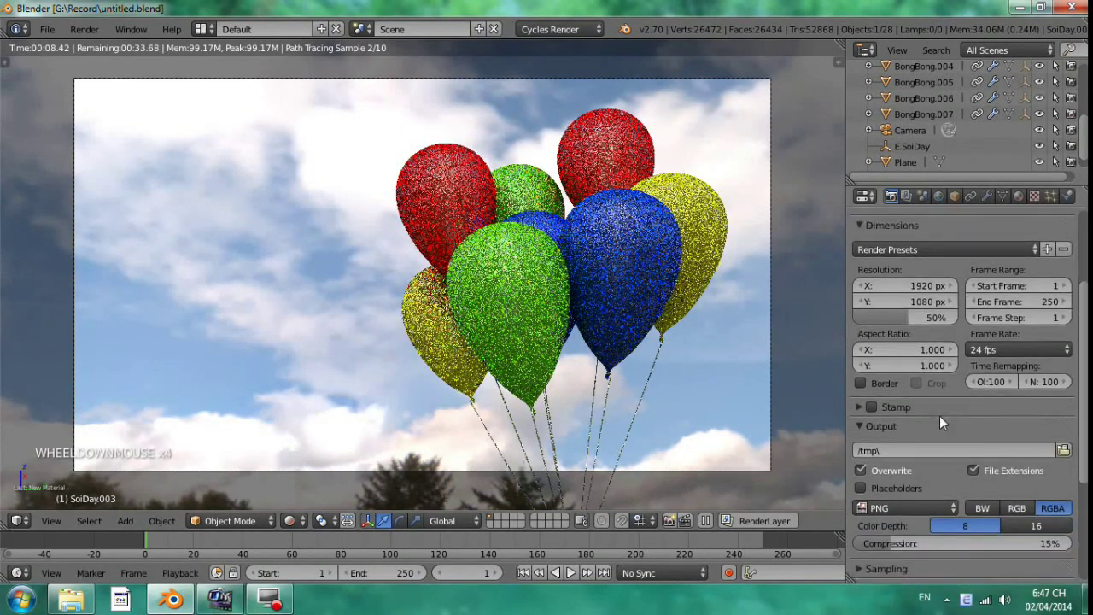